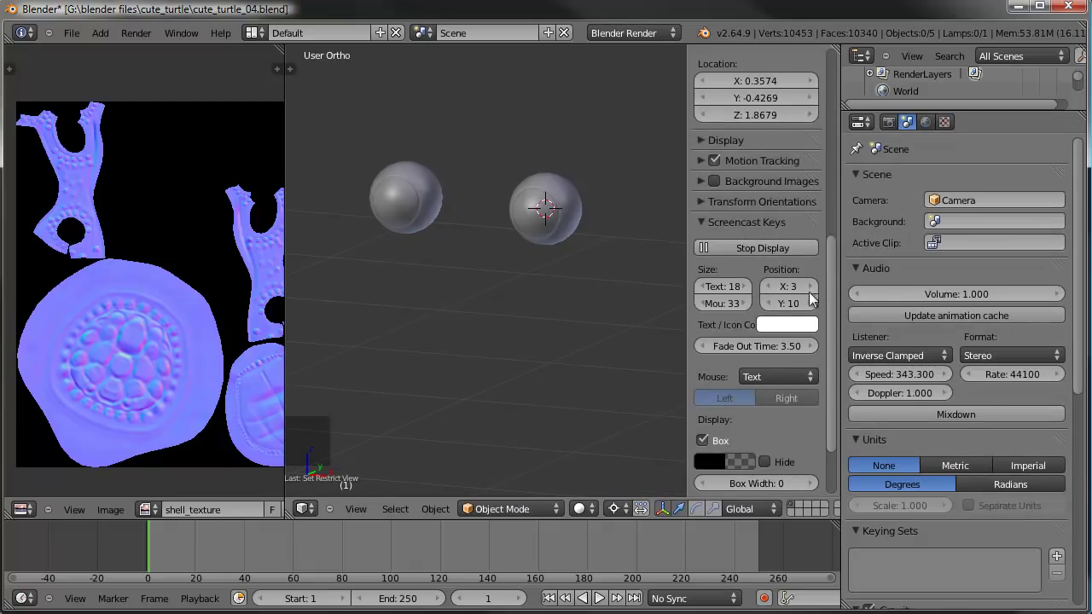
Select the Sphere object and inspect it from several angles.
key(n)
middle_click(579, 312)
right_click(646, 218)
middle_click(639, 311)
middle_click(648, 308)
scroll(down, 3)
middle_click(641, 246)
scroll(up, 3)
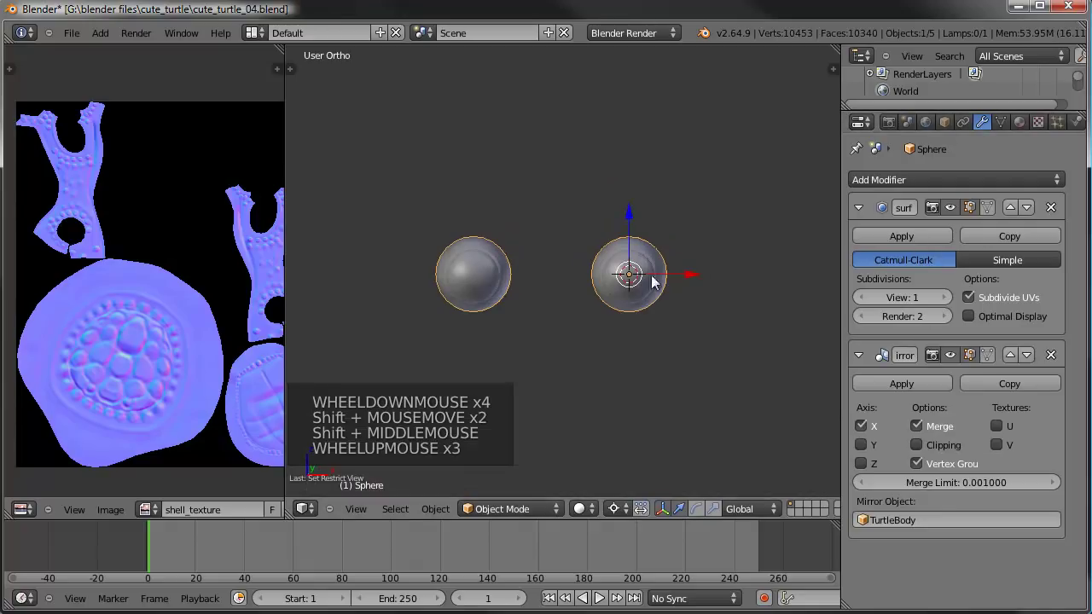
middle_click(606, 296)
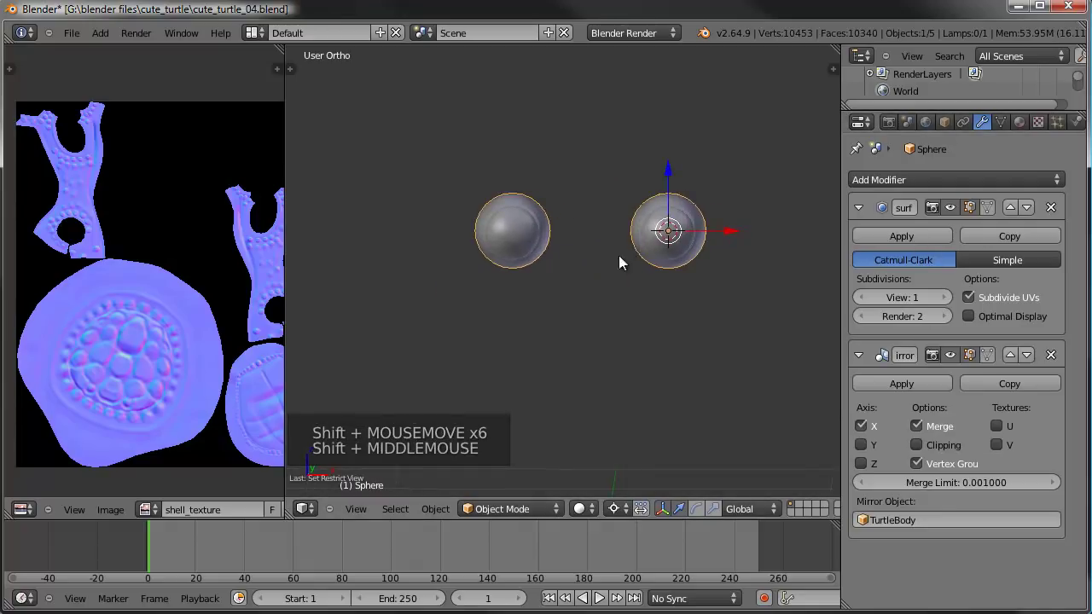
scroll(up, 3)
middle_click(636, 249)
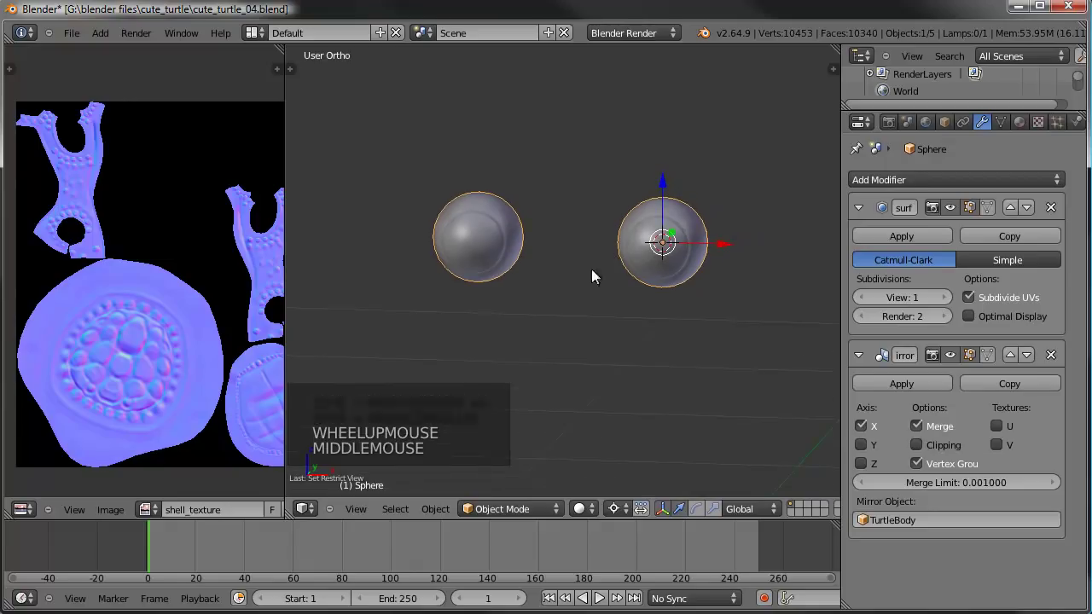
Remove the Mirror modifier from the sphere and frame it in right view.
click(1058, 356)
scroll(up, 3)
middle_click(592, 303)
scroll(up, 3)
key(KP_3)
key(KP_Decimal)
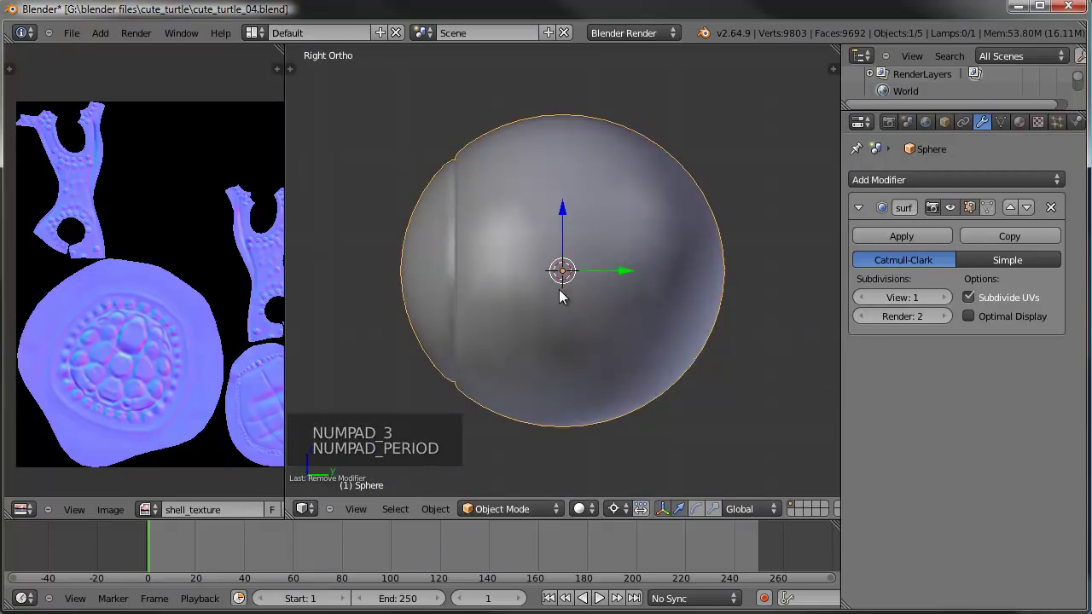
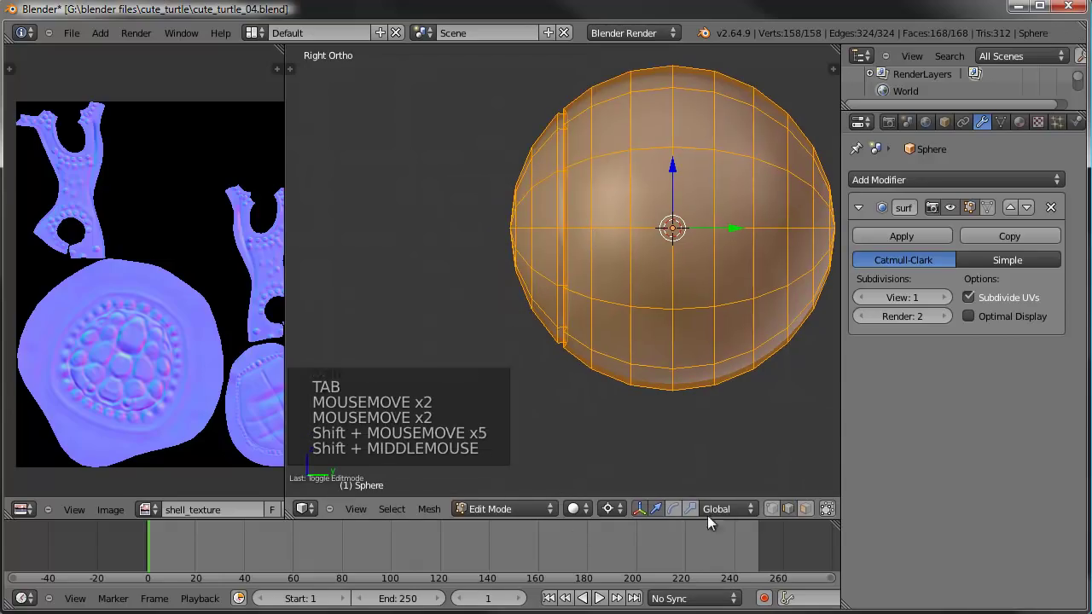
In Edit Mode, clear the selection and box-select the strip of faces on the sphere's side.
click(782, 510)
middle_click(656, 243)
key(a)
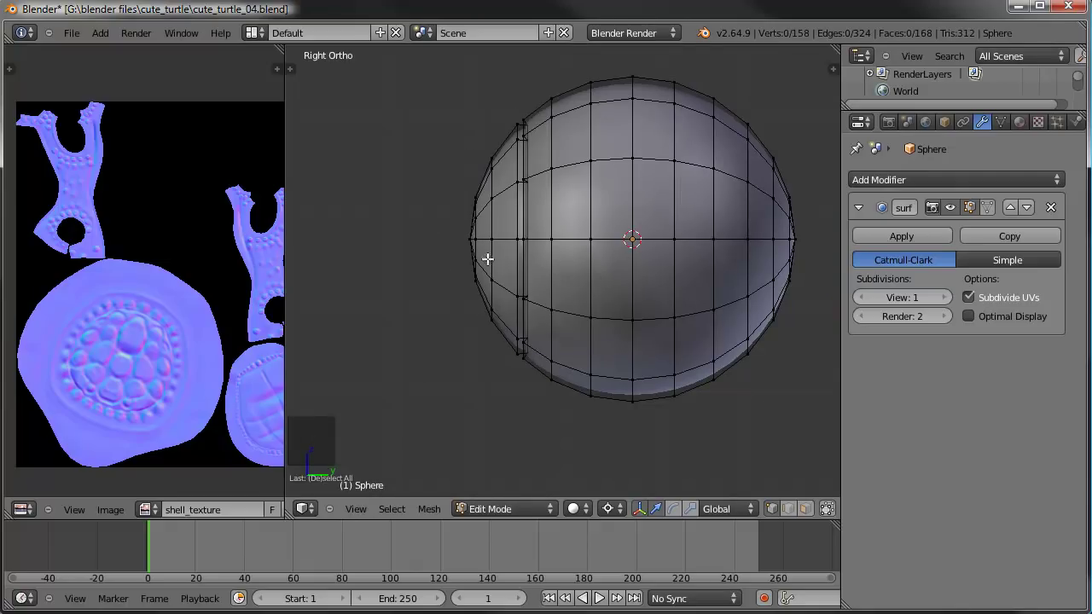
key(b)
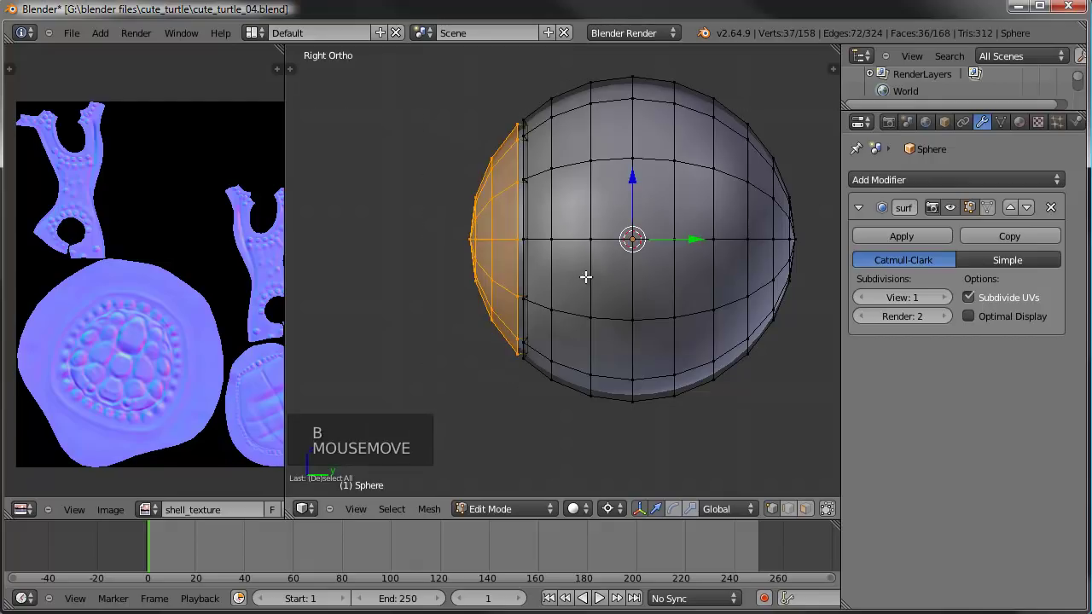
scroll(up, 3)
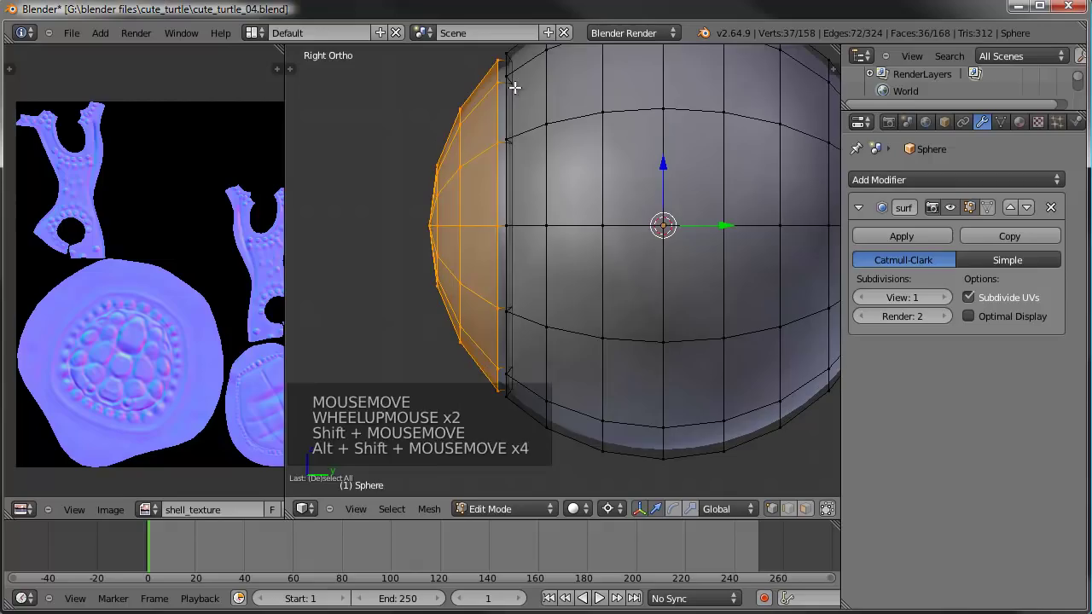
right_click(516, 100)
scroll(down, 3)
middle_click(586, 218)
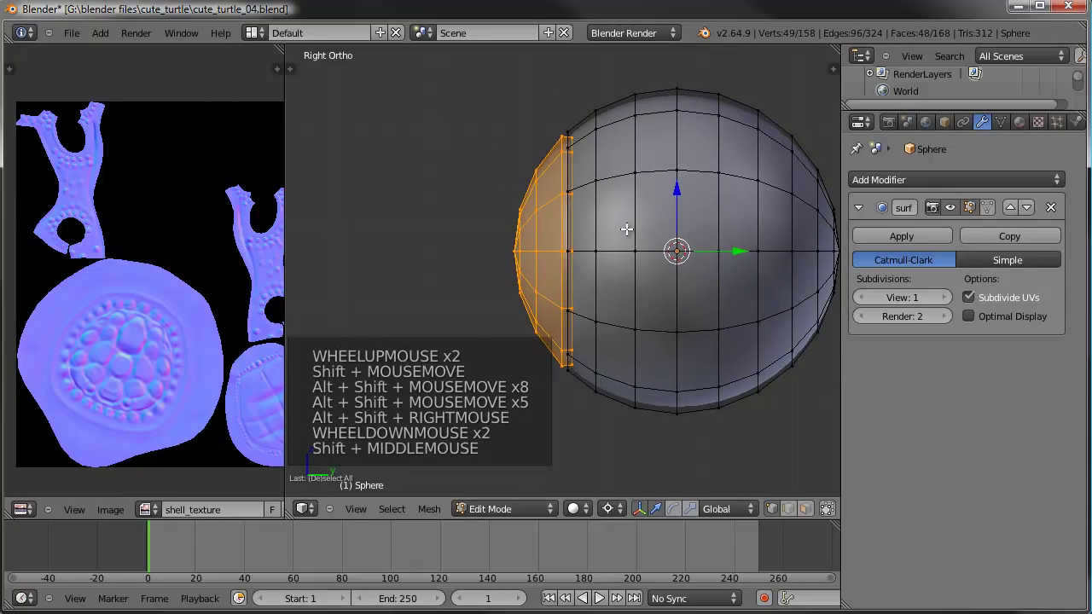
Duplicate the selected faces and place the copy beside the sphere along Y.
key(shift+d)
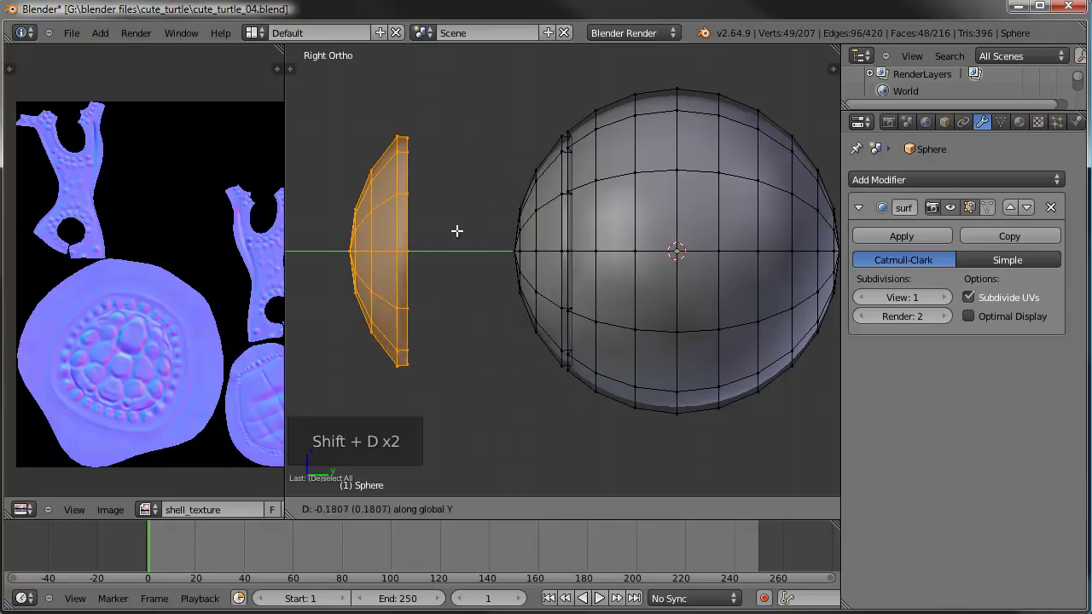
click(417, 204)
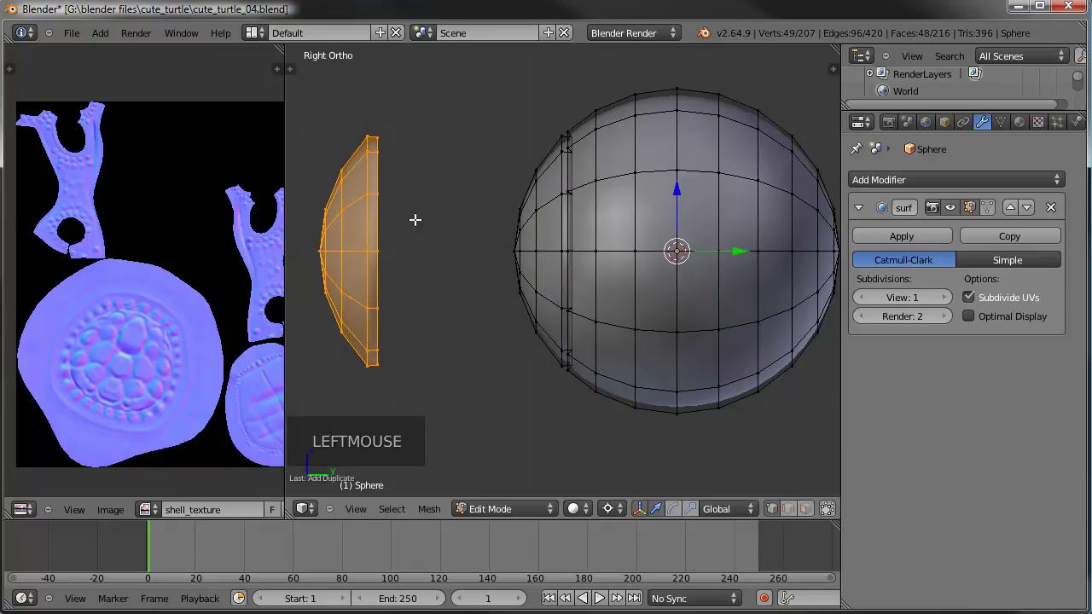
From the right view, clear the selection and box-select the patch of side faces.
scroll(up, 3)
middle_click(597, 224)
right_click(586, 233)
key(shift+s)
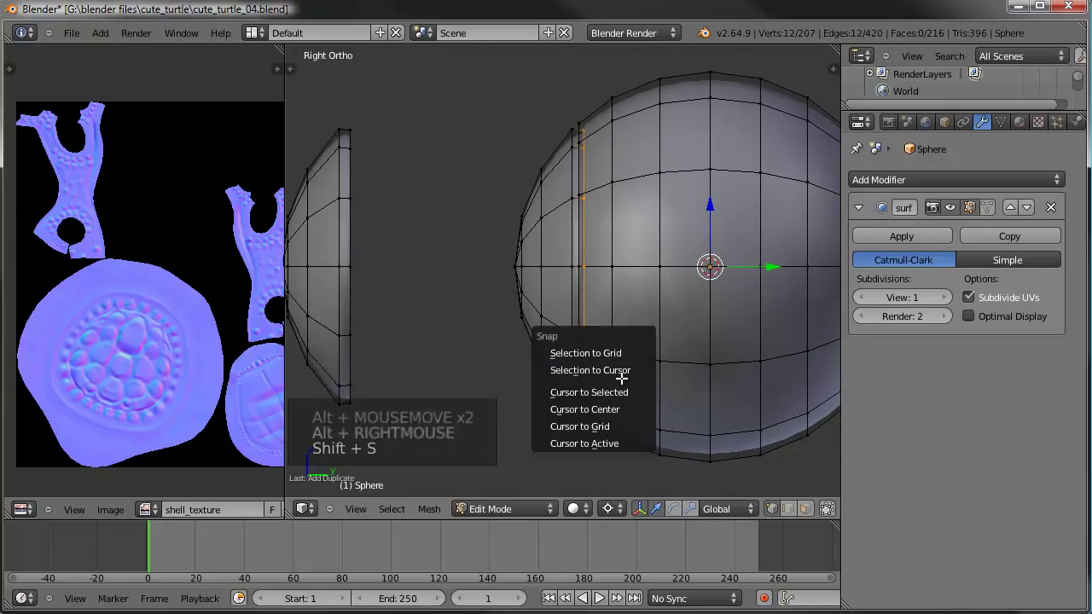
middle_click(536, 268)
key(KP_3)
key(a)
key(b)
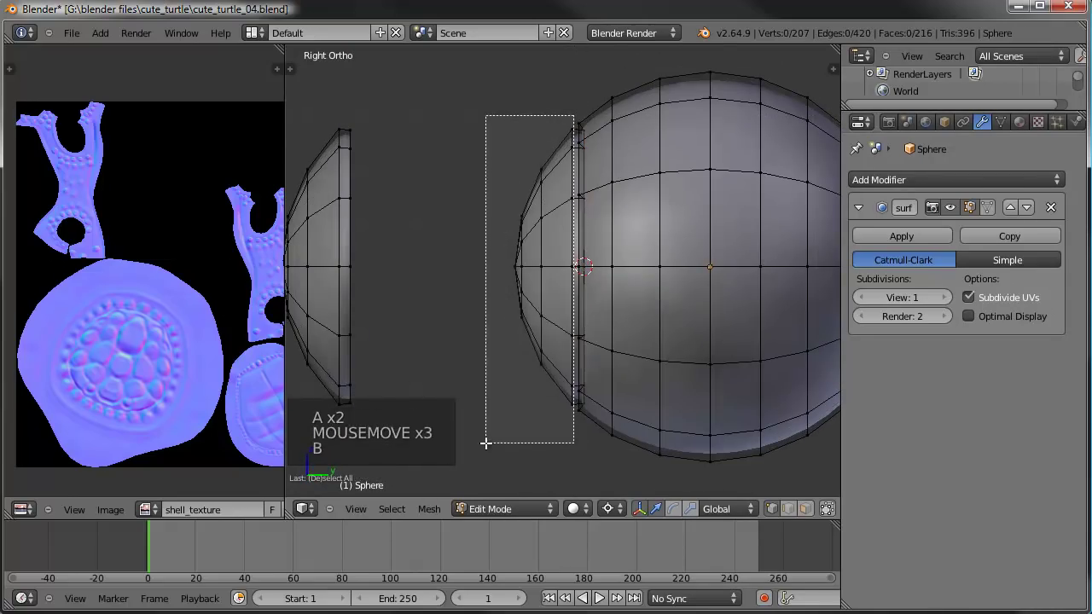
middle_click(634, 247)
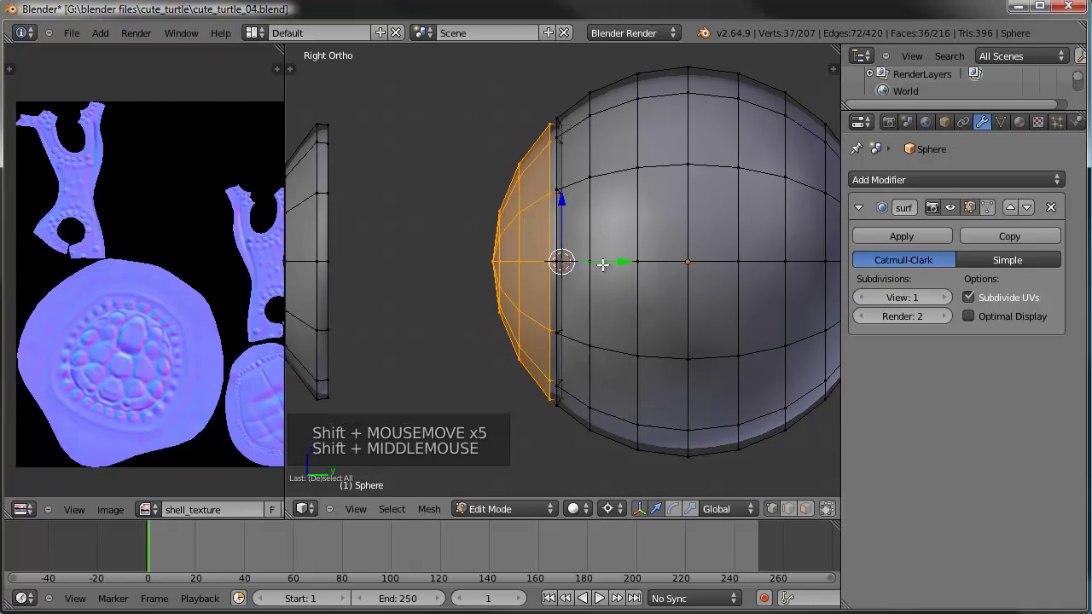
Flatten the patch along Y to about 0.57, then shrink it uniformly to about 0.96.
key(s)
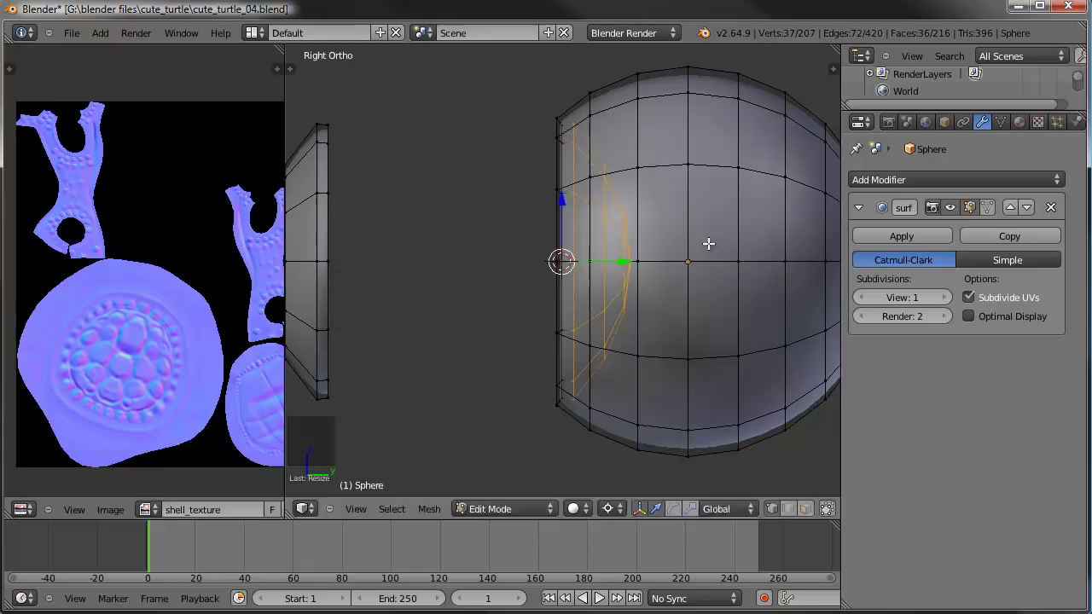
key(s)
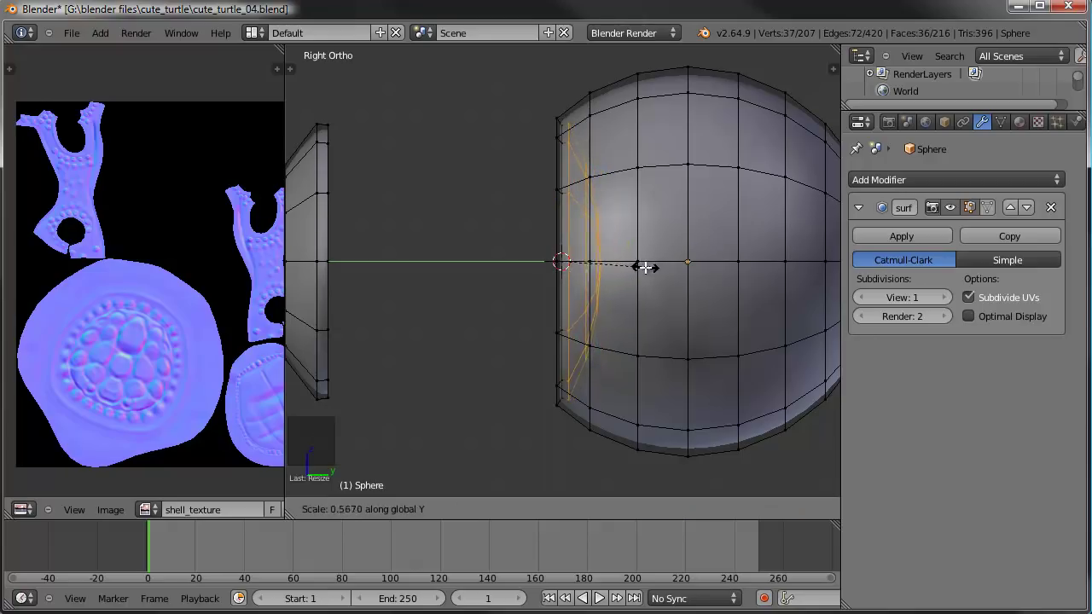
click(642, 265)
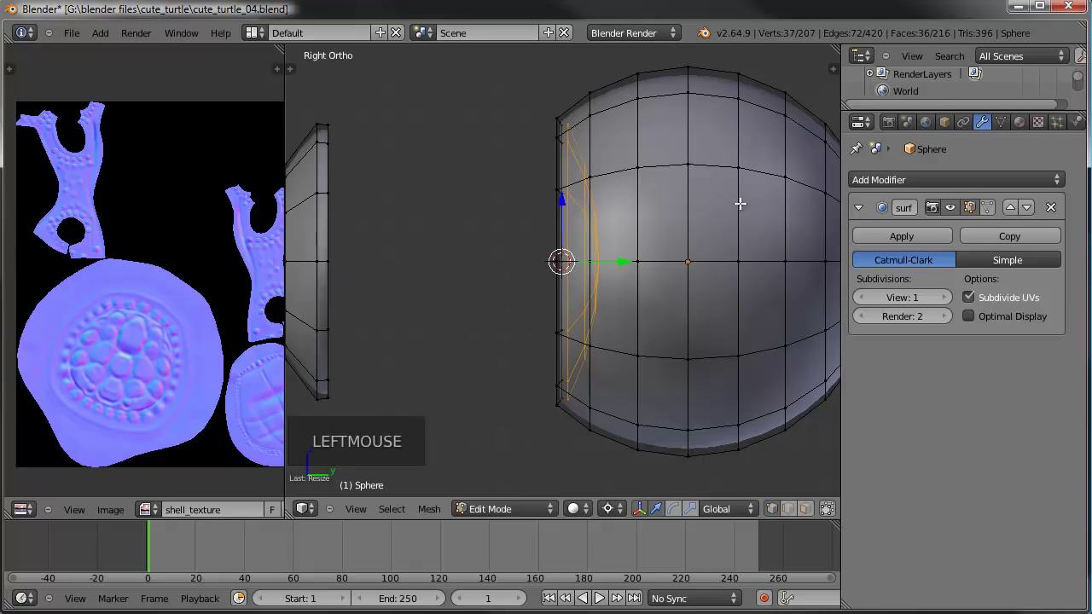
key(s)
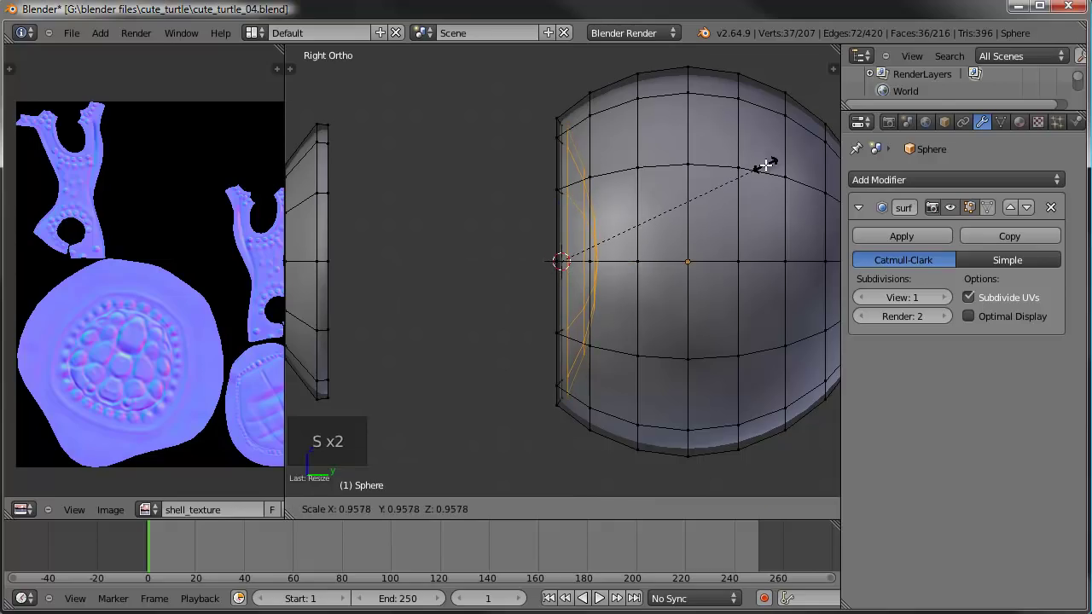
click(764, 164)
middle_click(592, 220)
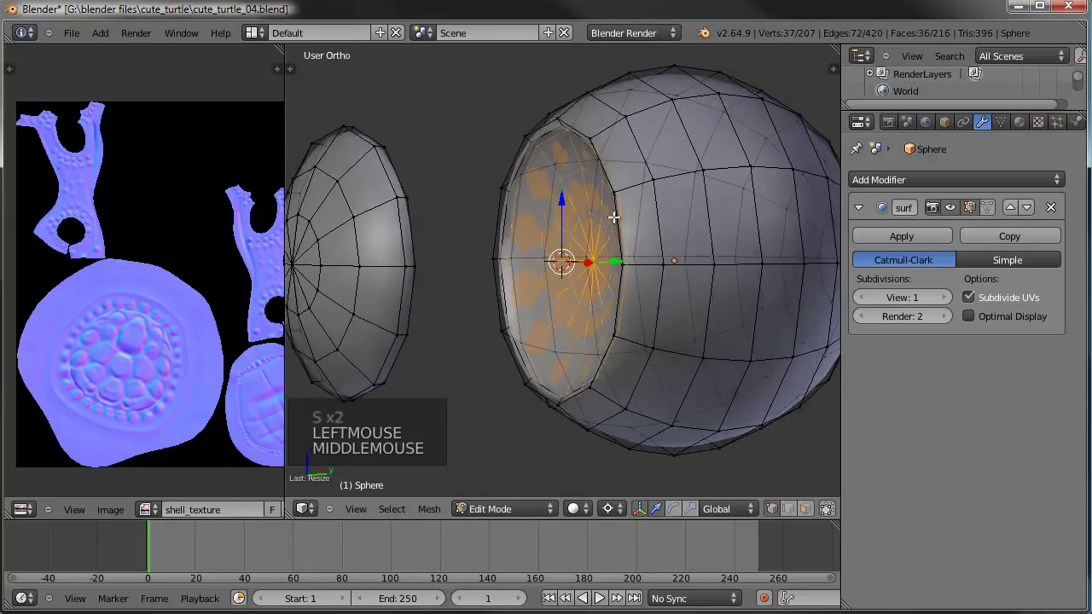
Select the edge loop bordering the flattened patch, edge by edge.
right_click(570, 129)
right_click(578, 132)
right_click(555, 130)
middle_click(673, 177)
key(ctrl+e)
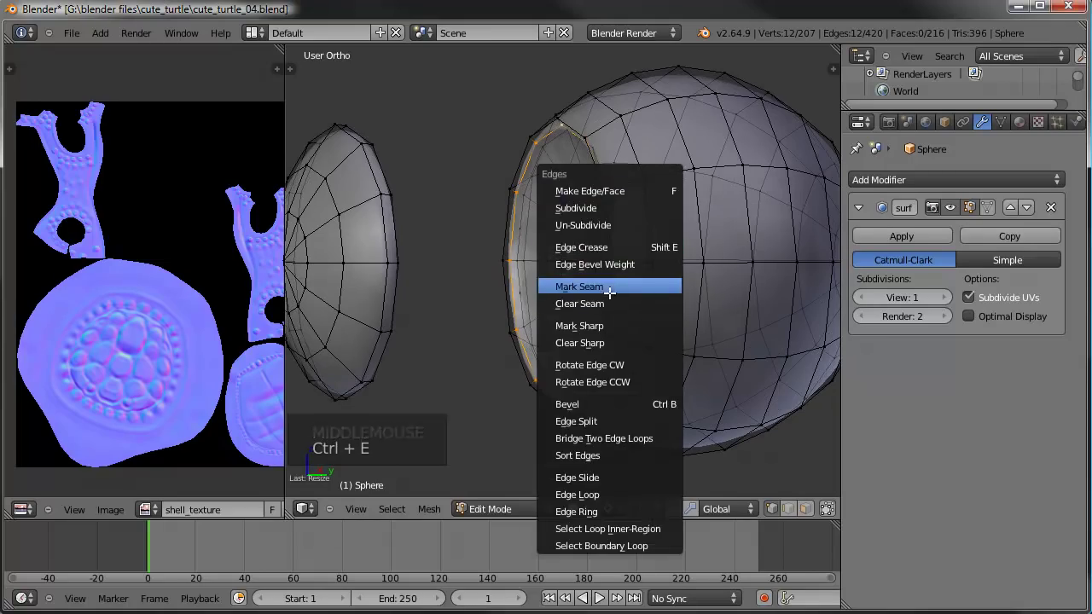
middle_click(605, 234)
scroll(up, 3)
scroll(up, 3)
right_click(629, 210)
right_click(614, 258)
middle_click(659, 241)
right_click(598, 264)
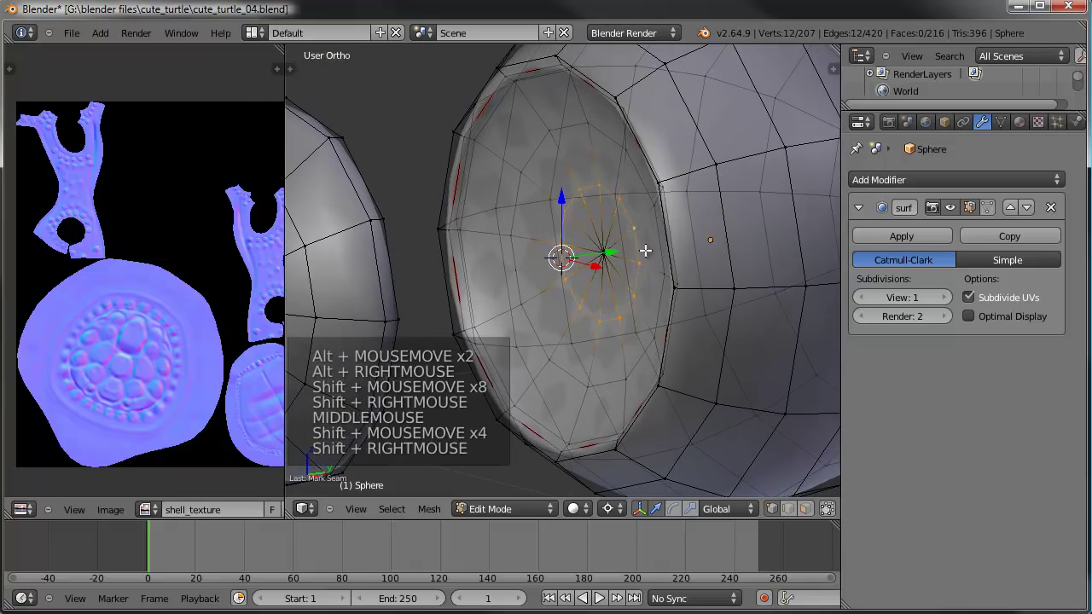
Mark the selected boundary edges as a seam and clear the selection.
key(ctrl+e)
scroll(down, 3)
key(a)
scroll(down, 3)
middle_click(645, 266)
middle_click(620, 278)
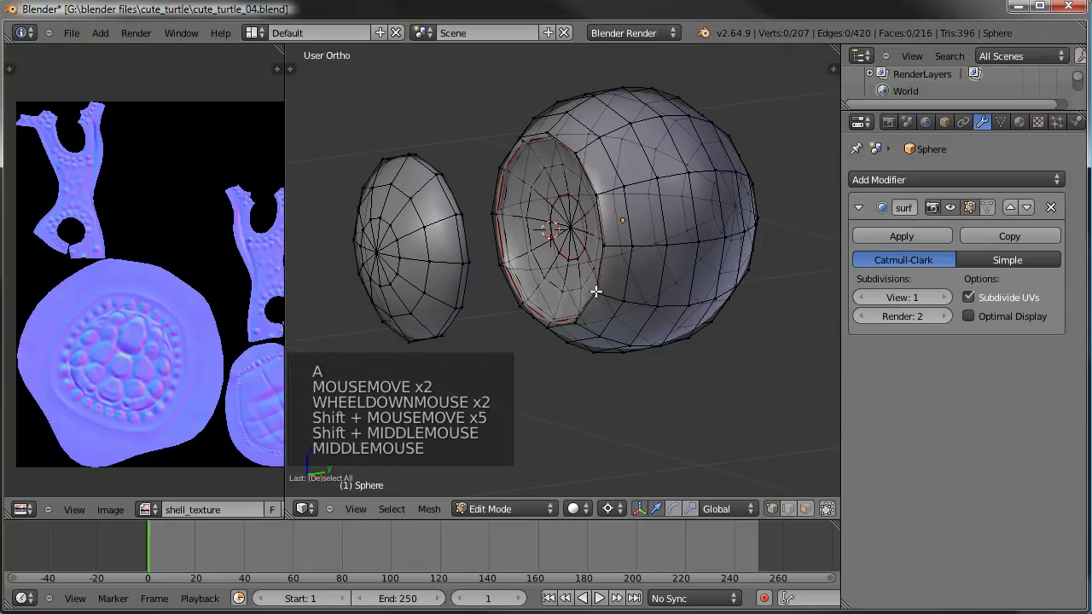
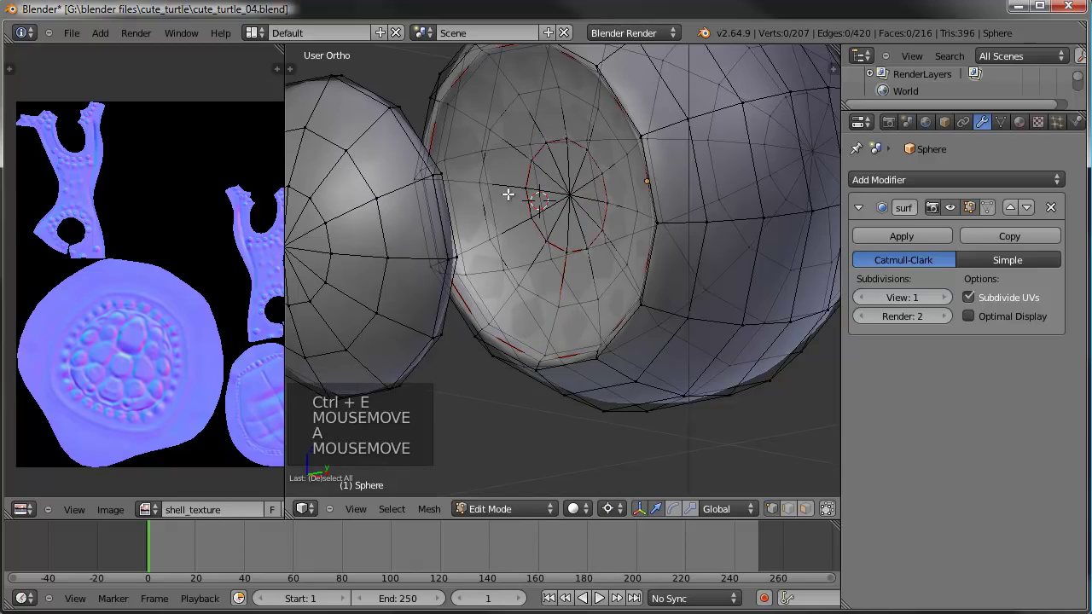
Select the first edges of the small central ring one by one.
scroll(down, 3)
middle_click(590, 231)
scroll(up, 3)
right_click(477, 270)
right_click(478, 282)
right_click(509, 309)
right_click(574, 349)
middle_click(595, 342)
right_click(614, 378)
right_click(668, 385)
right_click(741, 373)
right_click(753, 340)
Complete the central ring selection and bring up the edge operations for Mark Seam.
scroll(down, 3)
middle_click(630, 297)
right_click(746, 242)
middle_click(777, 258)
right_click(742, 201)
right_click(747, 164)
middle_click(667, 312)
key(ctrl+e)
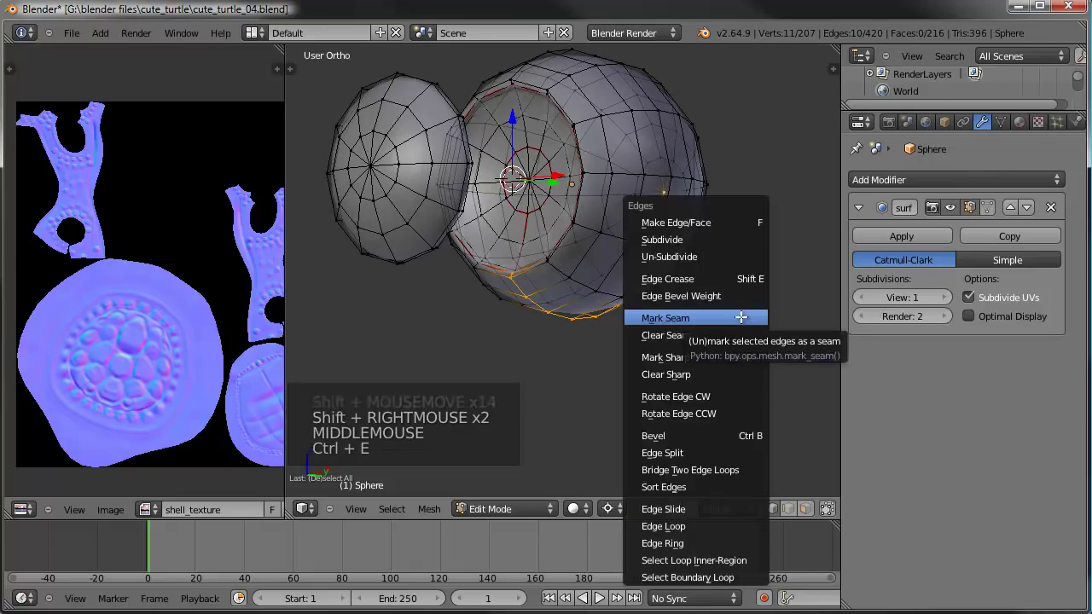
Mark the ring as a seam, then probe vertices inside the patch and cancel a loop cut attempt.
key(a)
middle_click(603, 285)
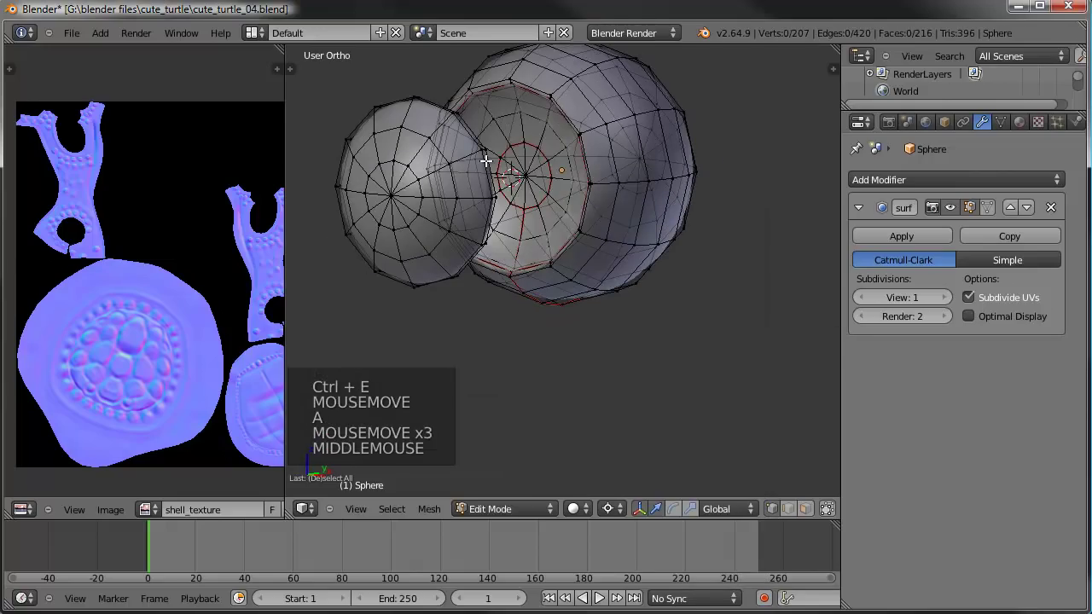
right_click(483, 147)
scroll(up, 3)
middle_click(543, 240)
right_click(505, 209)
middle_click(545, 227)
middle_click(555, 259)
scroll(up, 3)
click(520, 230)
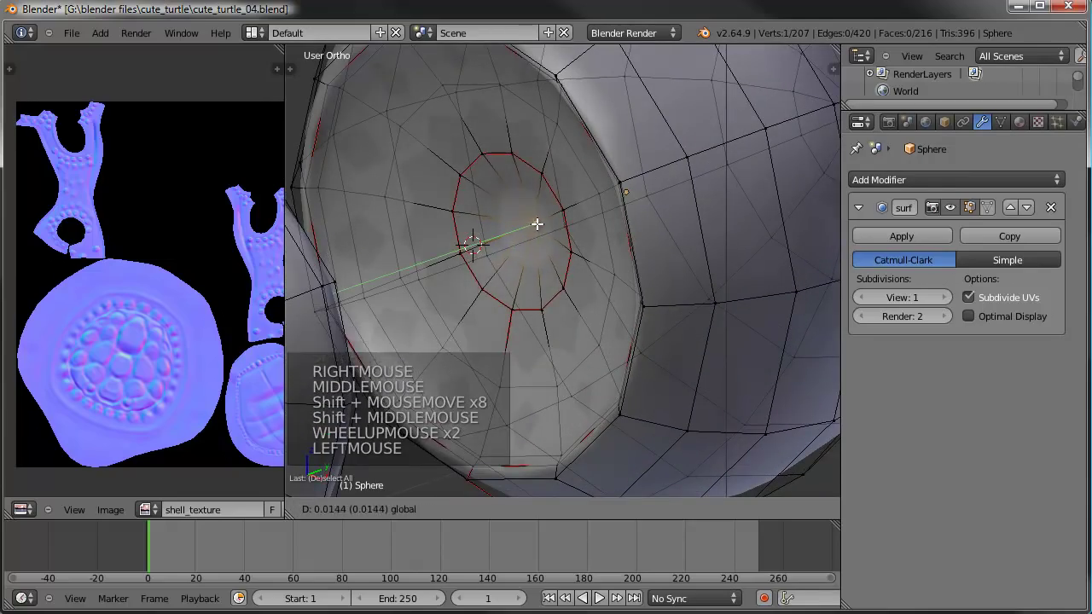
key(ctrl+r)
right_click(499, 184)
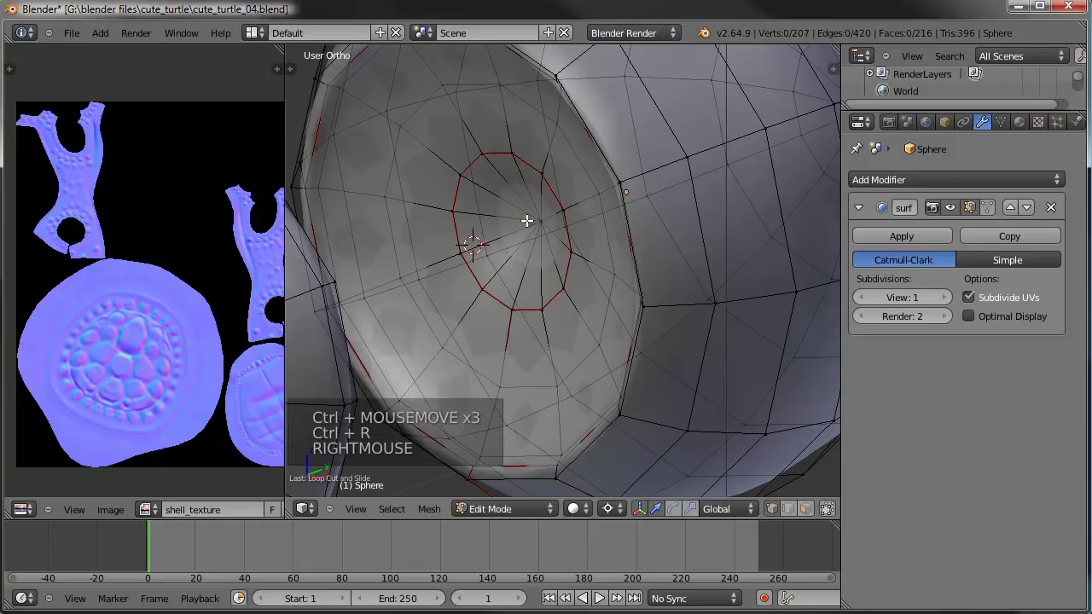
middle_click(532, 211)
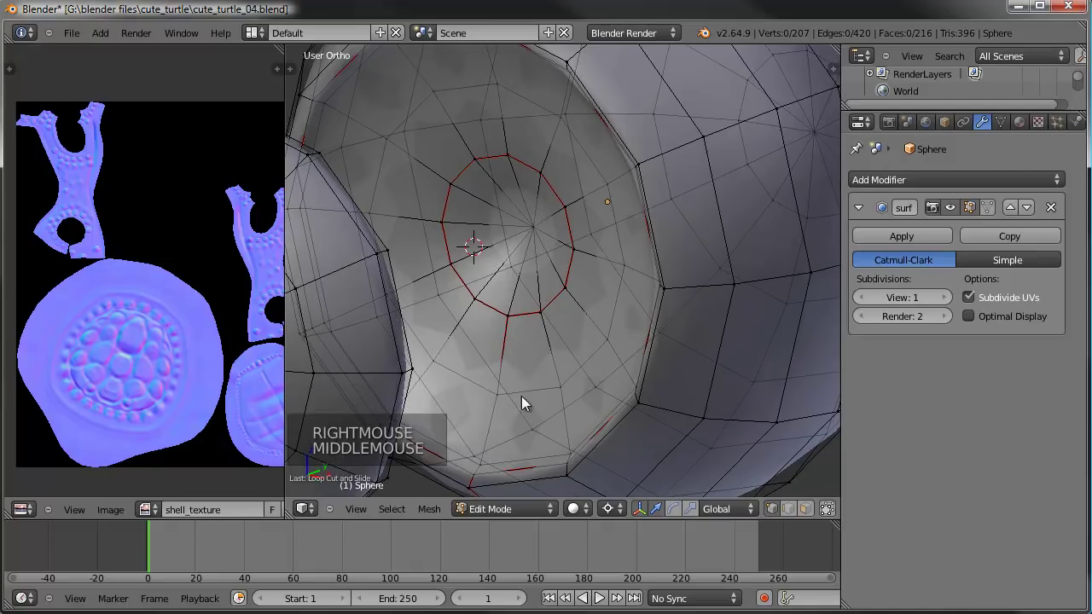
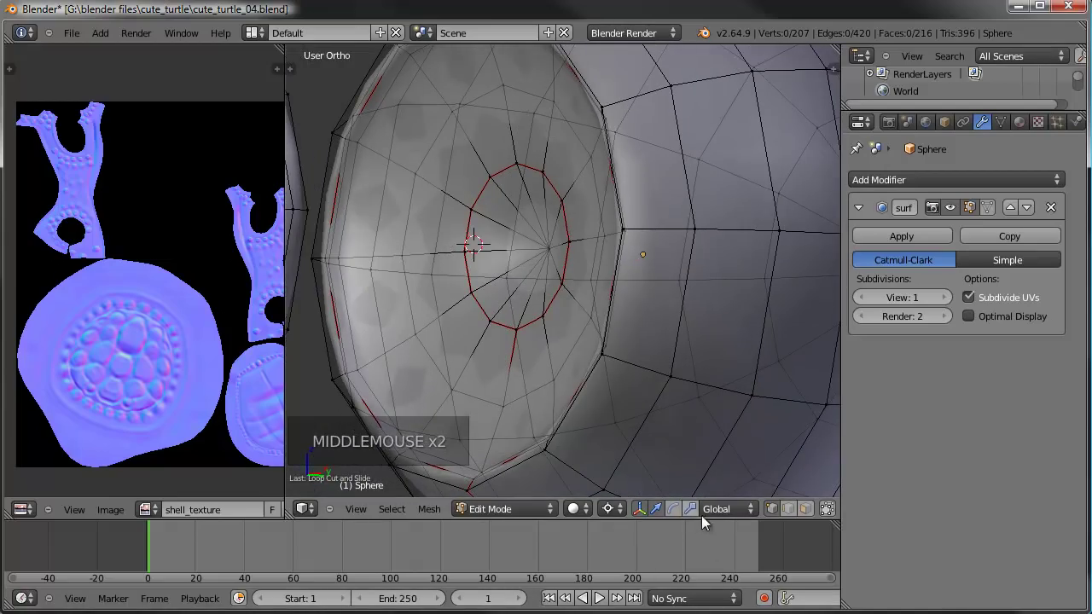
Select the front pole vertex ring and extrude a new ring for the pupil area.
click(796, 517)
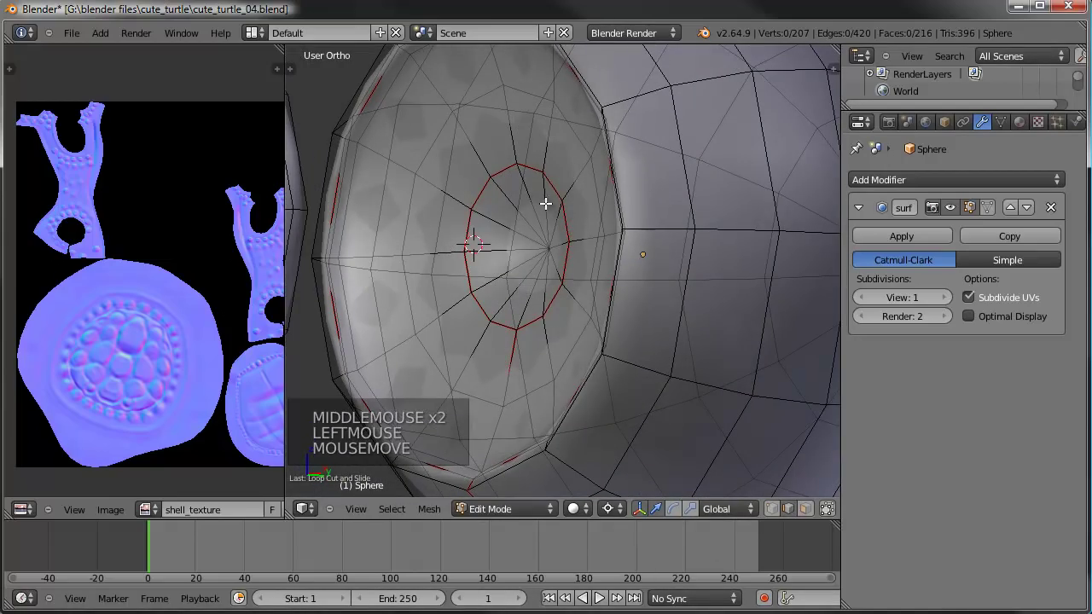
click(779, 517)
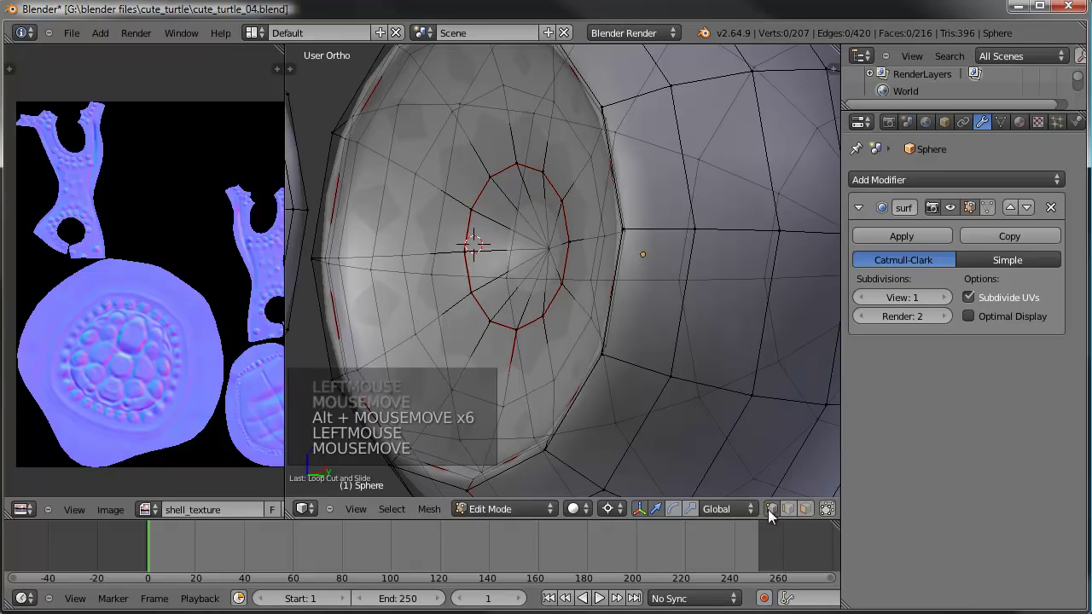
right_click(551, 186)
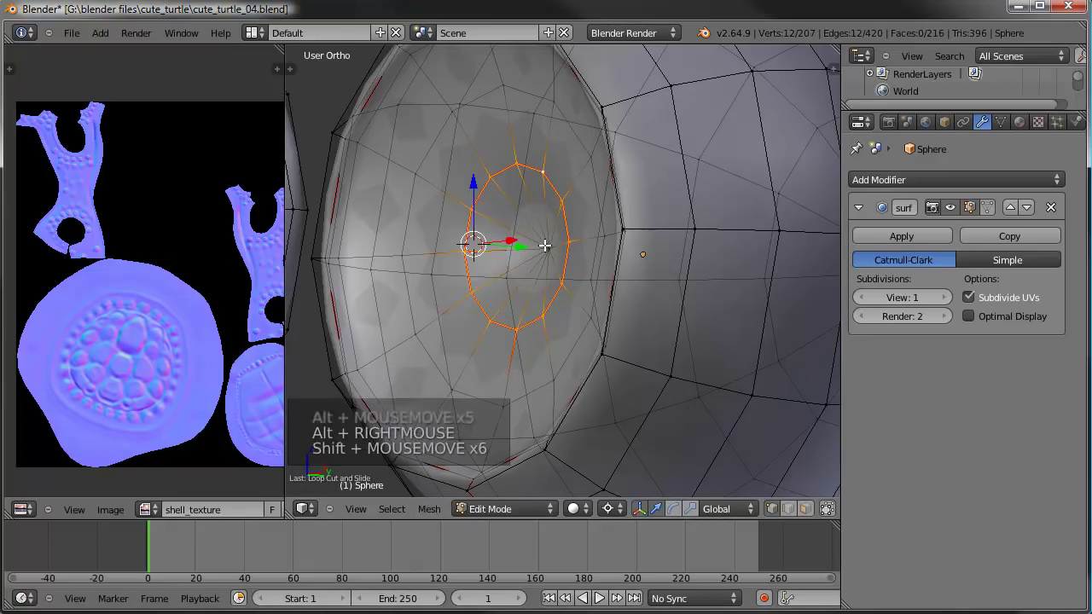
right_click(546, 245)
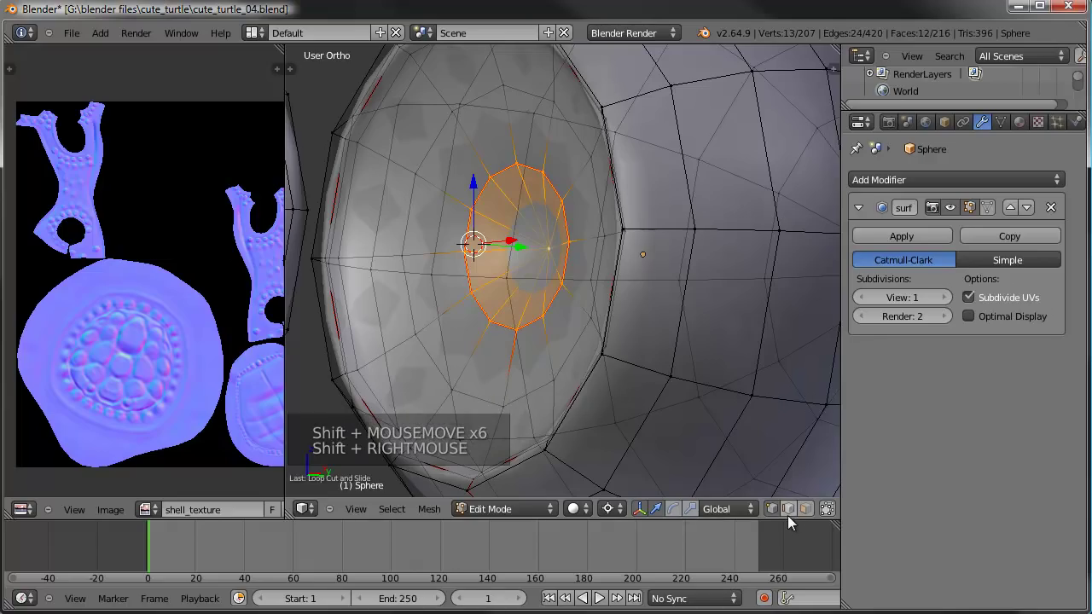
click(793, 517)
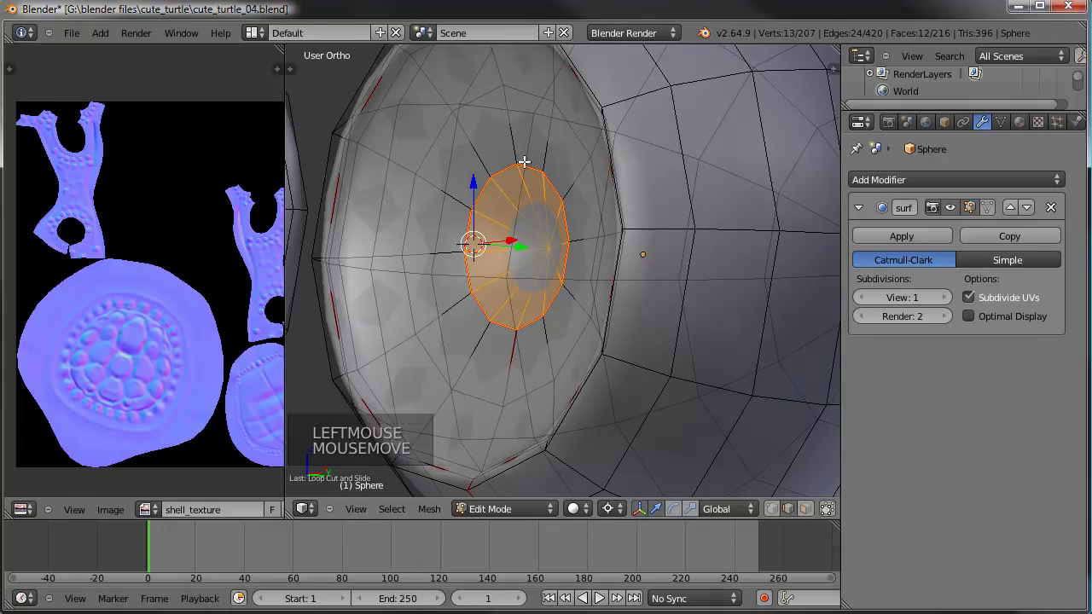
right_click(534, 169)
middle_click(533, 259)
middle_click(565, 252)
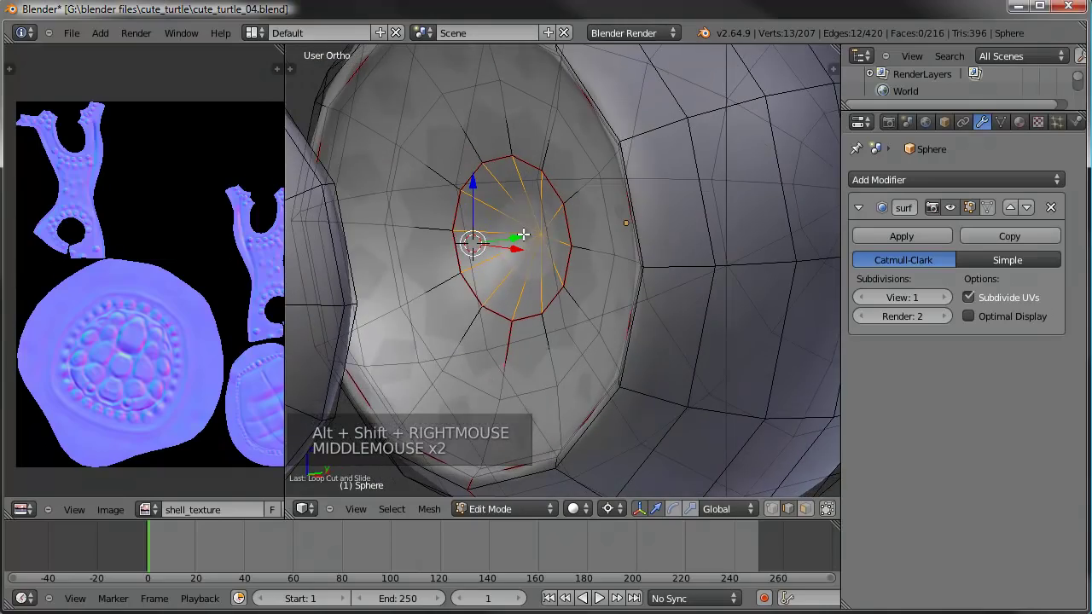
key(w)
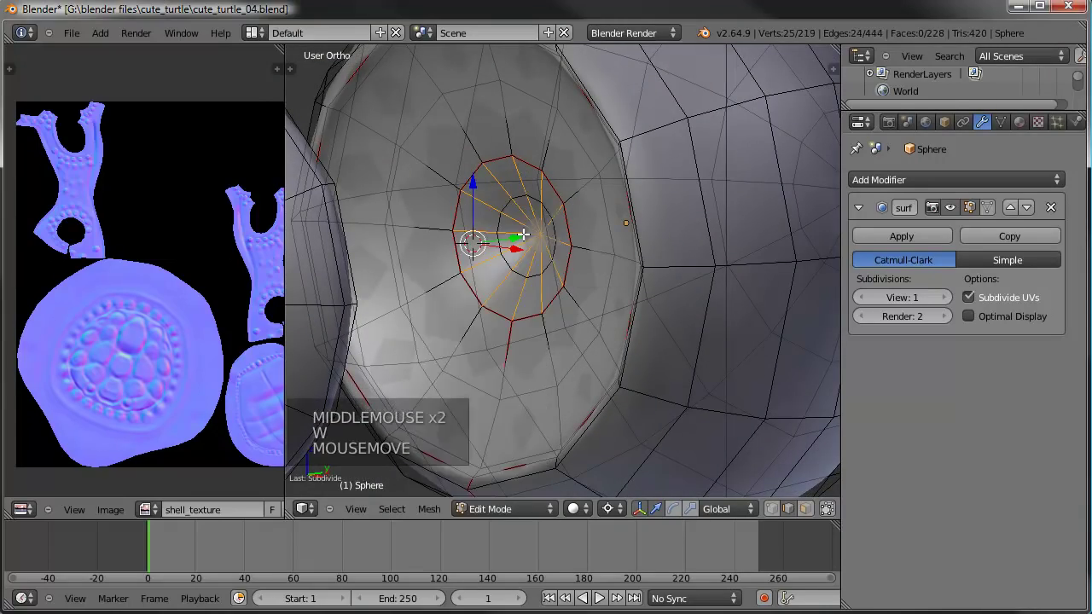
Slide the new edge ring close to the pole ring and return to Object Mode.
right_click(506, 205)
key(ctrl+e)
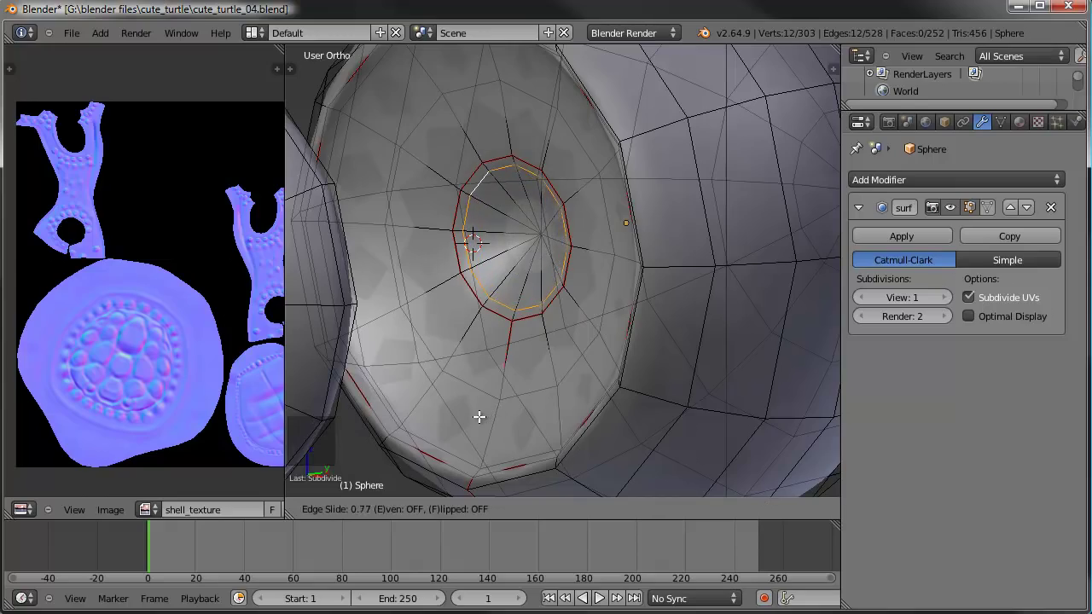
click(460, 410)
scroll(down, 3)
key(Tab)
middle_click(542, 273)
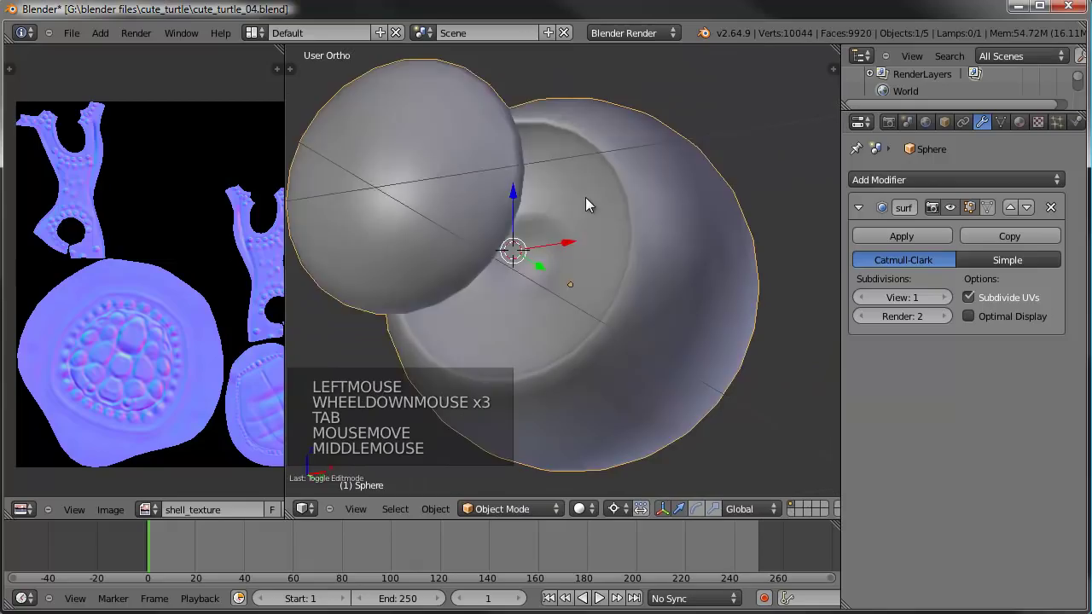
In right ortho Edit Mode, box-select the front faces and move them along the axis closer to the eyeball.
scroll(down, 3)
middle_click(561, 266)
middle_click(525, 268)
right_click(528, 258)
key(KP_3)
key(Tab)
key(a)
key(b)
middle_click(604, 333)
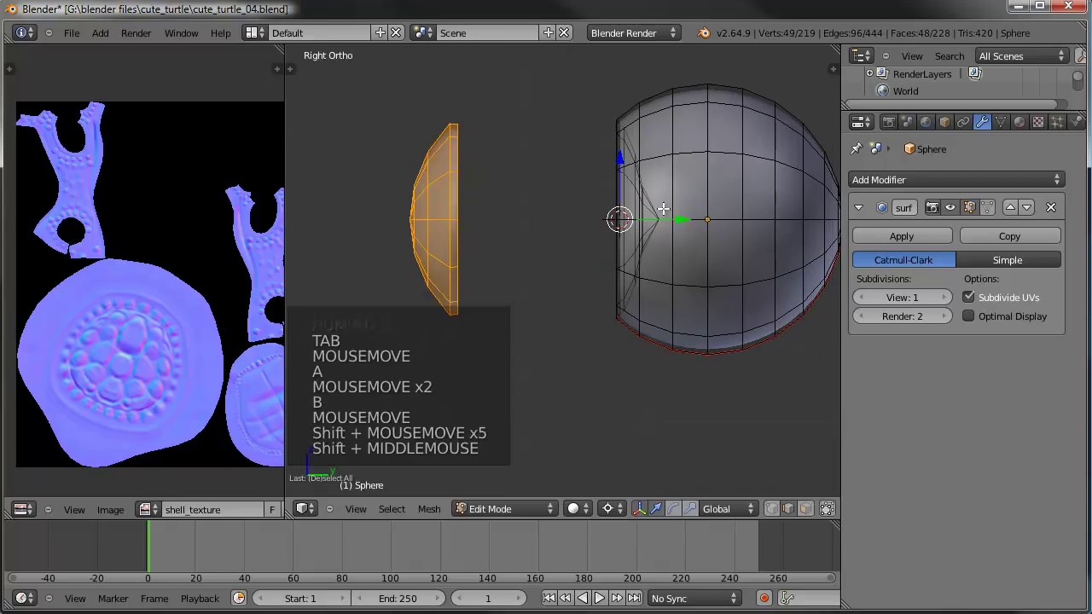
click(686, 218)
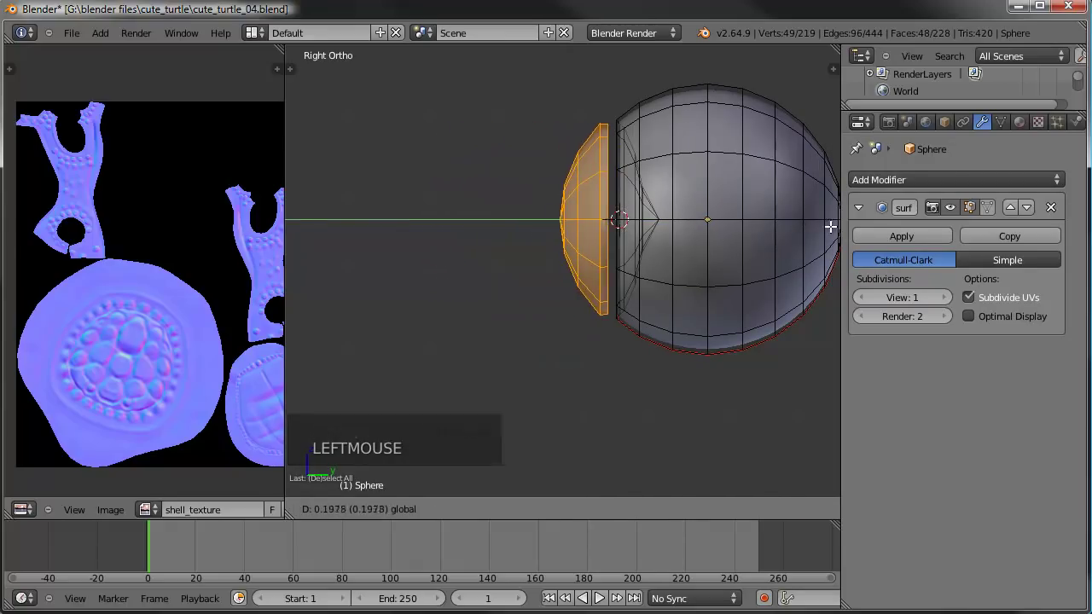
middle_click(733, 223)
scroll(up, 3)
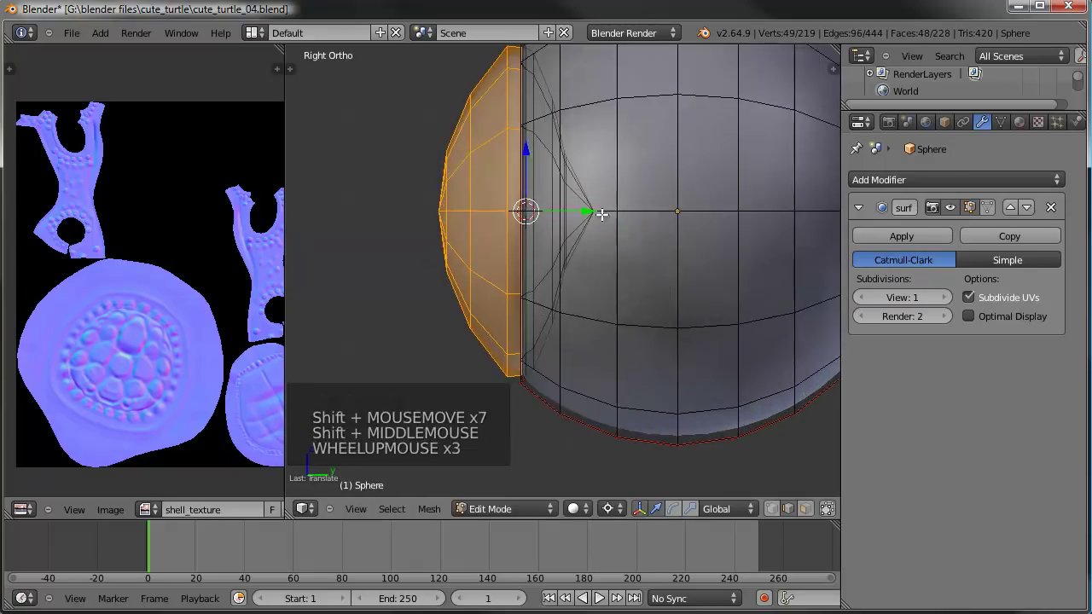
click(589, 214)
Select the pupil ring vertices and scale the ring up slightly.
scroll(down, 3)
middle_click(598, 212)
scroll(up, 3)
right_click(550, 135)
key(s)
right_click(639, 164)
right_click(552, 132)
right_click(550, 134)
right_click(551, 134)
key(s)
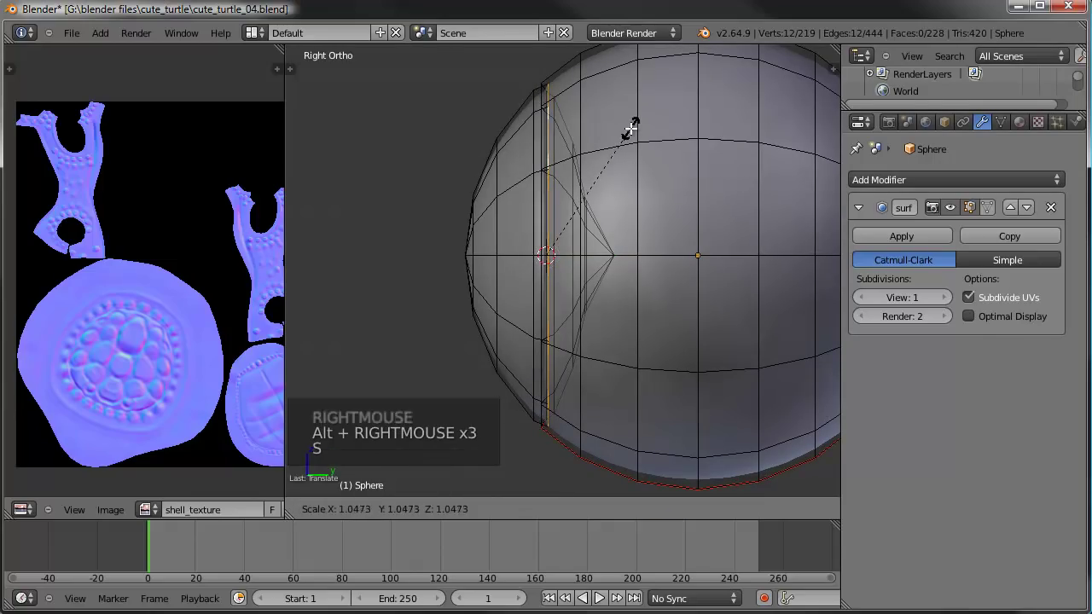
click(620, 124)
Leave Edit Mode and orbit to inspect the smoothed eyeball.
key(Tab)
scroll(down, 3)
middle_click(547, 301)
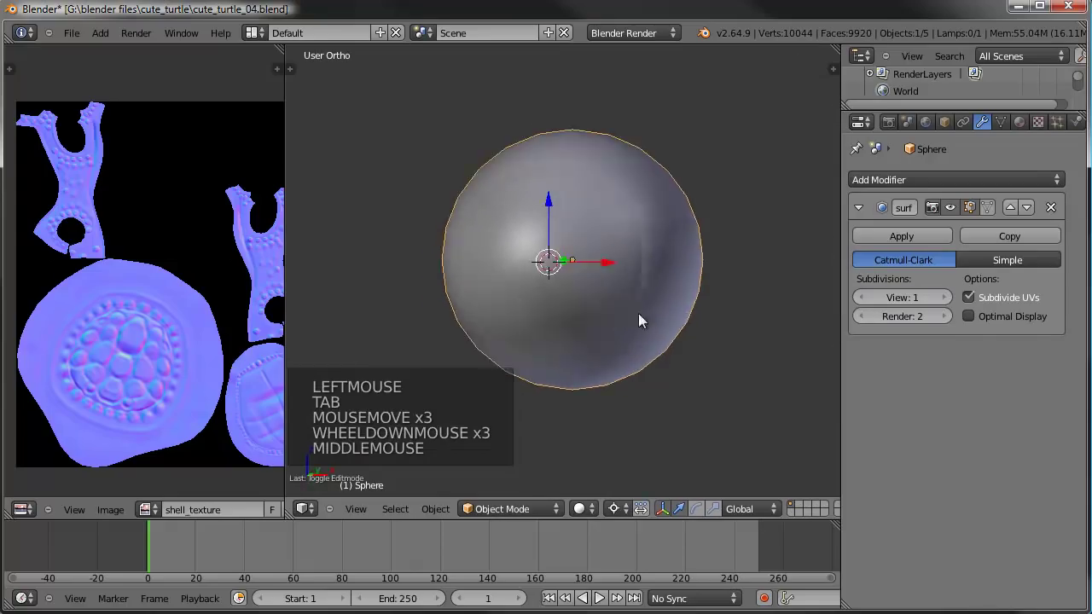
scroll(down, 3)
middle_click(595, 274)
middle_click(559, 273)
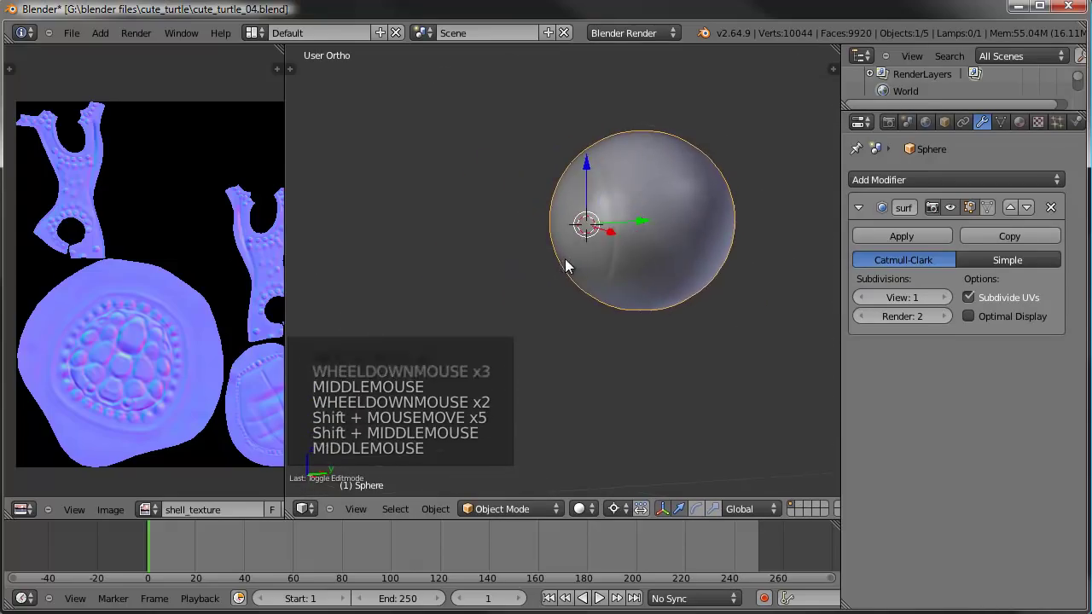
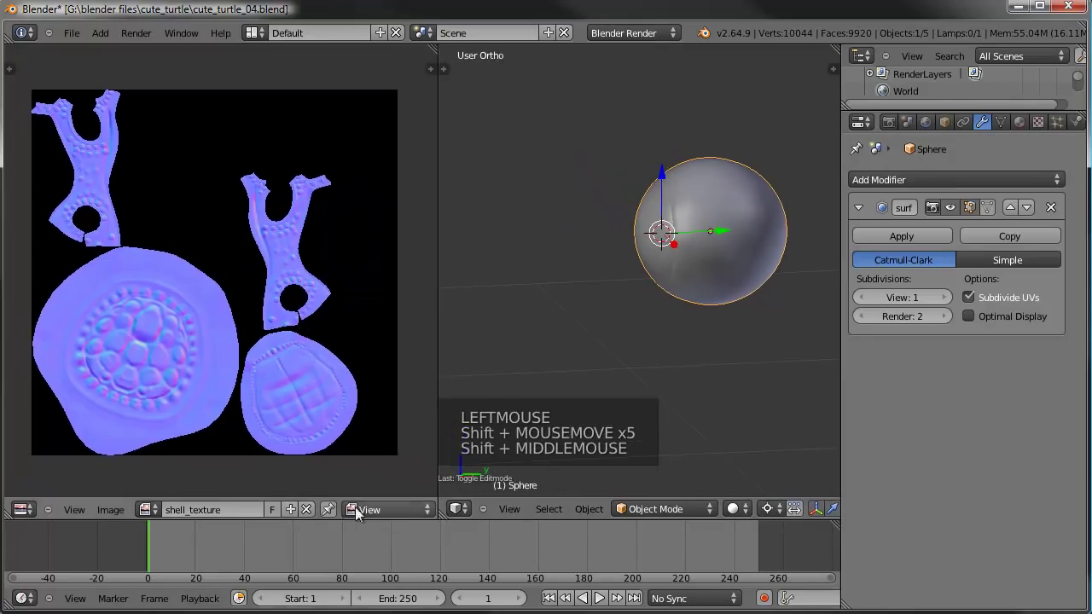
Replace the normal-map image with a new UV Grid image named eyeball_texturemap and edit the eyeball mesh.
click(310, 517)
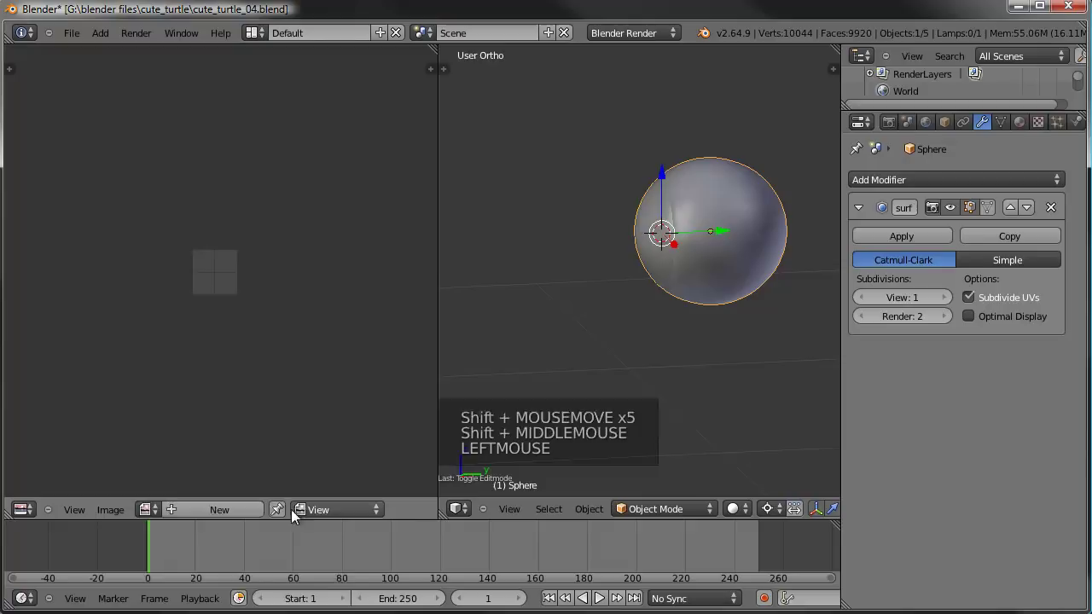
click(225, 516)
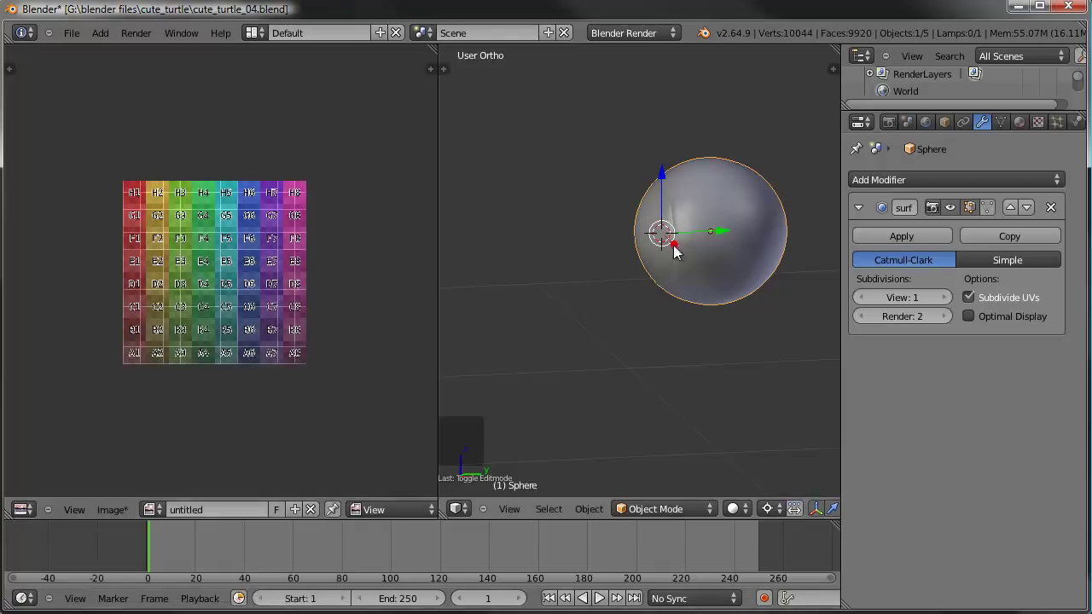
click(223, 524)
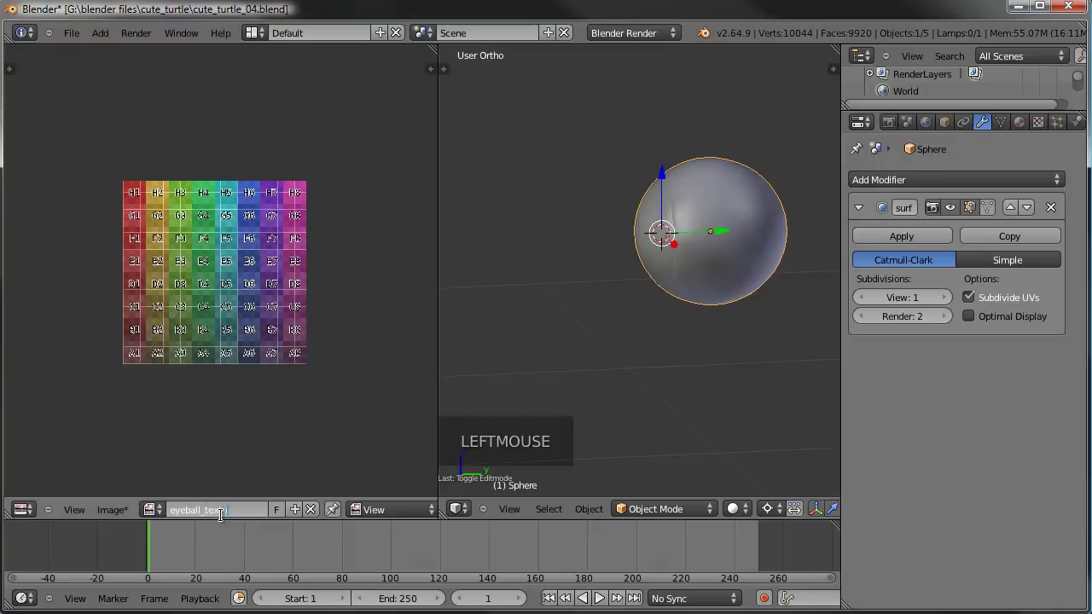
right_click(727, 245)
key(Tab)
Unwrap the whole eyeball mesh onto the grid image and bring up the UV operations list.
key(a)
key(a)
key(u)
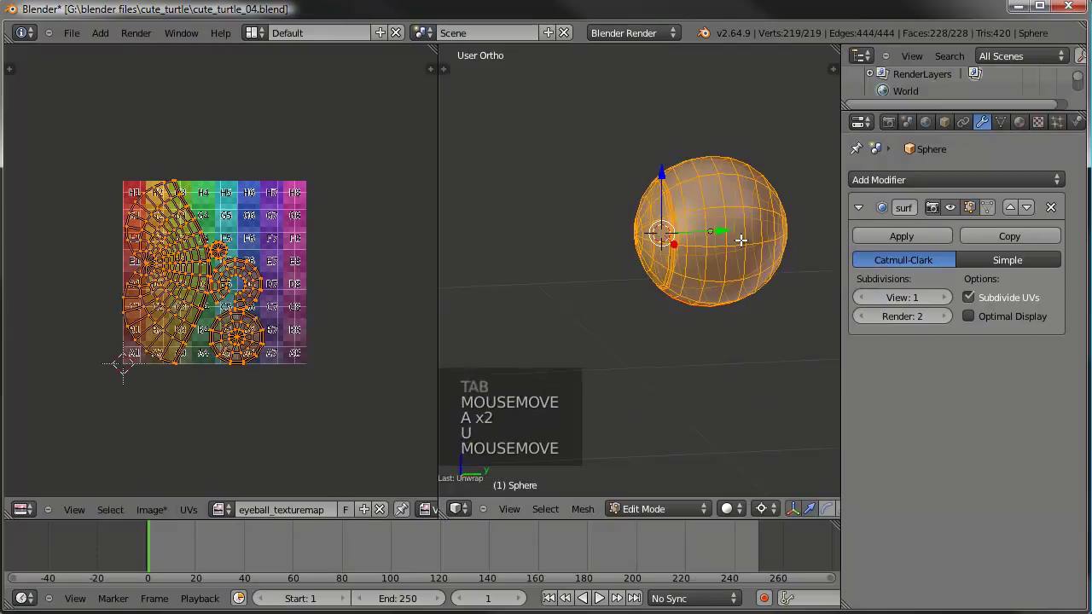
click(191, 515)
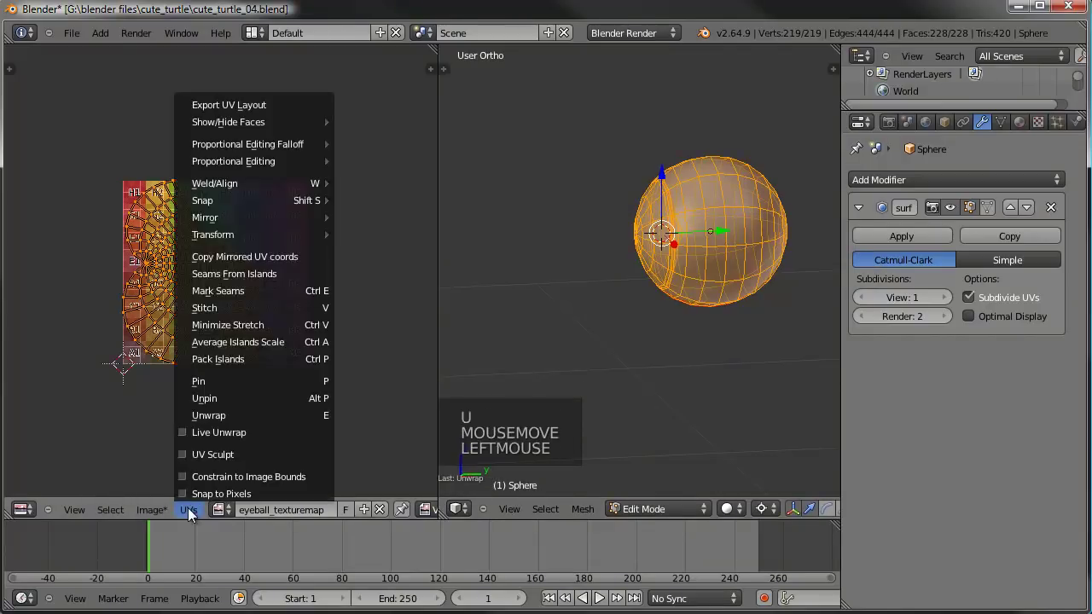
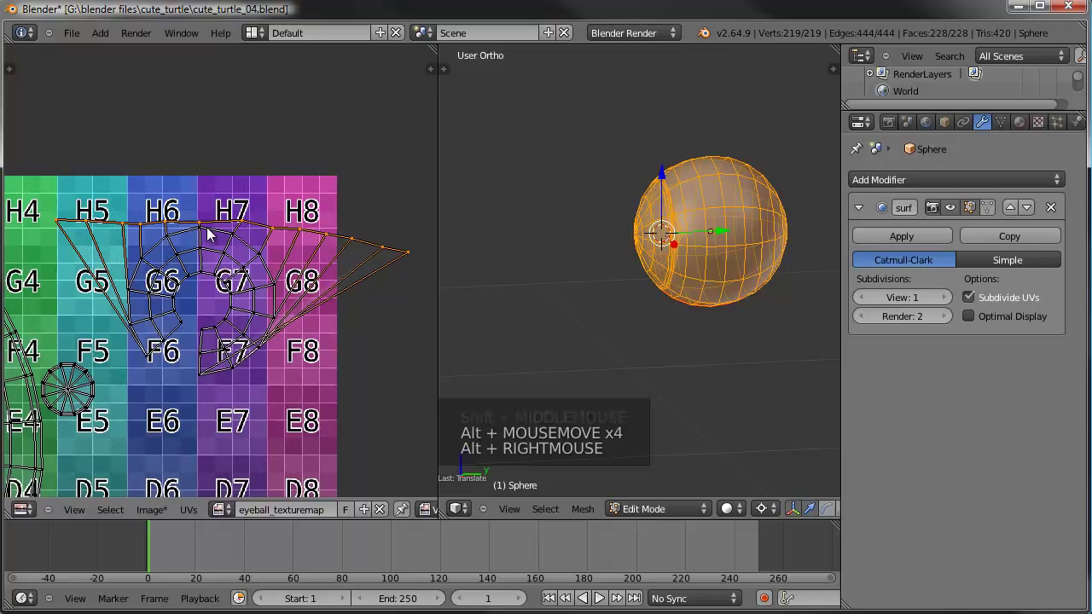
Flatten the top edge of the eyeball's UV layout into a straight row by scaling it to zero vertically.
key(s)
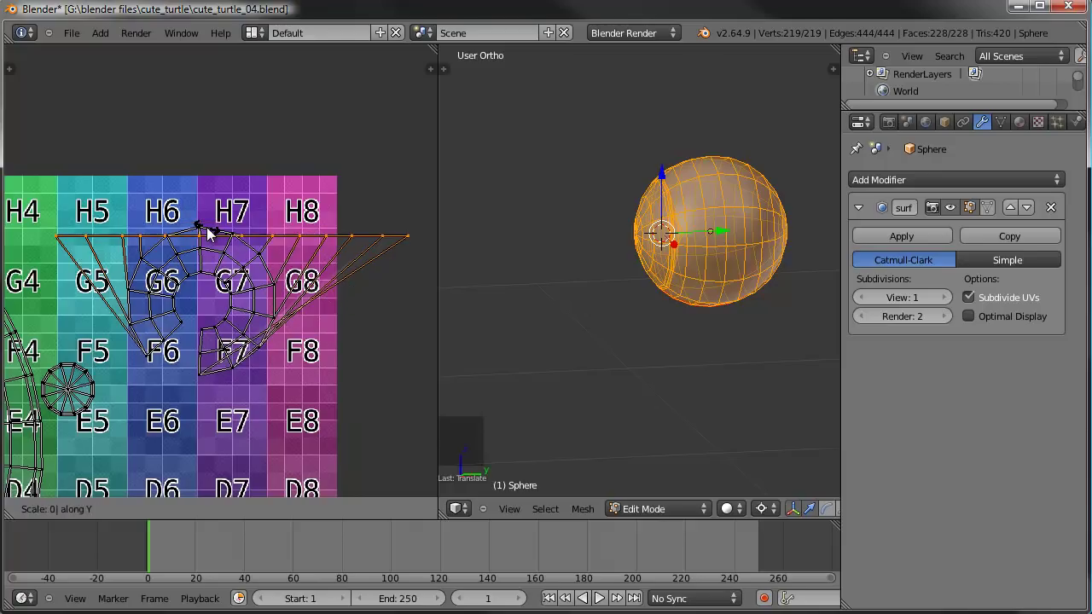
key(g)
click(291, 301)
middle_click(297, 304)
key(s)
click(397, 254)
key(g)
click(382, 251)
key(s)
click(388, 250)
key(g)
click(388, 241)
key(p)
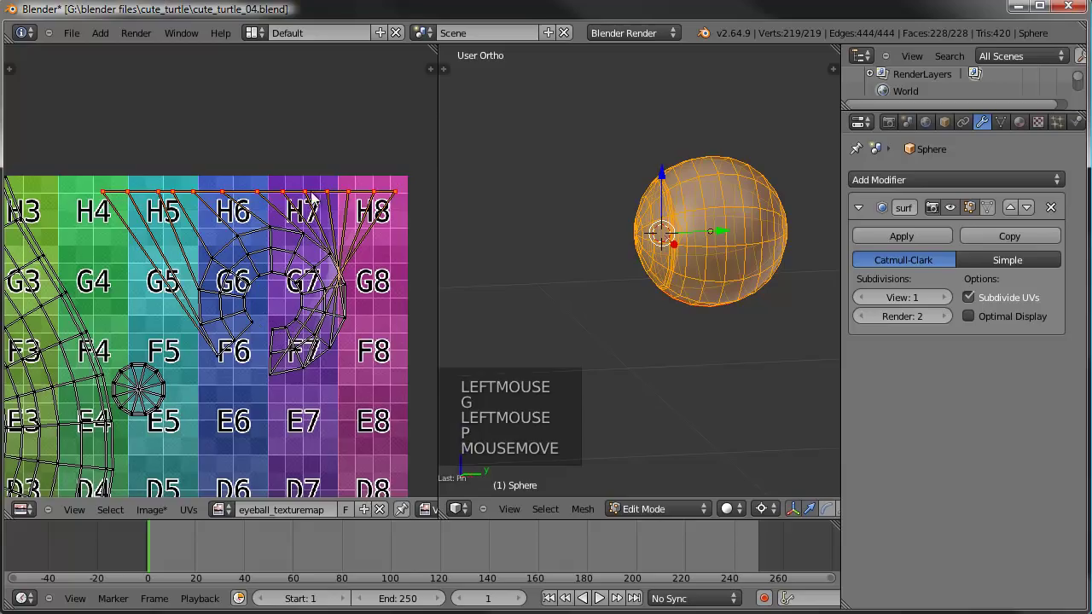
Slide the top-edge UV points sideways one by one to space them evenly across the grid.
middle_click(191, 207)
right_click(182, 228)
key(g)
click(183, 227)
right_click(168, 225)
key(g)
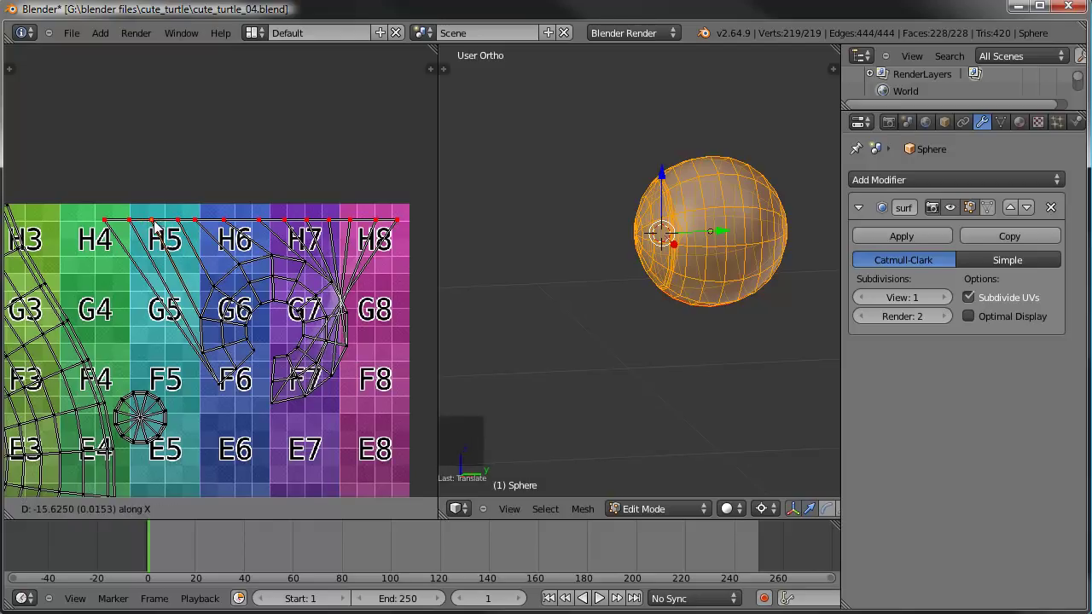
click(160, 226)
right_click(206, 228)
key(h)
key(x)
key(ctrl+z)
right_click(197, 225)
key(g)
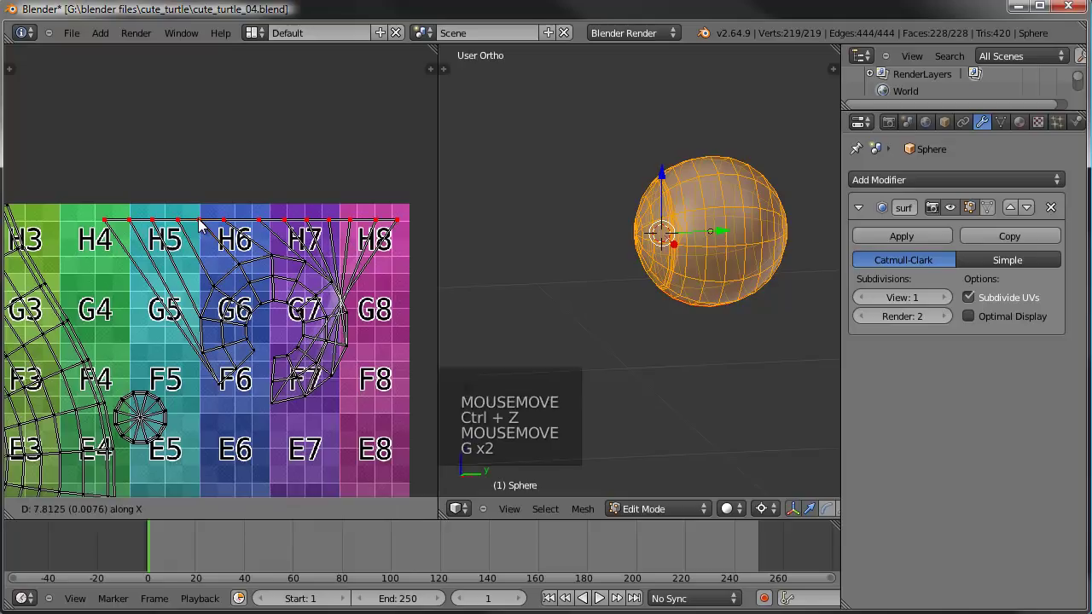
click(212, 225)
right_click(253, 228)
key(g)
click(241, 228)
right_click(239, 228)
right_click(290, 227)
key(g)
click(293, 228)
right_click(332, 228)
right_click(393, 225)
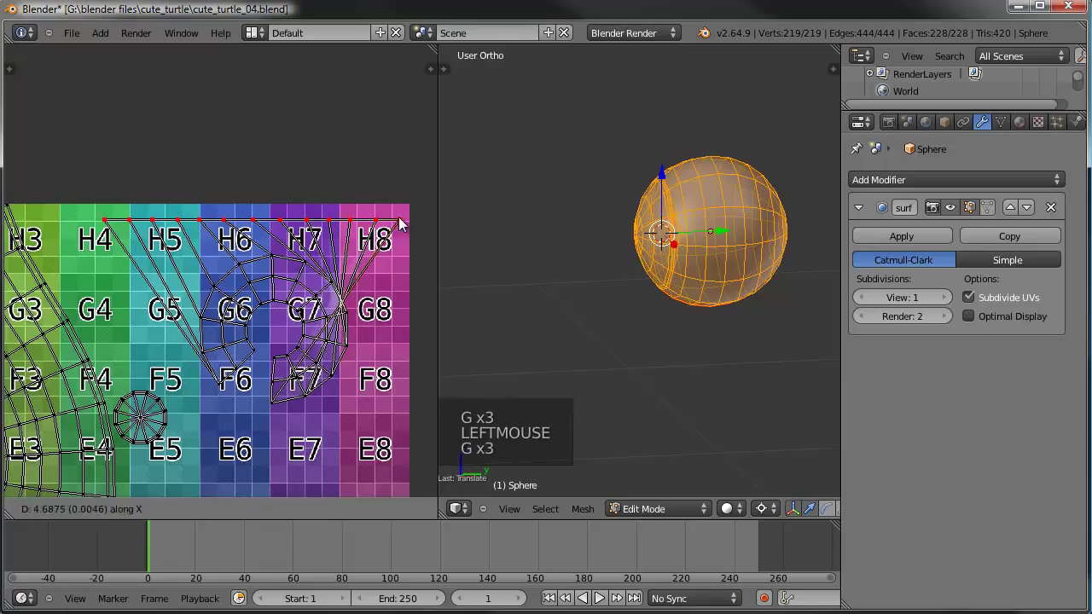
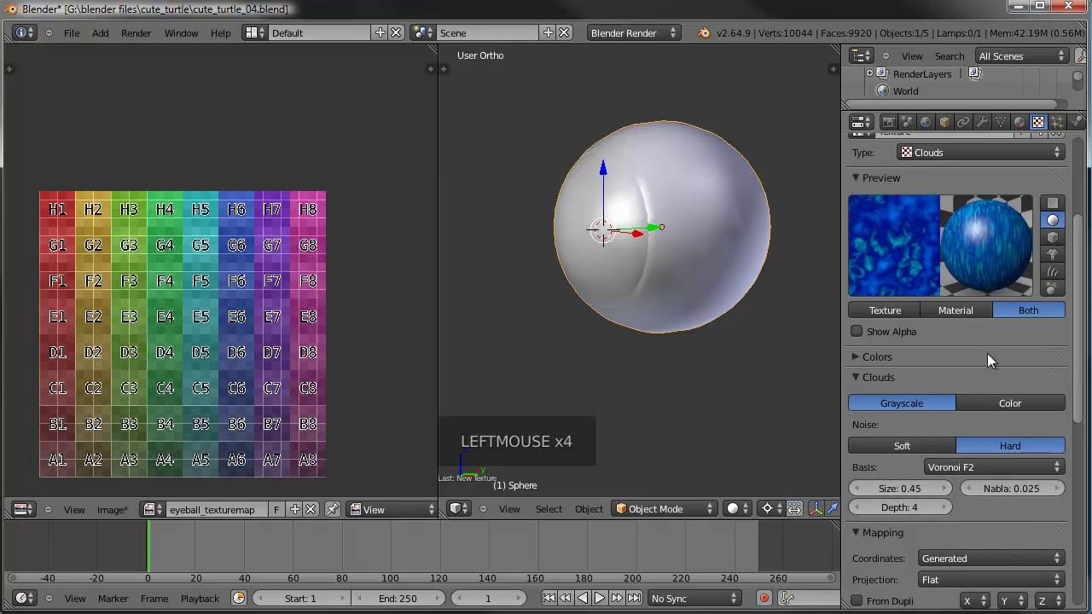
Change the Clouds texture's Mapping coordinates from Generated to UV.
click(865, 379)
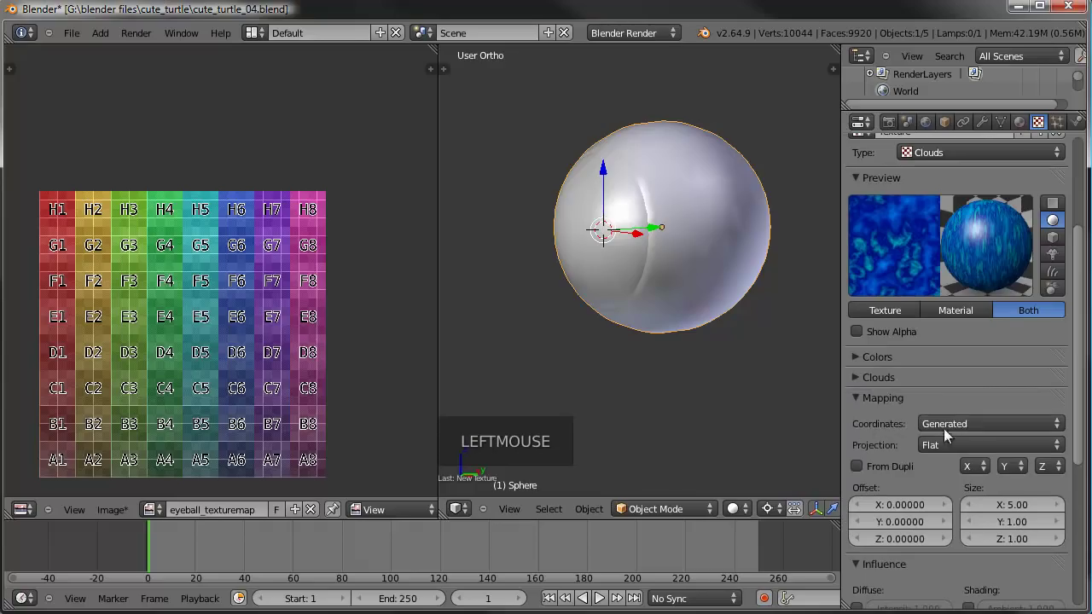
Orbit around the eyeball and bring up its iris material settings in the Properties editor.
click(975, 431)
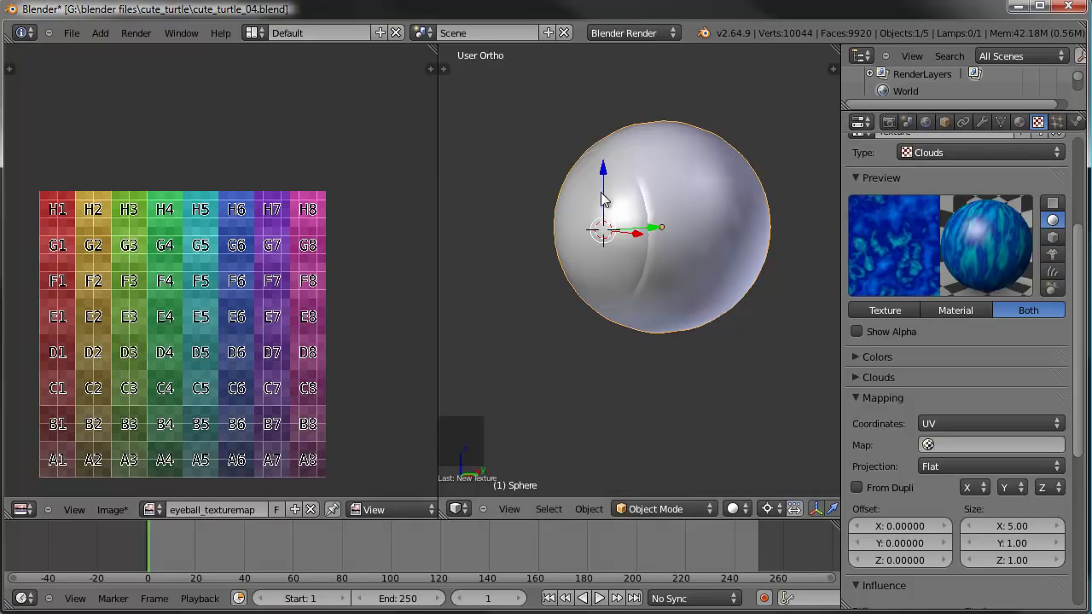
middle_click(582, 264)
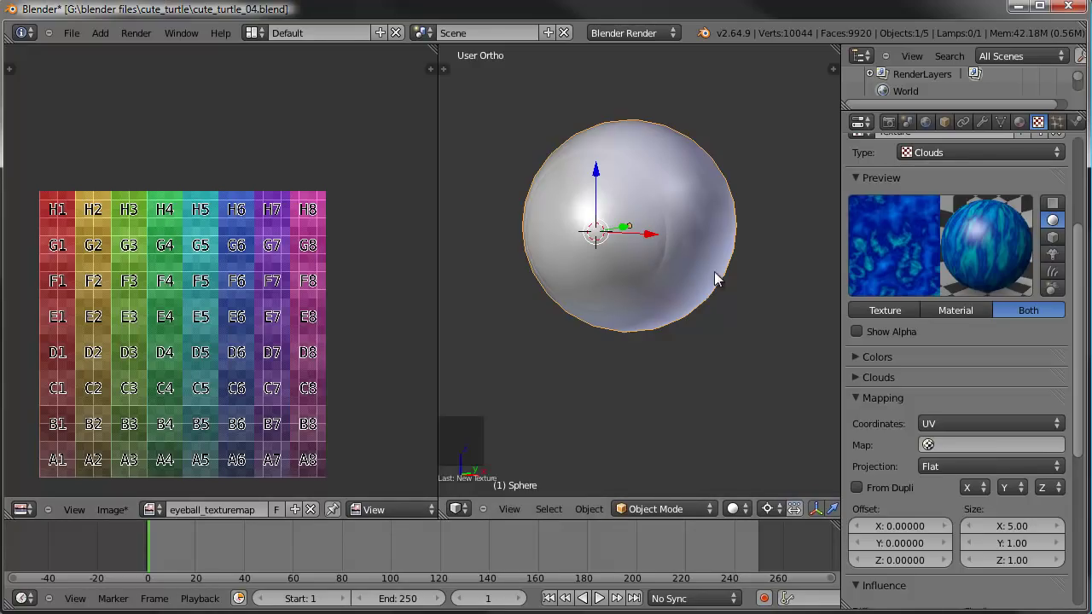
middle_click(743, 277)
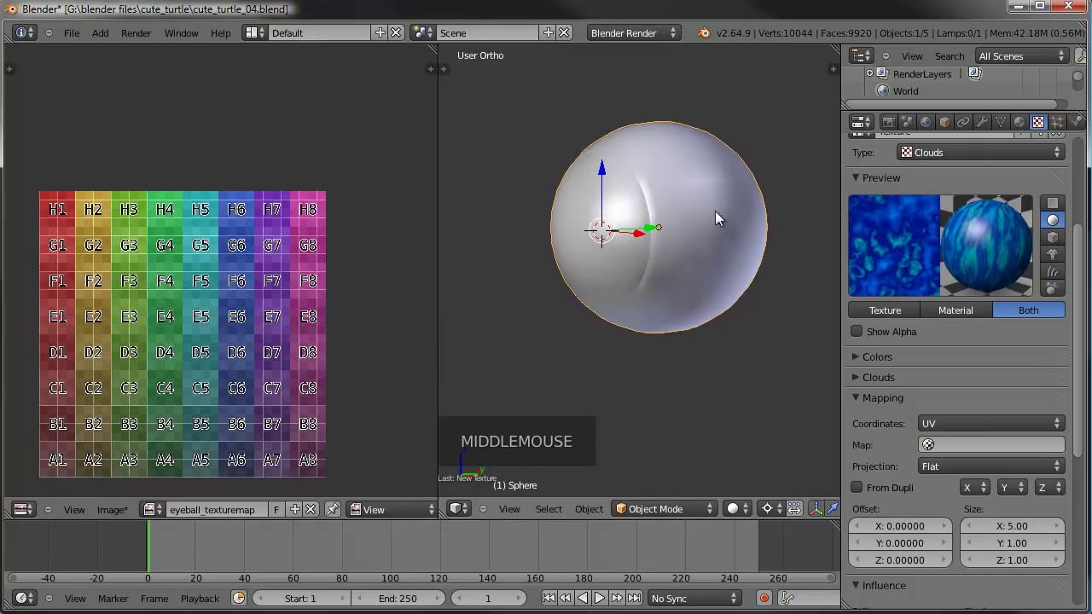
middle_click(691, 249)
scroll(up, 3)
Edit the eyeball mesh in face-select mode with nothing selected, viewed from the right.
double_click(1028, 130)
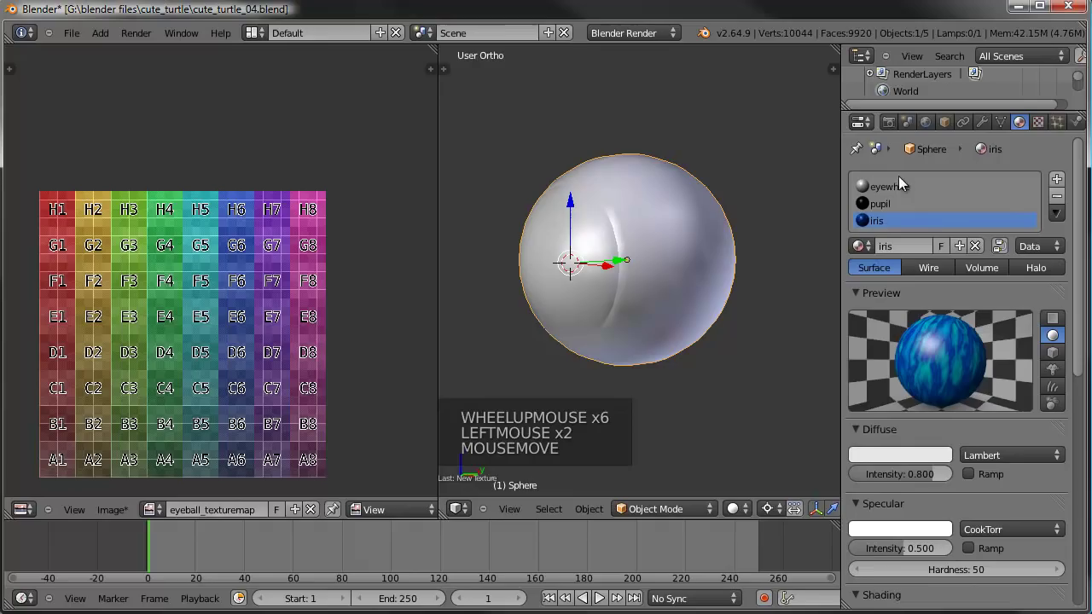
key(Tab)
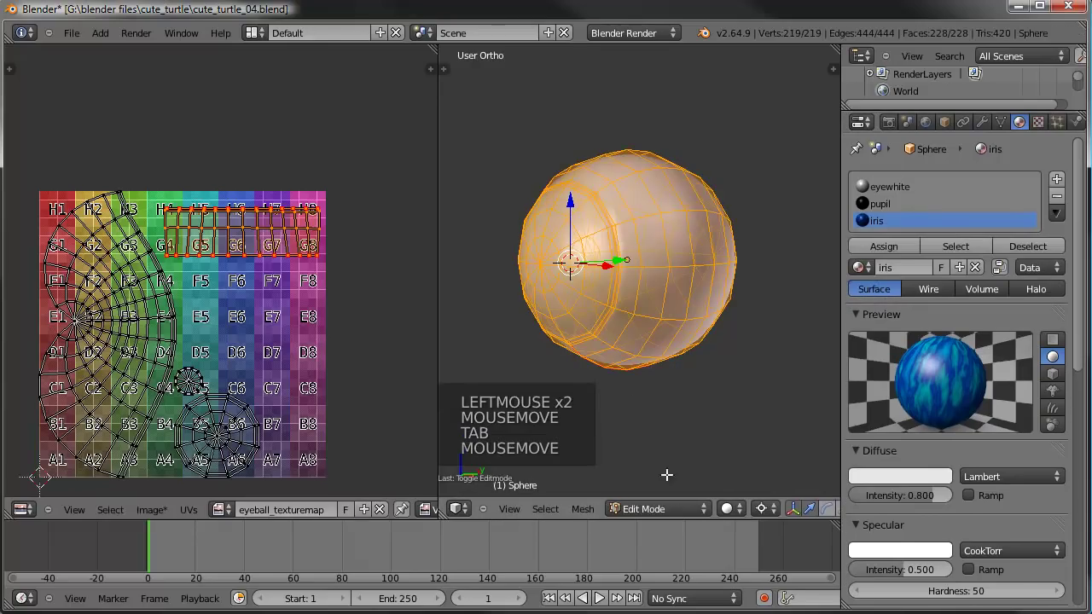
middle_click(736, 520)
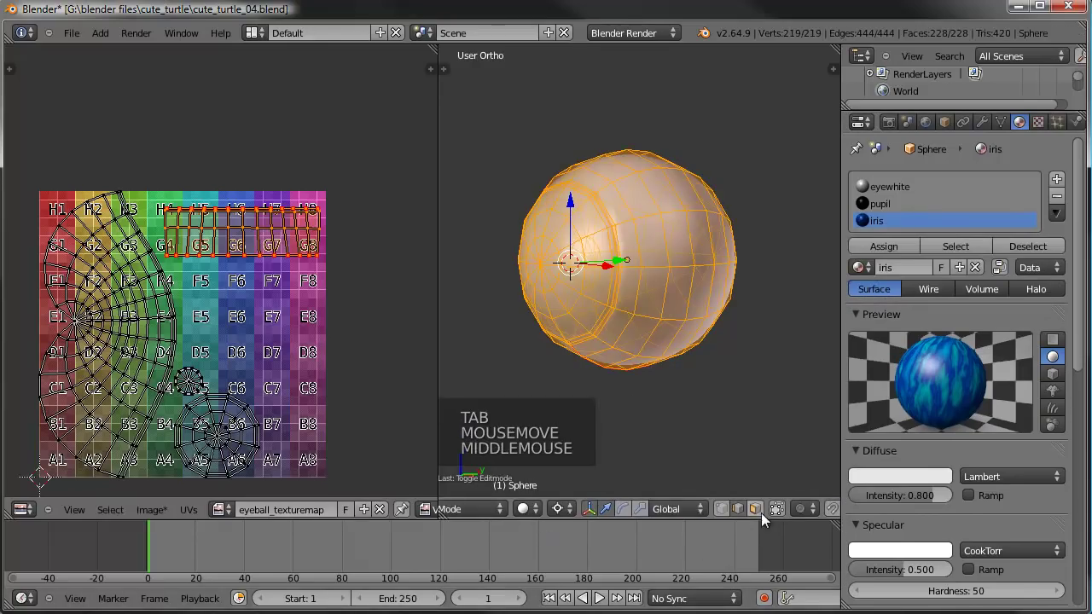
click(763, 515)
key(KP_3)
key(a)
Select a single eyewhite face on the side of the eyeball.
middle_click(722, 278)
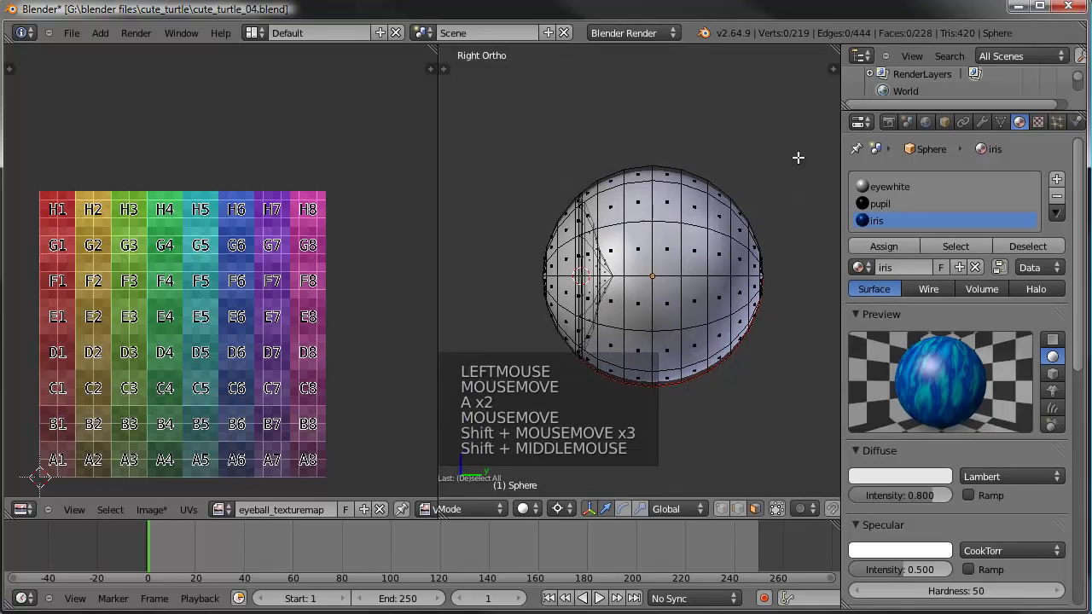
middle_click(637, 287)
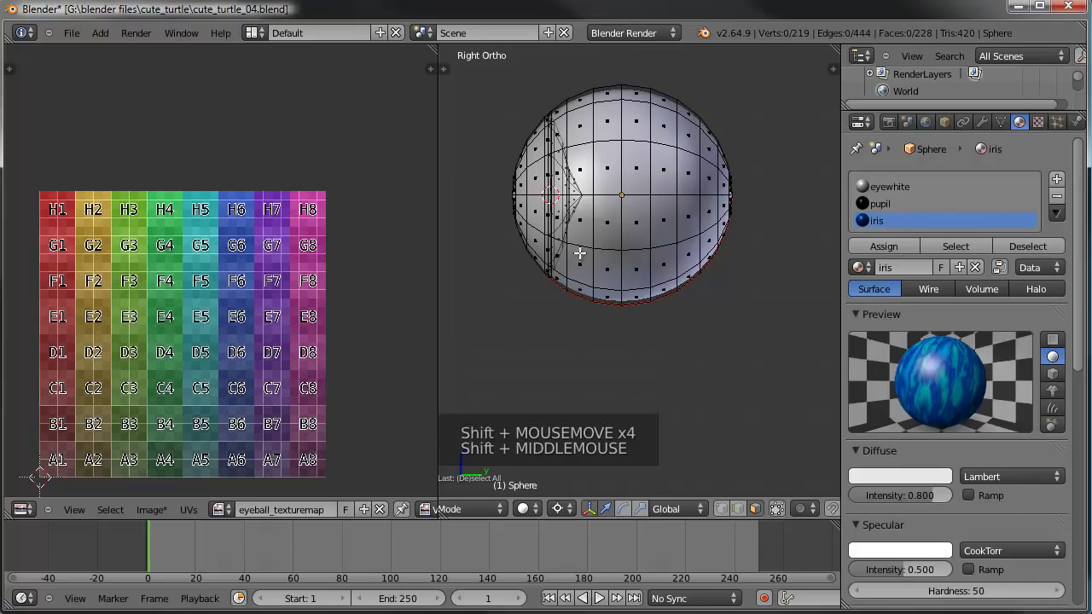
key(b)
key(a)
right_click(630, 222)
middle_click(614, 312)
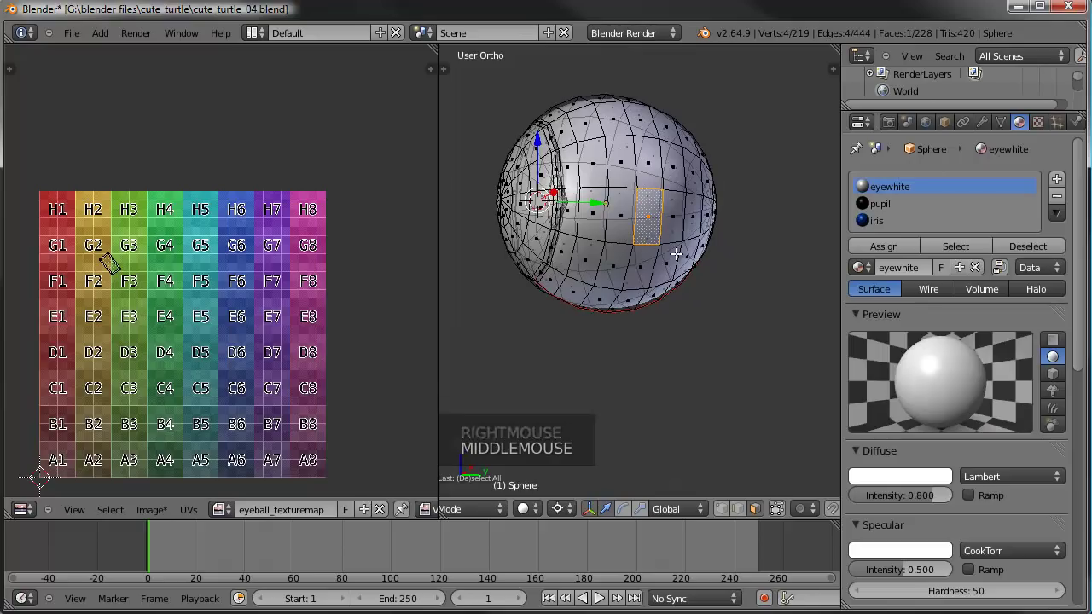
Select all faces linked to the eyewhite face and orbit to inspect their extent.
key(ctrl+l)
middle_click(601, 281)
scroll(up, 3)
scroll(down, 3)
middle_click(644, 229)
scroll(down, 3)
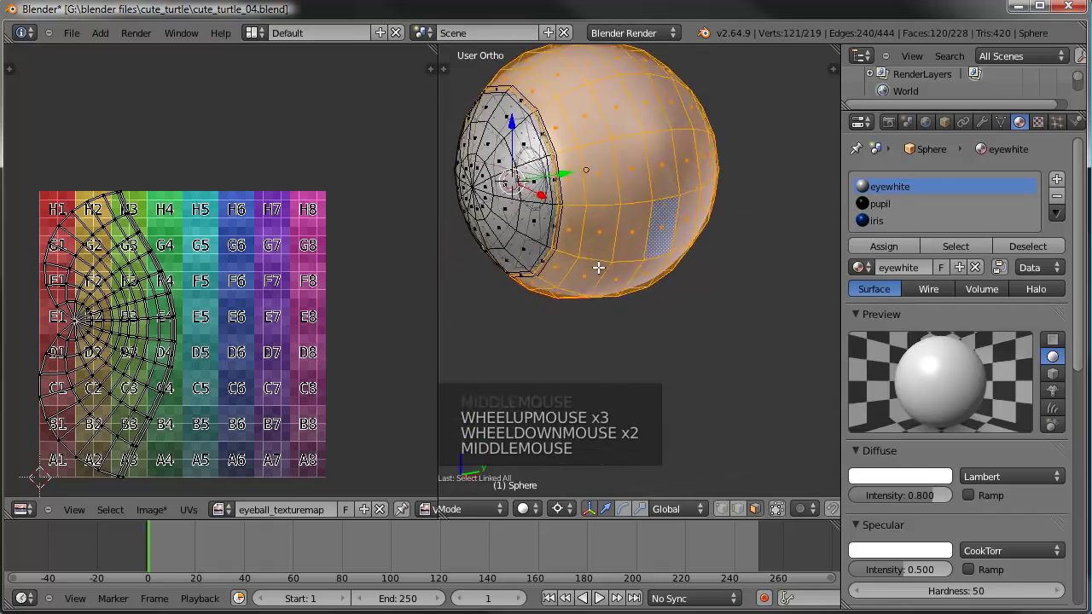
middle_click(645, 259)
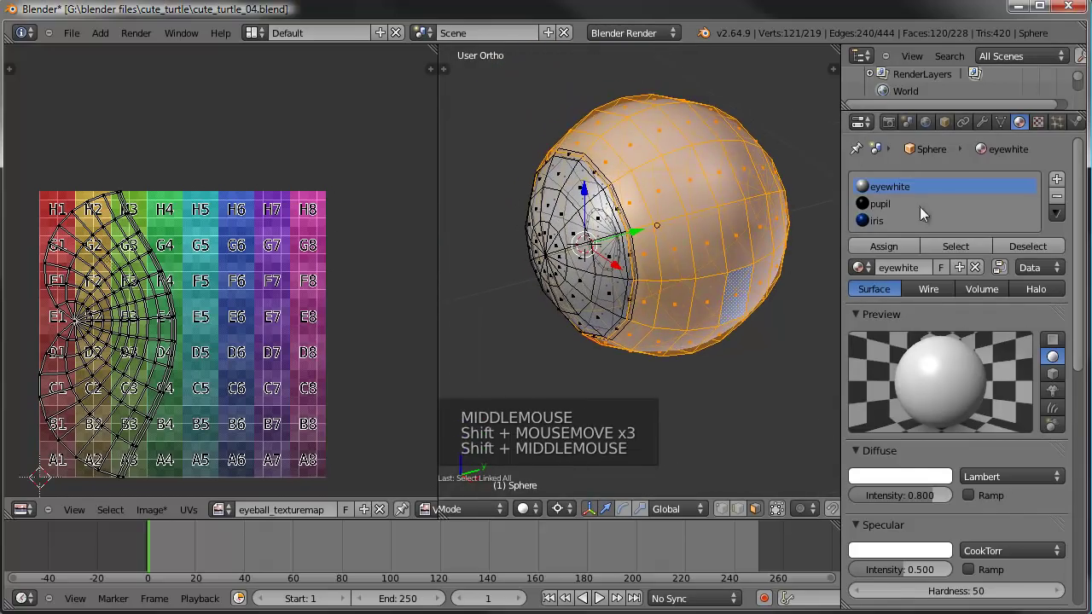
click(907, 255)
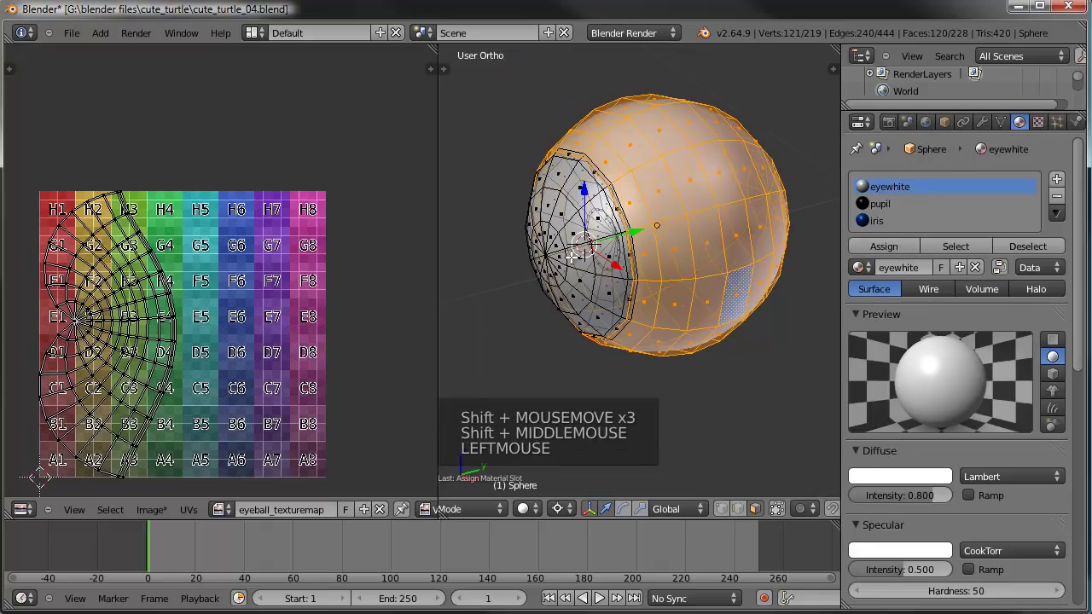
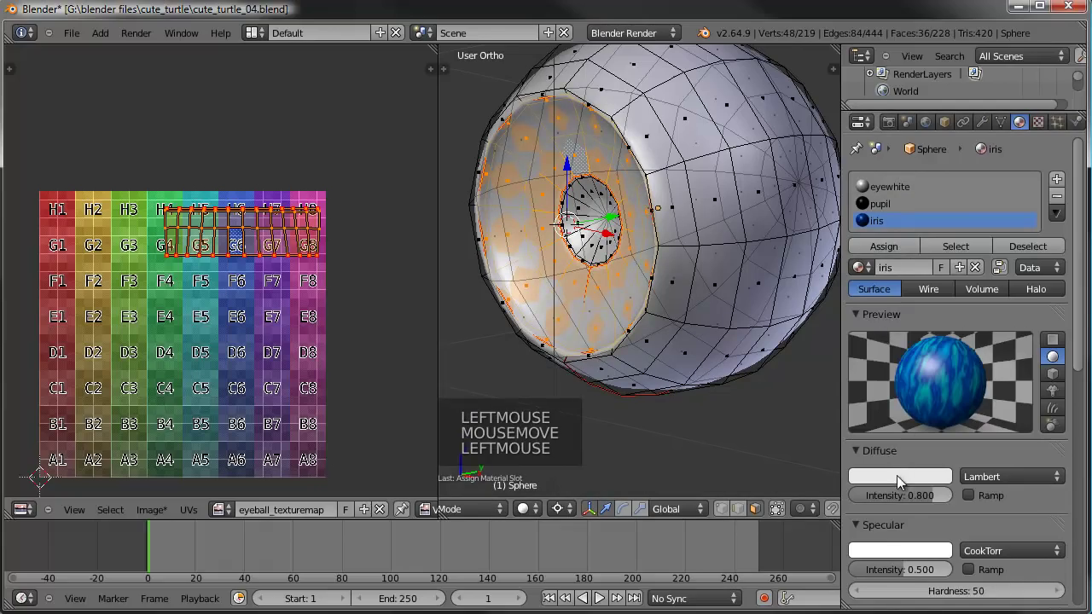
Select the faces using the iris material, then the linked inner faces, and activate the pupil material.
click(903, 483)
click(884, 475)
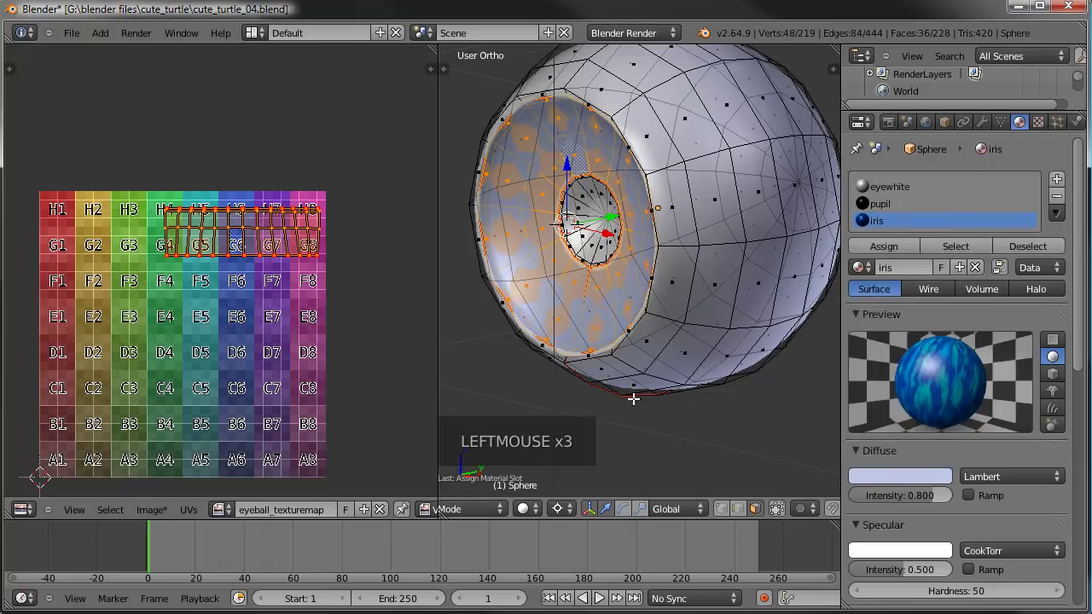
right_click(585, 196)
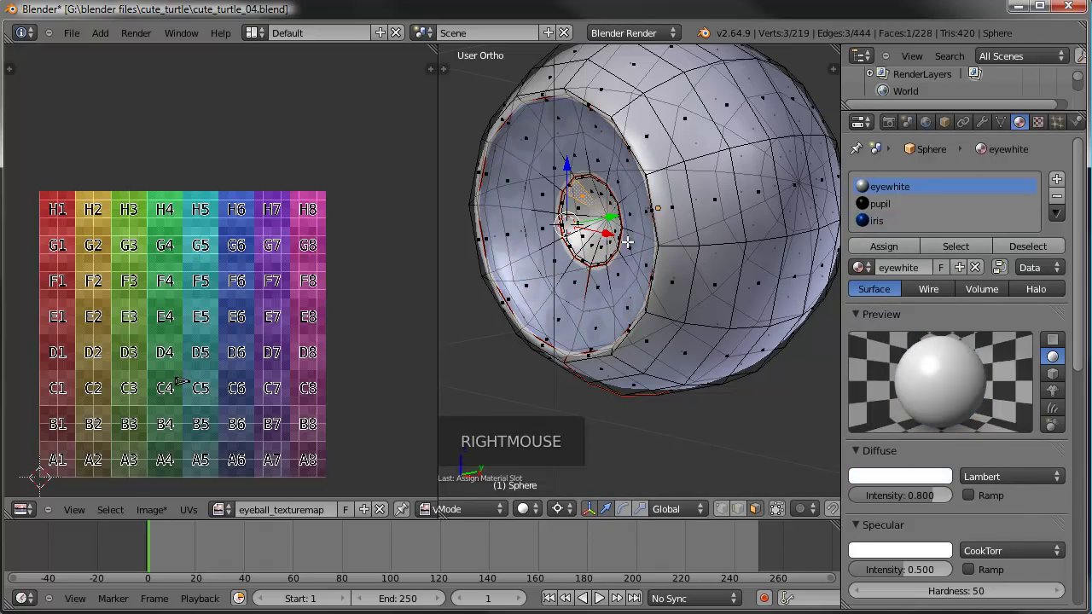
key(ctrl+l)
click(897, 214)
click(893, 259)
Return to mesh editing with all faces deselected and look into the eye opening.
scroll(down, 3)
key(Tab)
key(Tab)
key(Tab)
middle_click(638, 252)
key(Tab)
key(a)
middle_click(663, 254)
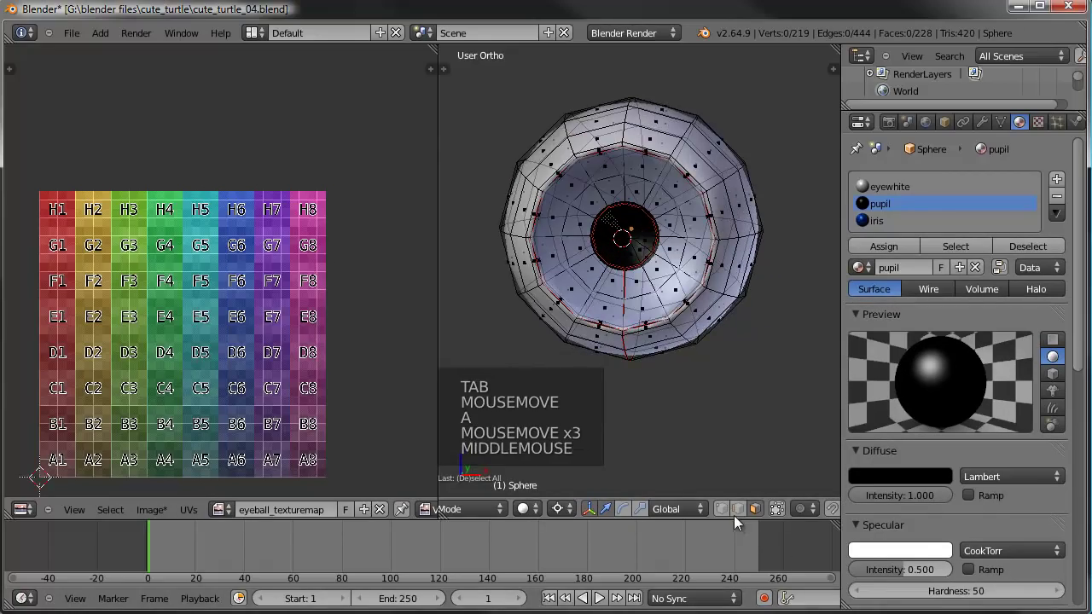
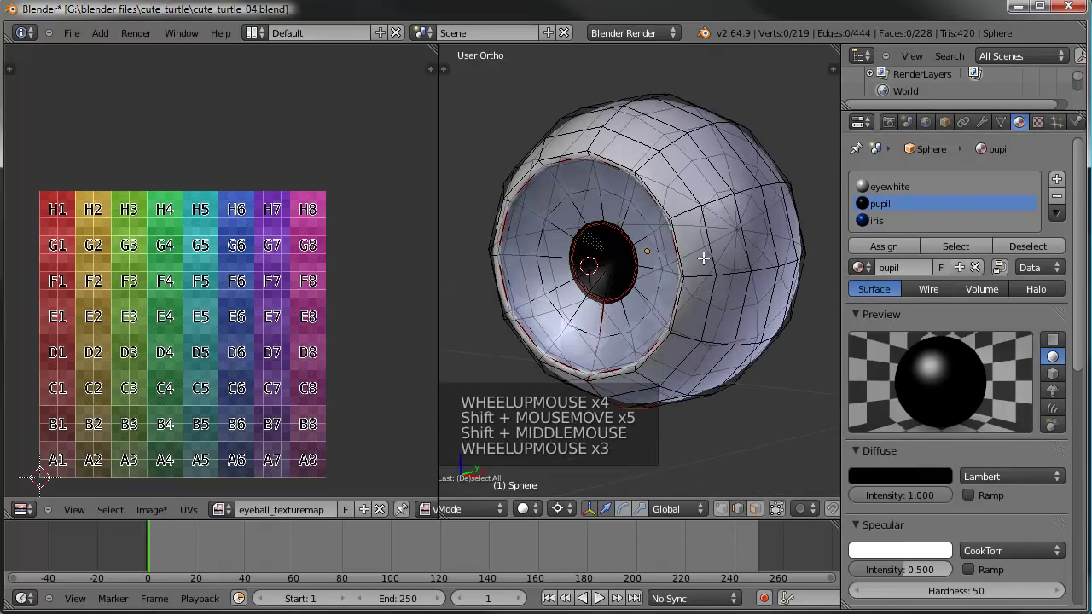
Leave mesh editing on the eyeball and bring up the Render settings for baking.
key(Tab)
scroll(down, 3)
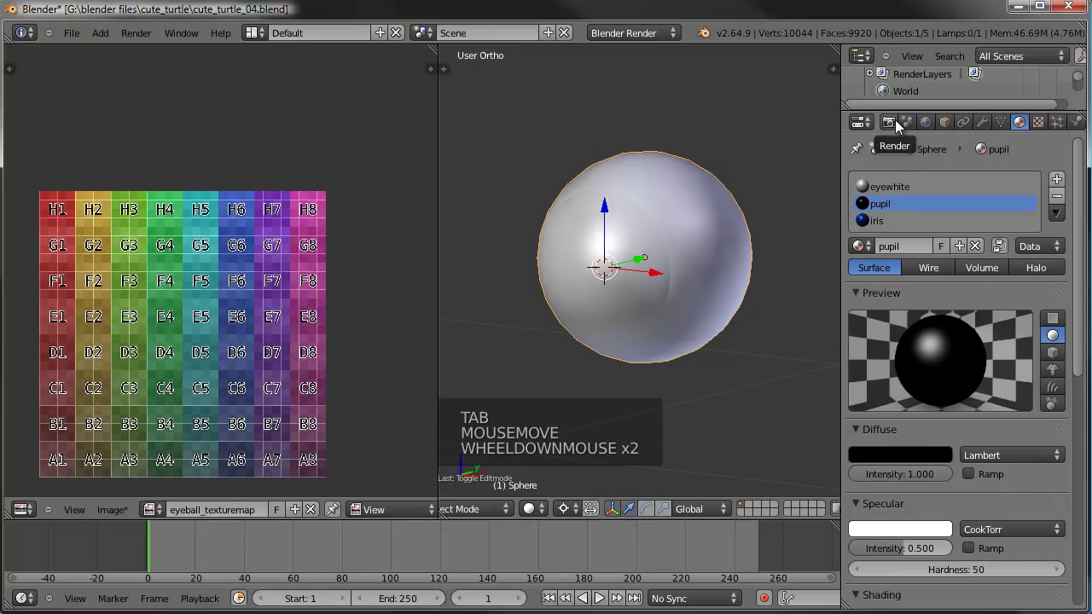
click(899, 128)
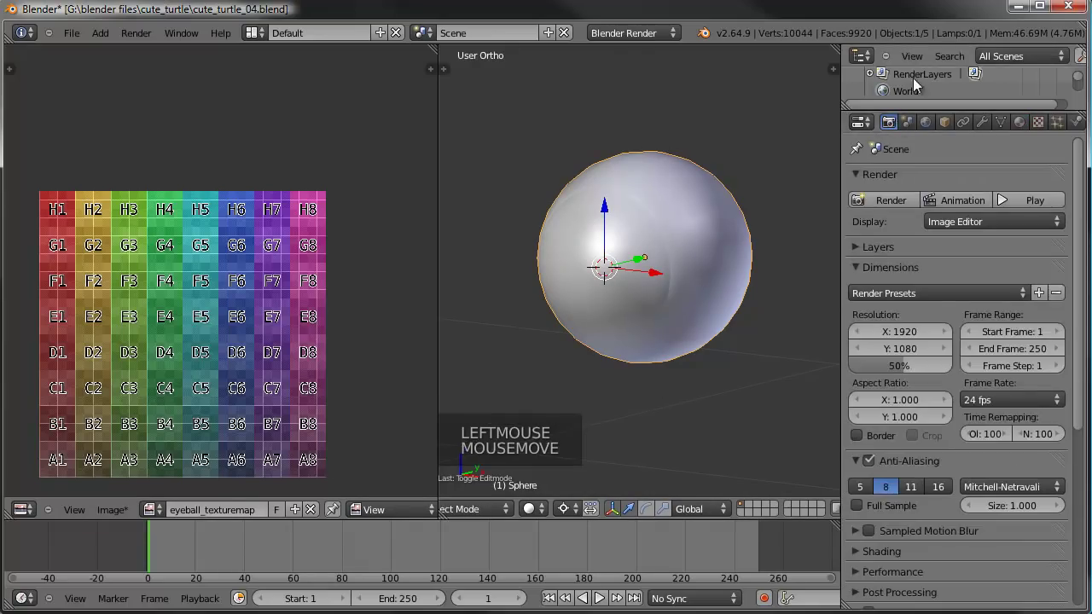
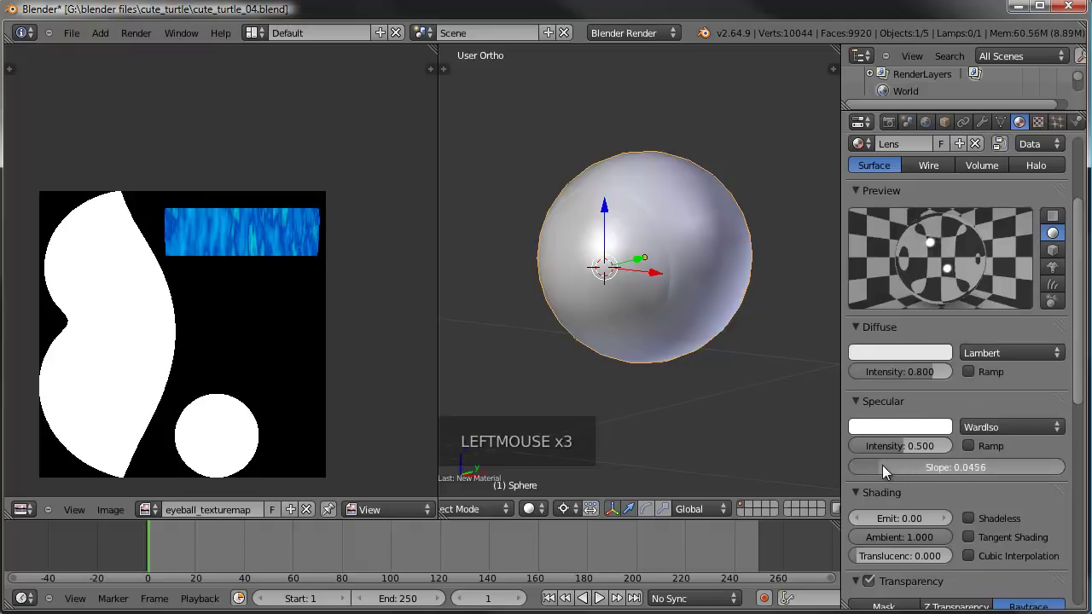
scroll(up, 3)
key(Tab)
key(alt+h)
key(a)
middle_click(708, 279)
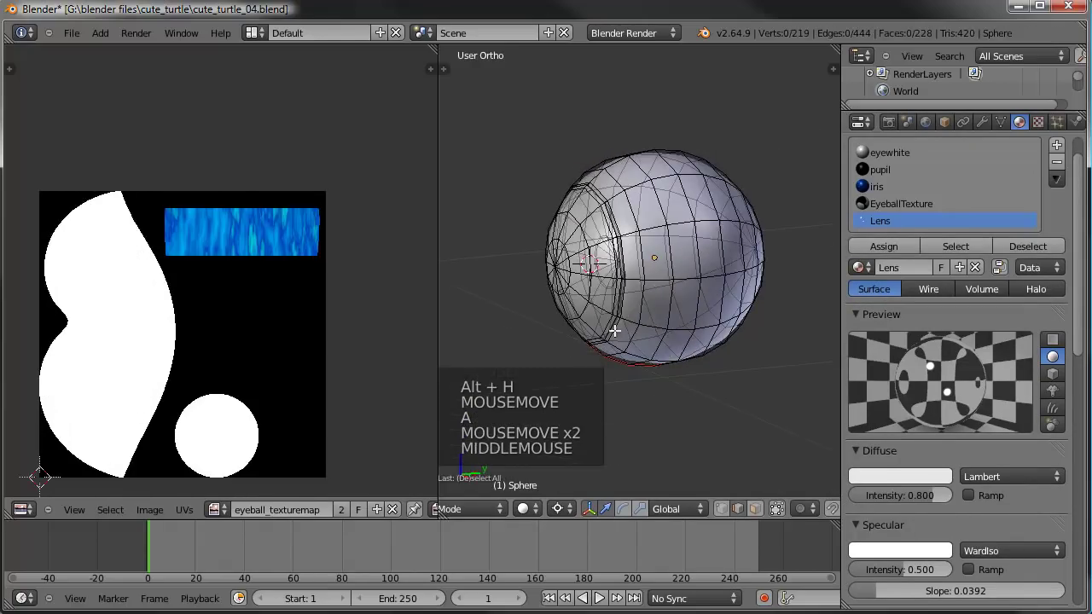
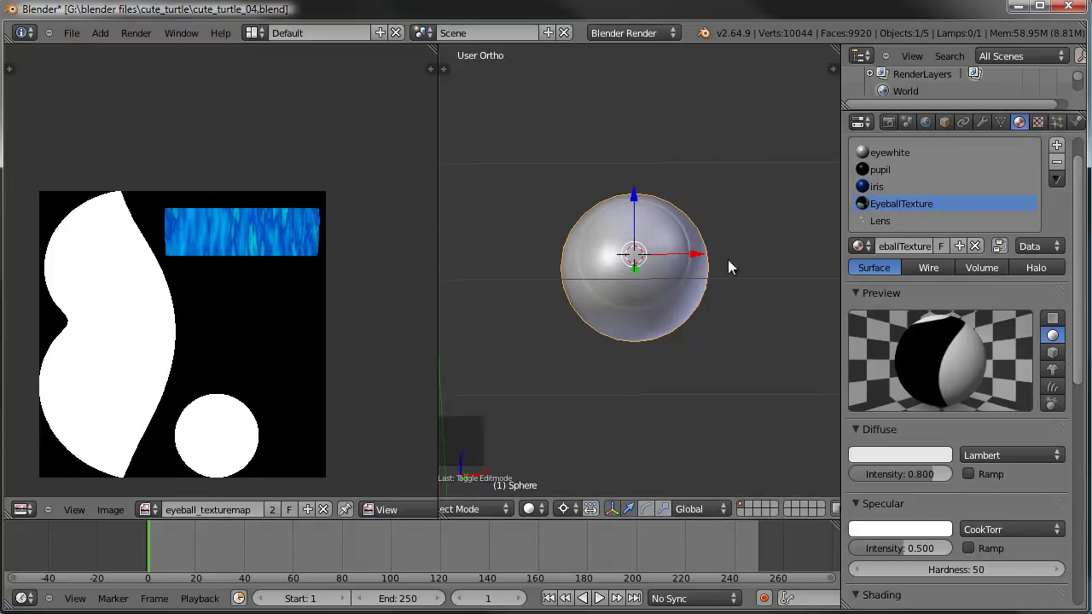
middle_click(700, 261)
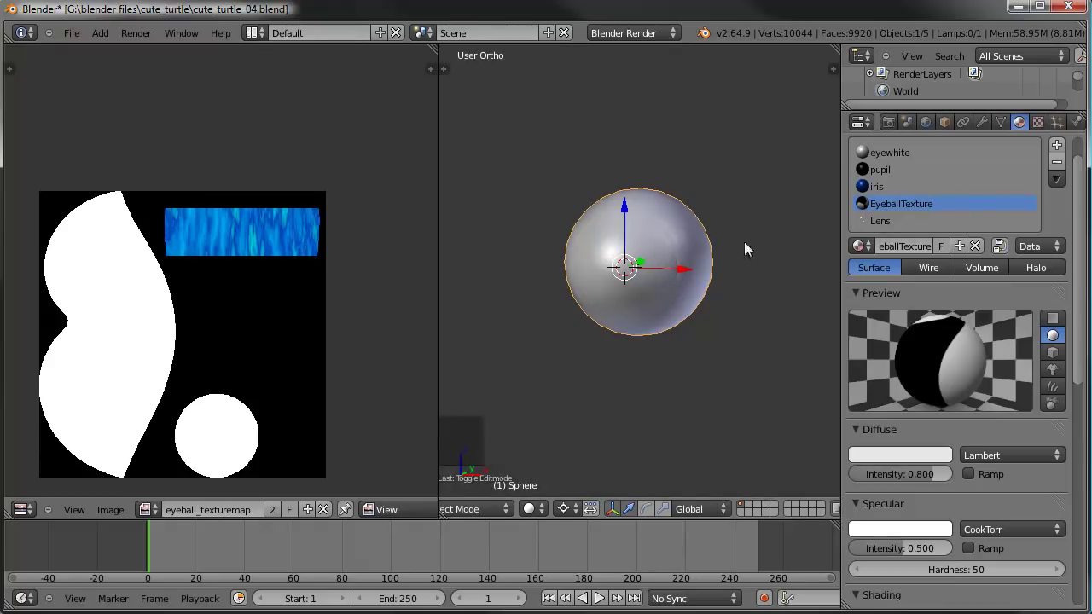
click(908, 226)
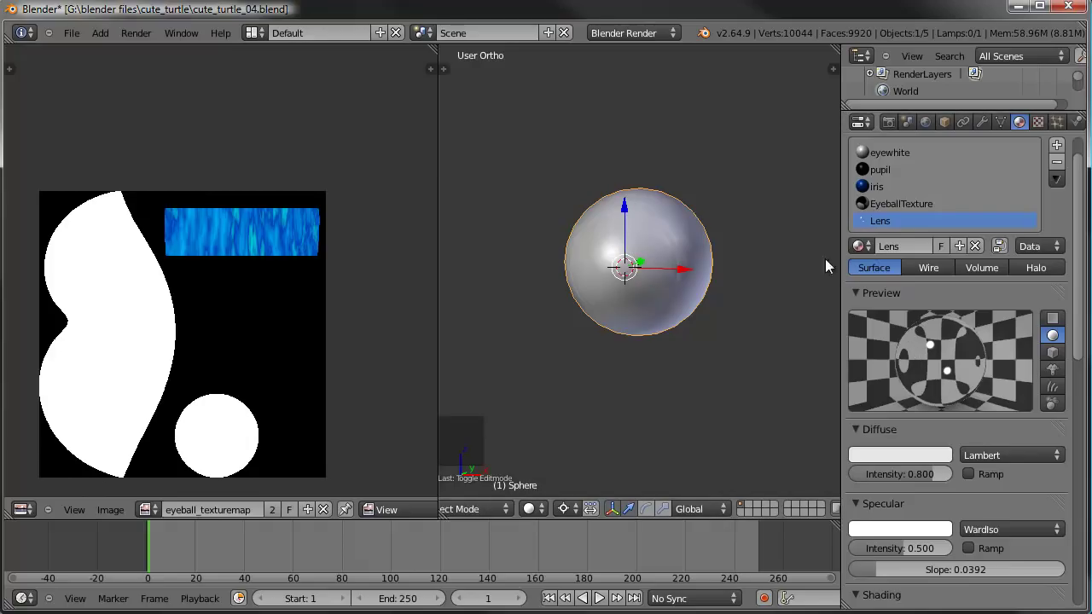
scroll(down, 3)
scroll(down, 3)
click(872, 604)
click(890, 592)
click(888, 581)
scroll(down, 3)
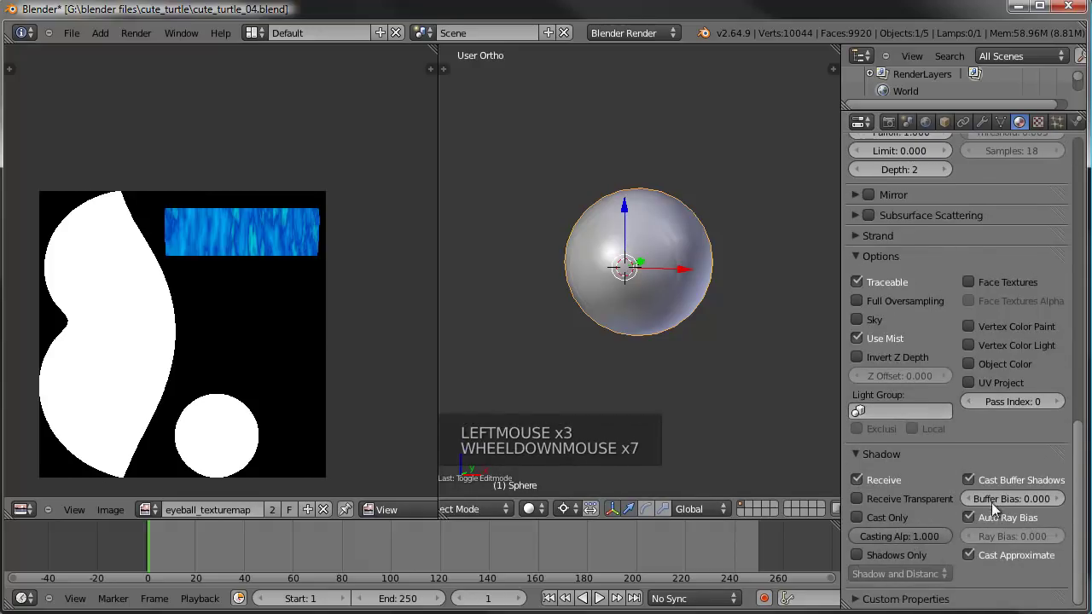
click(973, 488)
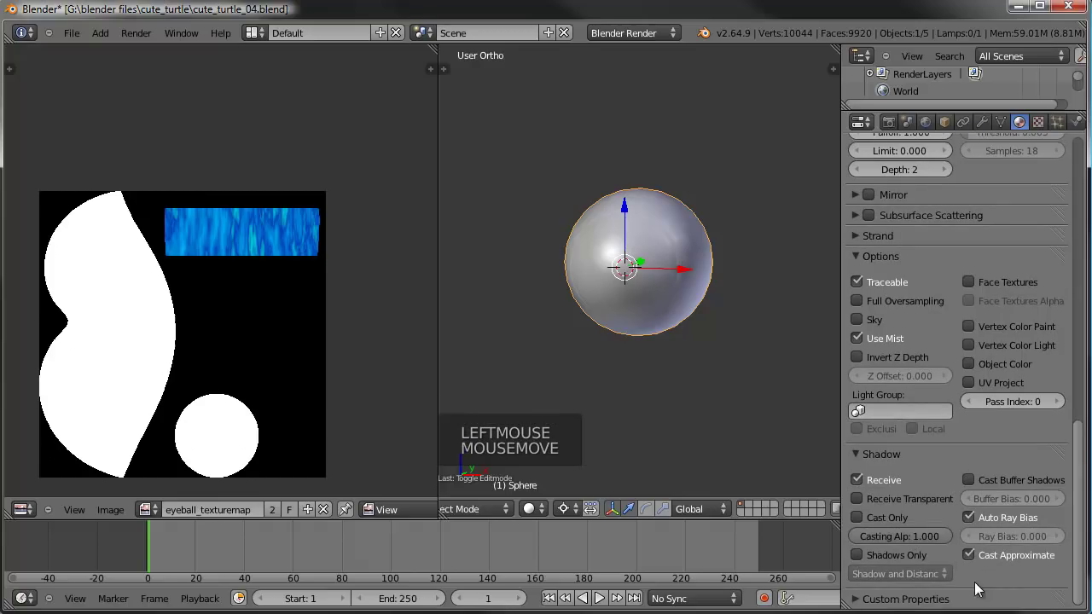
click(974, 573)
scroll(up, 3)
scroll(up, 3)
click(903, 206)
scroll(down, 3)
click(852, 505)
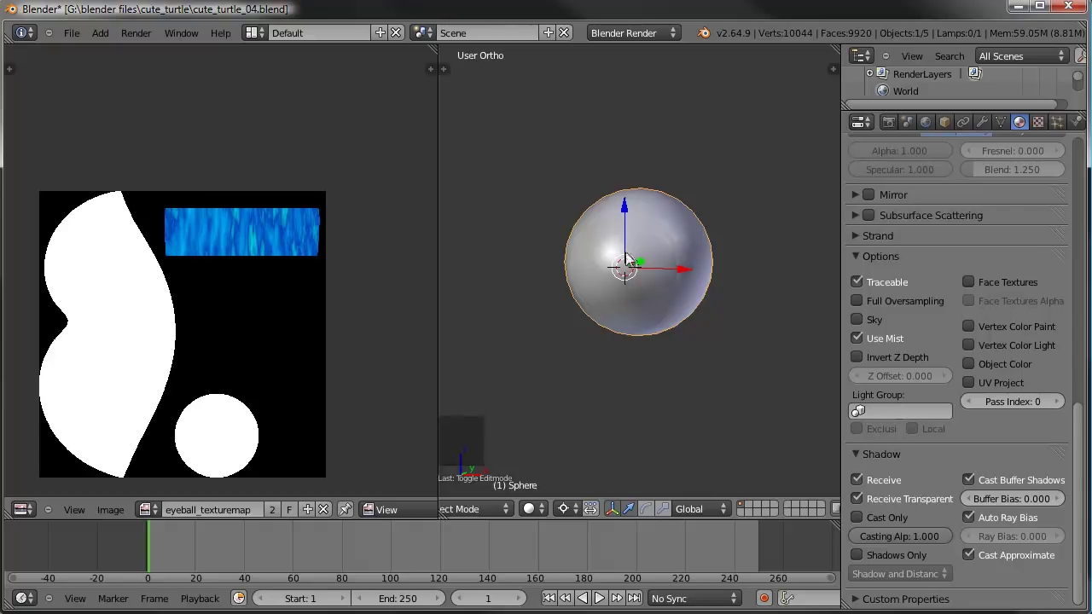
Look through the camera and nudge the selected object repeatedly to frame the turtle head.
middle_click(666, 292)
key(KP_0)
right_click(758, 248)
key(g)
click(731, 277)
key(g)
click(713, 256)
key(g)
click(714, 253)
key(g)
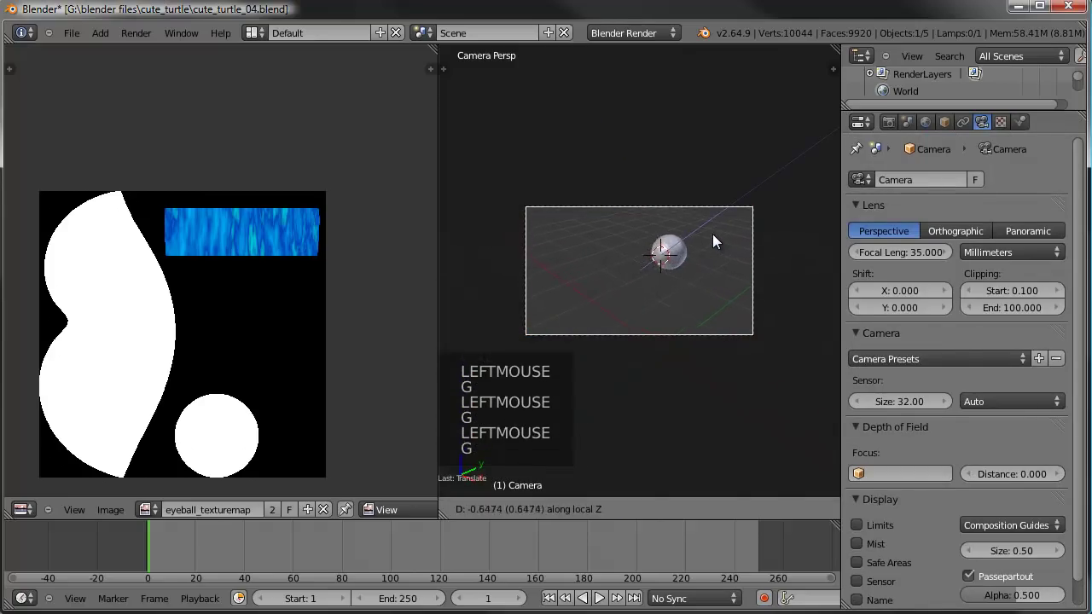
click(717, 235)
key(g)
click(718, 235)
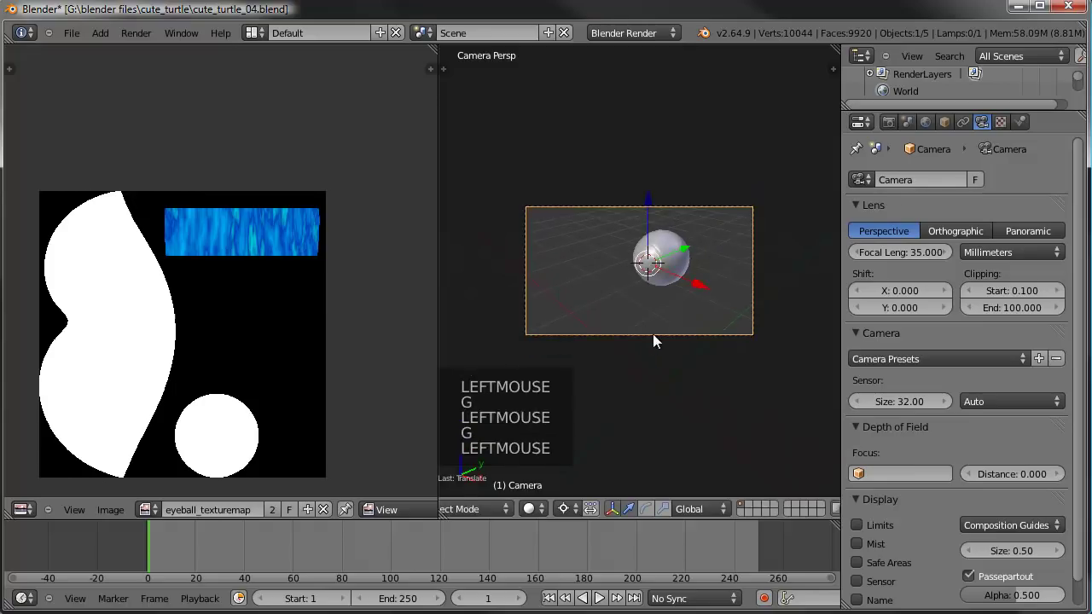
From the top view move the lamp beside the head, then render the turtle head from the camera.
key(KP_7)
scroll(down, 3)
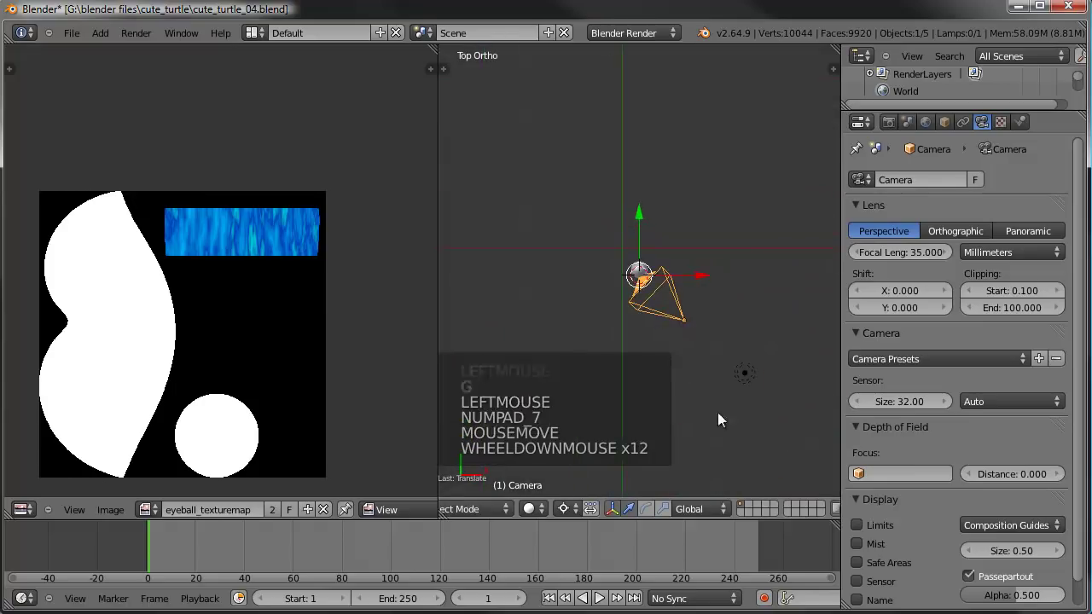
right_click(745, 376)
key(g)
click(658, 383)
key(KP_0)
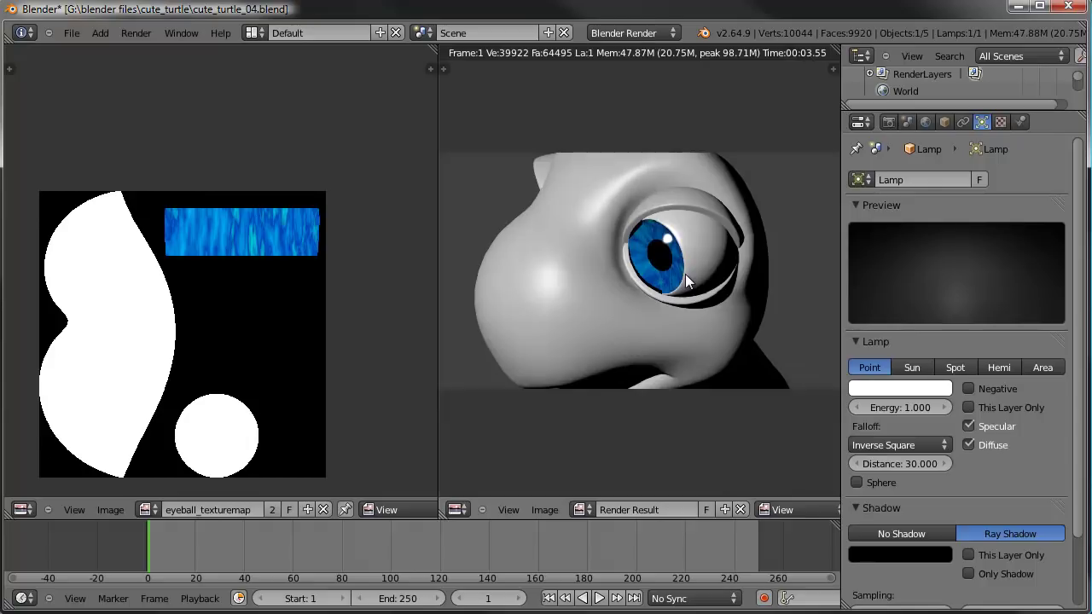
Return from the render to a front view, unhide everything and deselect all objects.
key(Escape)
scroll(down, 3)
key(KP_1)
scroll(up, 3)
middle_click(683, 286)
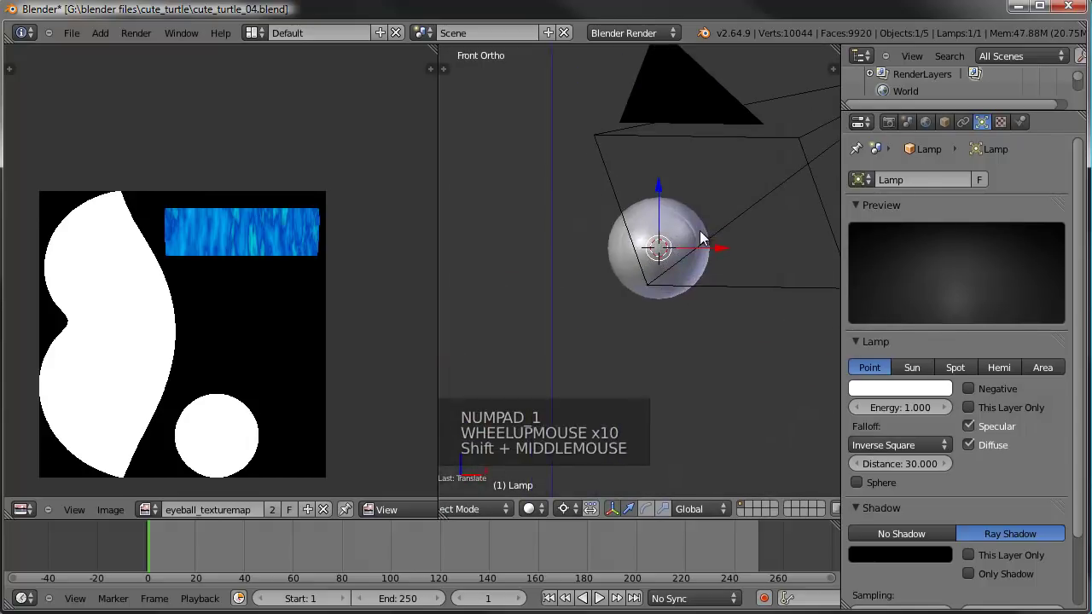
key(alt+h)
scroll(down, 3)
key(a)
middle_click(579, 281)
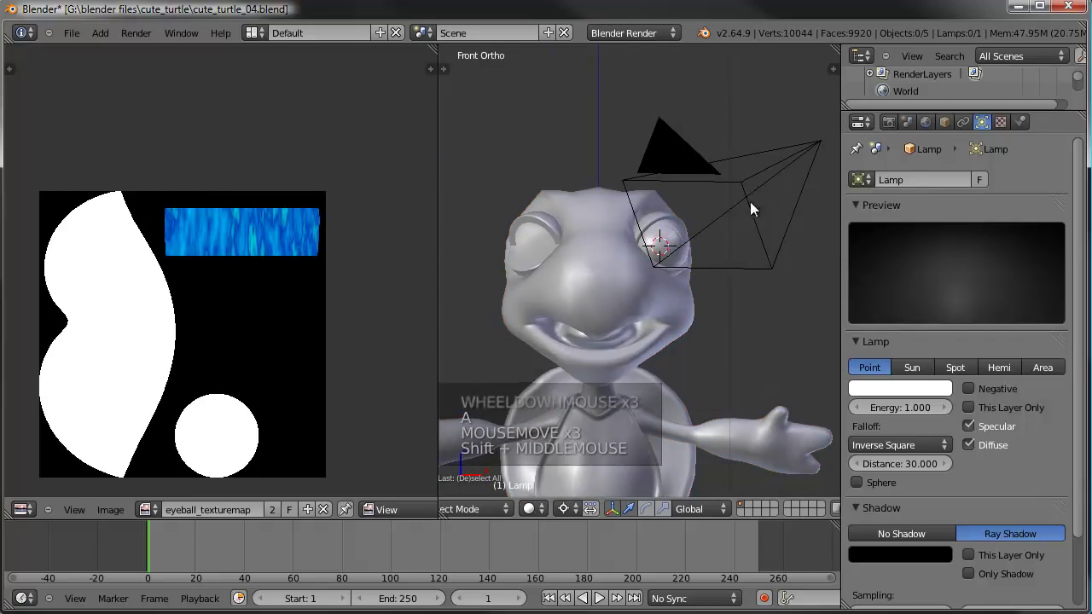
scroll(down, 3)
middle_click(581, 343)
Move the camera and lamp to another layer, then select the turtle head.
right_click(639, 244)
right_click(628, 117)
key(m)
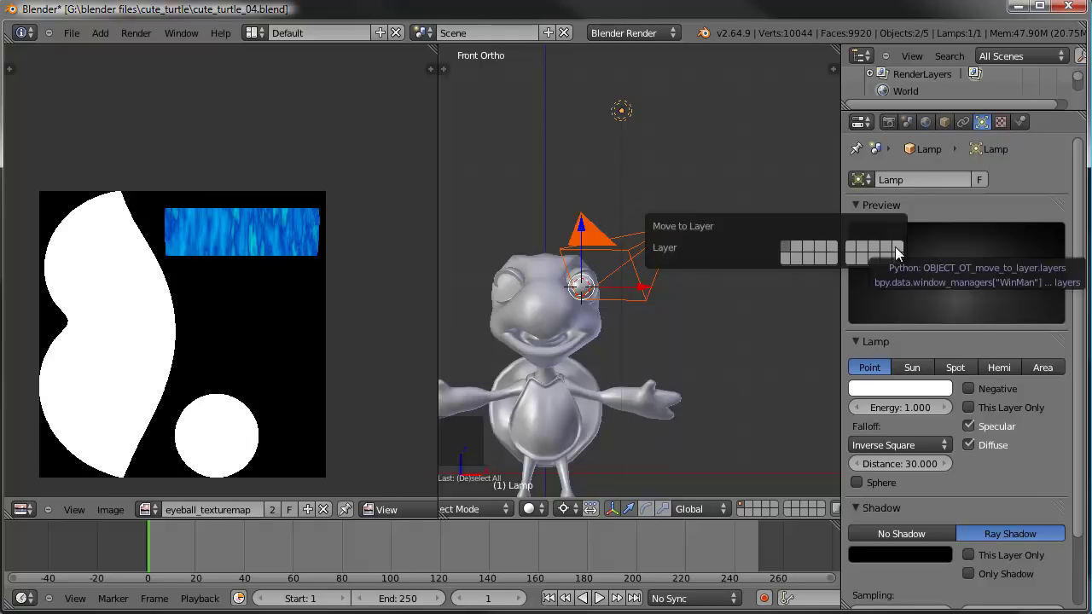
middle_click(801, 515)
scroll(down, 3)
scroll(up, 3)
middle_click(684, 344)
right_click(724, 237)
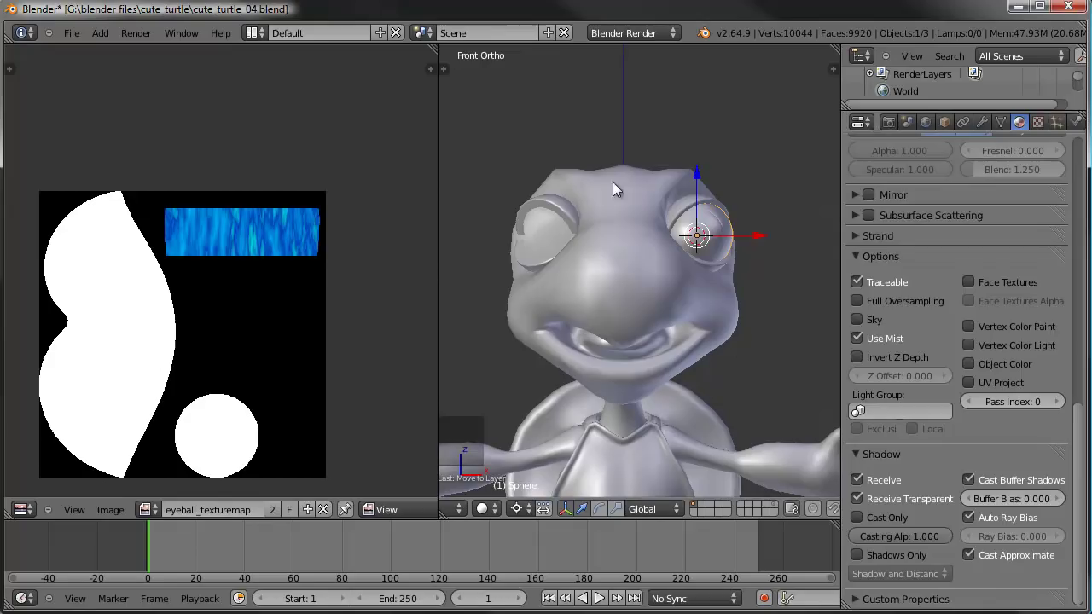
Start a free rotation of the turtle head, cancel it, and reselect the head.
key(r)
right_click(718, 245)
key(ctrl+,)
key(r)
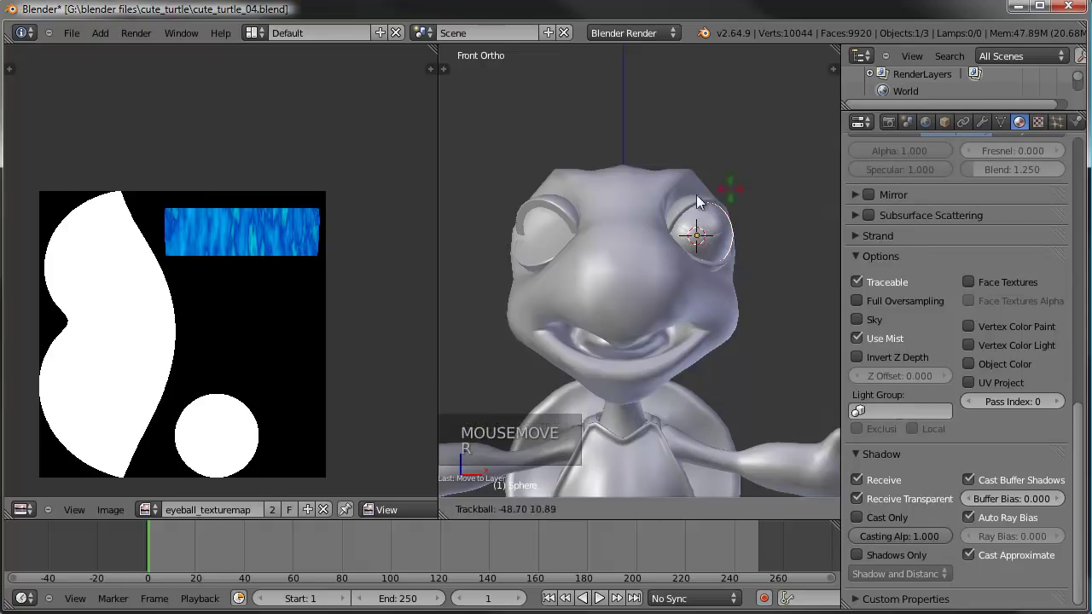
right_click(655, 235)
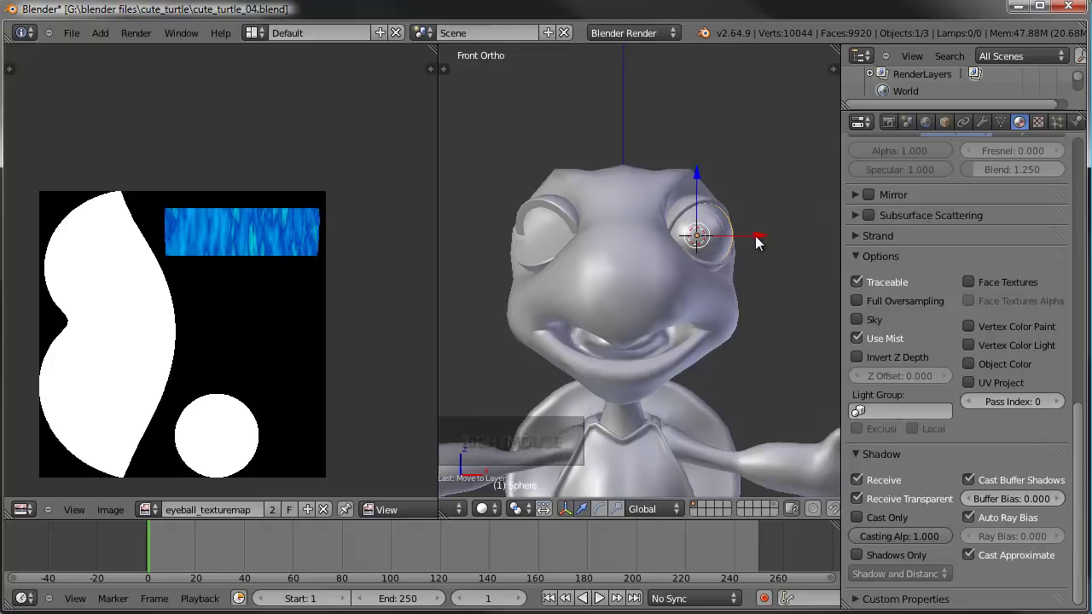
right_click(633, 198)
Show another turtle part on the head's layer, then deselect everything in the scene.
key(shift+s)
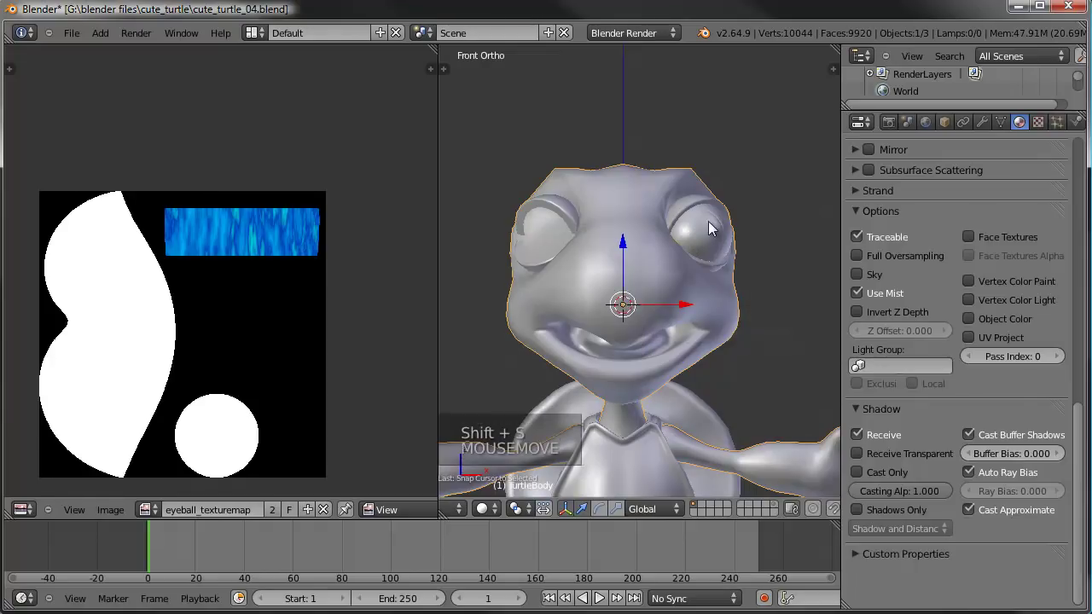
key(.)
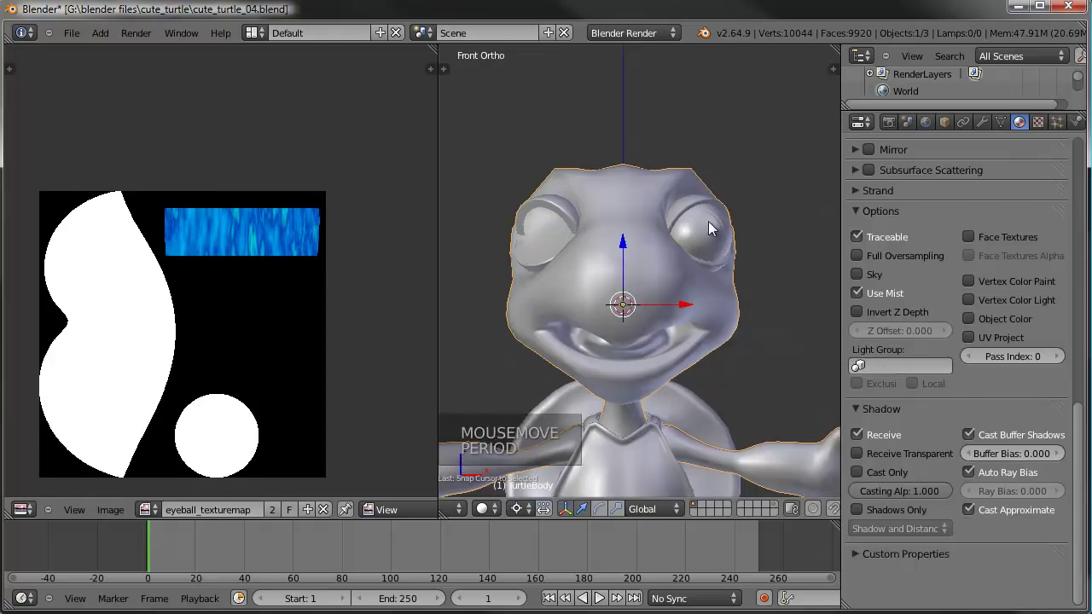
right_click(712, 240)
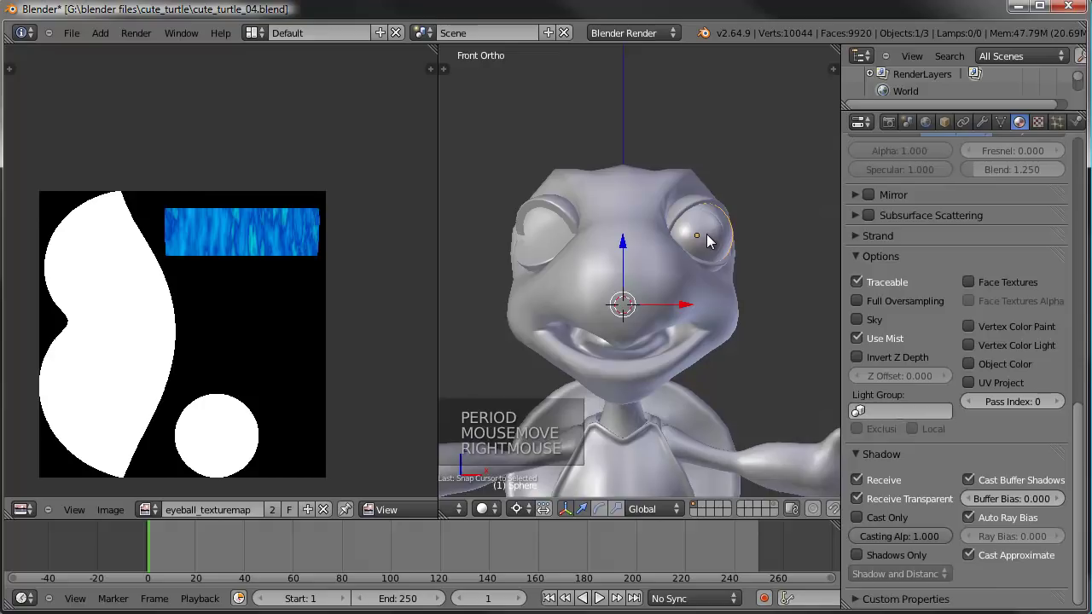
key(shift+d)
click(712, 240)
key(s)
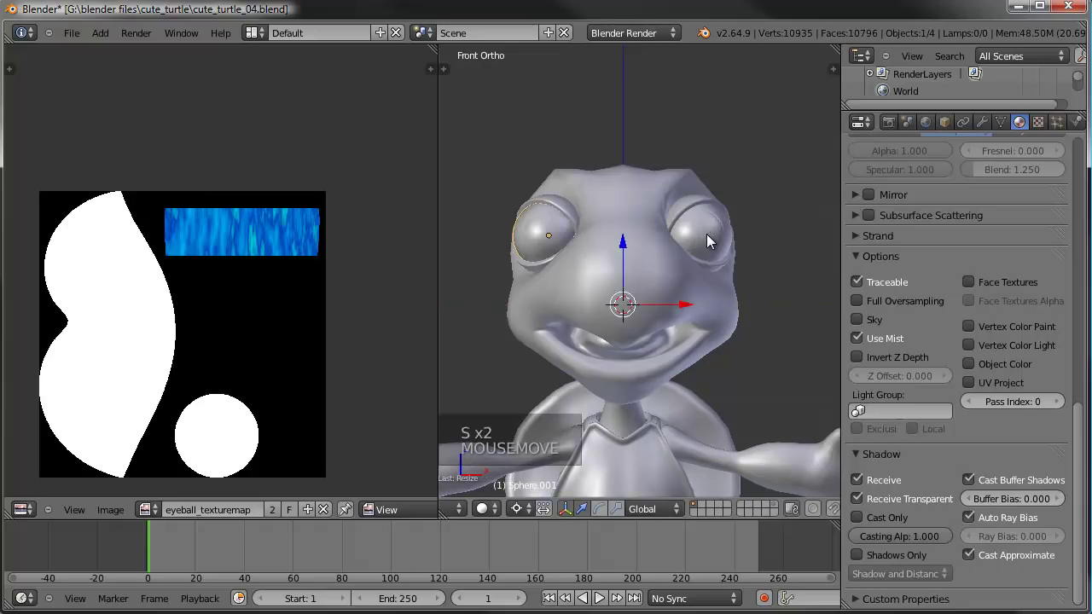
key(a)
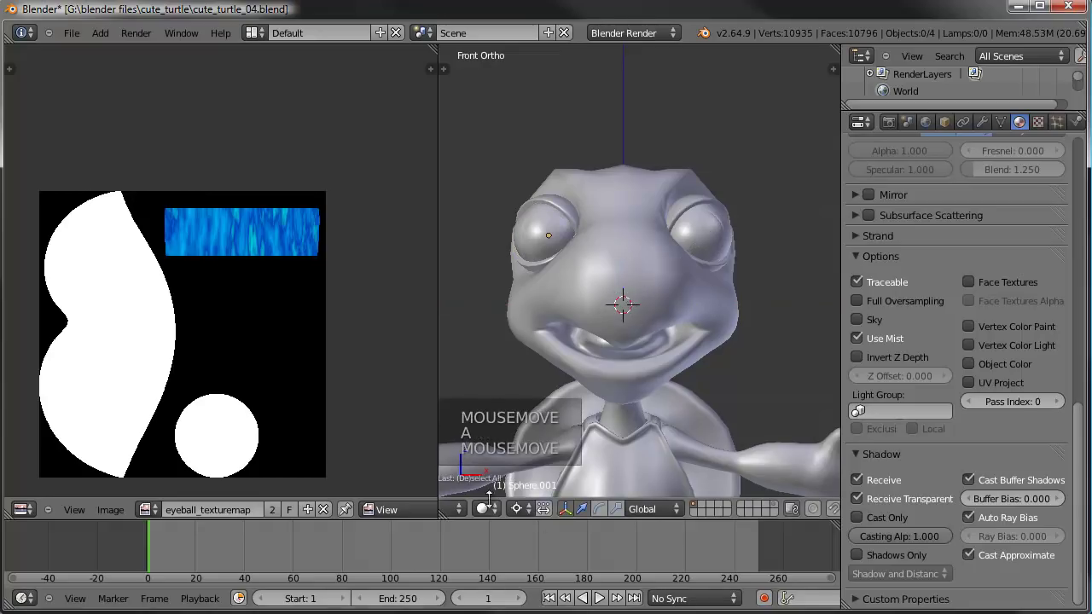
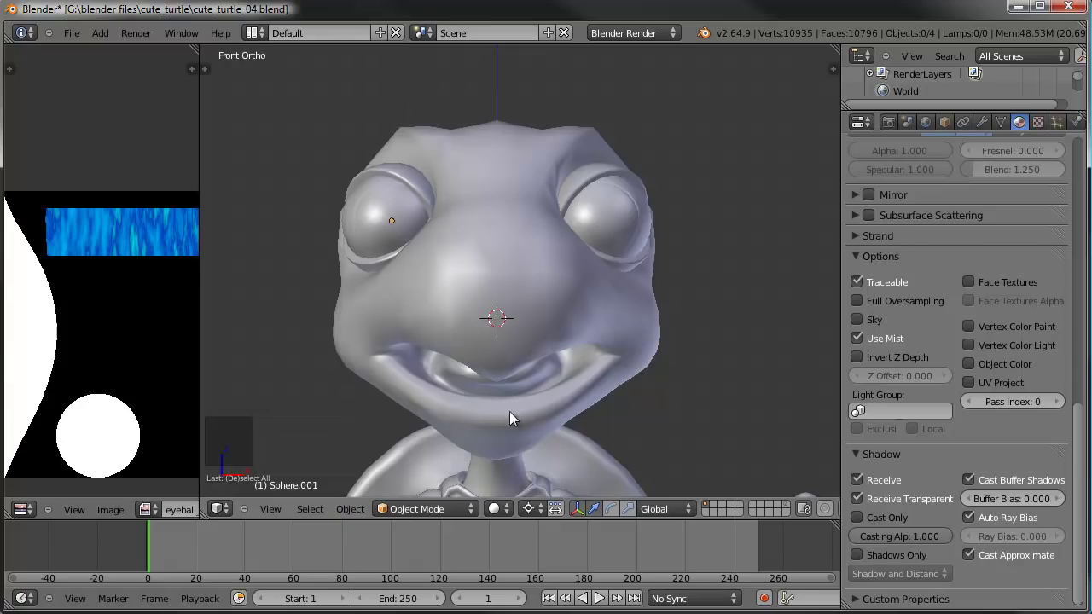
Widen the 3D view and switch to the scene camera's view of the turtle head.
scroll(down, 3)
middle_click(486, 331)
key(KP_0)
right_click(676, 185)
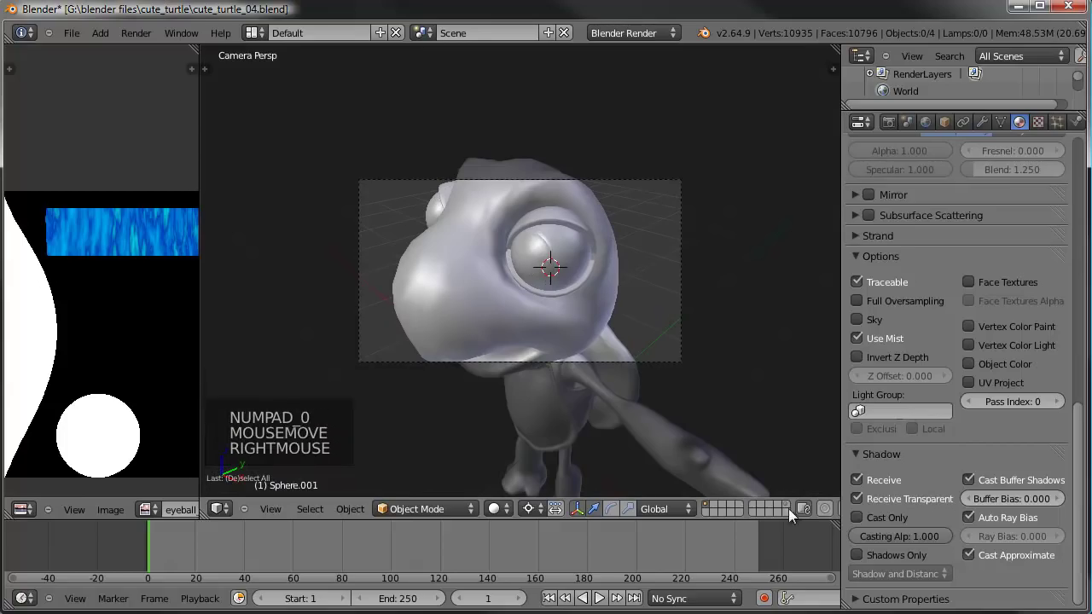
Select the camera and Shift-add the camera/lamp layer so they show beside the head.
click(791, 509)
right_click(688, 245)
right_click(695, 259)
click(693, 269)
click(761, 186)
click(765, 212)
click(767, 180)
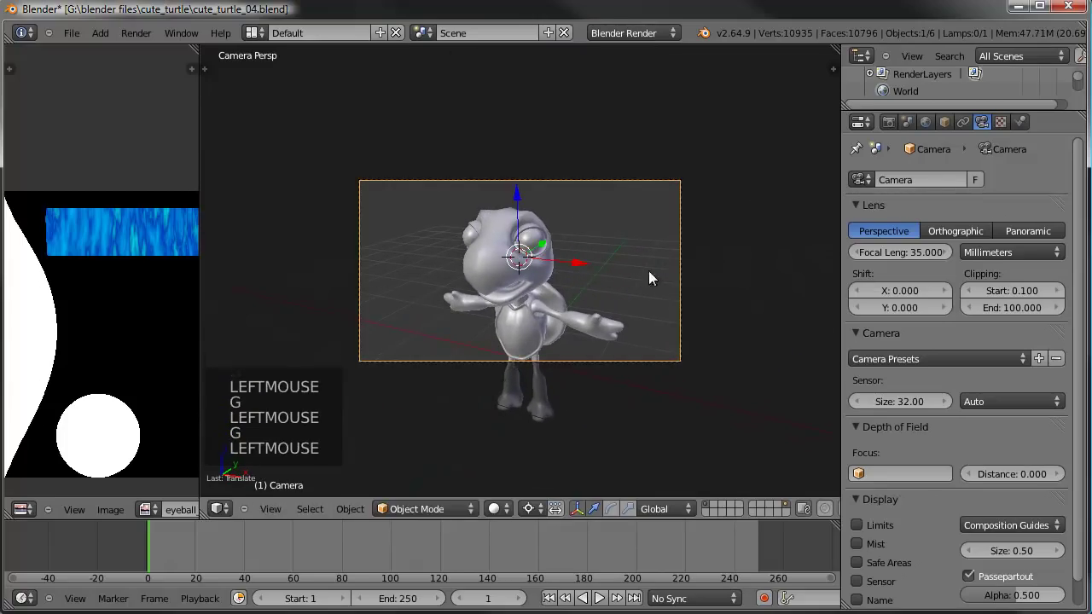
key(ctrl+s)
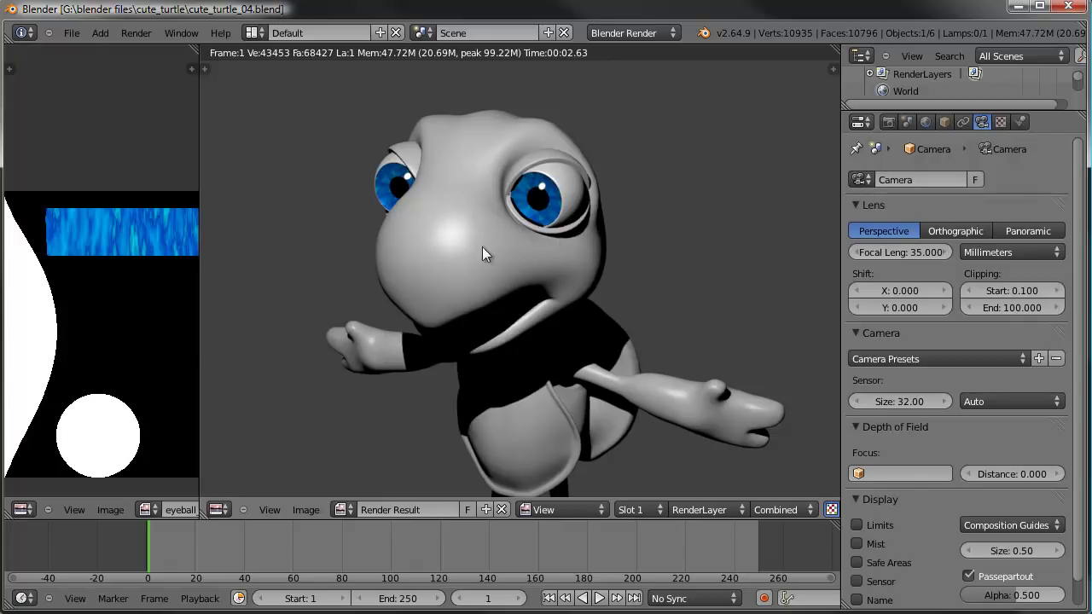
Leave the render, select the turtle head and frame it from the front view.
key(Escape)
right_click(492, 270)
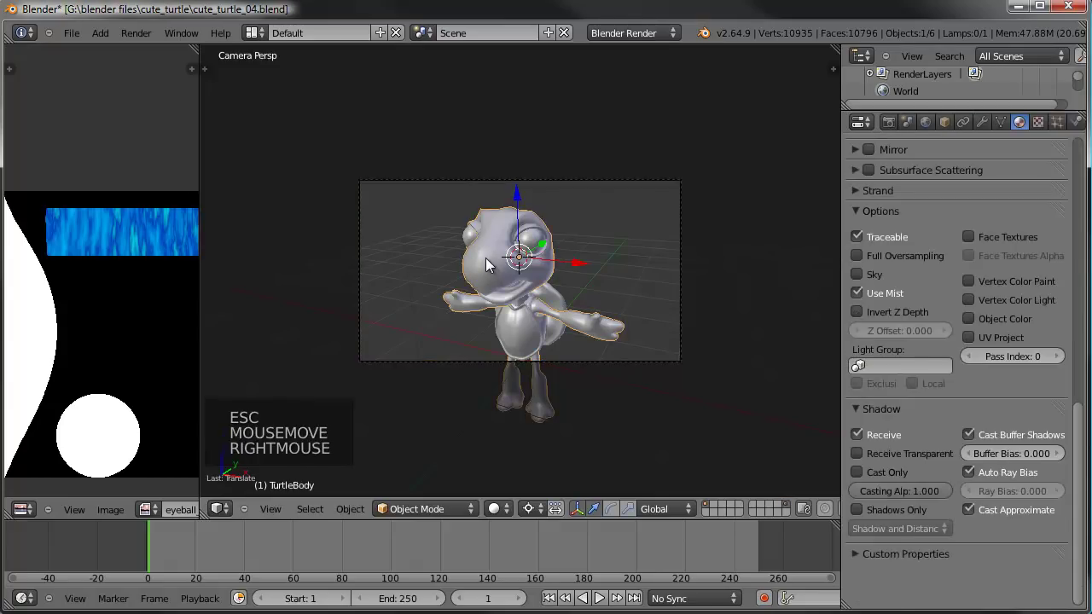
key(KP_1)
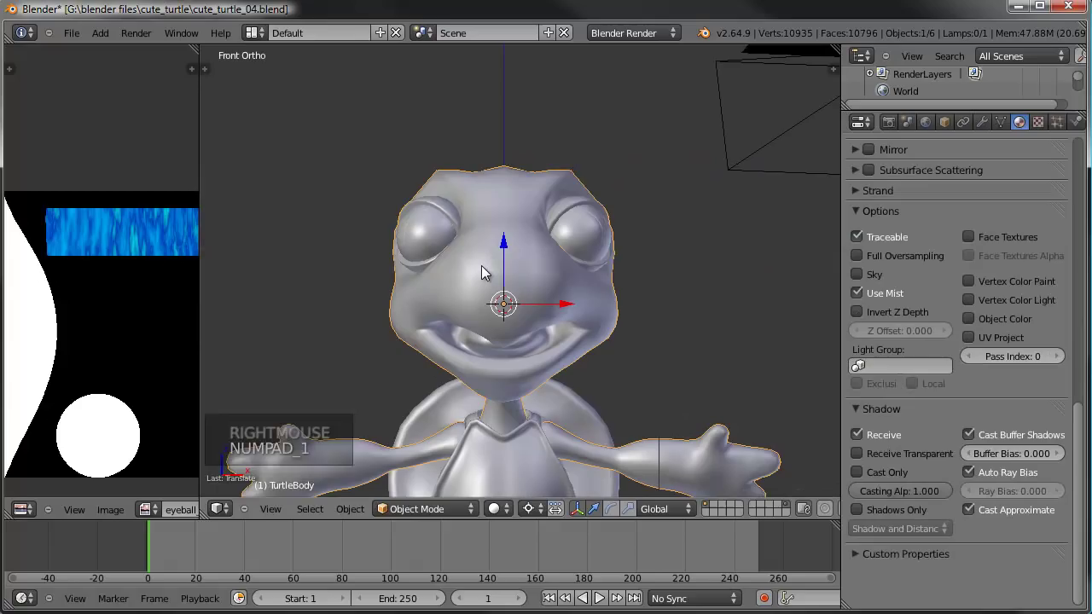
middle_click(485, 274)
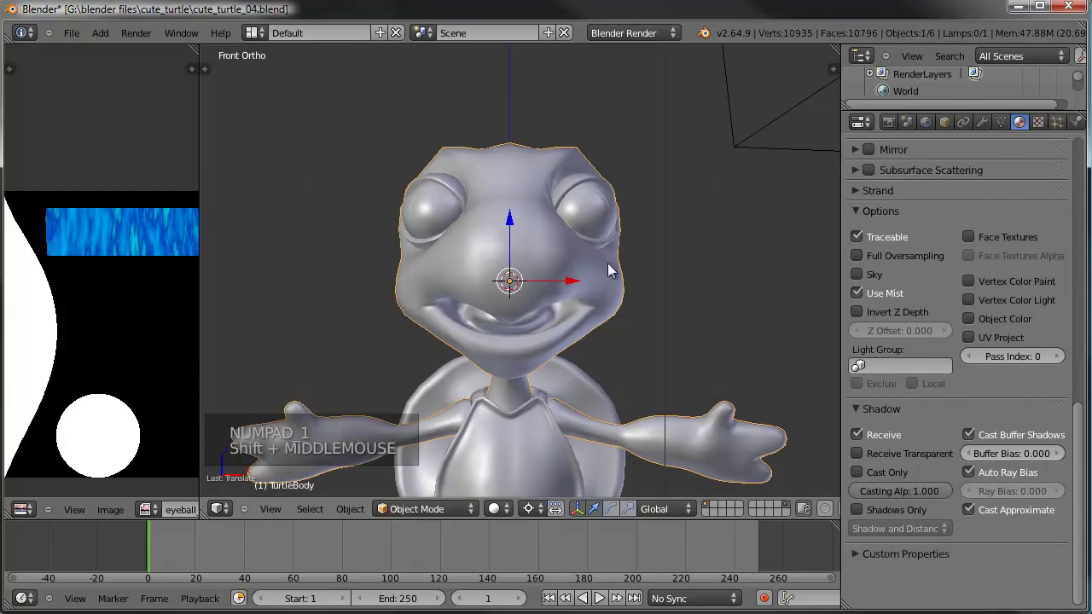
right_click(593, 466)
right_click(601, 222)
scroll(down, 3)
Orbit around the turtle and select the body to show its UV layout.
right_click(461, 230)
scroll(down, 3)
middle_click(565, 302)
middle_click(560, 270)
right_click(555, 258)
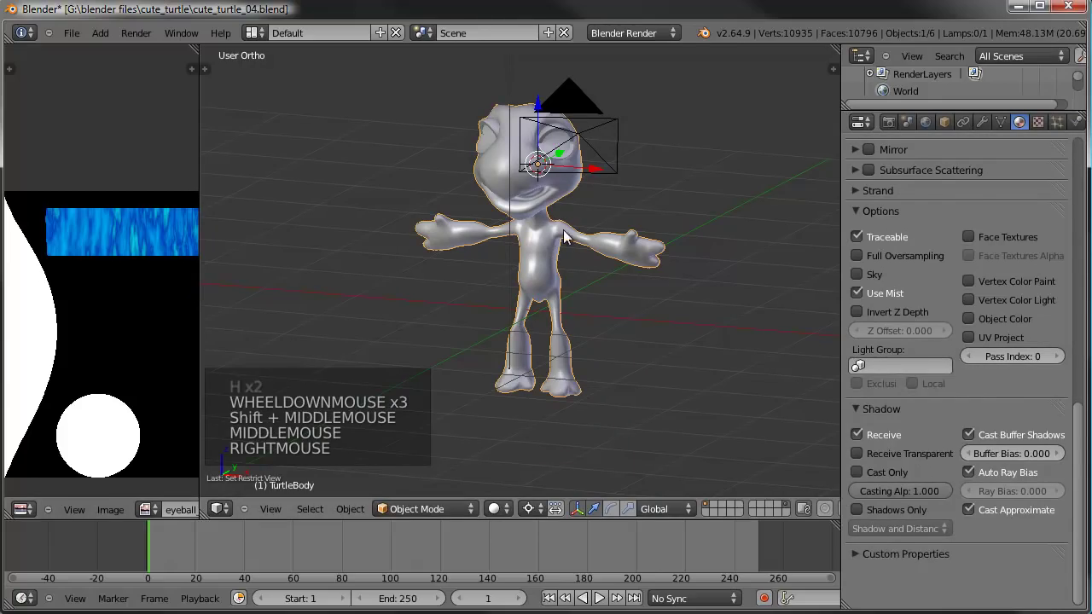
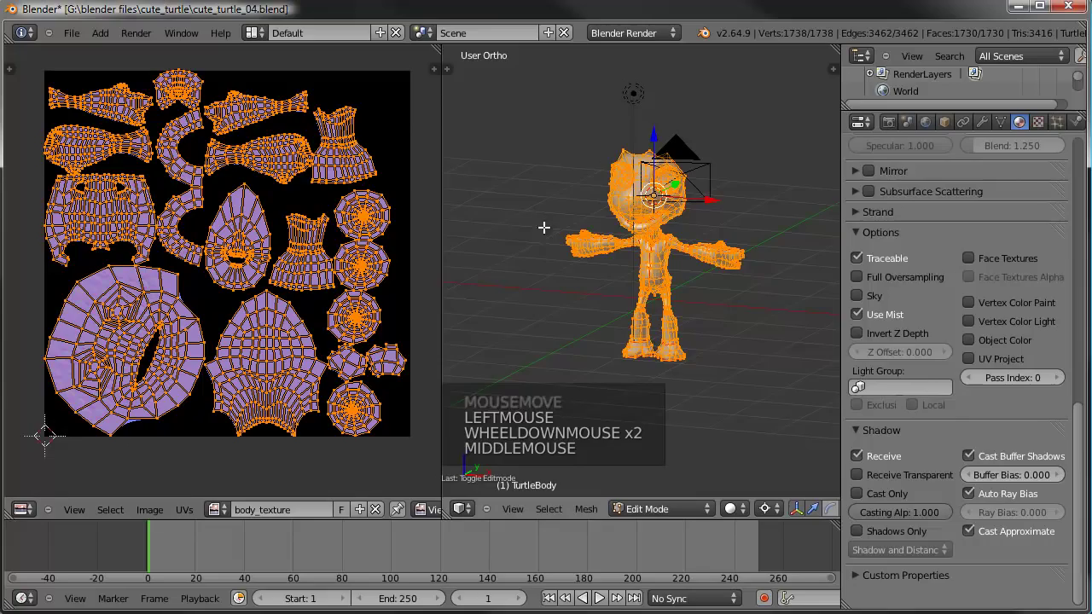
scroll(up, 3)
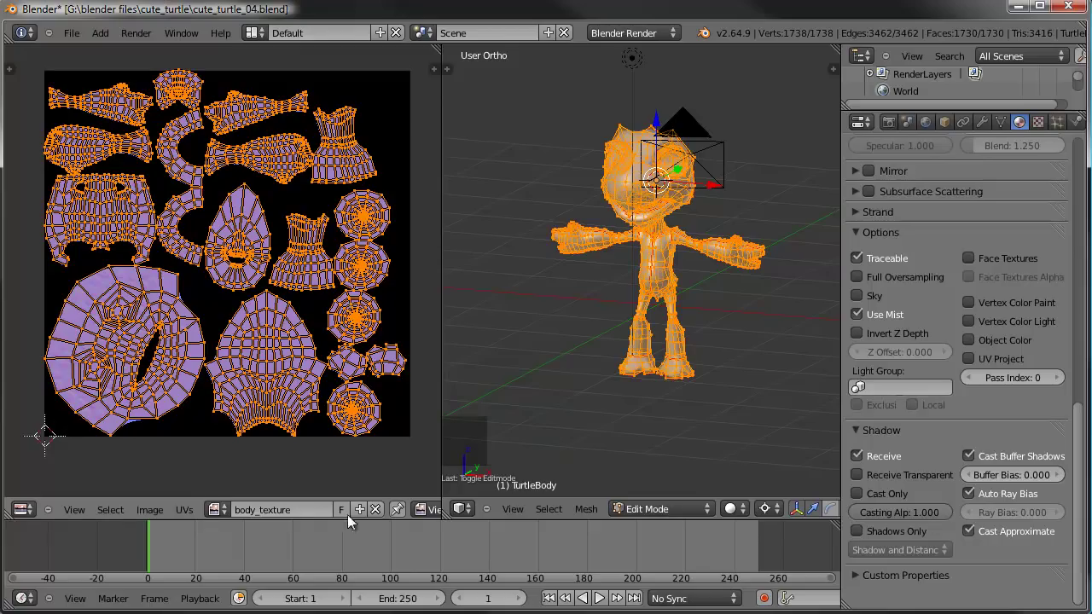
Set the new image's Generated Type to UV Grid under the body's UV islands.
click(379, 516)
click(256, 517)
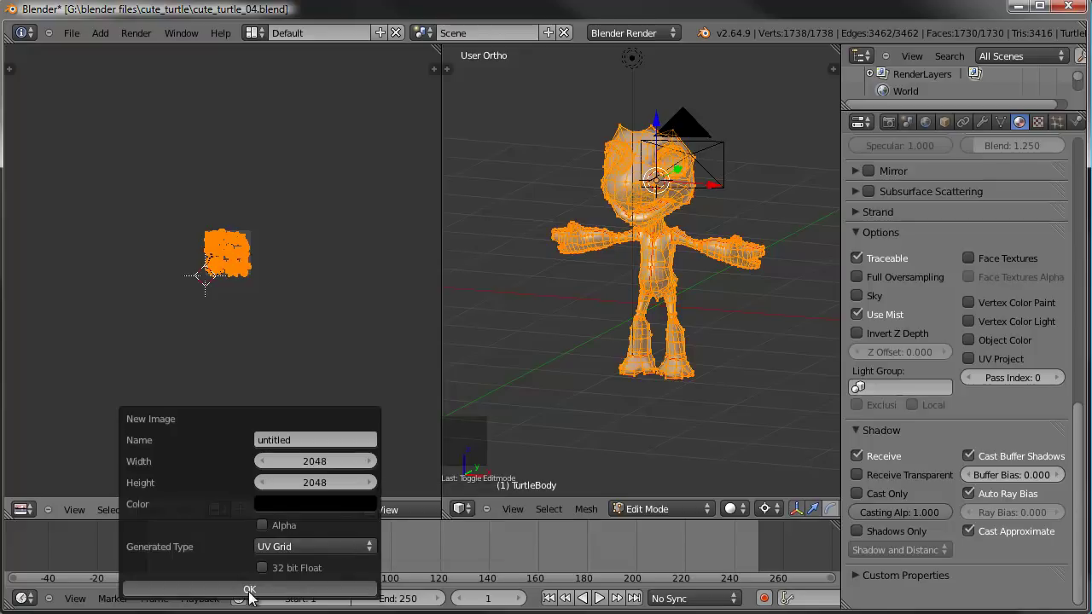
scroll(up, 3)
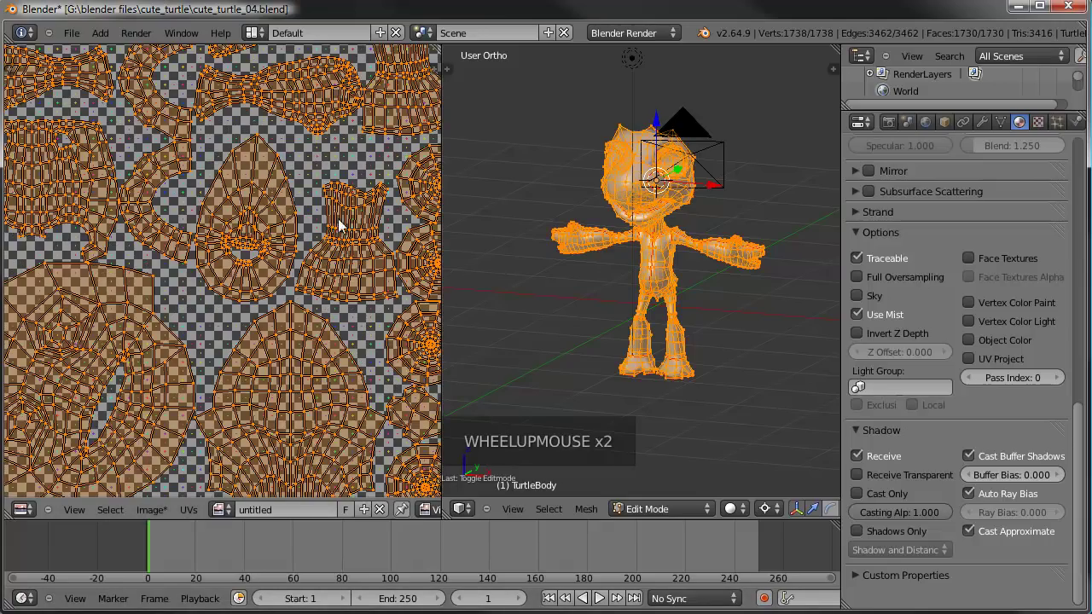
Switch the 3D view to Texture Paint mode and show the brush tool shelf beside the checkered turtle.
scroll(up, 3)
scroll(down, 3)
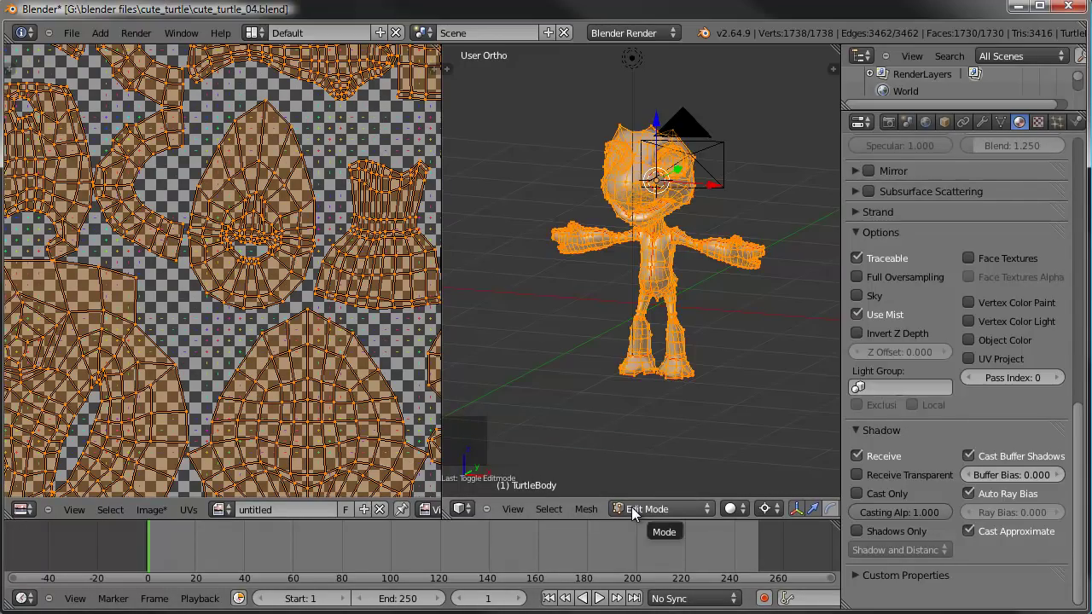
click(637, 514)
click(668, 421)
middle_click(647, 284)
middle_click(673, 327)
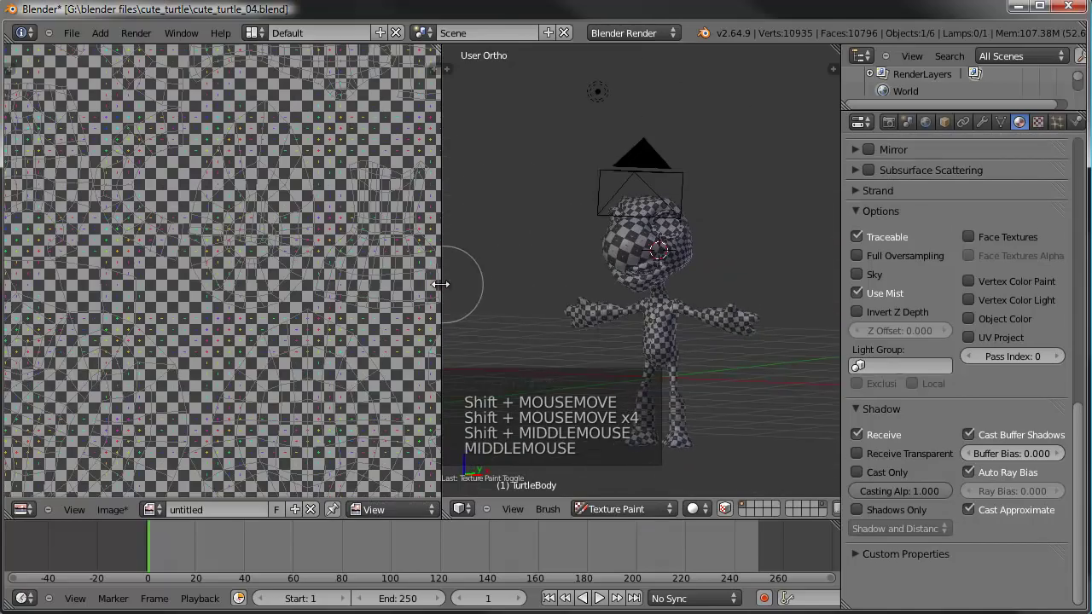
scroll(up, 3)
middle_click(647, 301)
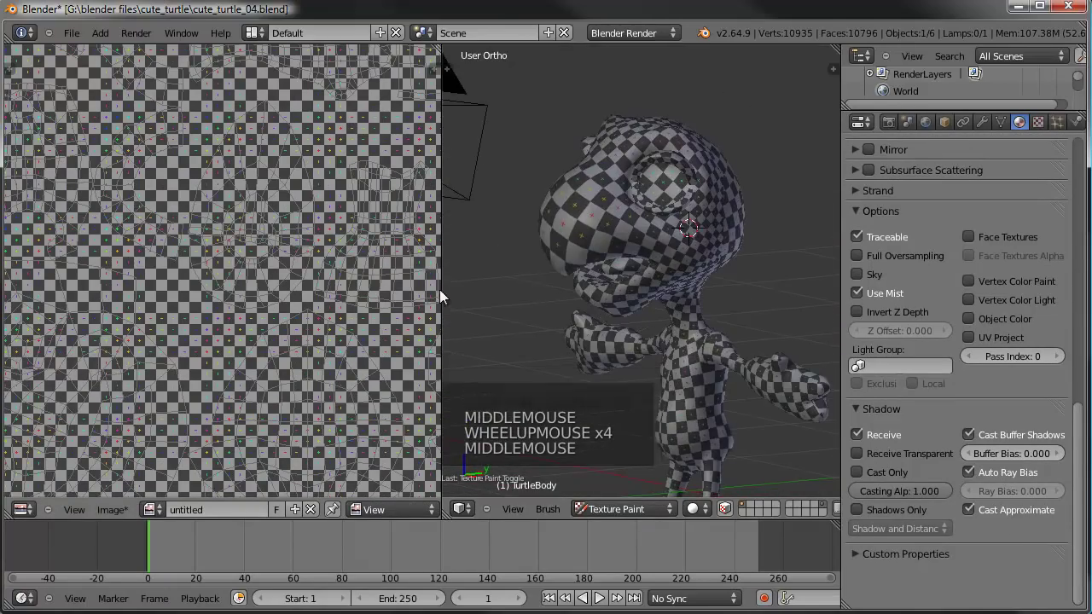
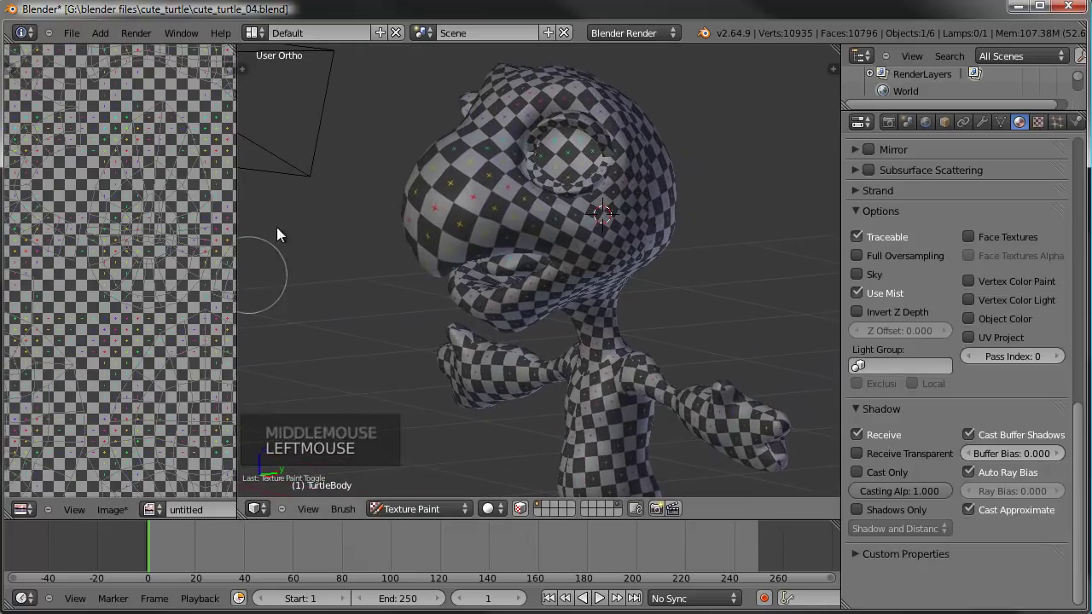
key(t)
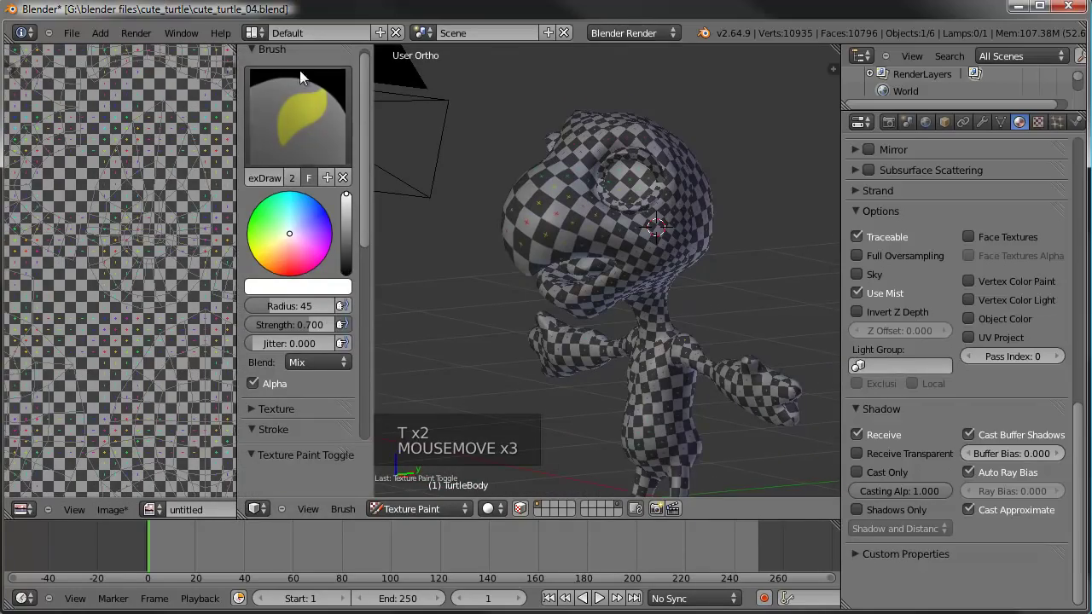
middle_click(748, 281)
middle_click(560, 323)
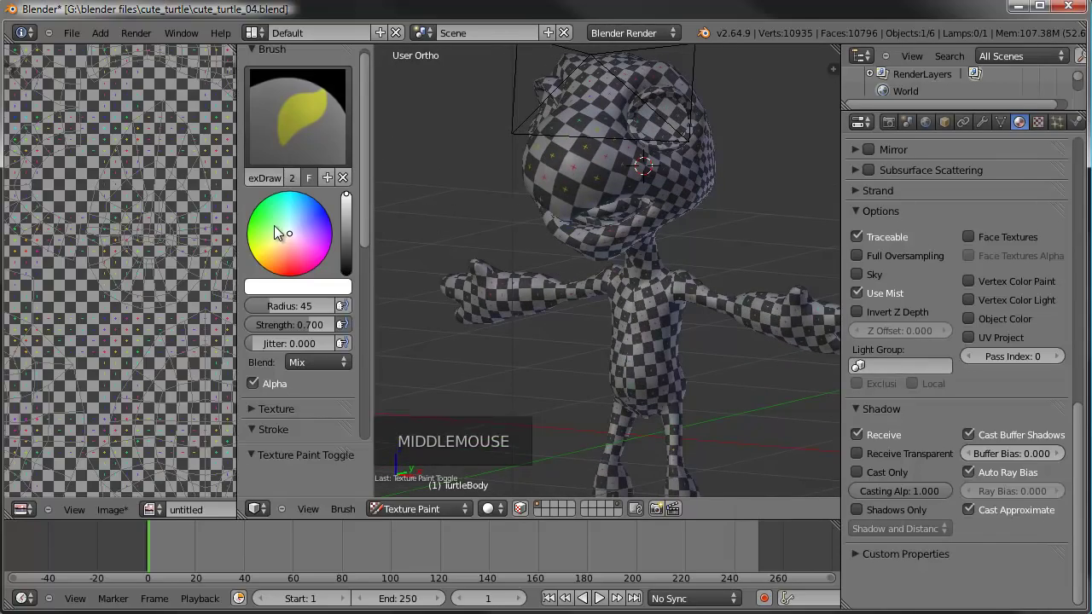
Pick a bright green brush colour on the wheel and adjust the brush options below it.
click(281, 234)
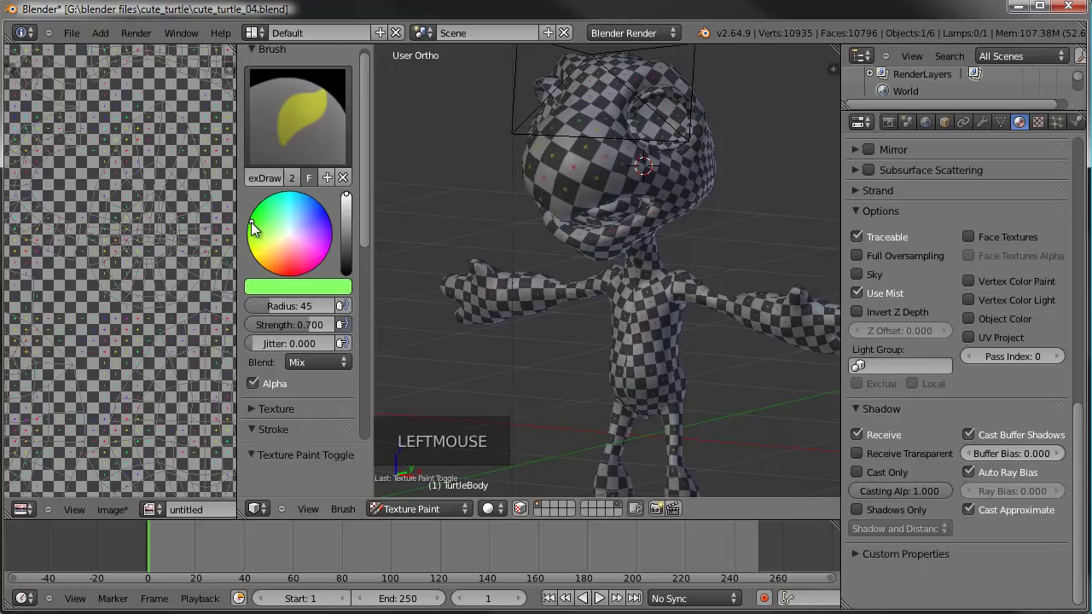
click(354, 208)
click(257, 228)
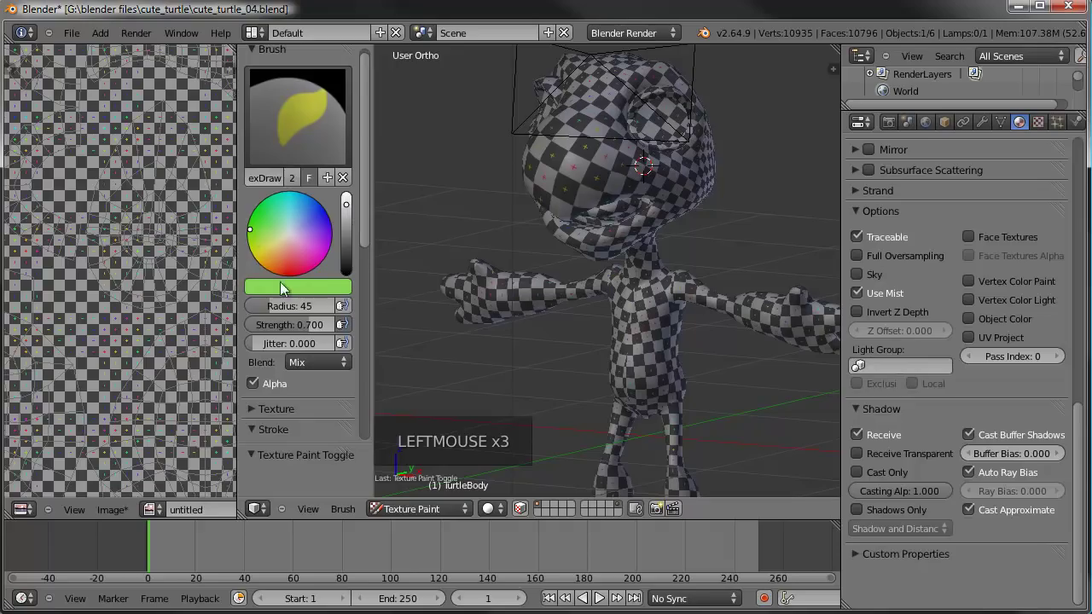
click(352, 212)
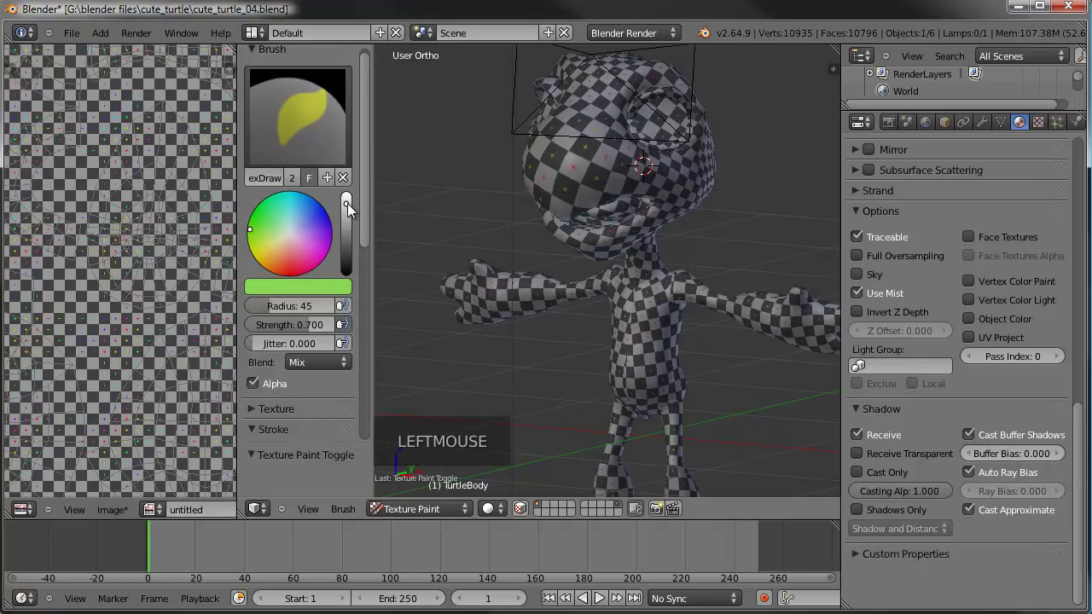
scroll(down, 3)
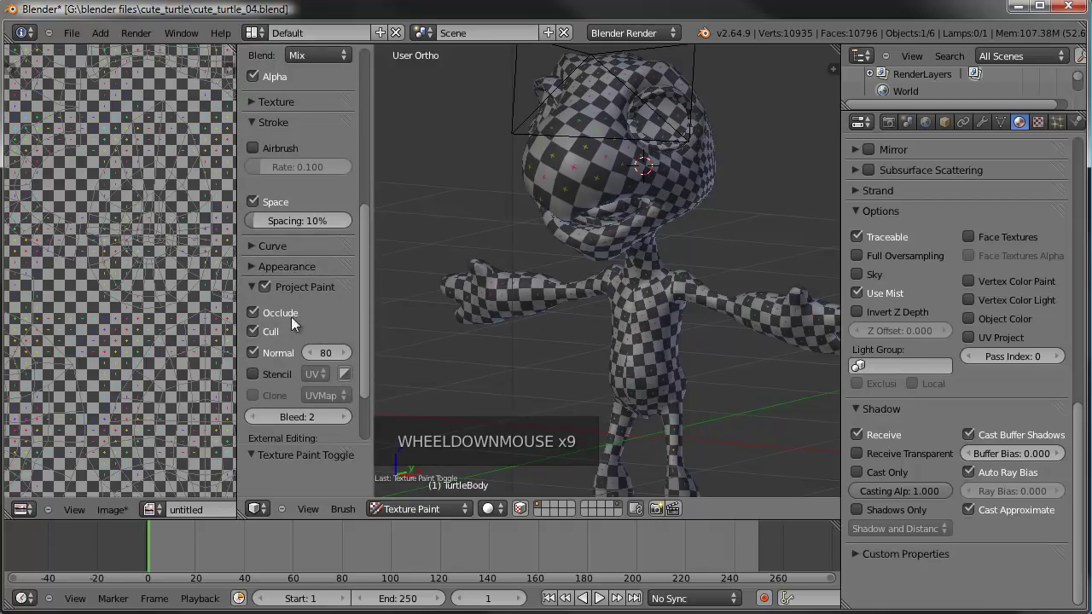
click(255, 317)
click(261, 334)
click(260, 358)
scroll(down, 3)
Paint green over the turtle's head, then cover its side from the Right view.
middle_click(526, 284)
click(604, 127)
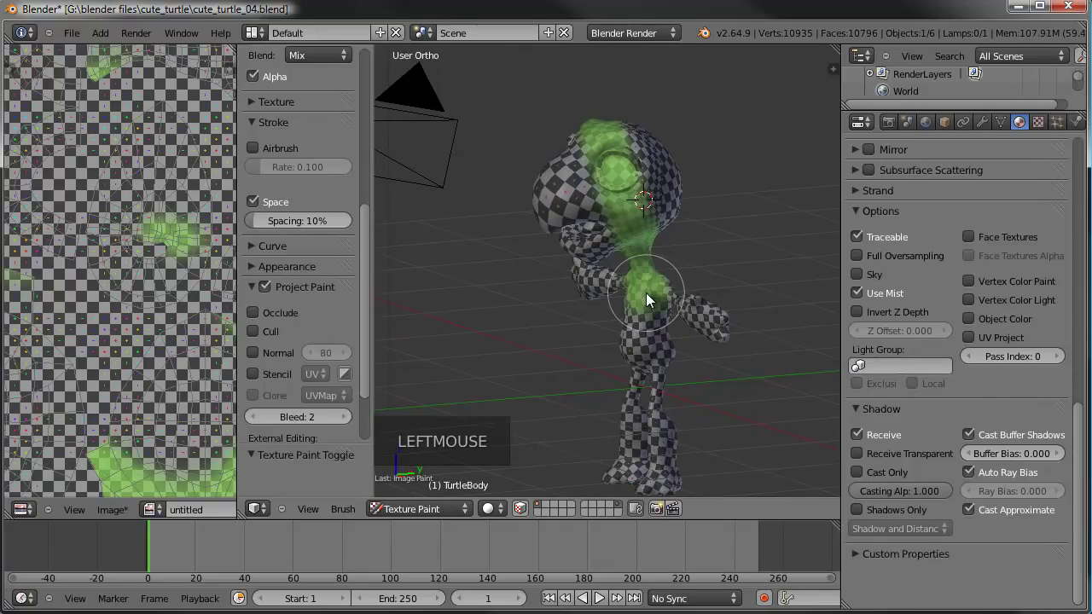
middle_click(503, 272)
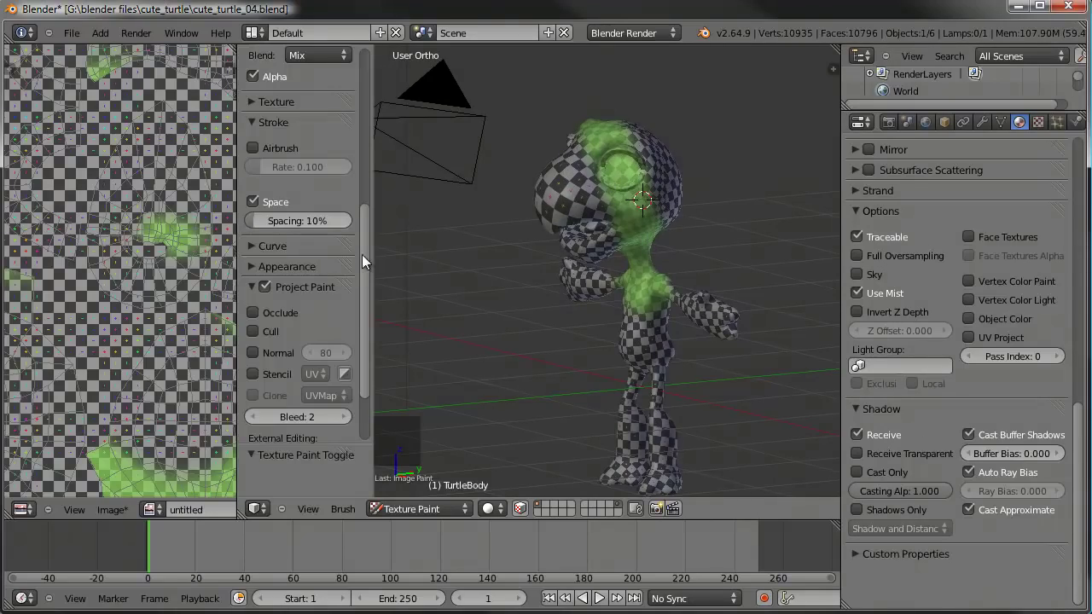
click(374, 245)
click(300, 336)
scroll(down, 3)
click(372, 237)
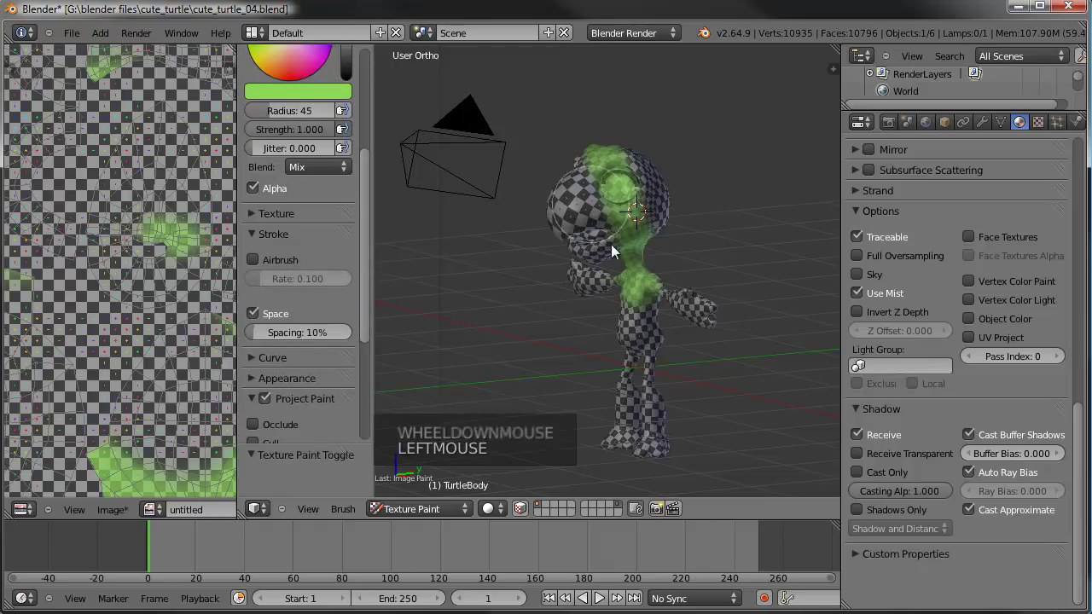
key(KP_3)
click(621, 173)
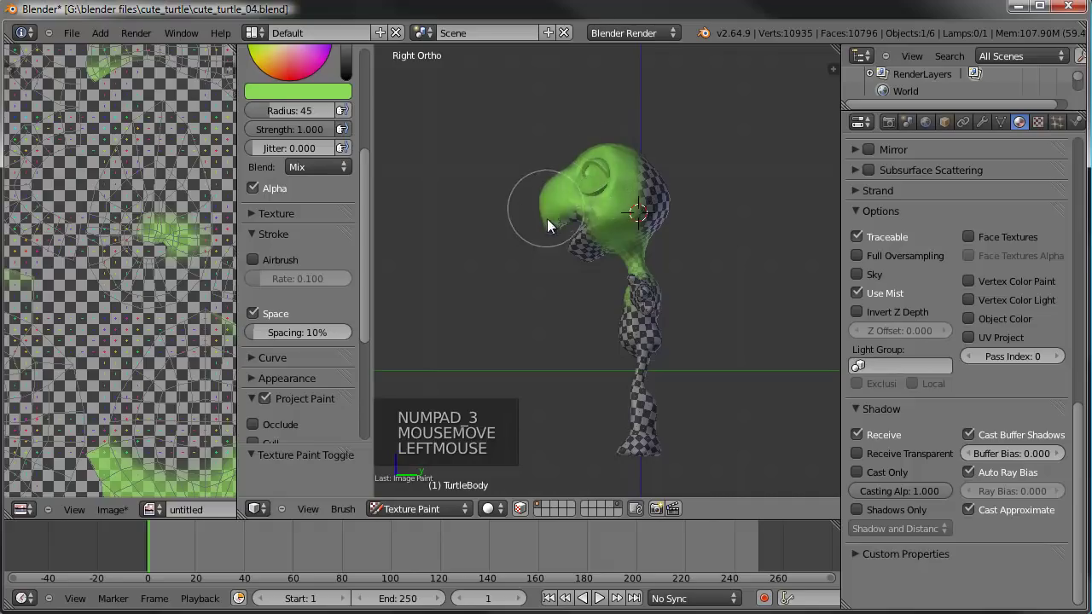
scroll(down, 3)
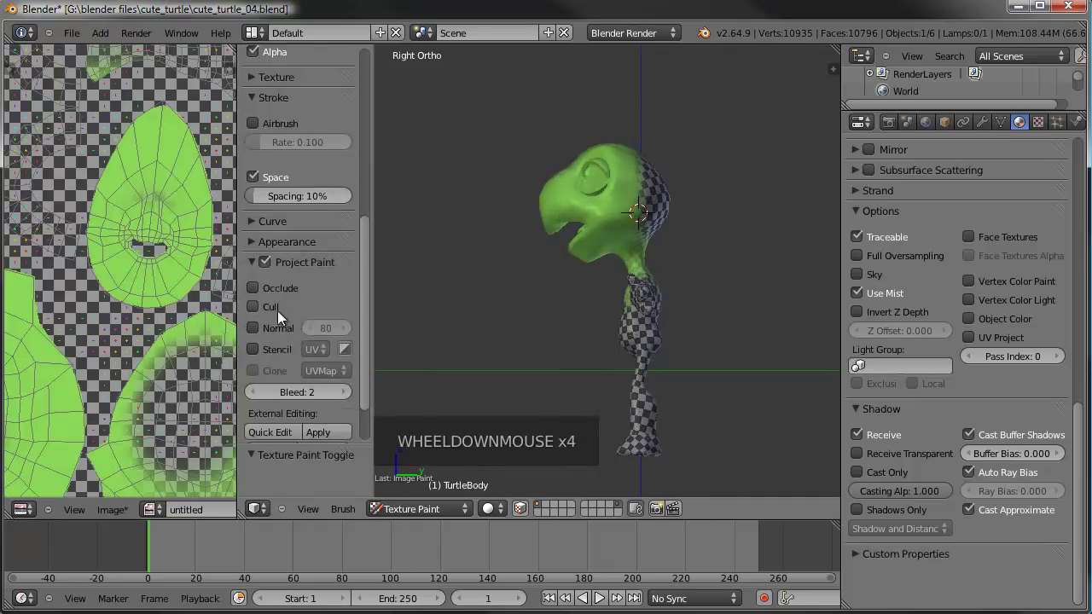
Paint the rest of the turtle's skin green from the side view.
click(656, 189)
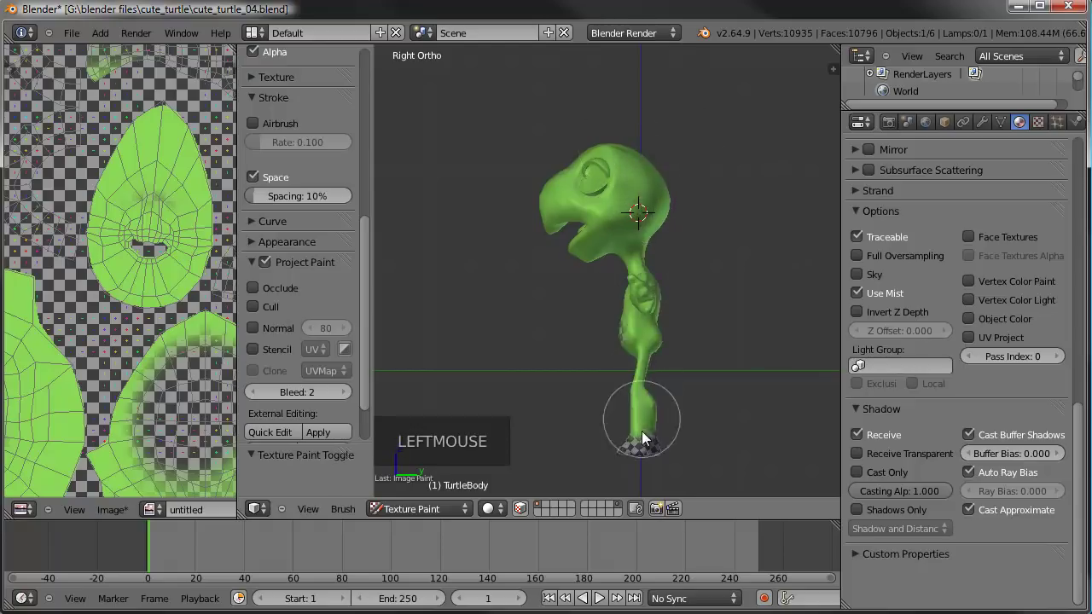
click(660, 457)
click(655, 281)
click(613, 162)
click(666, 247)
click(650, 336)
Orbit around the turtle and paint the remaining checker areas green.
middle_click(597, 301)
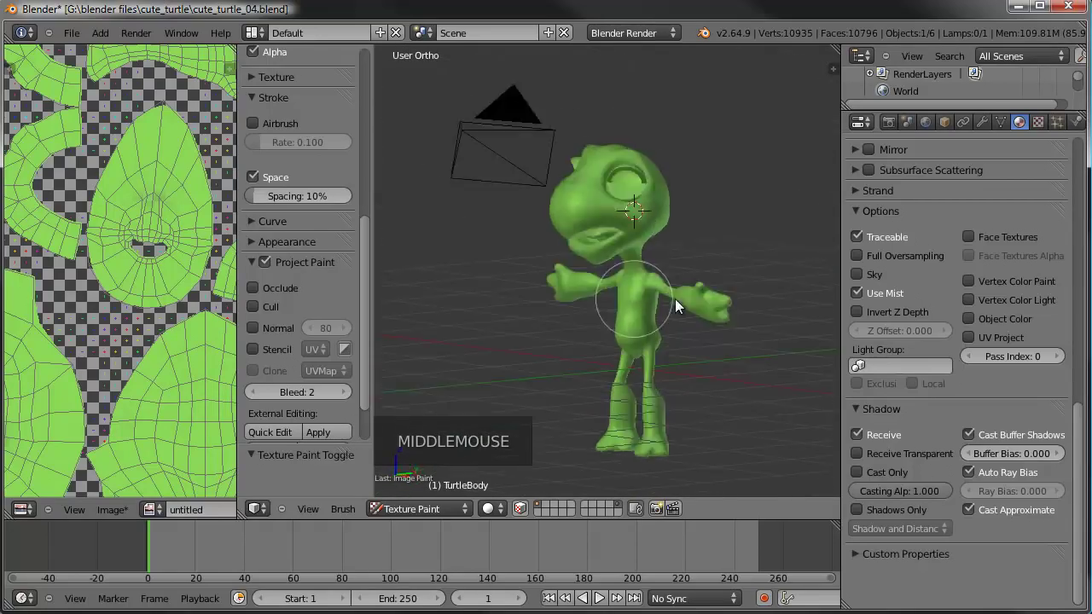
middle_click(609, 248)
click(587, 196)
middle_click(613, 245)
click(606, 221)
middle_click(718, 263)
middle_click(701, 287)
scroll(down, 3)
middle_click(148, 262)
middle_click(633, 257)
middle_click(666, 268)
middle_click(685, 278)
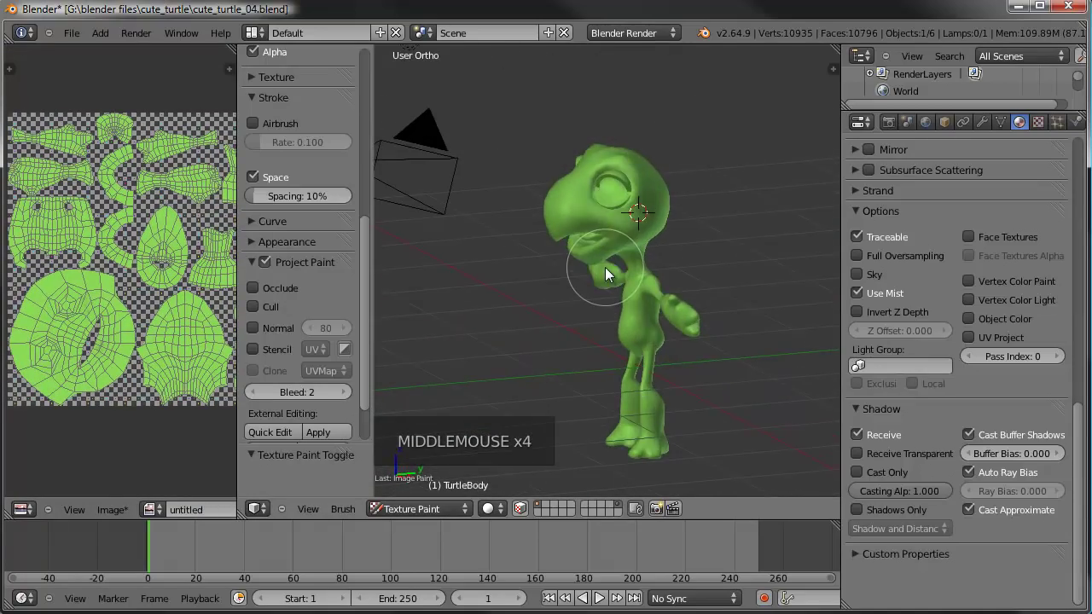
From the right view, choose a lighter green paint colour and dab it onto the head.
key(KP_3)
scroll(up, 3)
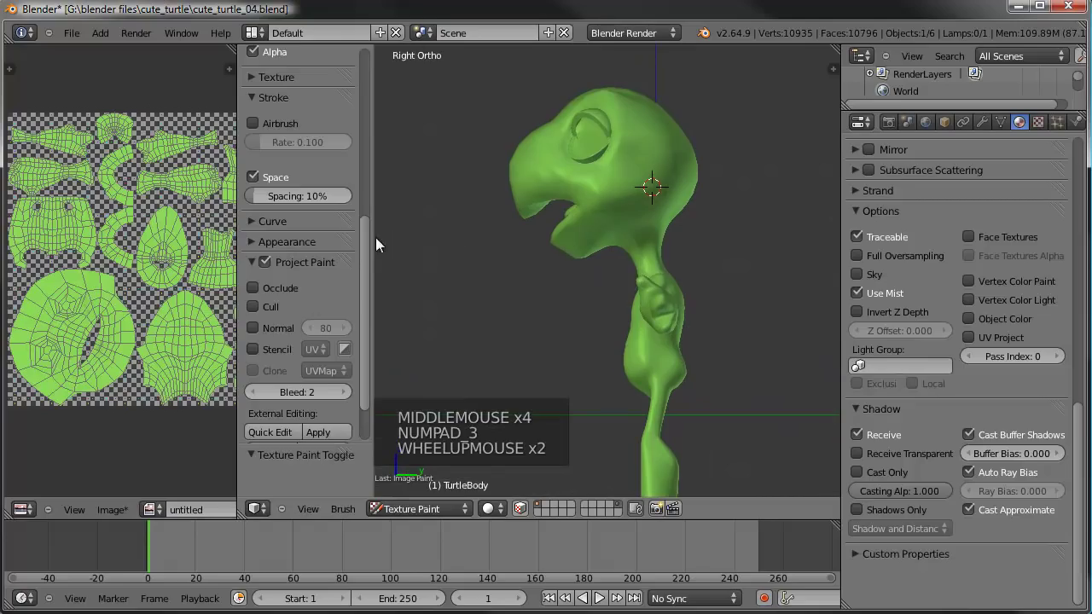
click(368, 246)
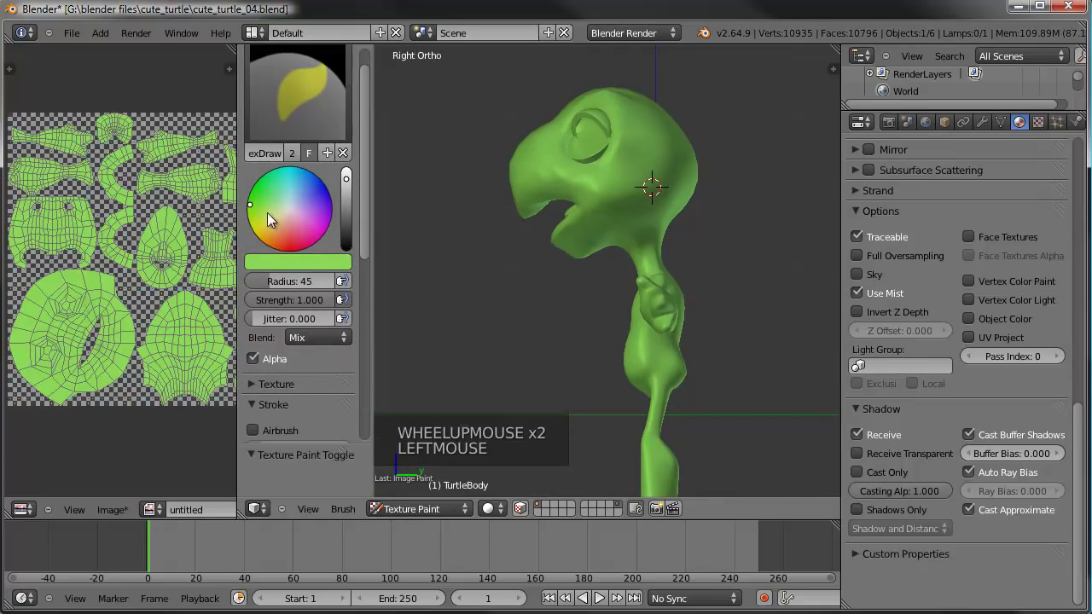
click(255, 215)
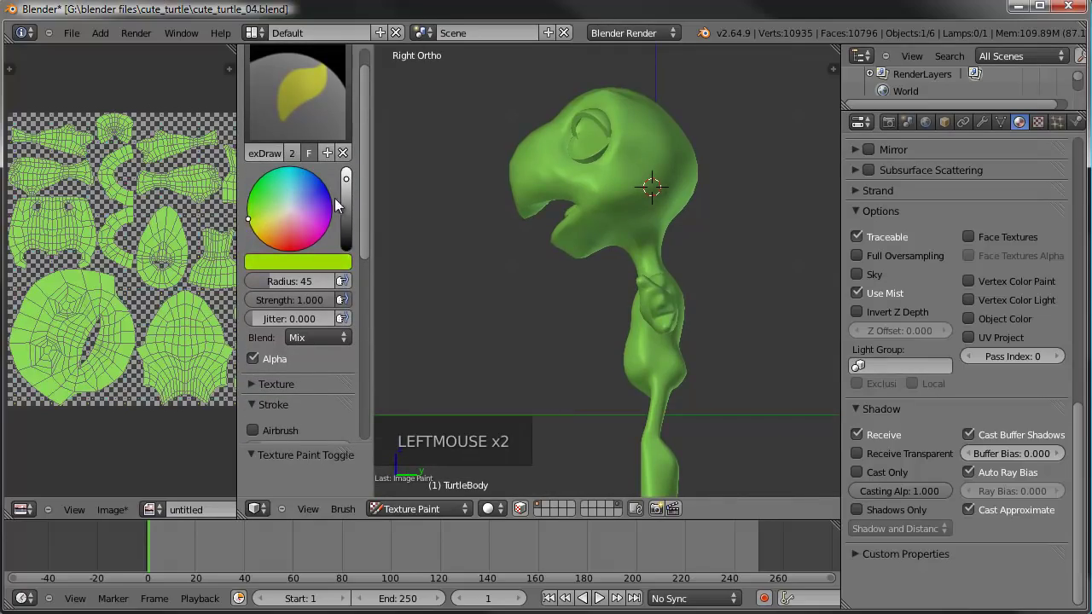
click(355, 184)
click(258, 225)
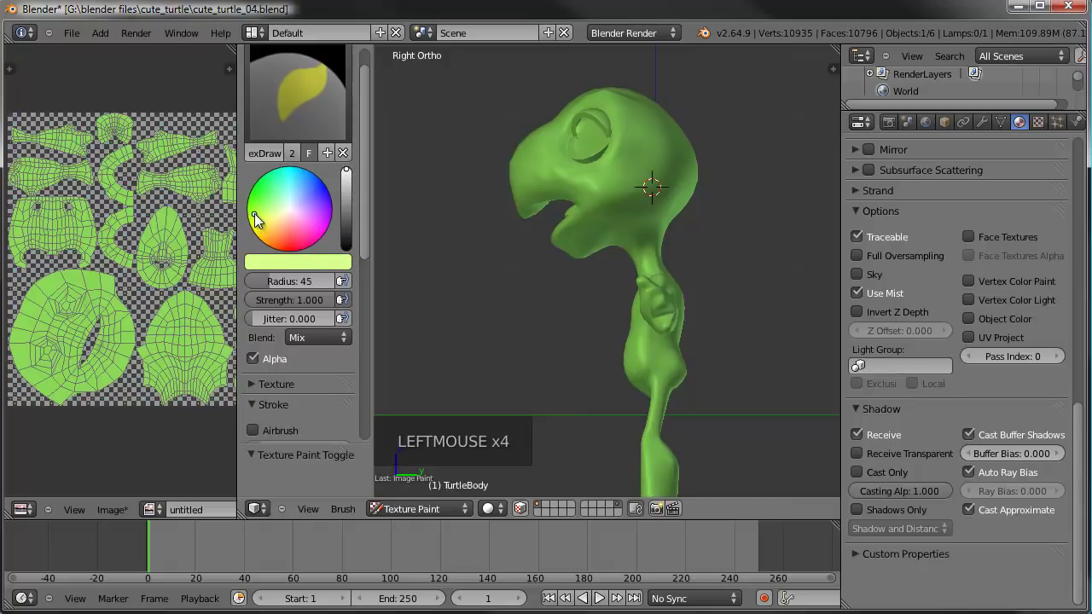
scroll(up, 3)
middle_click(515, 184)
scroll(down, 3)
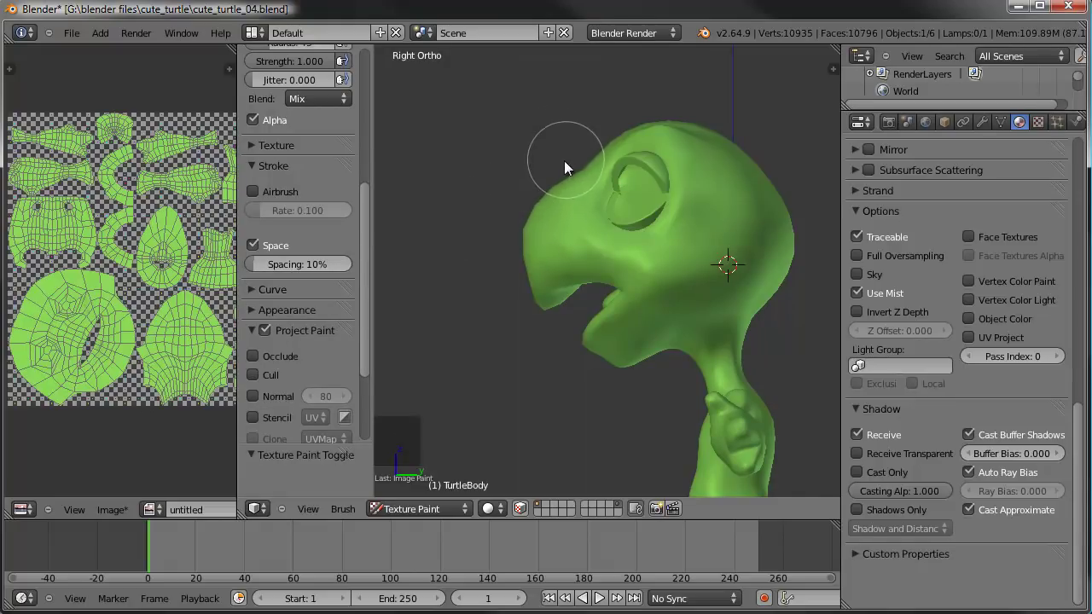
click(557, 171)
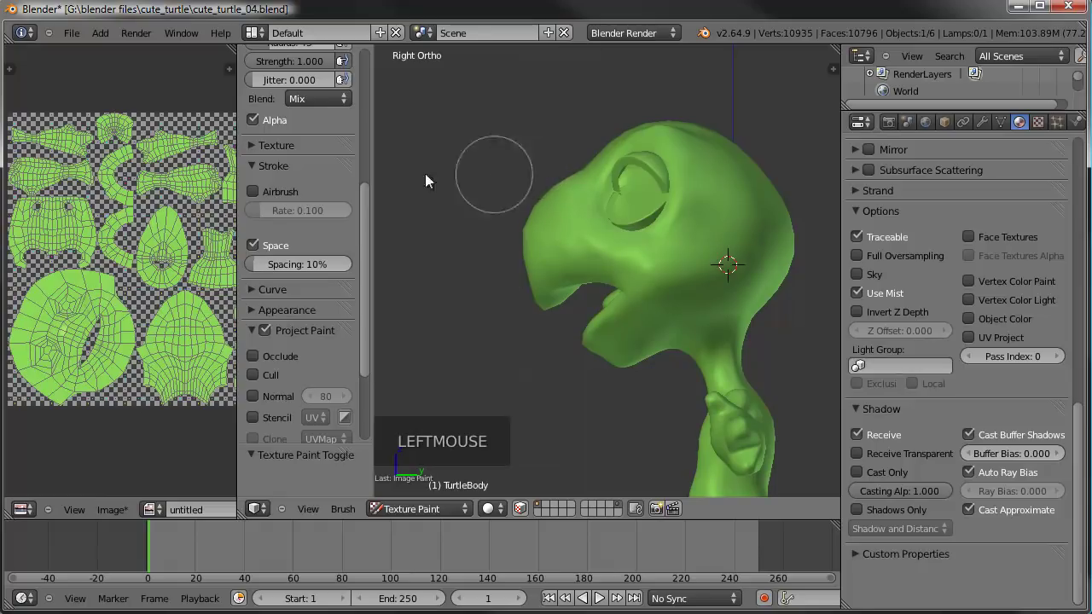
scroll(up, 3)
Switch to a pale green and paint highlight strokes across the top of the turtle's head.
click(298, 240)
click(549, 172)
click(536, 229)
click(277, 239)
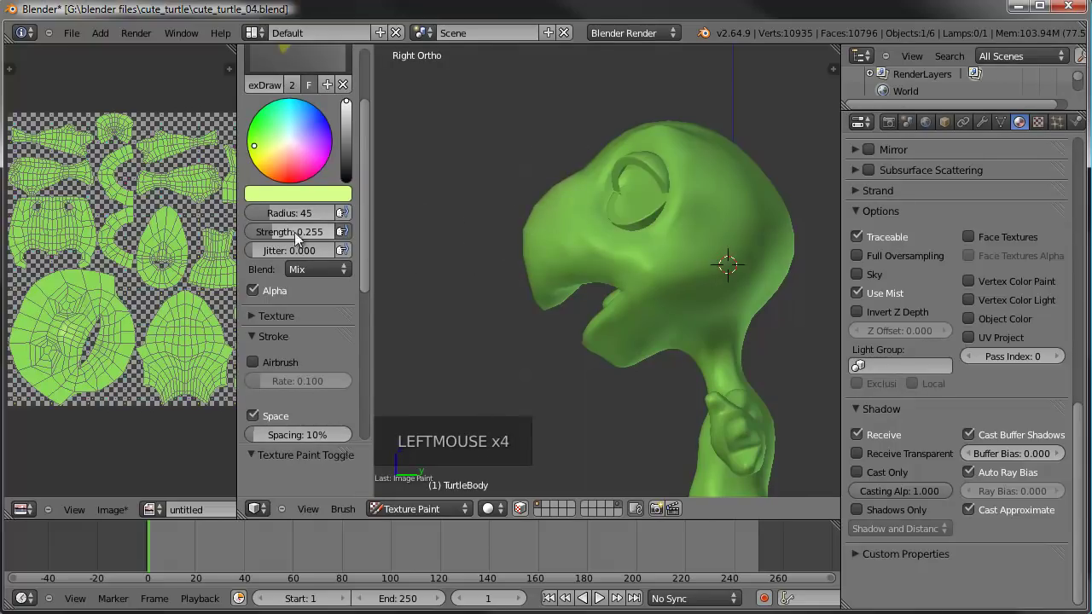
click(558, 200)
click(547, 207)
click(563, 211)
middle_click(543, 276)
key(KP_3)
click(560, 205)
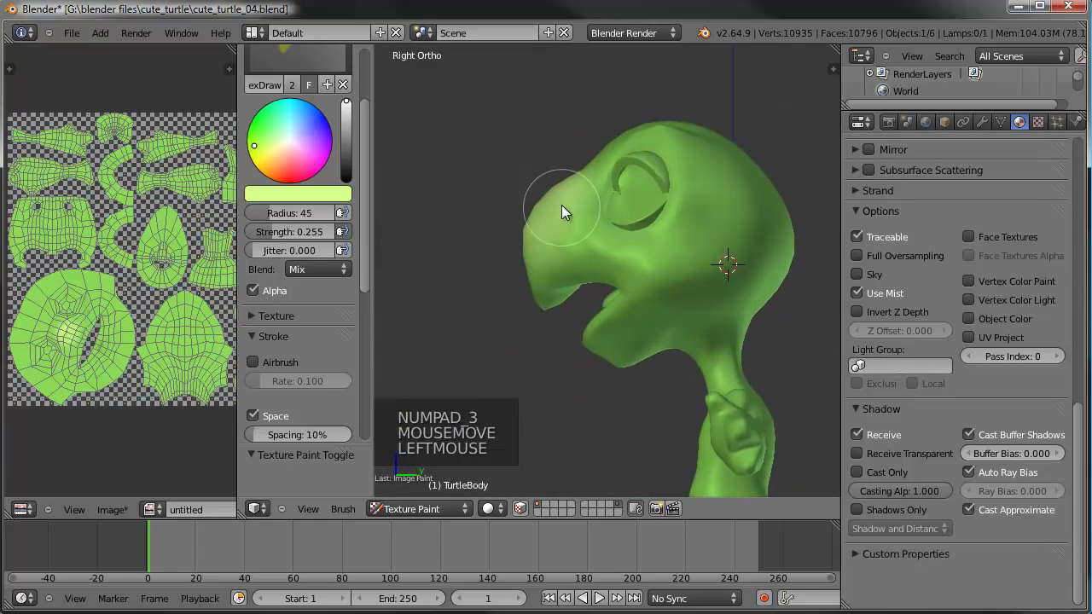
scroll(up, 3)
scroll(up, 3)
click(689, 269)
click(686, 286)
middle_click(660, 334)
click(706, 141)
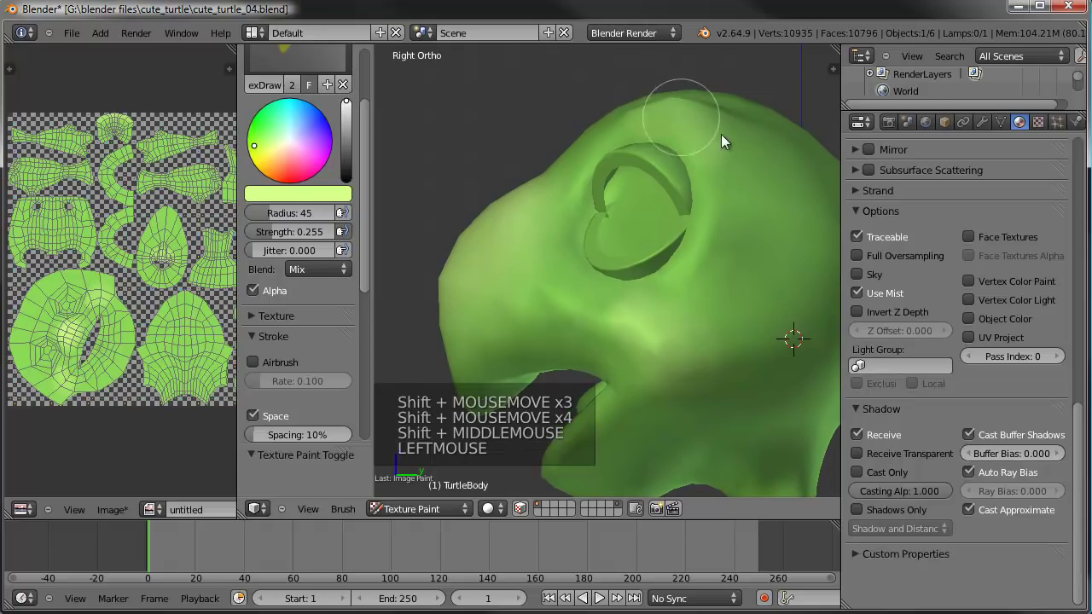
Orbit around the head and add more pale green highlights along its sides.
scroll(down, 3)
middle_click(582, 238)
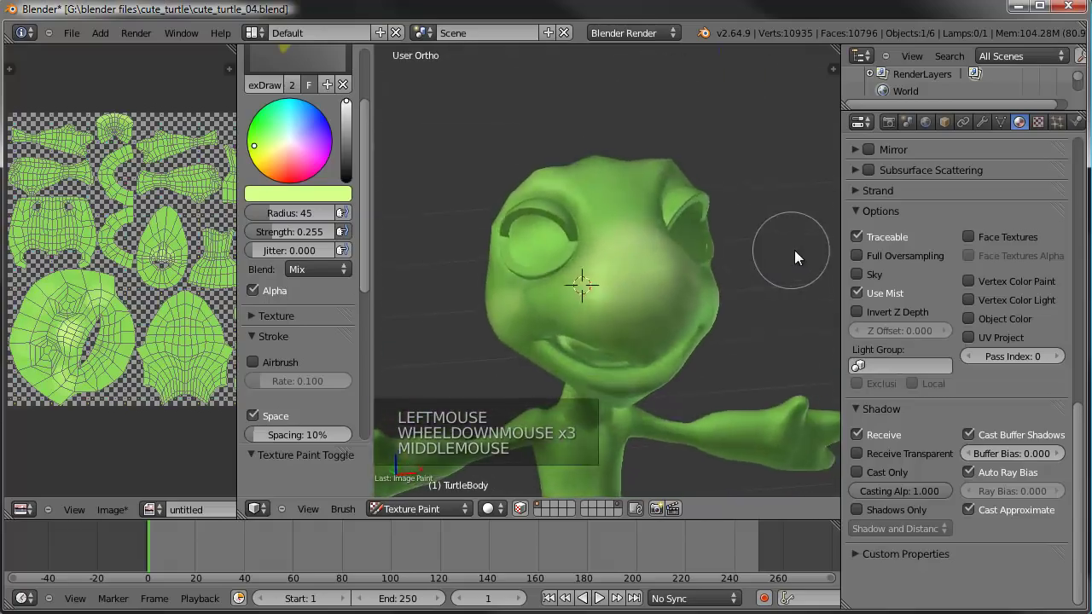
middle_click(686, 249)
scroll(down, 3)
click(277, 242)
click(279, 257)
click(293, 288)
middle_click(569, 260)
scroll(up, 3)
click(627, 259)
click(654, 189)
click(578, 258)
click(618, 174)
Finish the head highlights from several angles, then enlarge the UV/Image Editor.
middle_click(645, 249)
middle_click(639, 227)
middle_click(594, 212)
scroll(down, 3)
click(648, 231)
click(605, 255)
middle_click(739, 267)
middle_click(511, 248)
click(556, 237)
click(577, 238)
scroll(up, 3)
middle_click(680, 195)
middle_click(598, 220)
middle_click(582, 242)
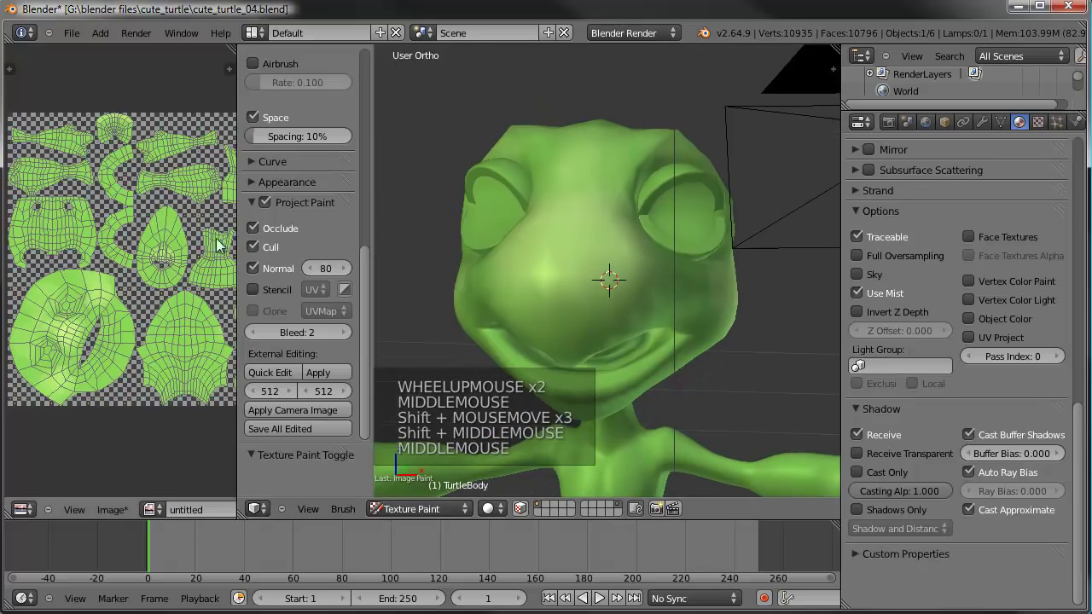
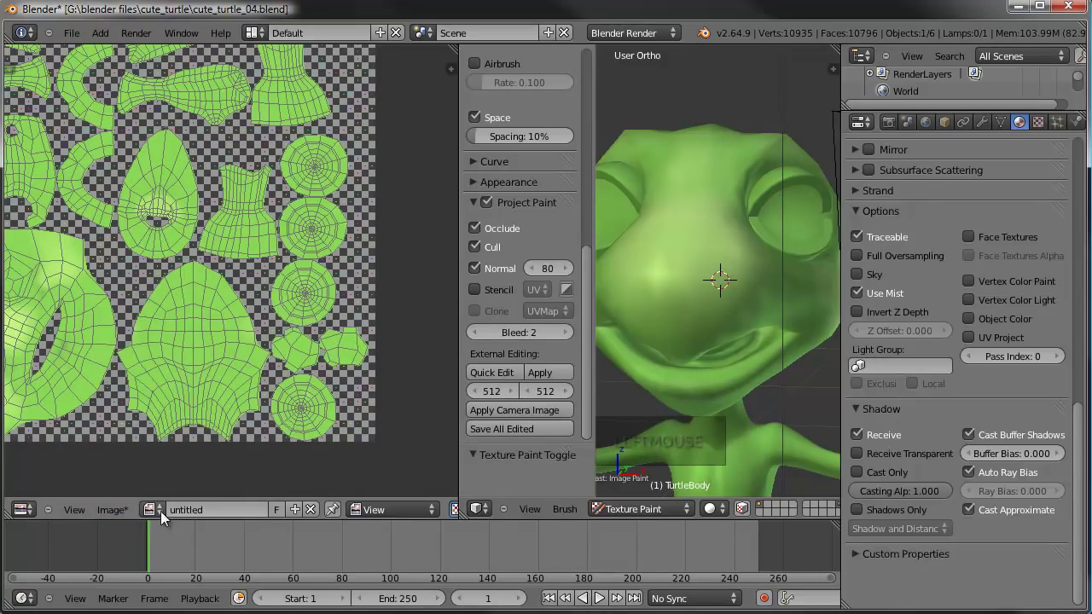
click(396, 518)
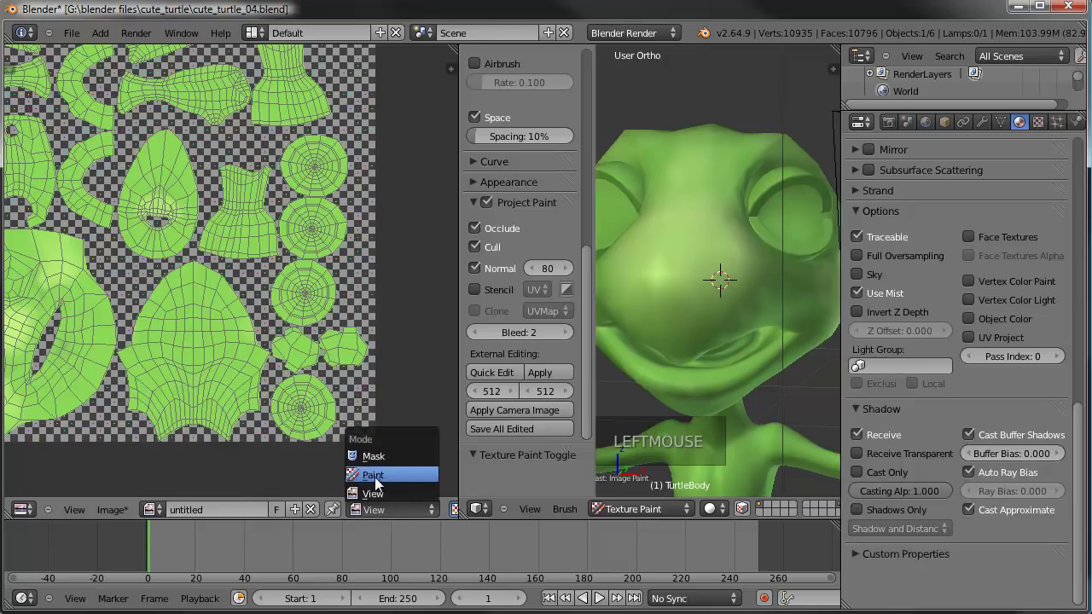
In the UV/Image Editor, show the Properties panel and bring up the View menu options.
click(128, 510)
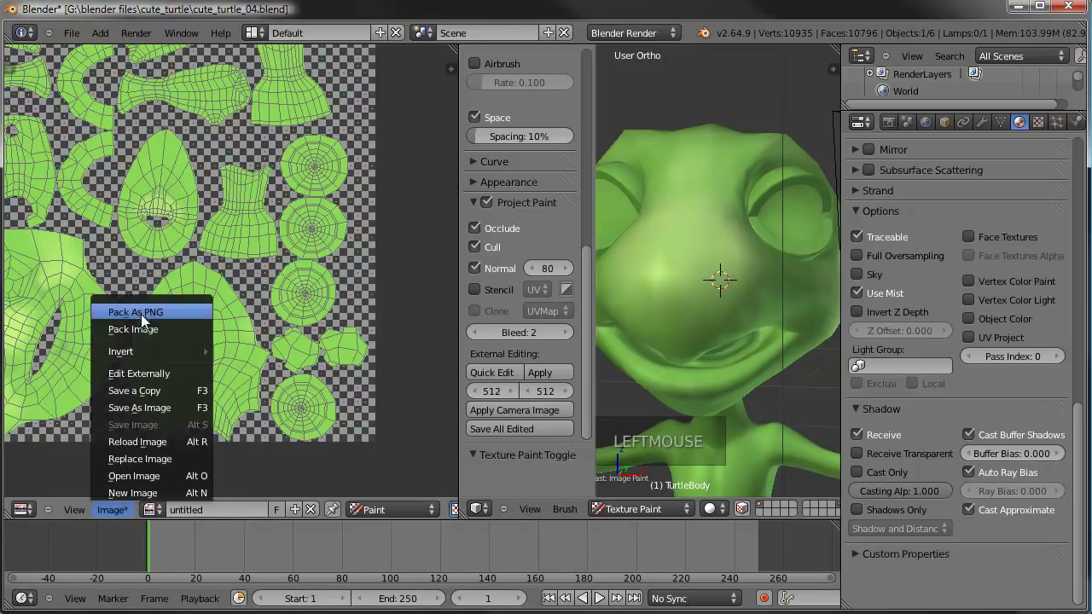
click(386, 511)
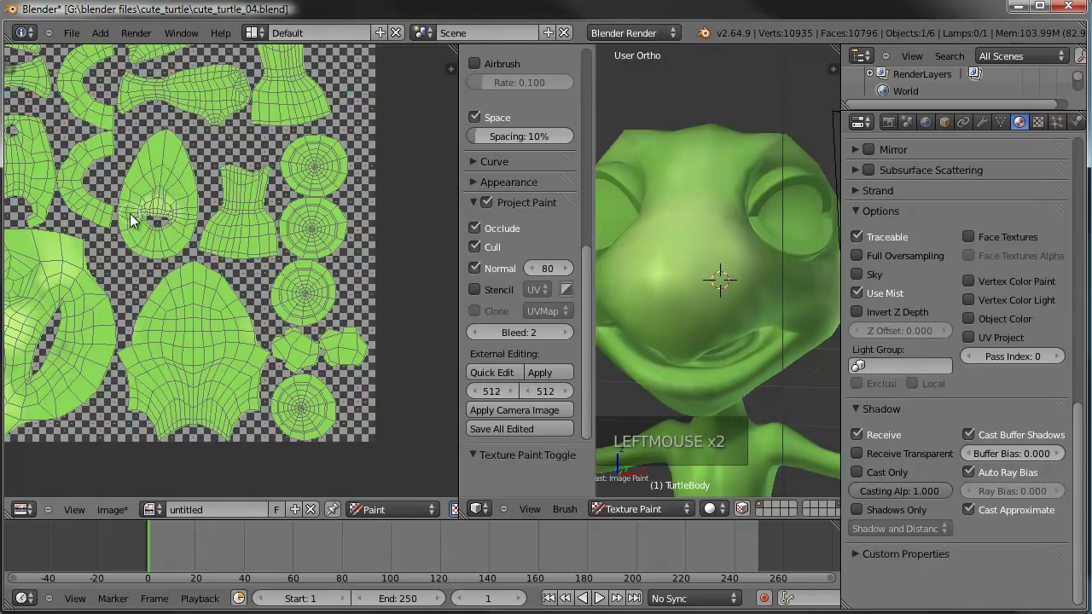
key(t)
key(t)
key(f)
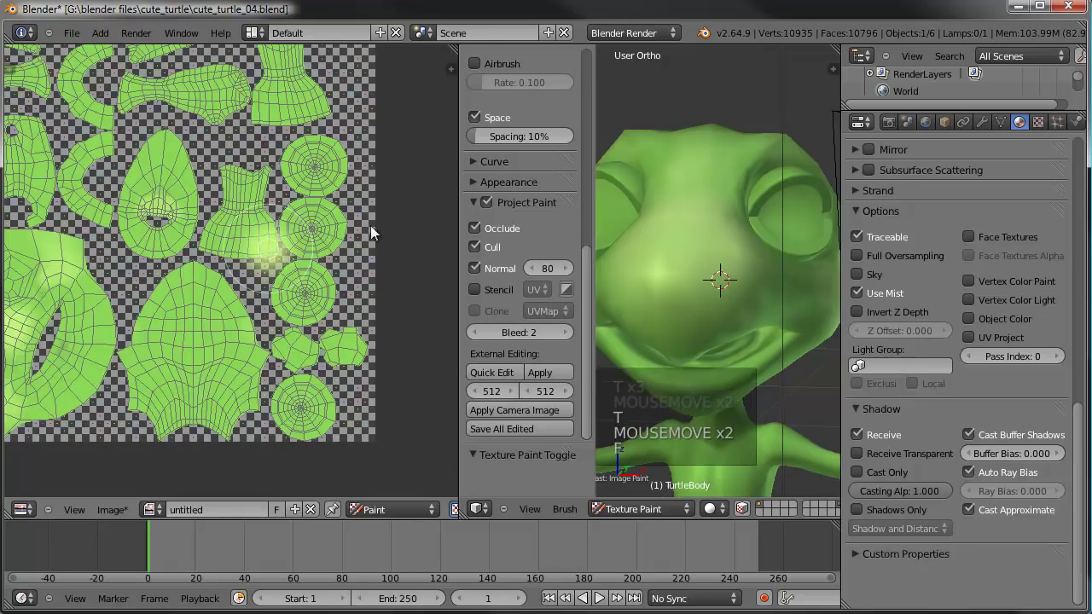
right_click(348, 264)
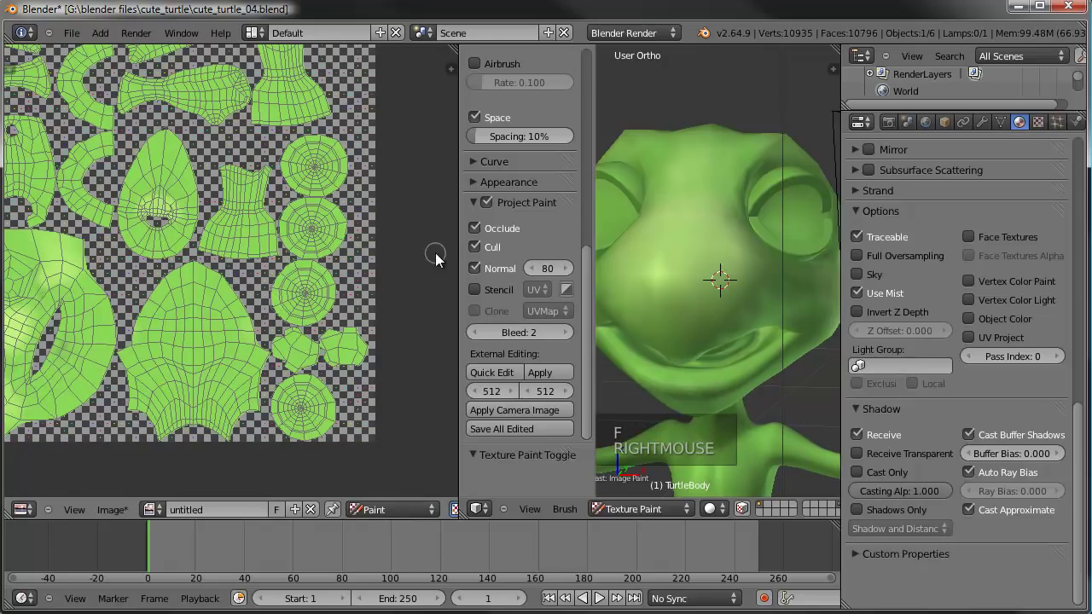
key(f)
right_click(411, 359)
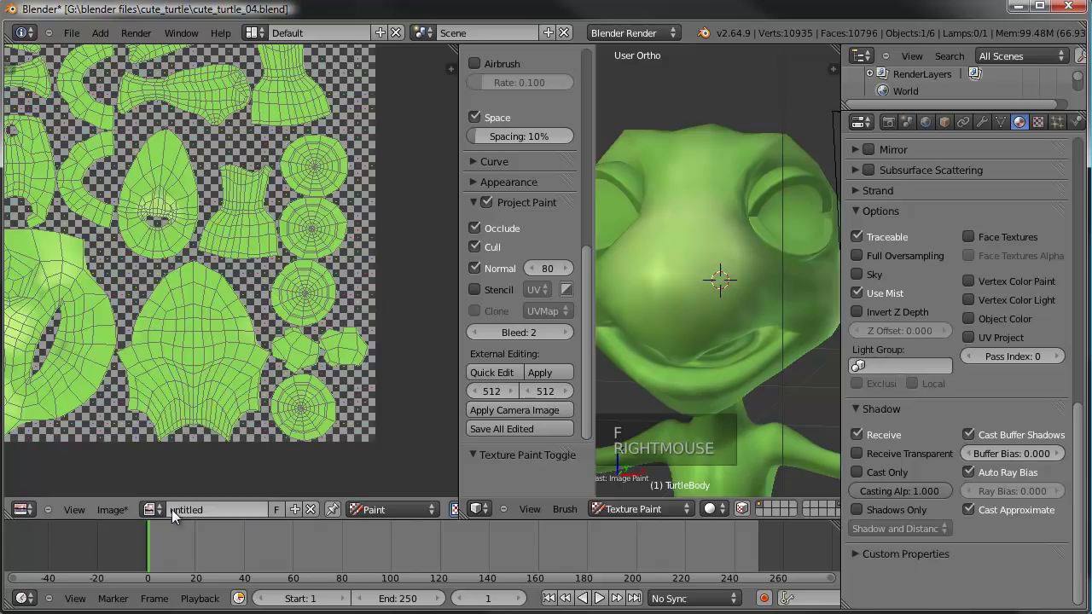
click(91, 518)
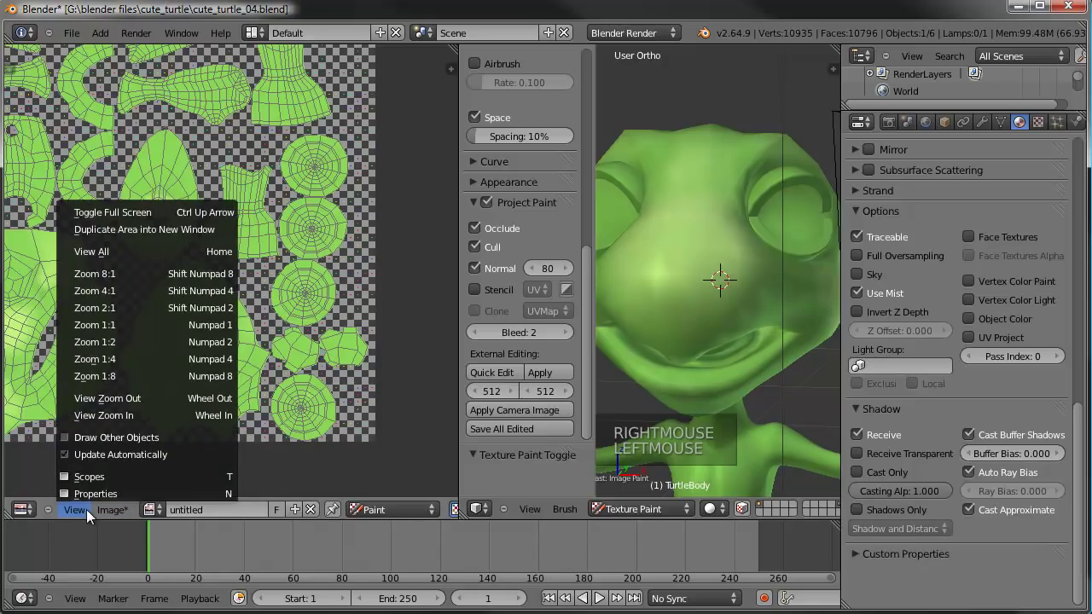
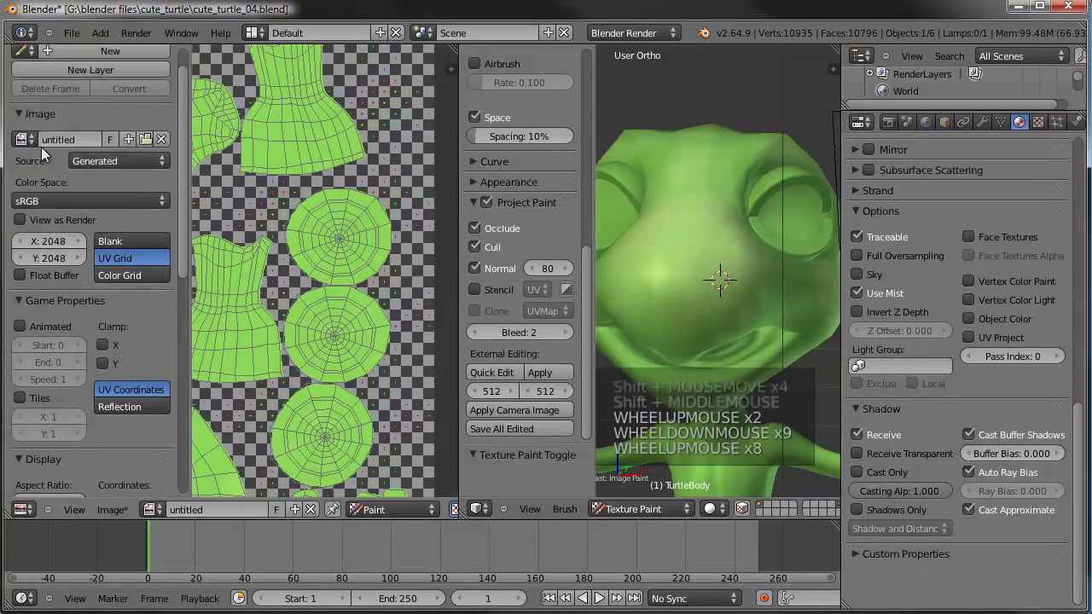
Collapse the Image and Game Properties panels to reach the Paint settings.
click(27, 124)
click(24, 139)
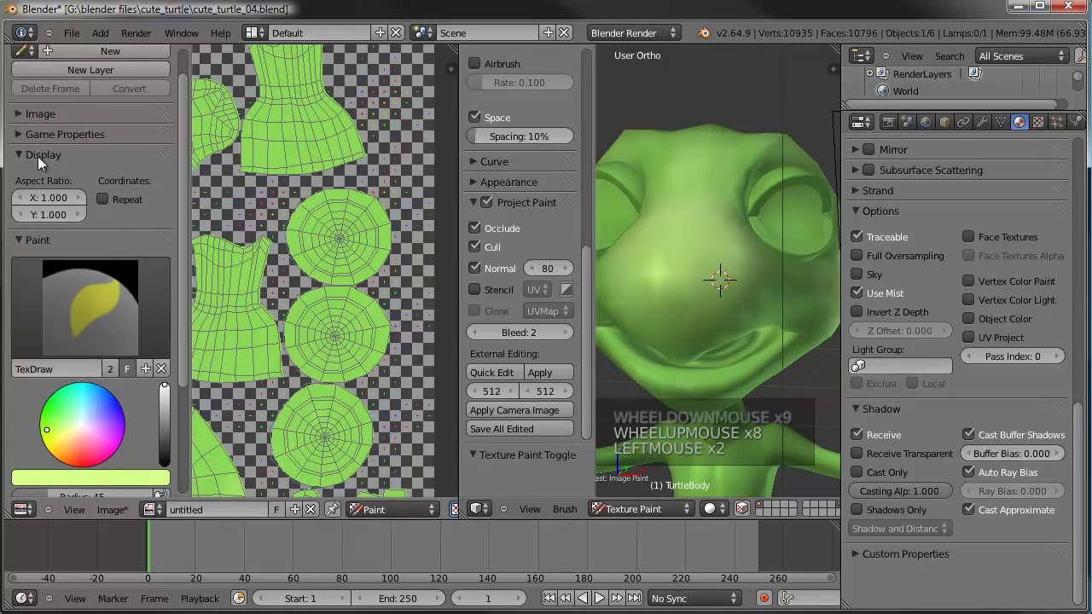
scroll(up, 3)
scroll(down, 3)
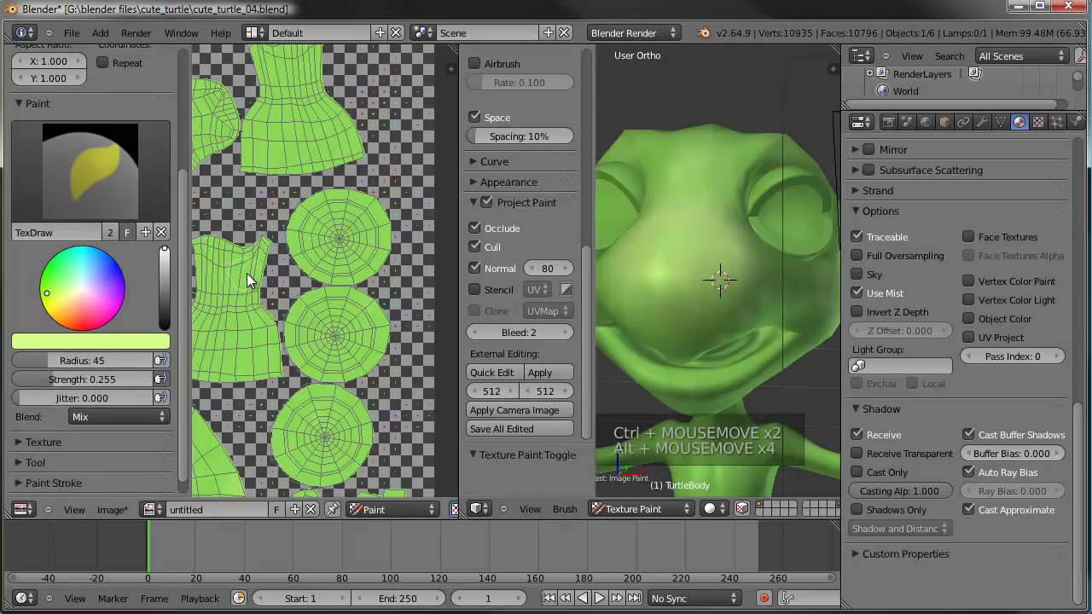
Pick a dark olive green on the Paint colour wheel and value slider.
click(99, 296)
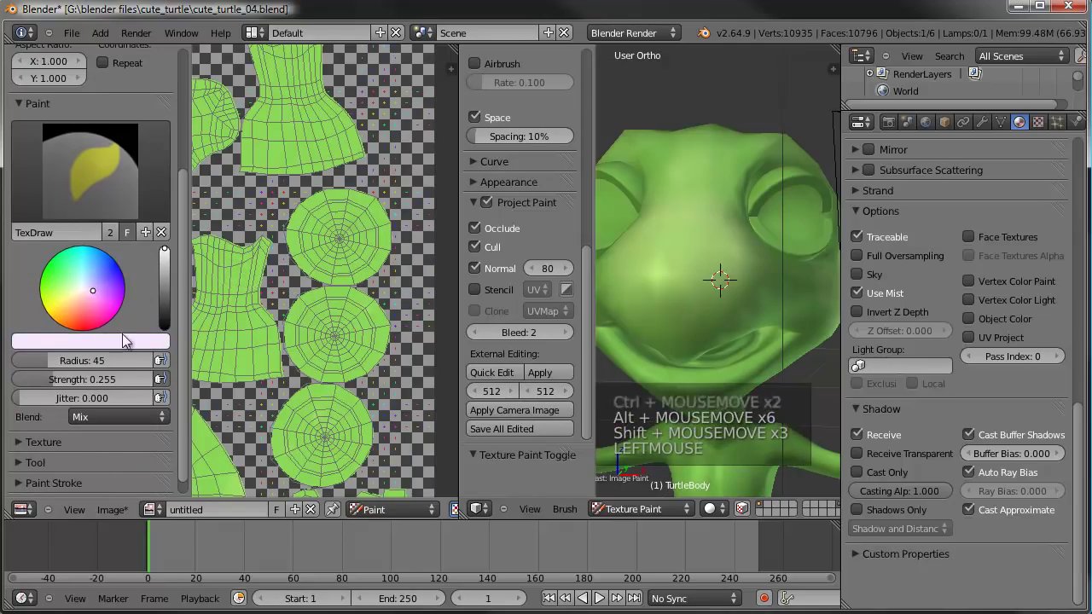
click(140, 340)
click(135, 346)
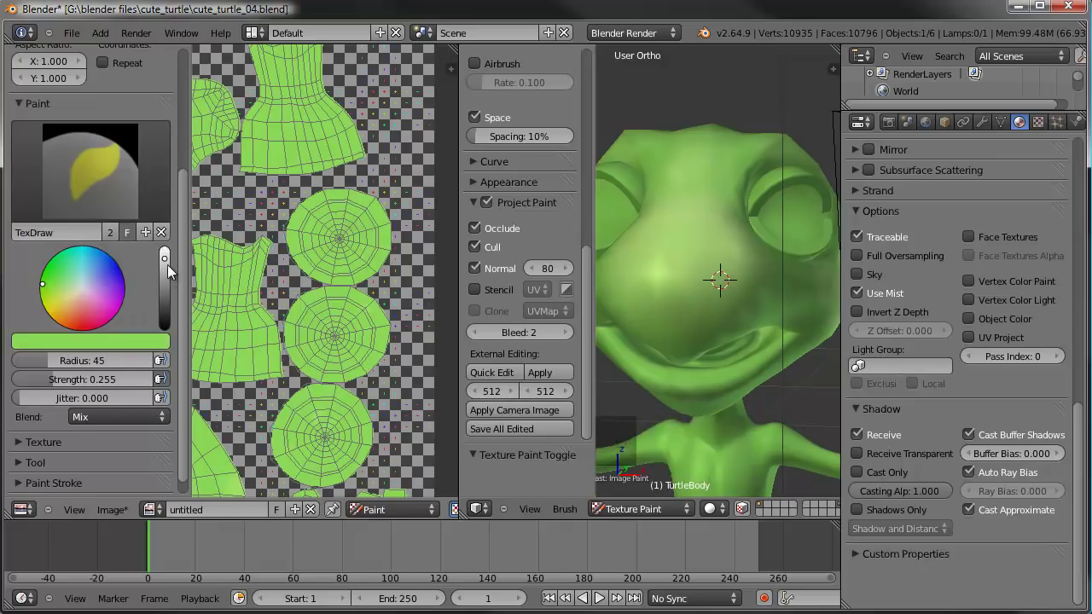
click(171, 269)
click(47, 291)
click(168, 277)
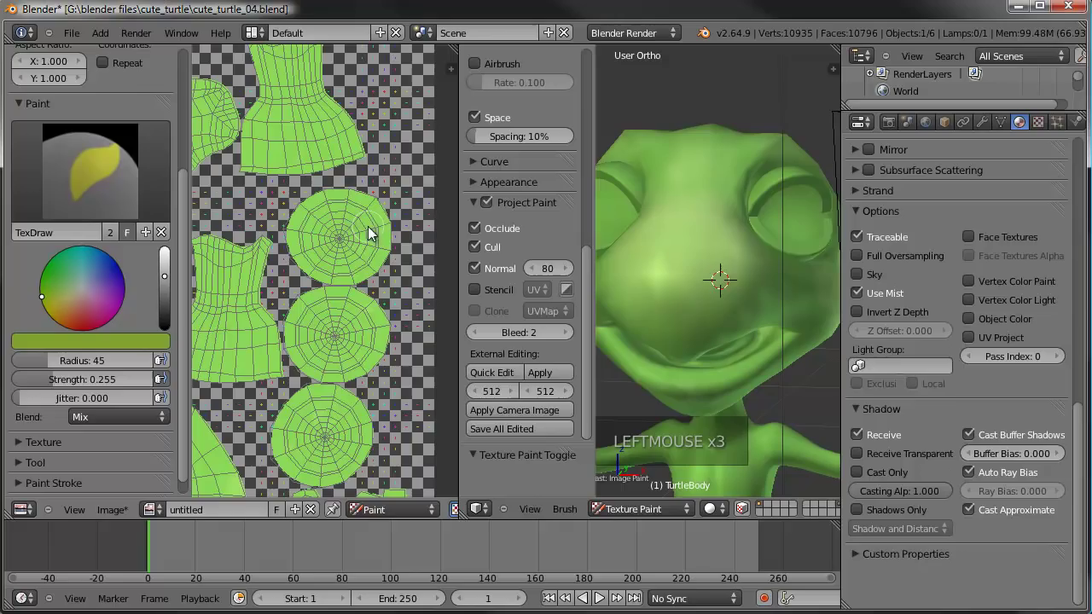
click(370, 234)
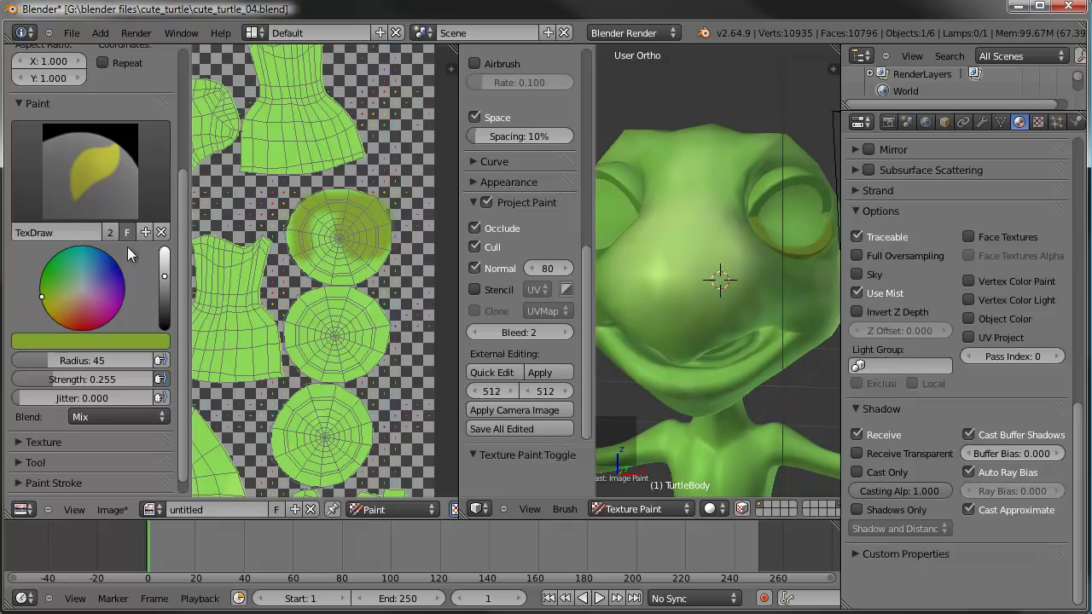
scroll(up, 3)
Set the brush Strength to 1.000 and Radius to 98.
scroll(down, 3)
click(63, 372)
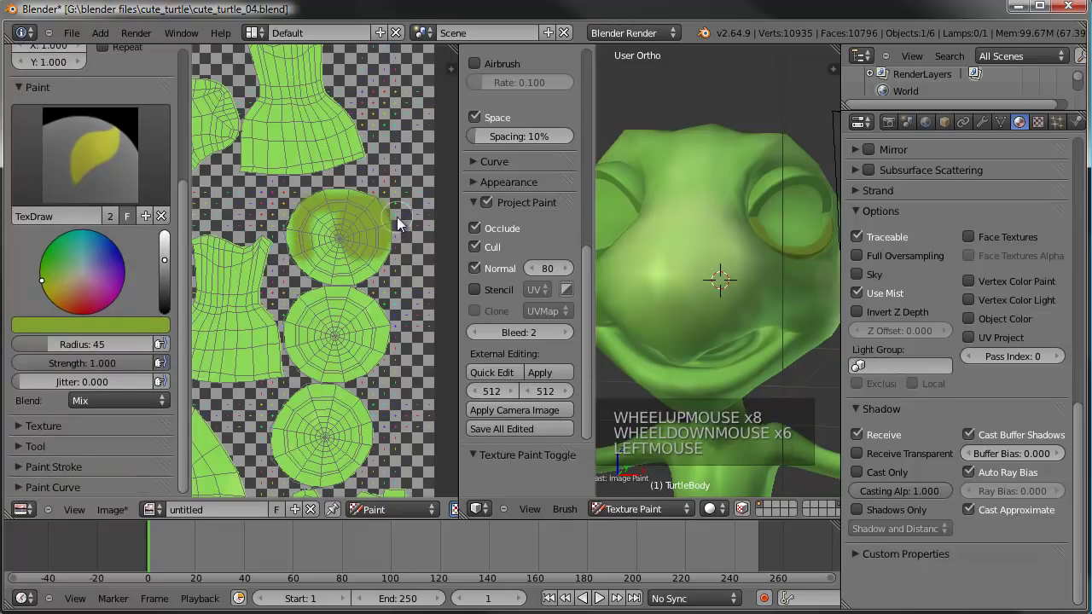
click(59, 350)
click(330, 253)
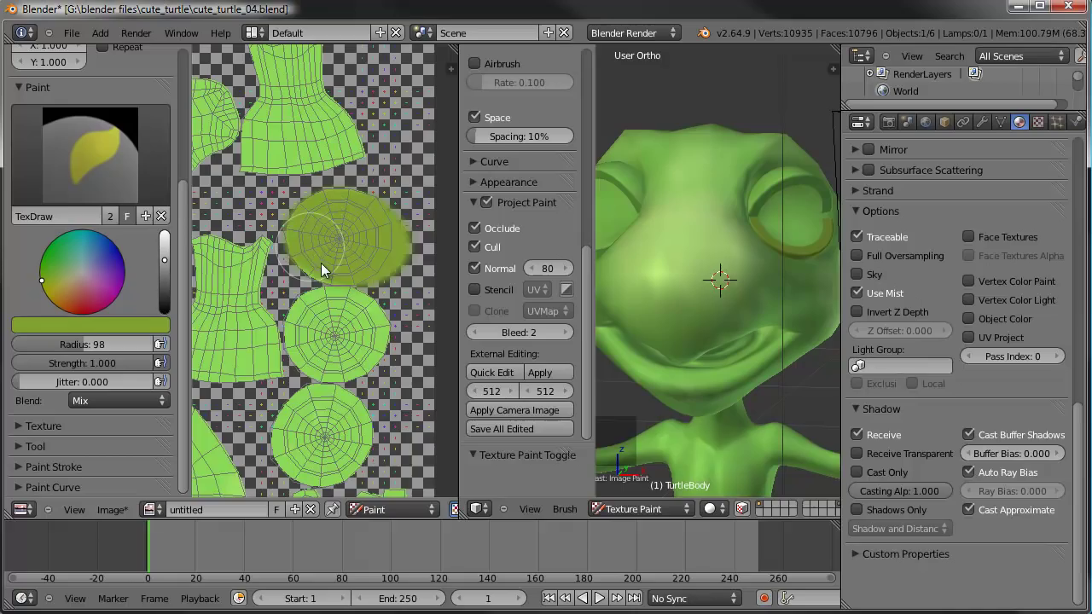
click(331, 317)
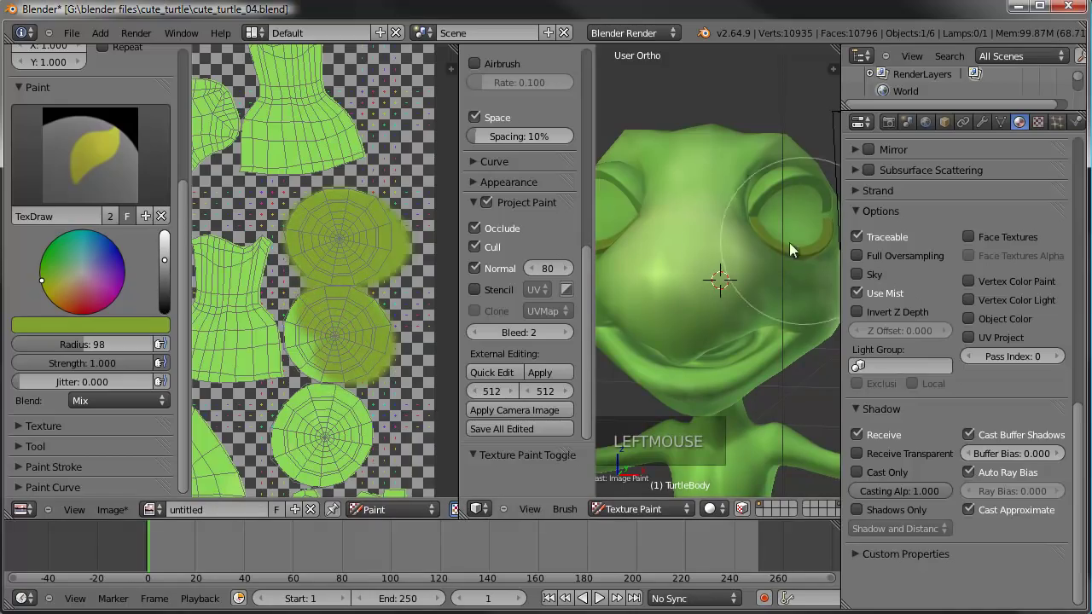
scroll(down, 3)
Expand Paint Curve, try different falloff curve presets and test strokes on the image.
click(74, 491)
scroll(down, 3)
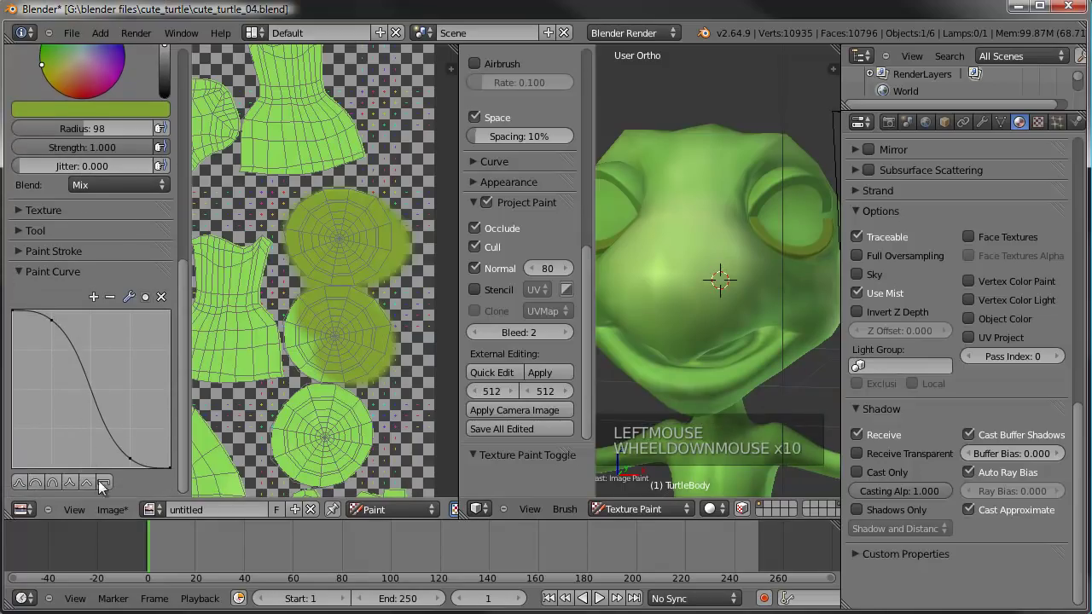
click(47, 488)
click(54, 488)
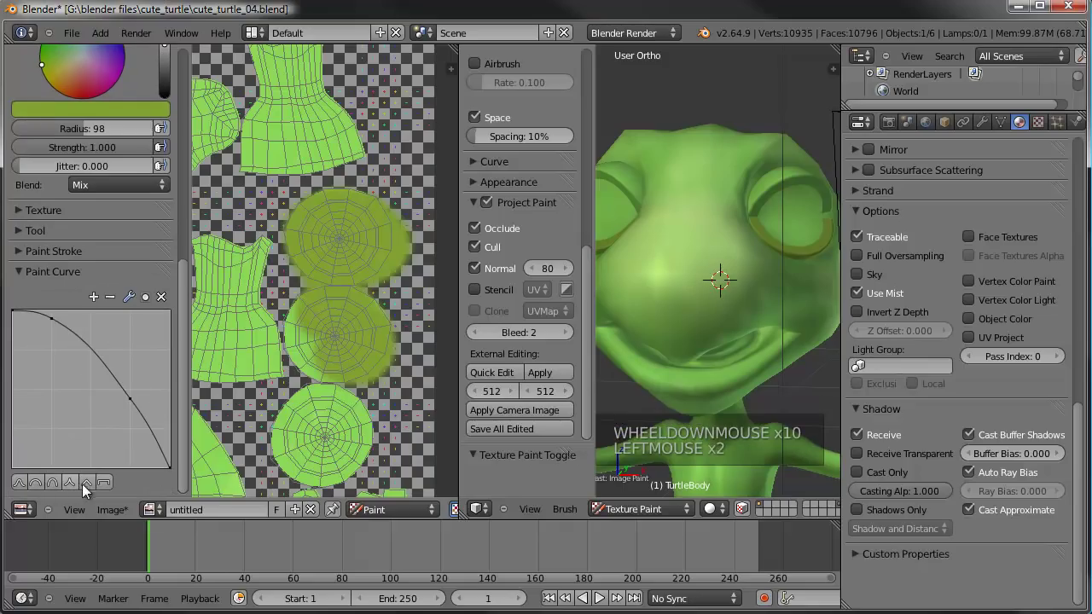
click(121, 491)
click(111, 487)
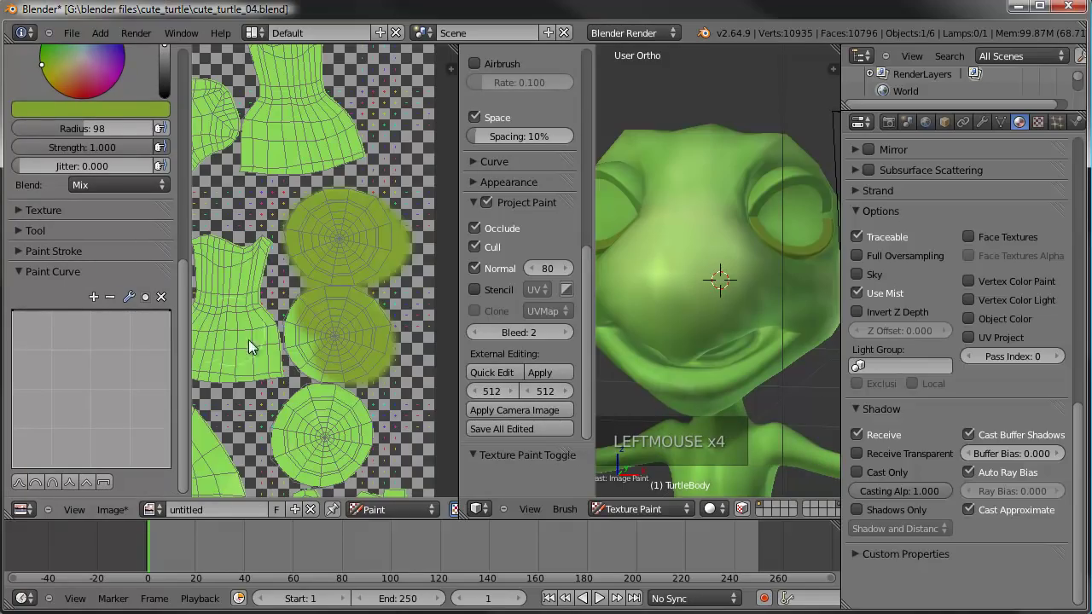
click(327, 318)
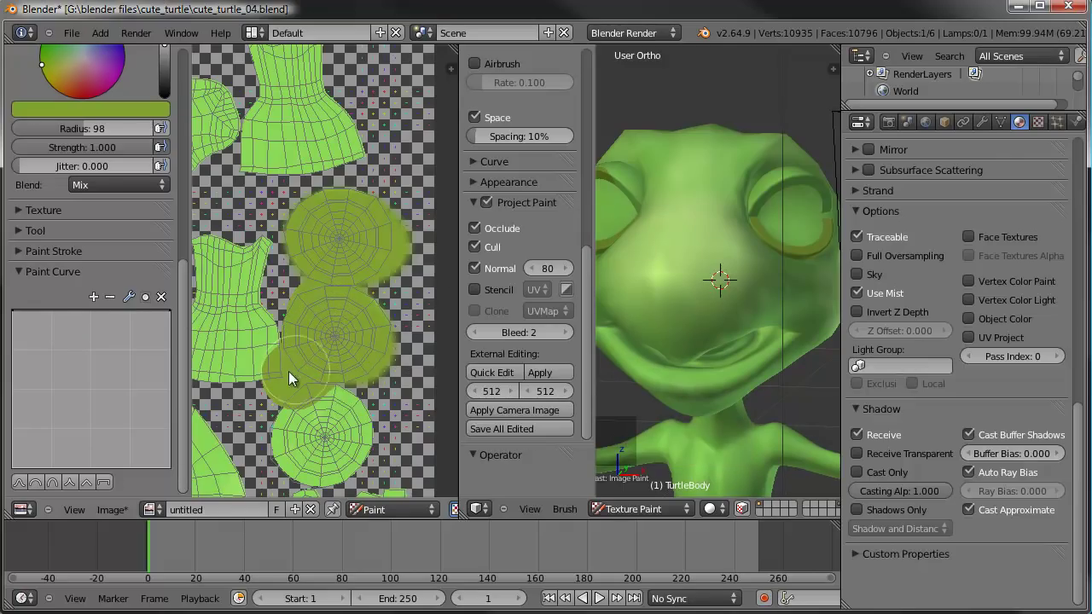
key(ctrl+z)
click(319, 343)
click(326, 361)
click(362, 421)
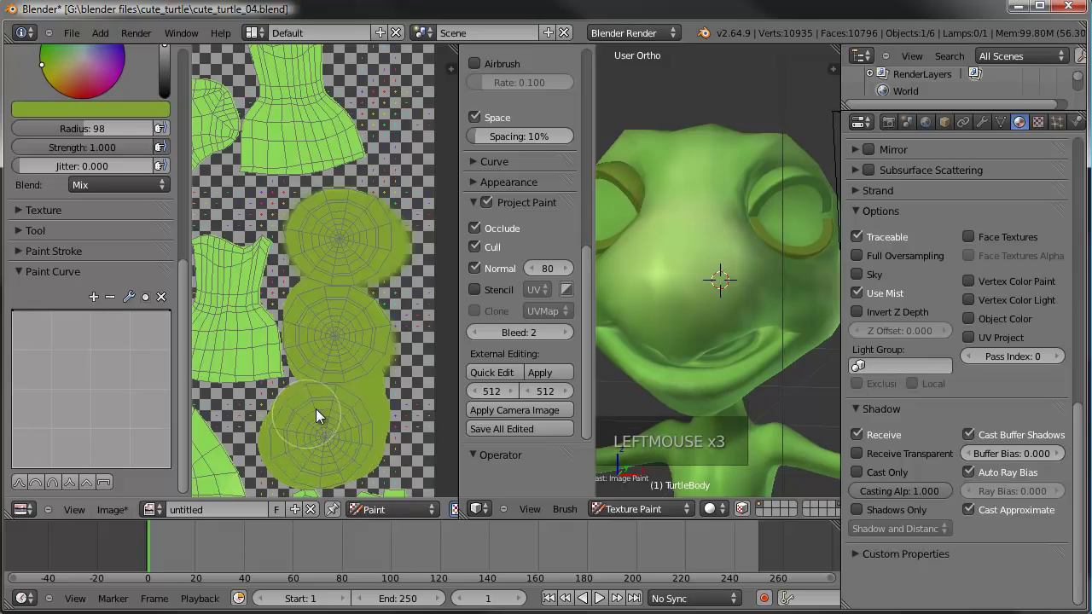
scroll(down, 3)
click(348, 250)
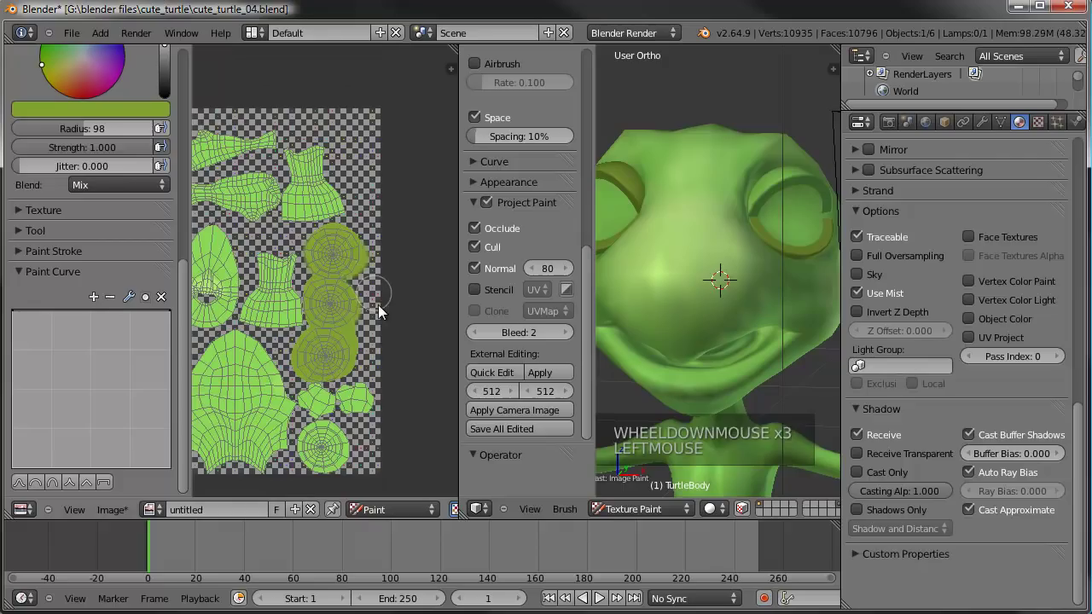
click(335, 444)
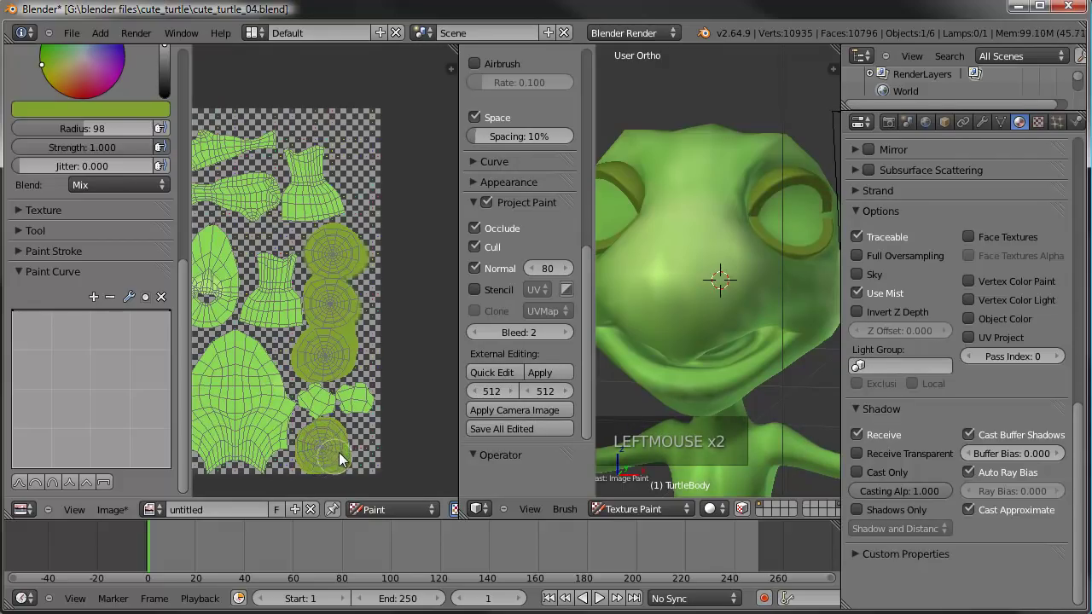
click(319, 445)
click(320, 444)
scroll(down, 3)
middle_click(717, 311)
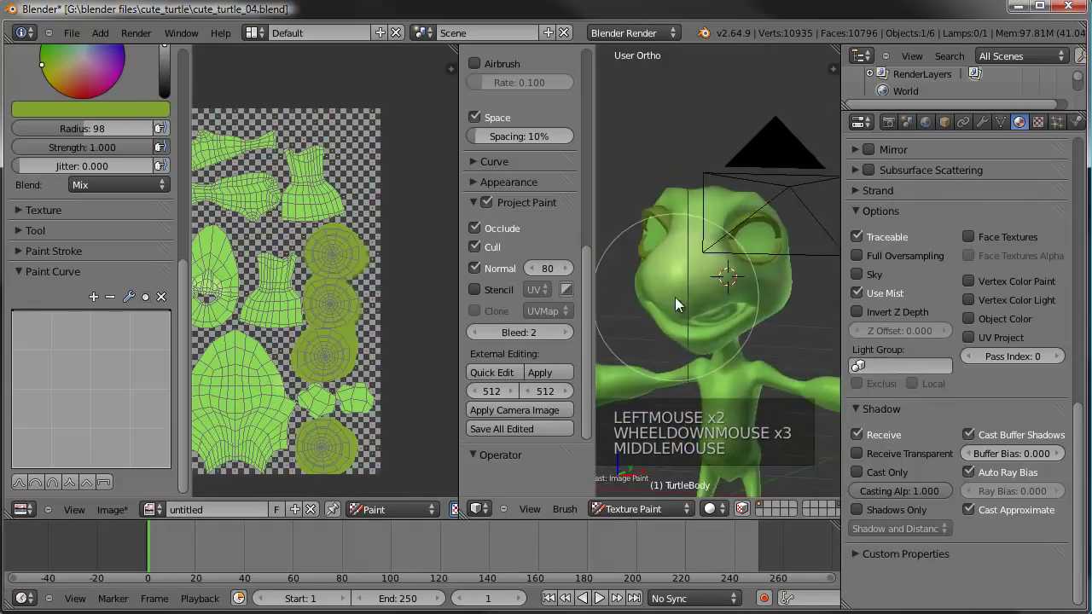
scroll(up, 3)
middle_click(726, 232)
scroll(up, 3)
scroll(up, 3)
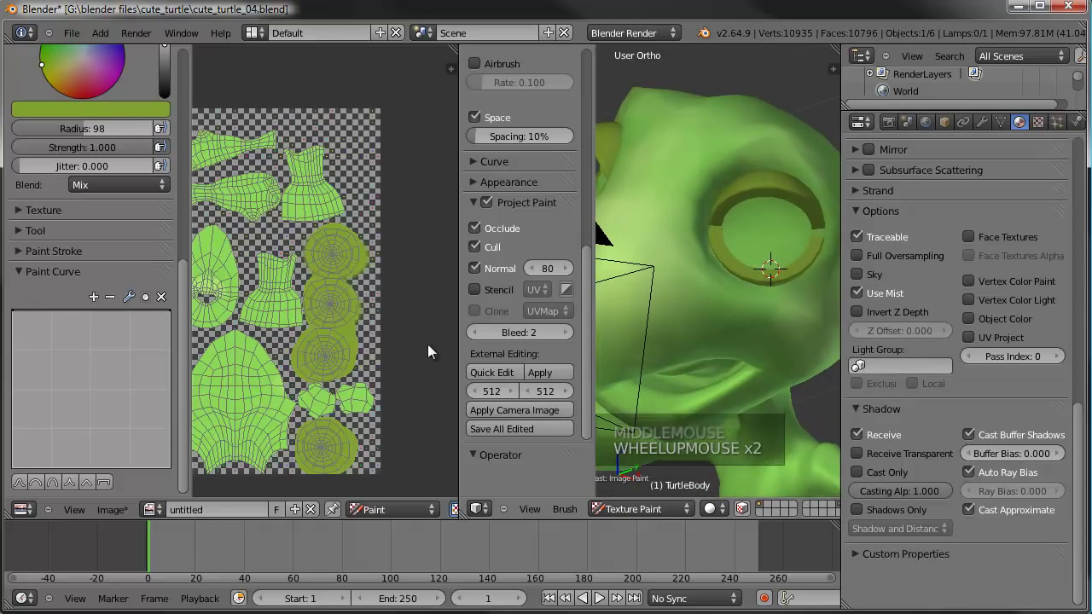
middle_click(269, 342)
middle_click(317, 357)
click(188, 282)
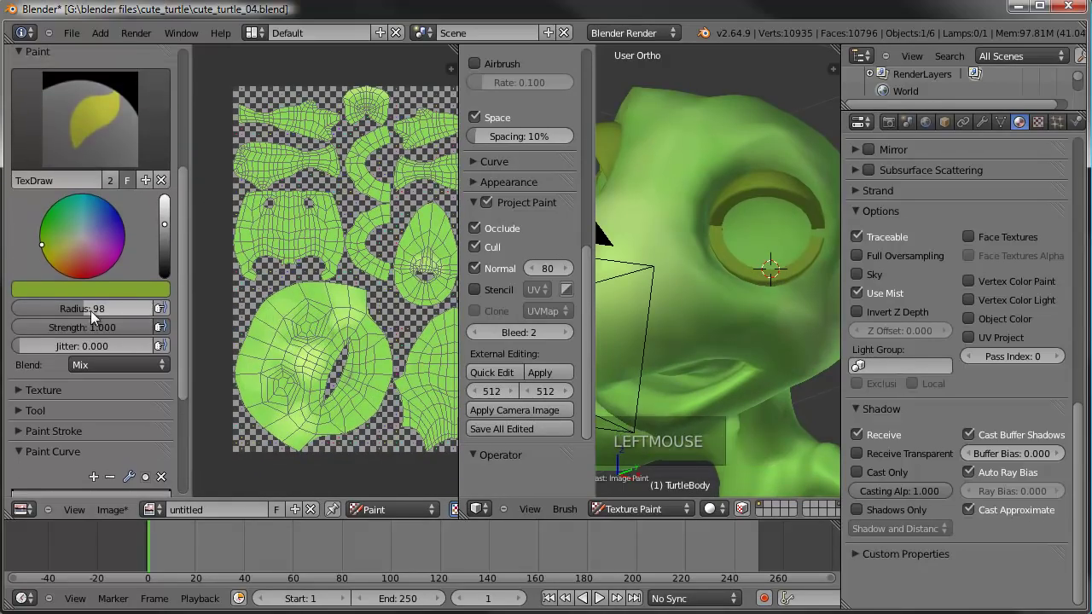
Give the TexDraw brush radius 158, strength 0.778 and the smooth falloff curve.
click(89, 314)
click(140, 333)
scroll(down, 3)
click(21, 490)
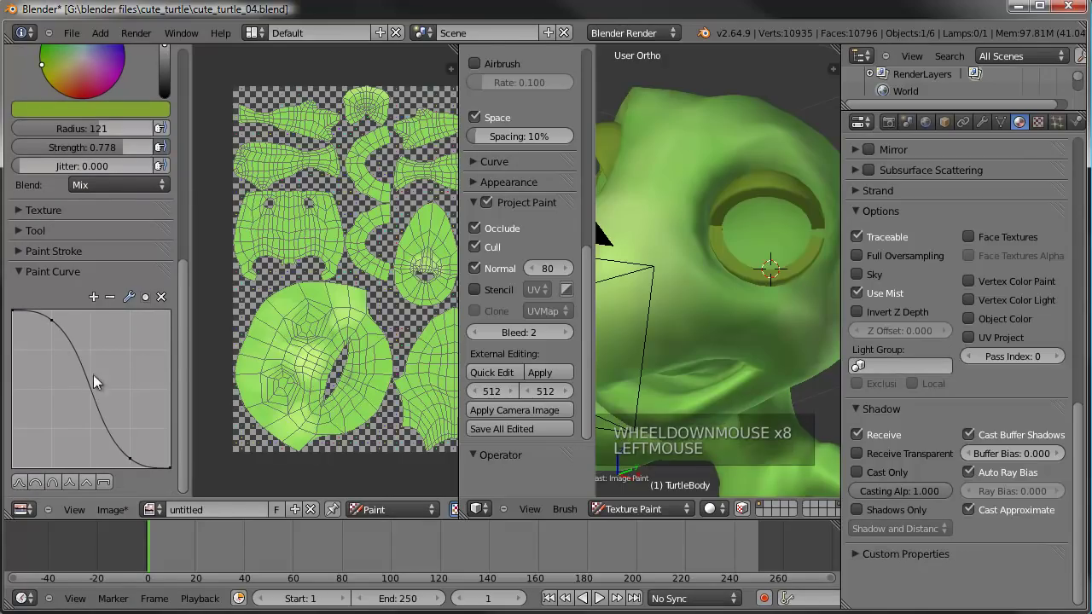
click(108, 135)
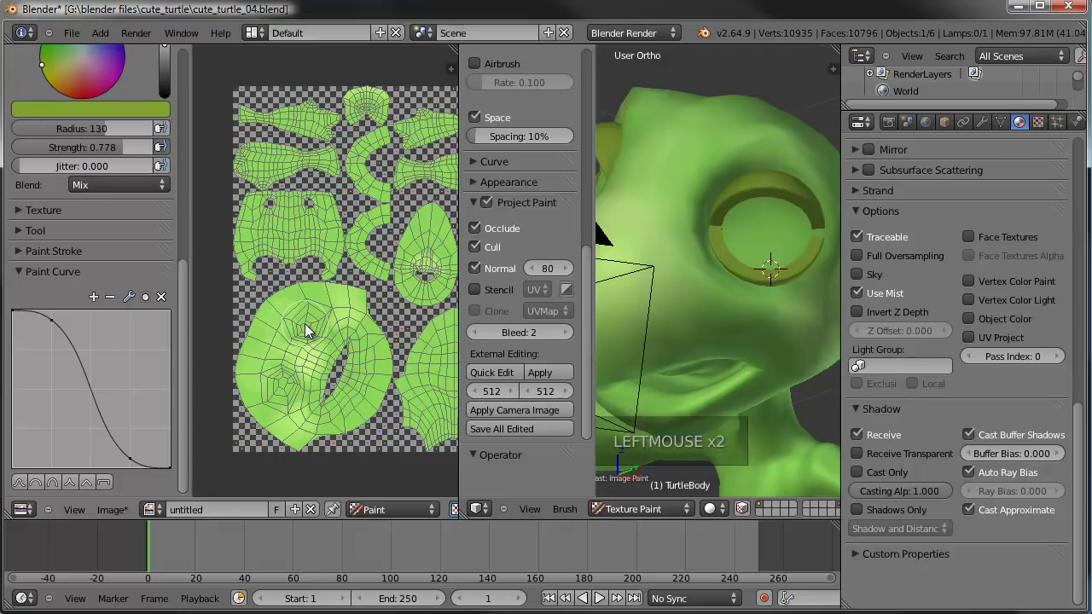
Paint test strokes on the skin, undo them and readjust the brush radius.
click(309, 331)
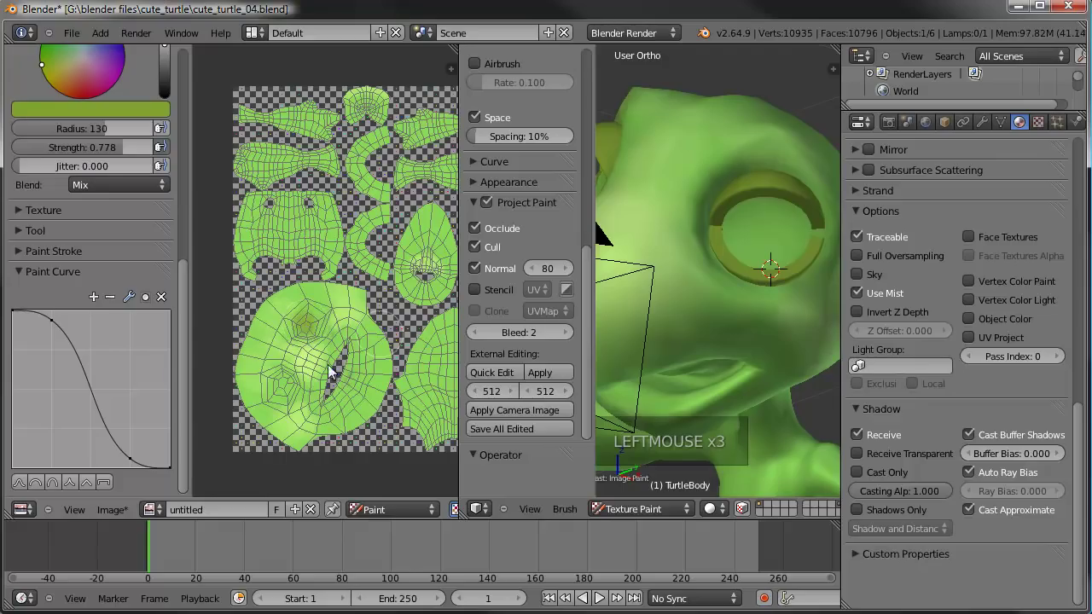
click(288, 388)
click(288, 399)
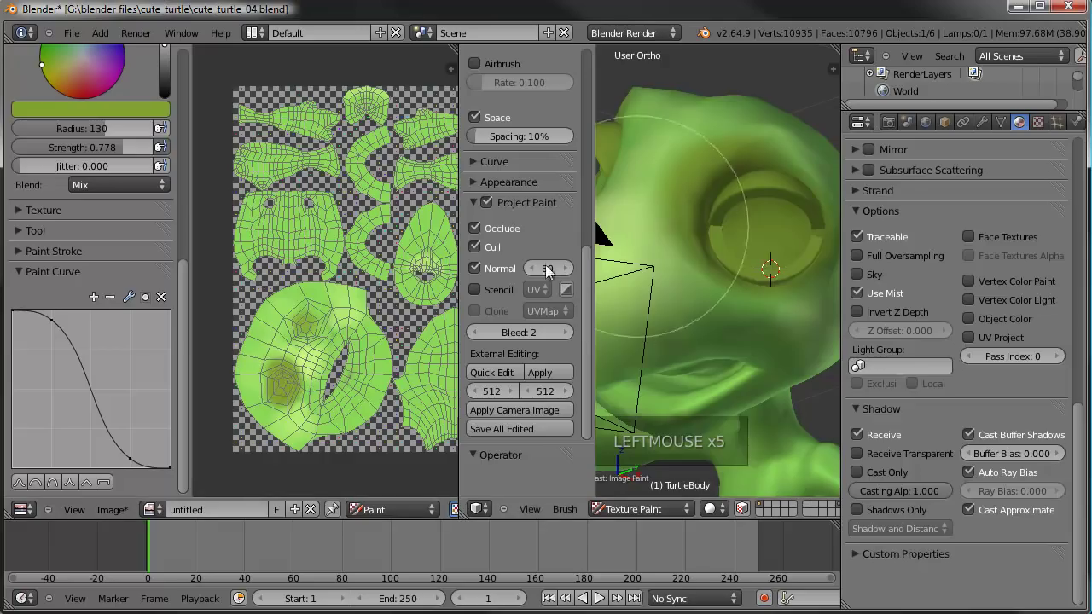
key(ctrl+z)
key(ctrl+z)
key(ctrl+z)
click(115, 139)
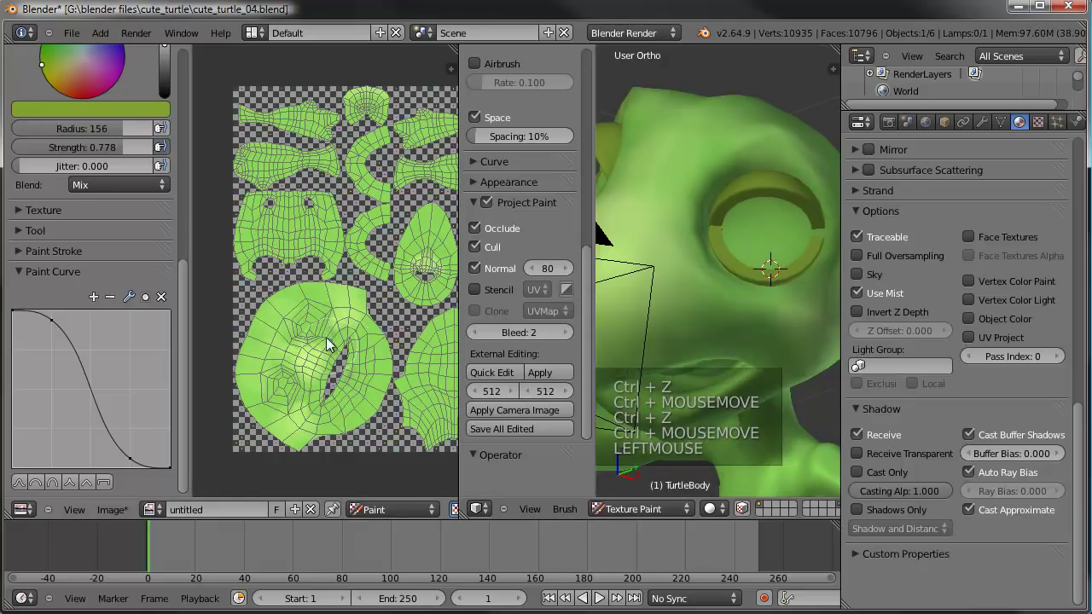
click(130, 140)
Paint a series of green strokes onto the turtle's skin.
click(309, 332)
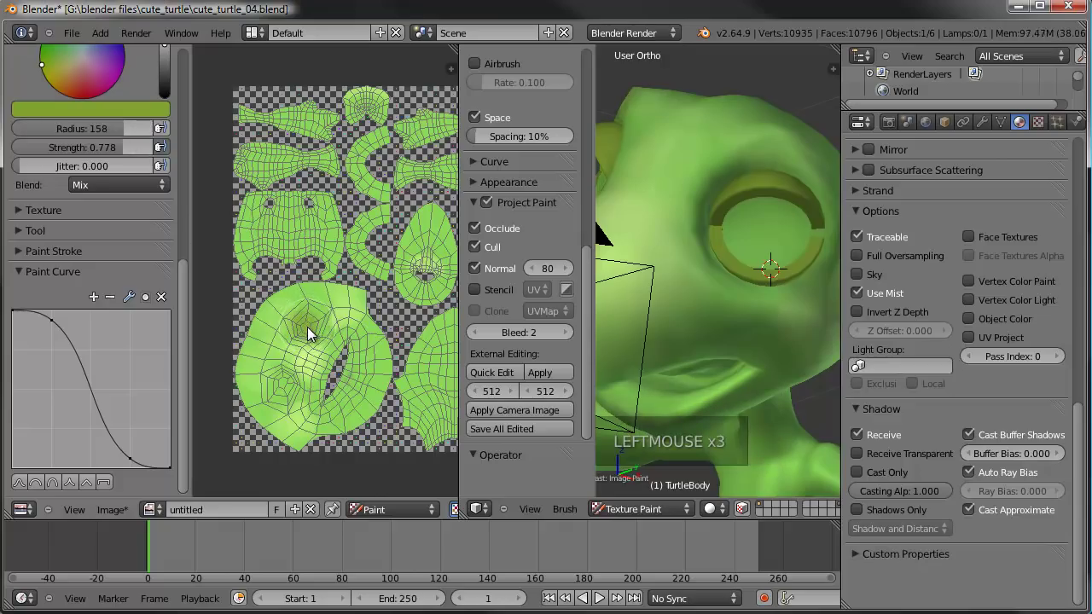
click(315, 333)
click(286, 391)
click(286, 391)
click(286, 392)
click(287, 396)
click(291, 404)
click(320, 328)
click(318, 325)
Navigate the 3D and UV/Image views and settle on a pale tan paint colour.
middle_click(715, 321)
scroll(down, 3)
middle_click(722, 310)
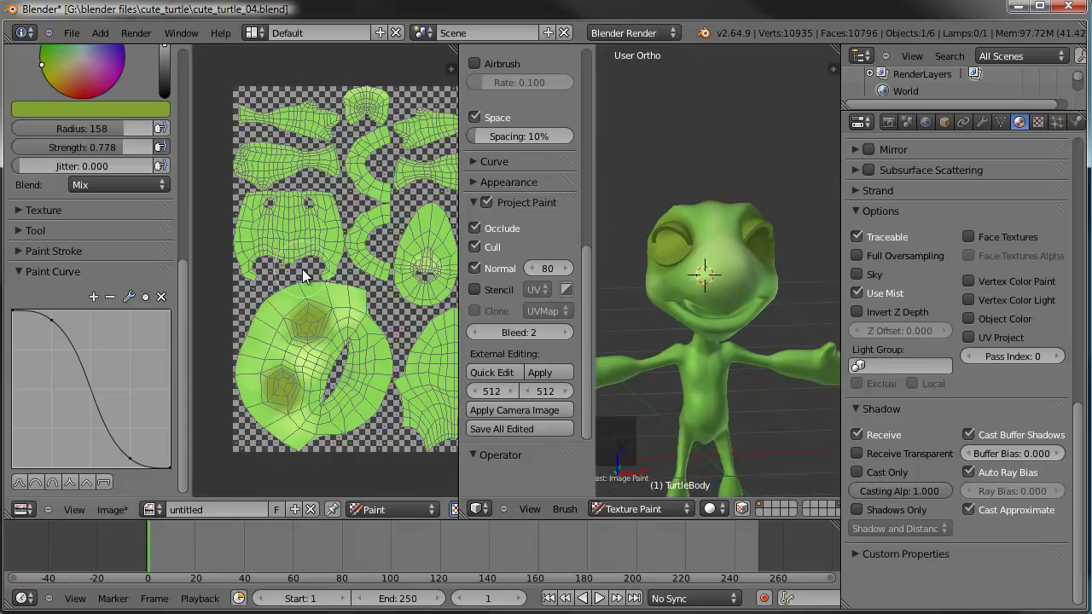
middle_click(396, 281)
scroll(up, 3)
middle_click(377, 265)
middle_click(375, 258)
scroll(up, 3)
middle_click(354, 285)
scroll(up, 3)
Set the paint colour to a pale yellow-green for highlights.
click(66, 208)
click(170, 188)
click(64, 215)
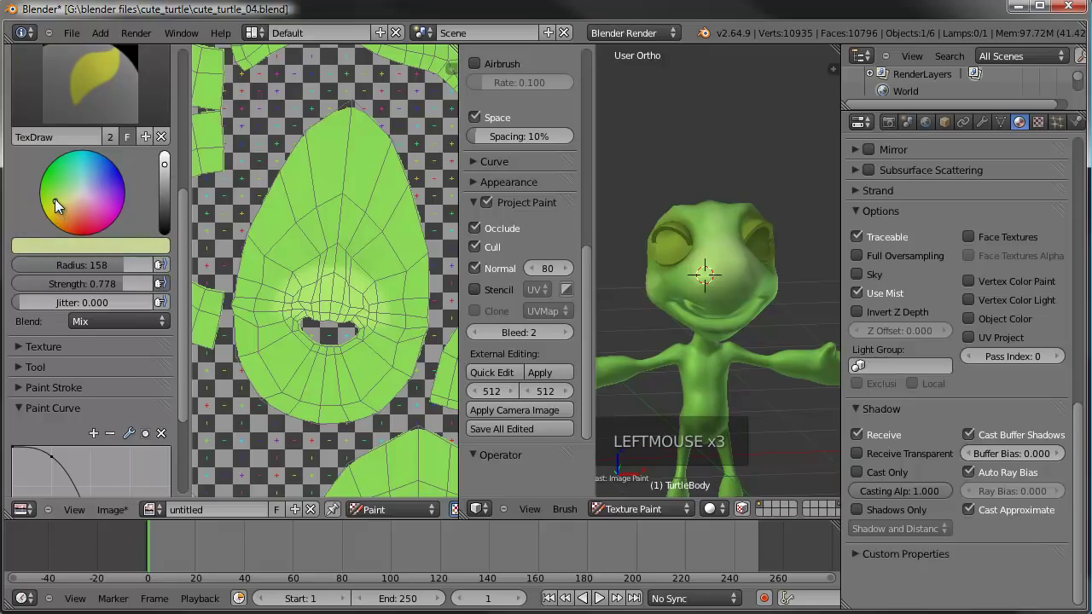
click(168, 172)
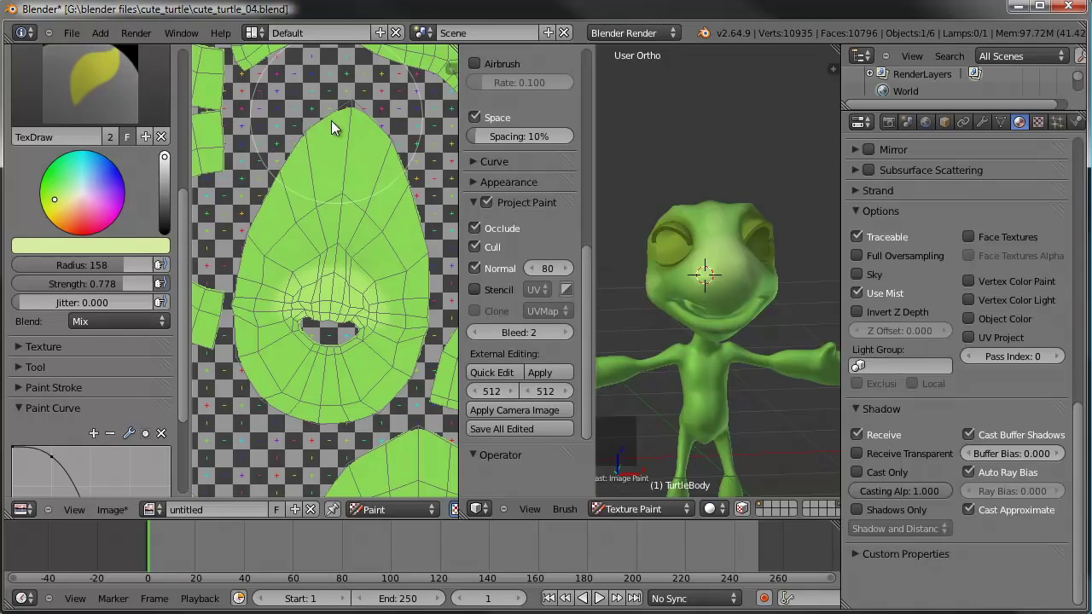
Pan the UV/Image editor across the skin islands to the head island.
middle_click(707, 340)
scroll(up, 3)
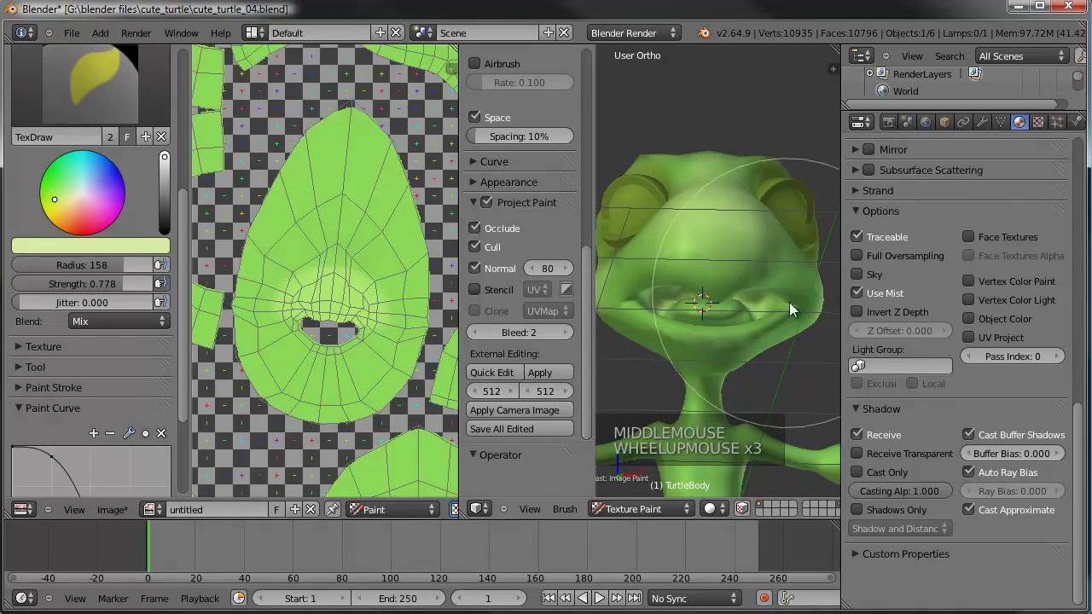
middle_click(769, 337)
scroll(up, 3)
scroll(down, 3)
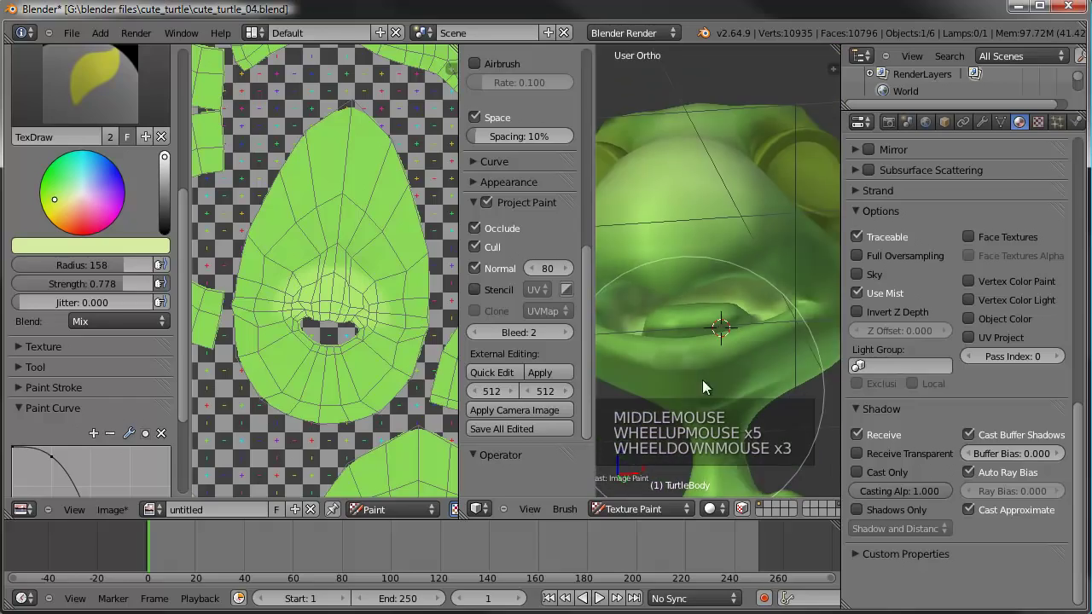
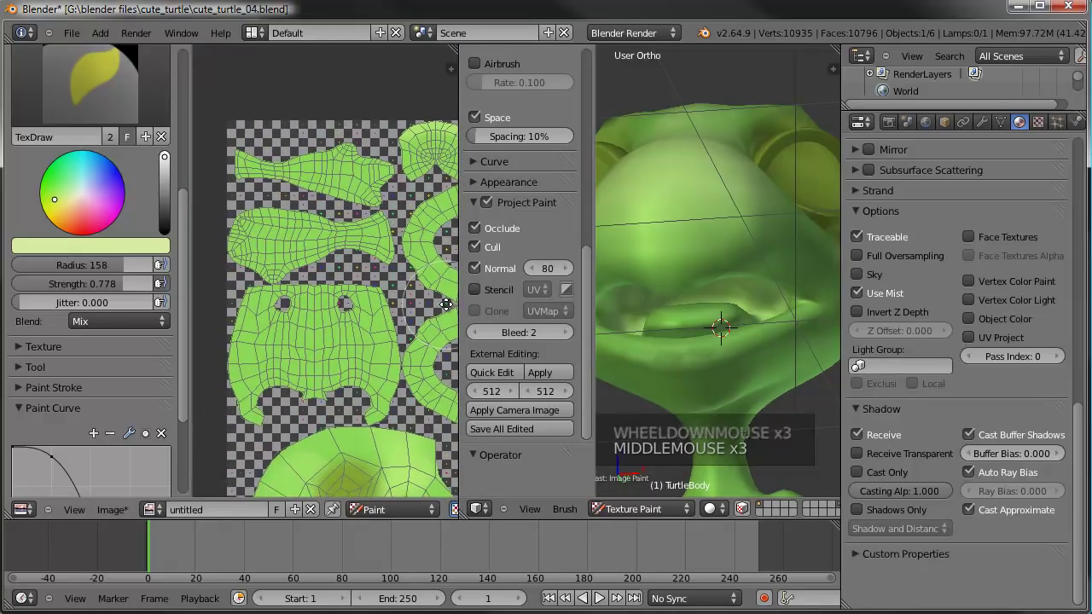
middle_click(372, 383)
scroll(up, 3)
middle_click(407, 338)
middle_click(339, 271)
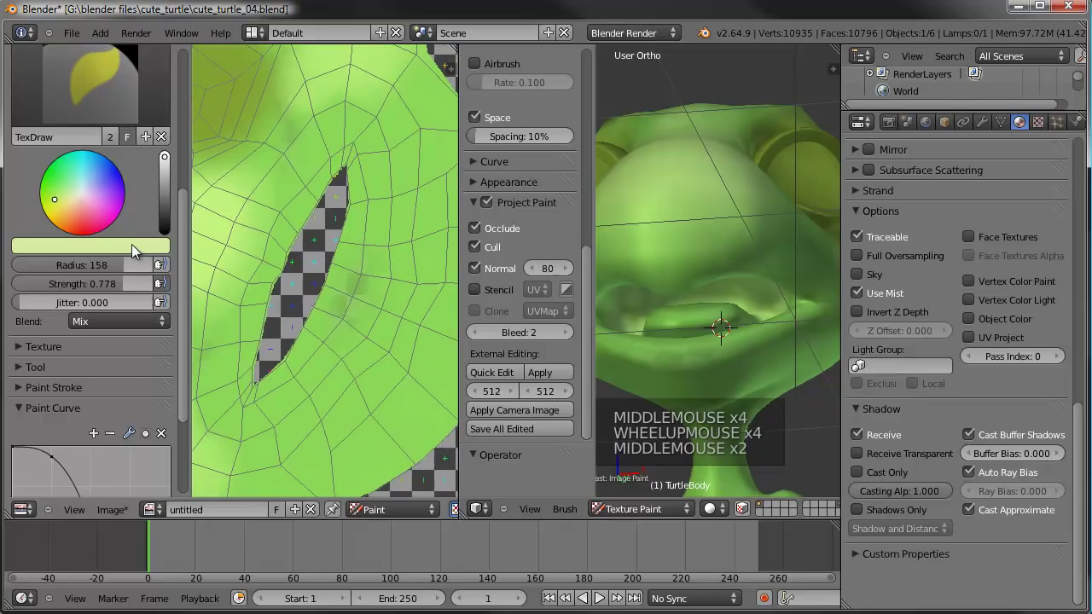
middle_click(377, 219)
middle_click(343, 242)
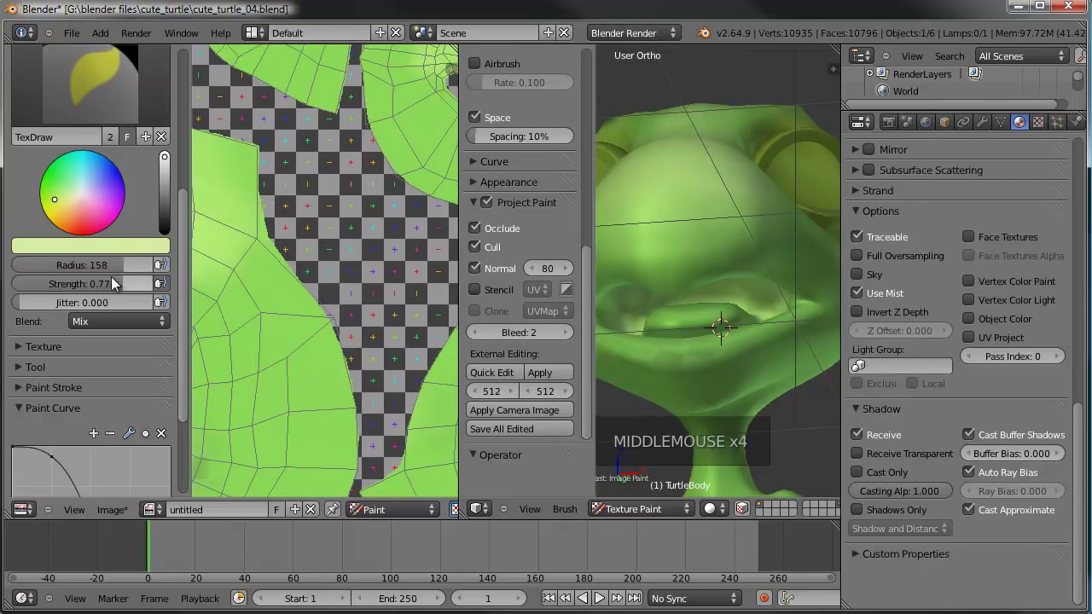
middle_click(368, 287)
middle_click(270, 236)
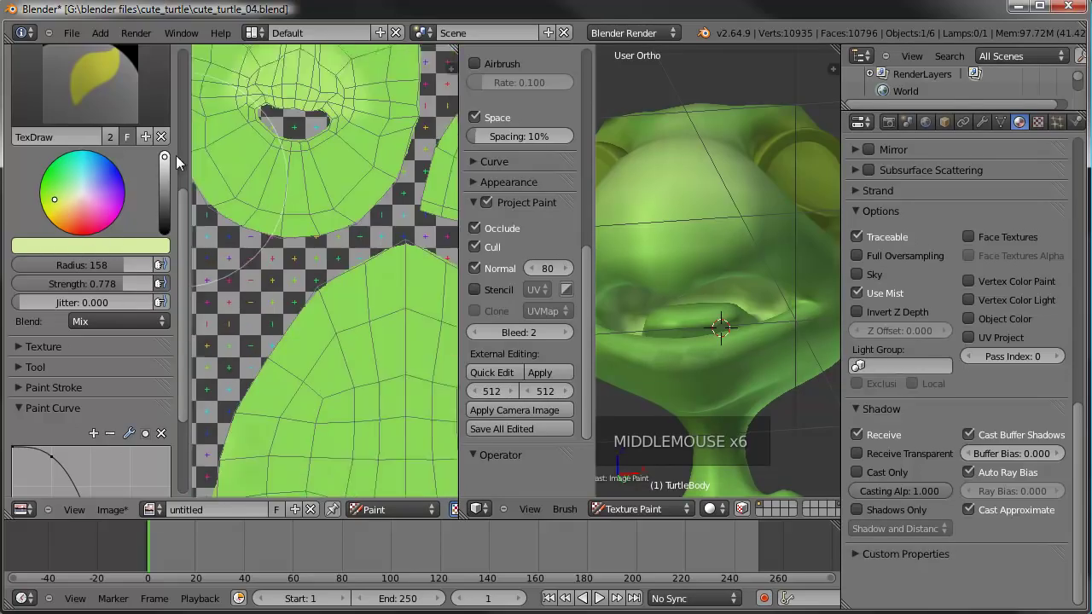
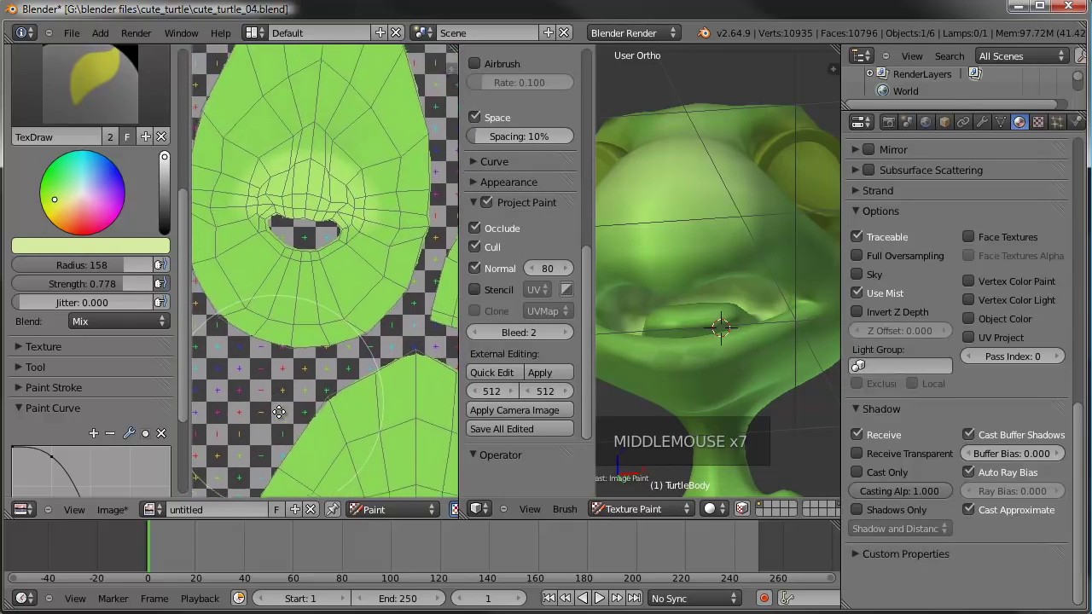
Paint pale highlights on the head island, then switch the paint colour to a stronger green.
click(320, 235)
click(314, 273)
click(314, 273)
click(325, 201)
click(332, 180)
click(133, 253)
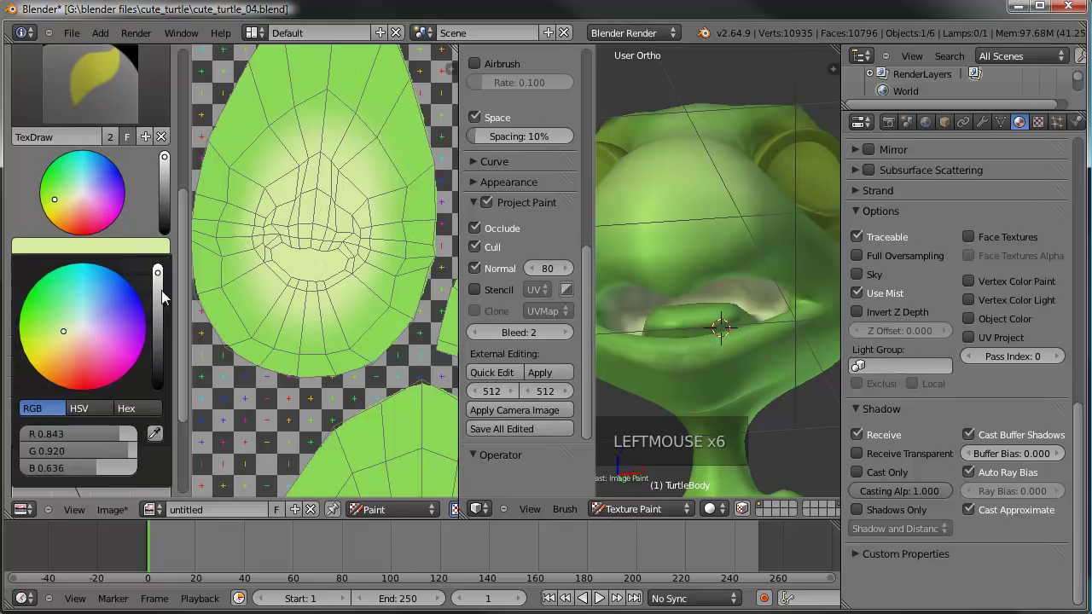
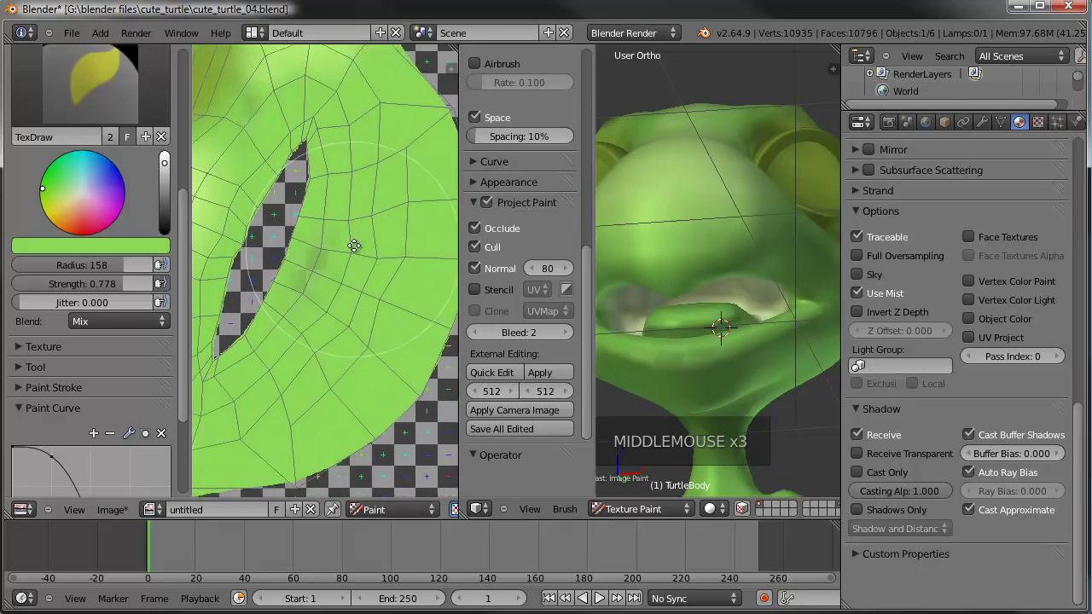
With brush radius 71 and strength 0.963 paint green shading, then pick the pale yellow-green highlight colour.
click(120, 273)
click(133, 288)
click(359, 262)
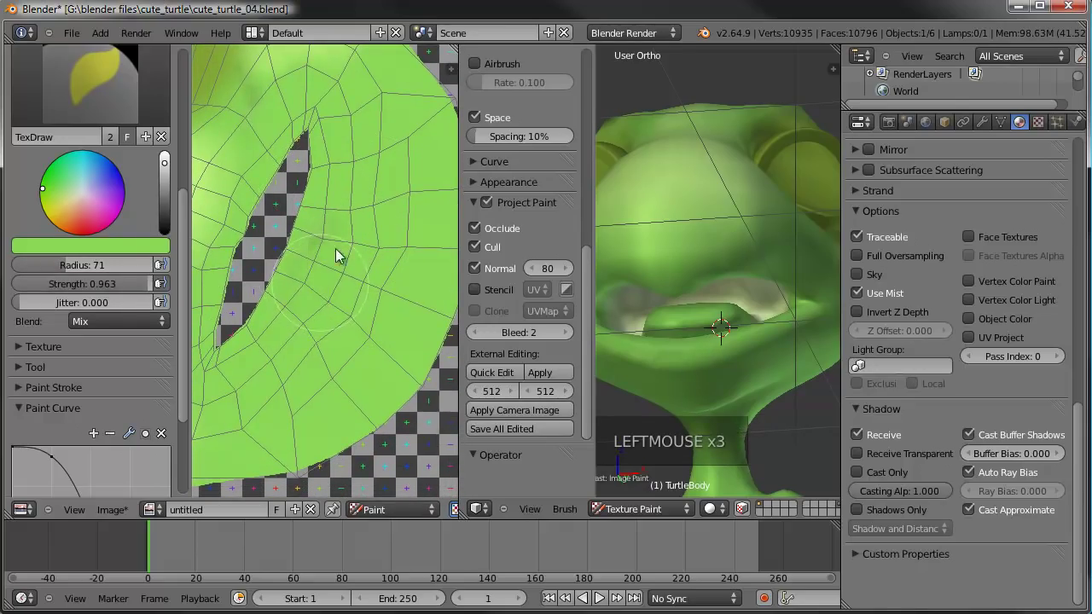
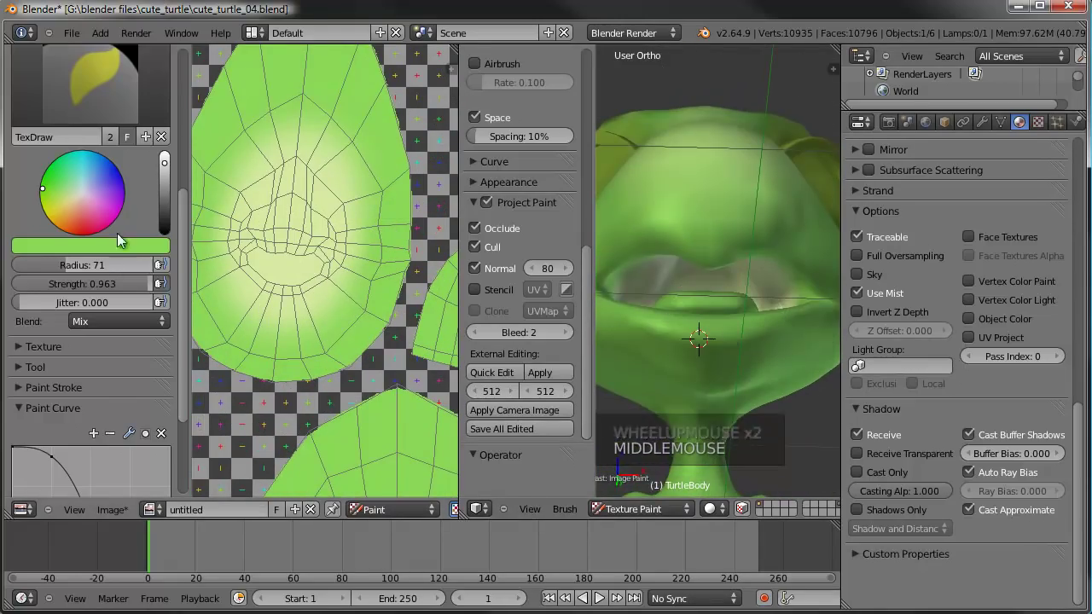
click(133, 248)
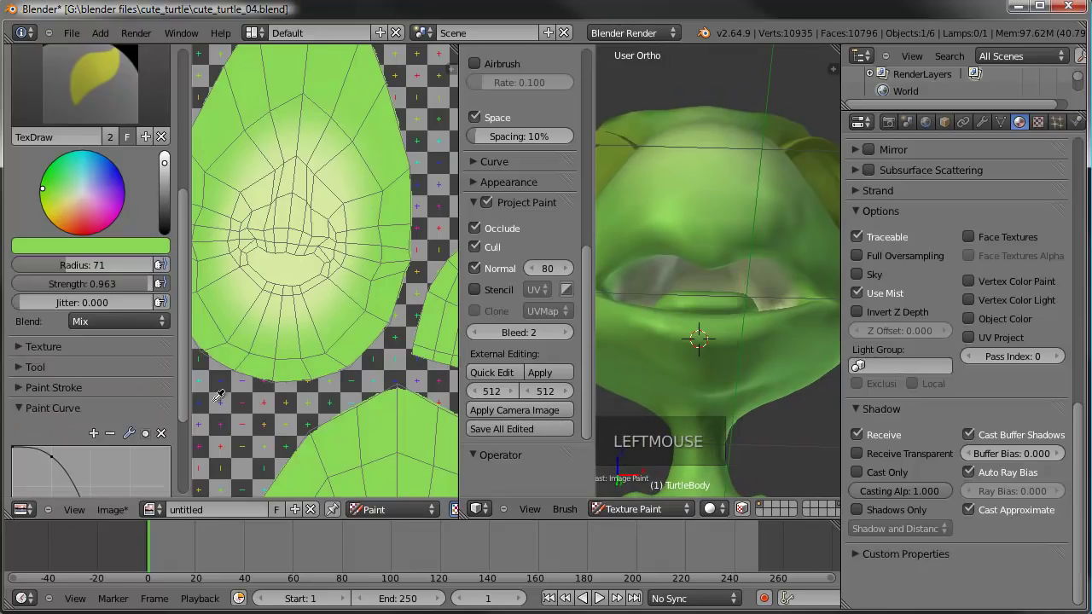
click(313, 132)
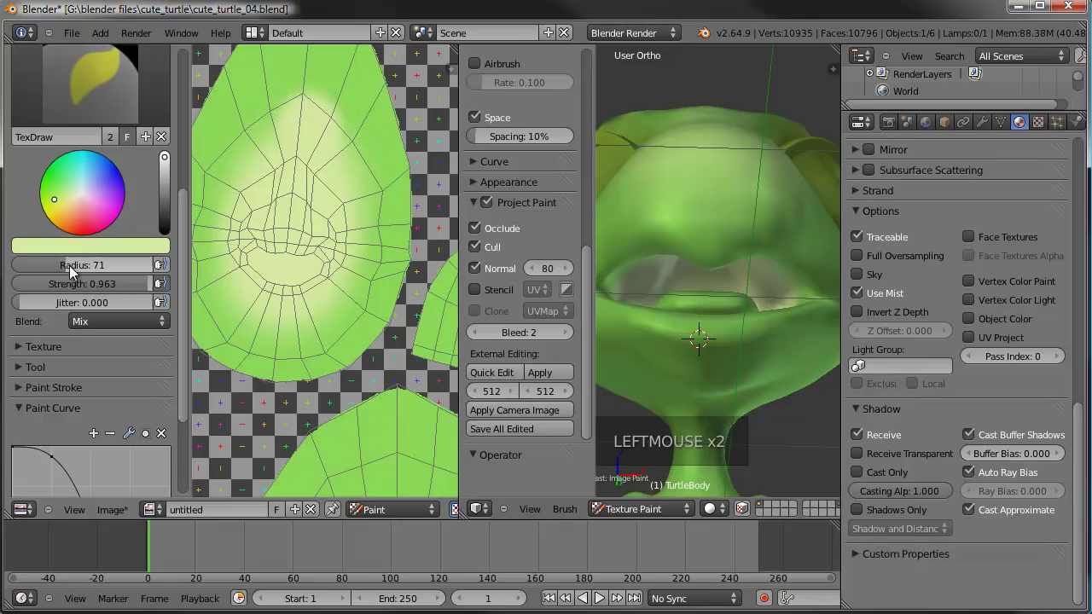
Enlarge the brush to radius 87 and paint pale highlights onto the head's centre.
click(73, 271)
scroll(down, 3)
click(57, 394)
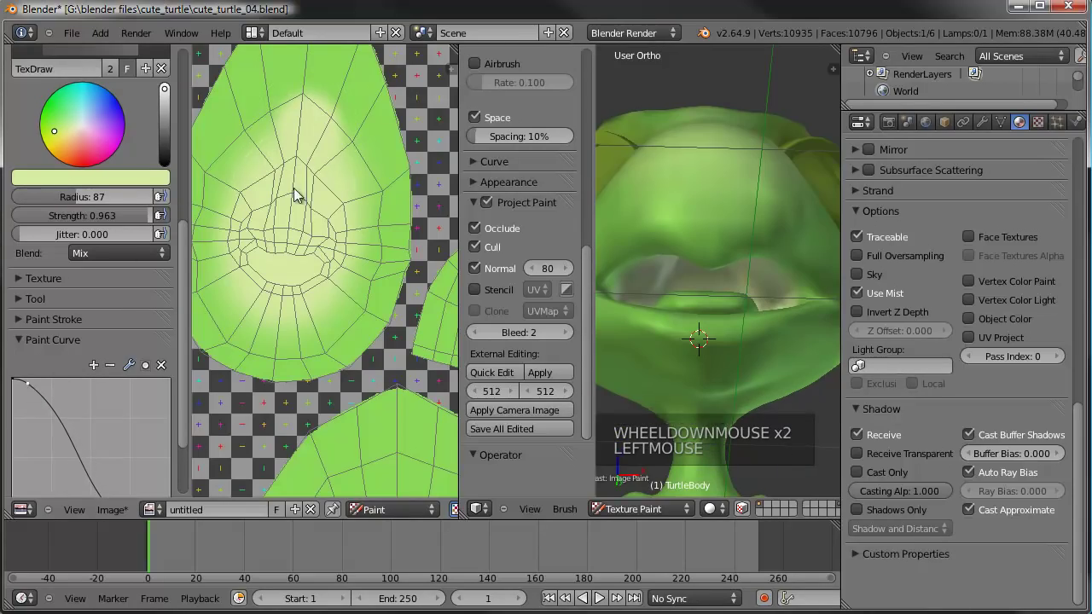
click(309, 139)
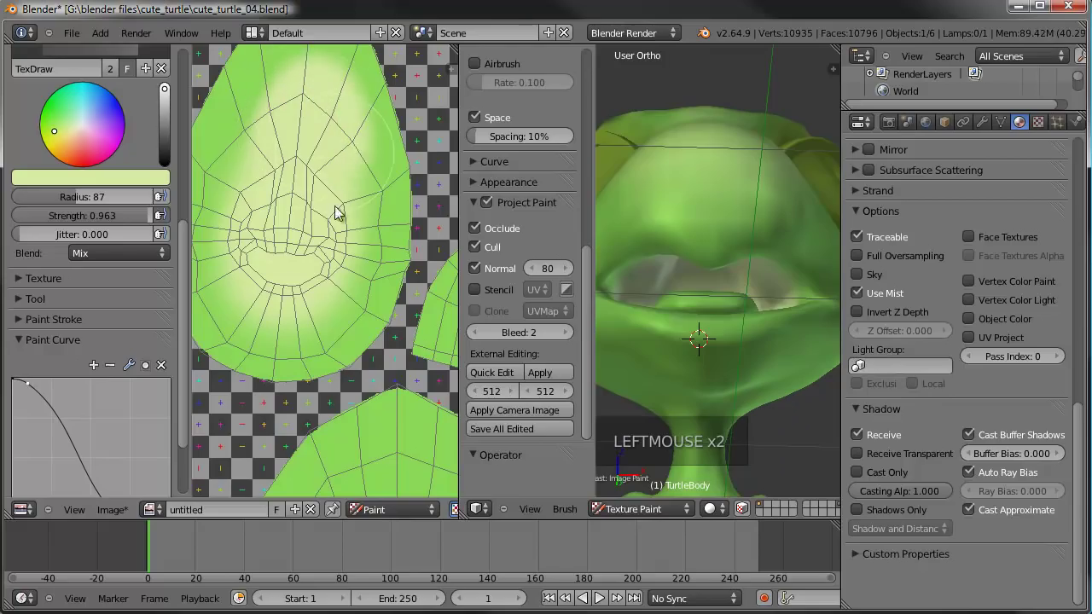
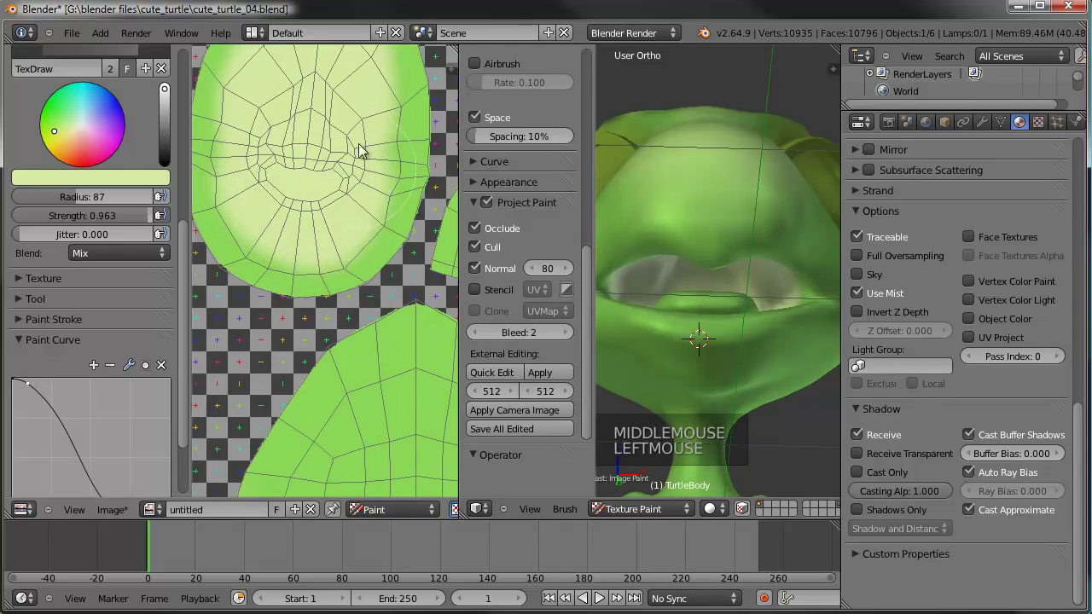
middle_click(322, 168)
click(290, 214)
scroll(down, 3)
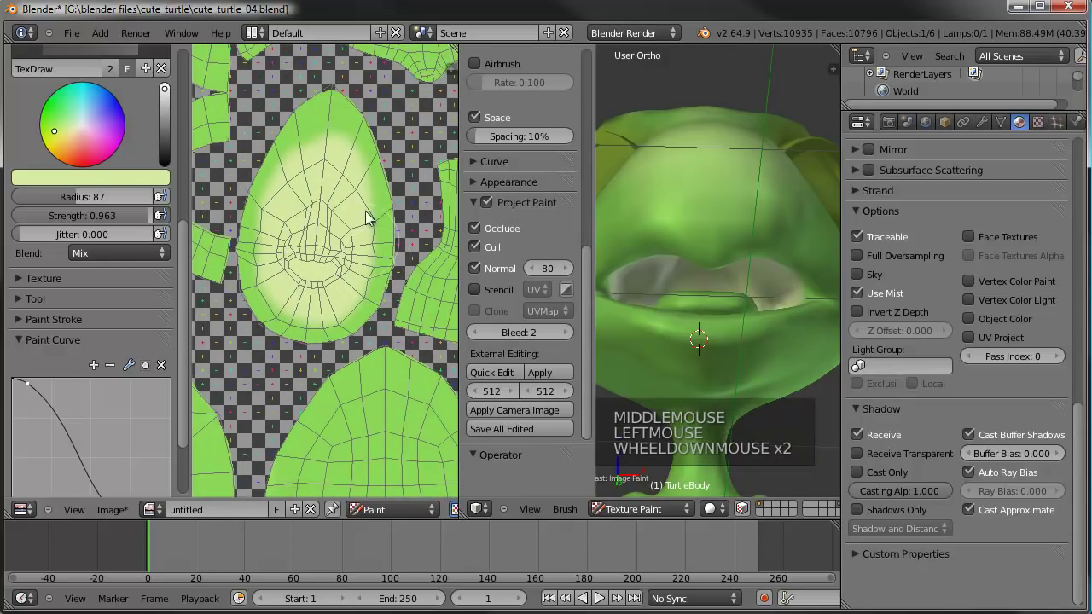
click(329, 164)
click(331, 152)
click(346, 197)
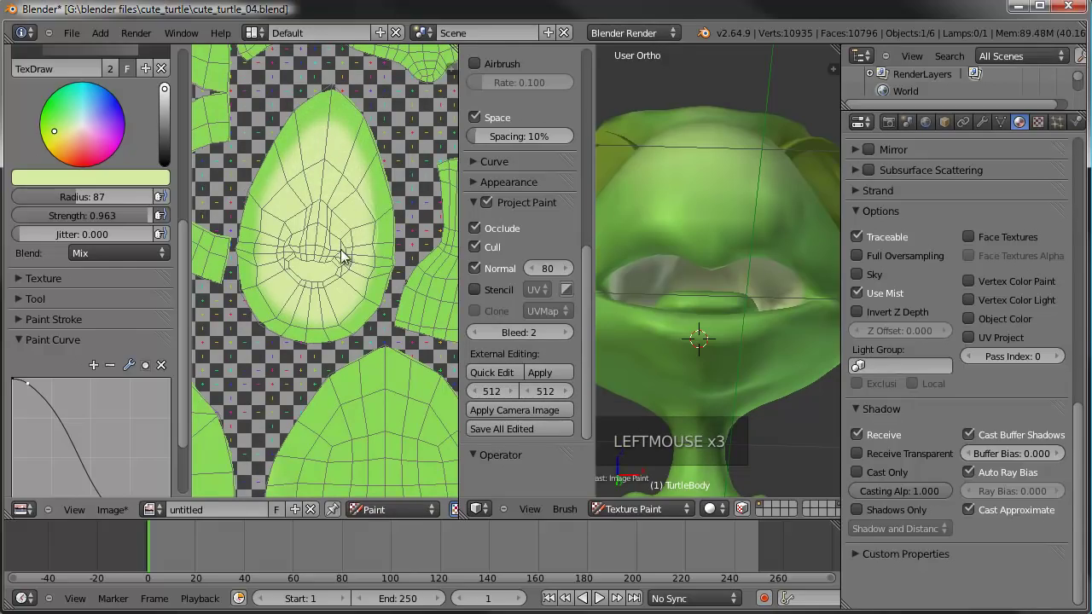
click(291, 257)
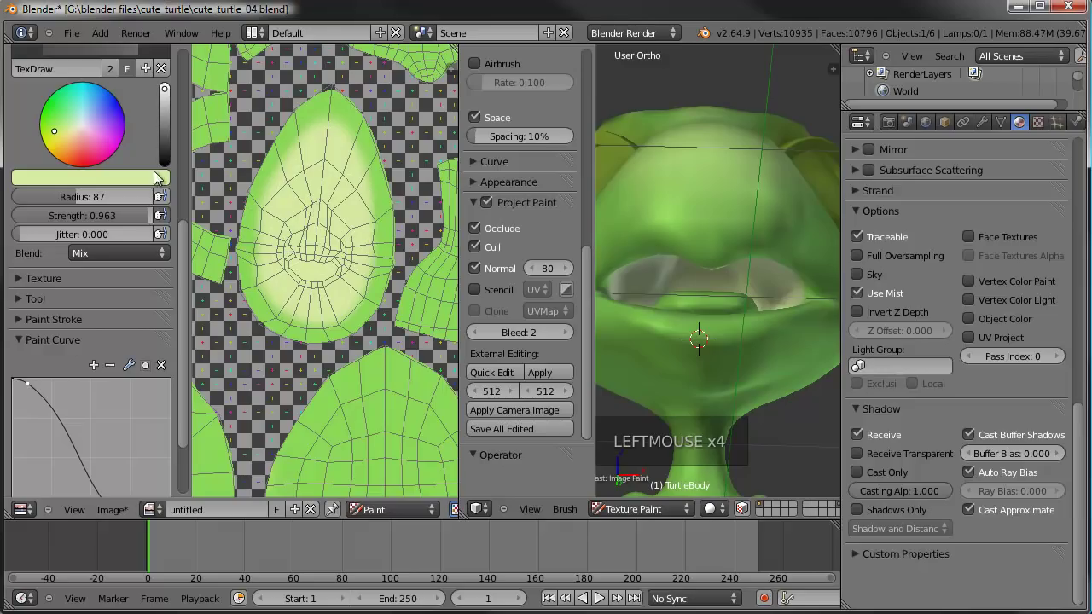
Change the paint colour to a pale peach in the colour picker.
click(63, 139)
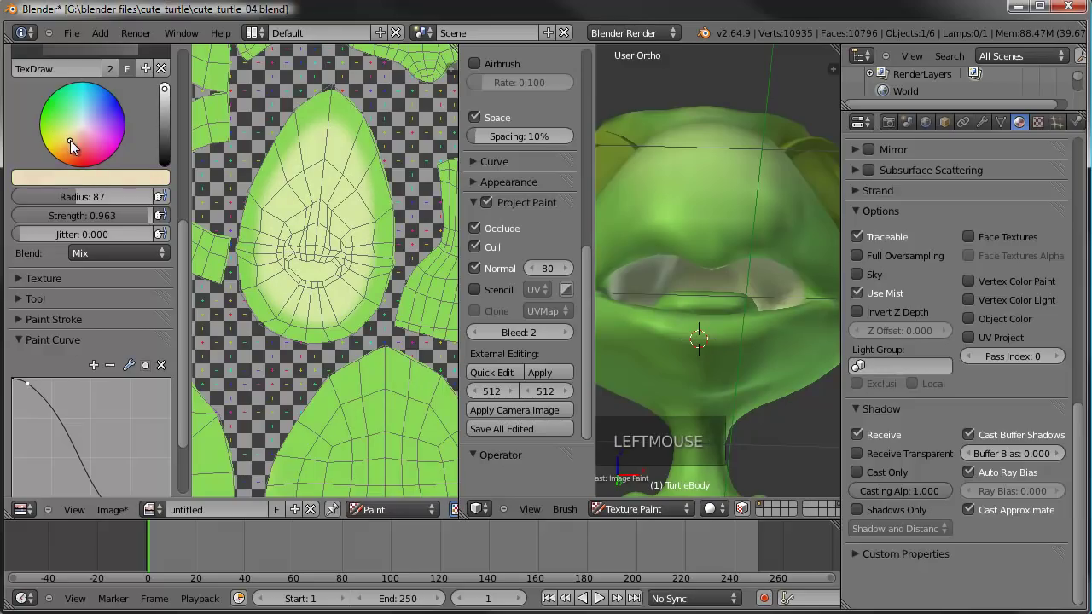
click(315, 266)
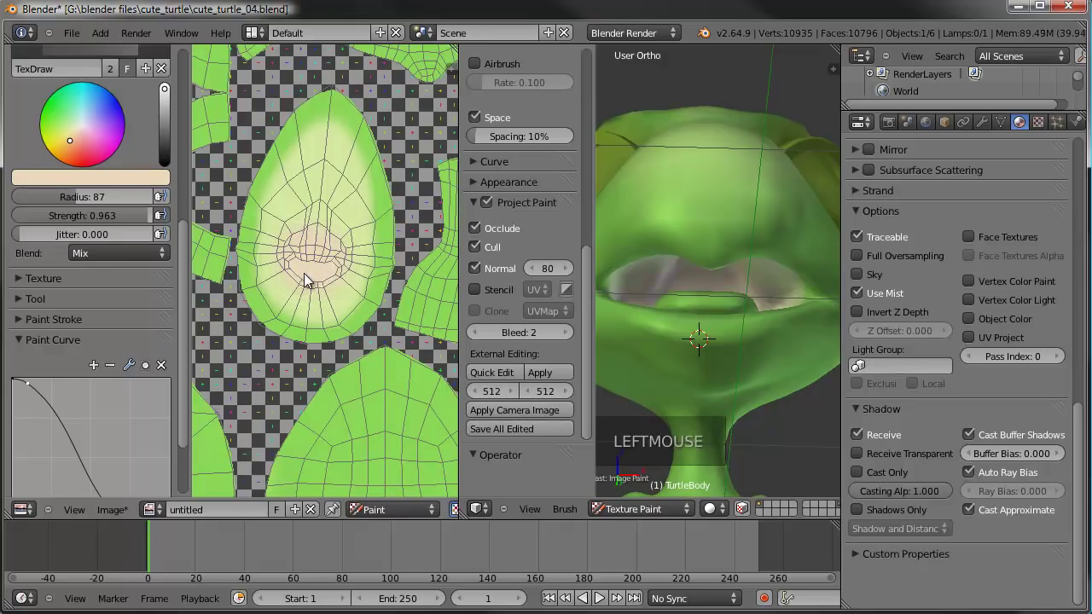
scroll(down, 3)
Paint cream over the stray green patch on the face island, then orbit around the turtle head.
middle_click(373, 248)
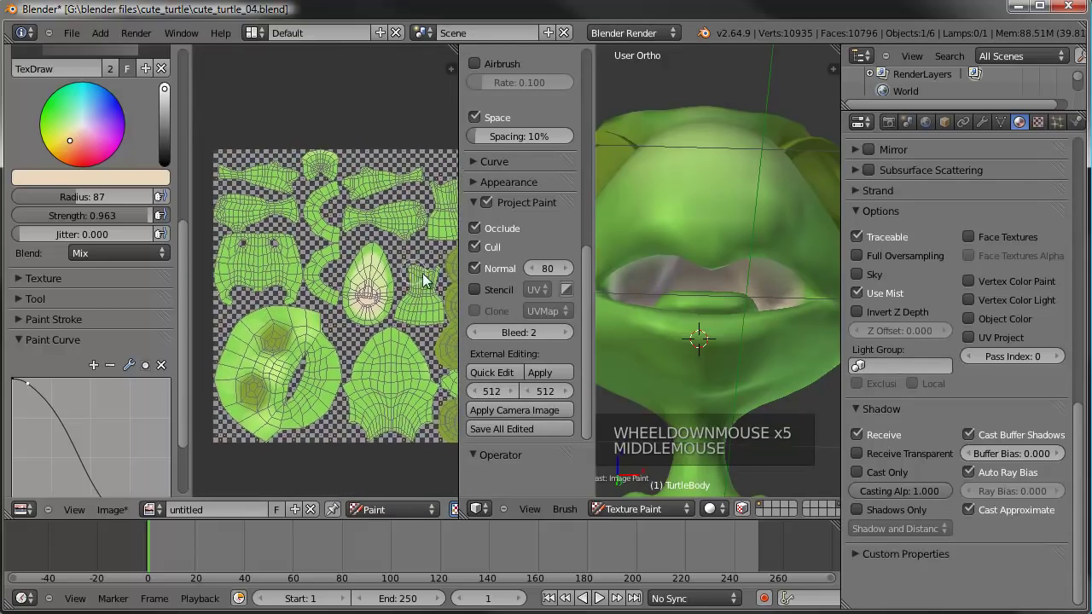
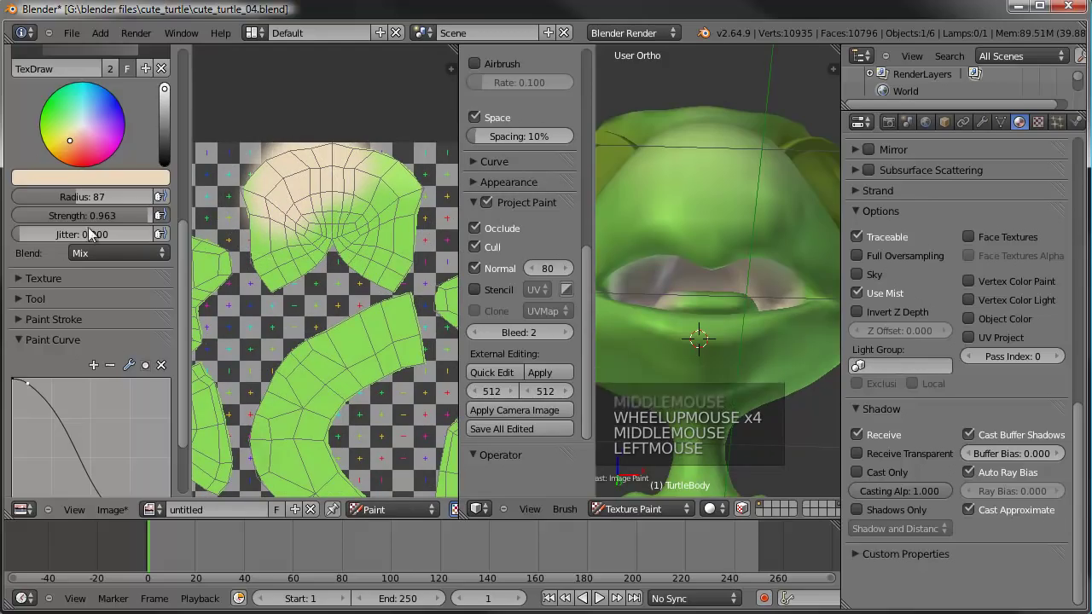
scroll(down, 3)
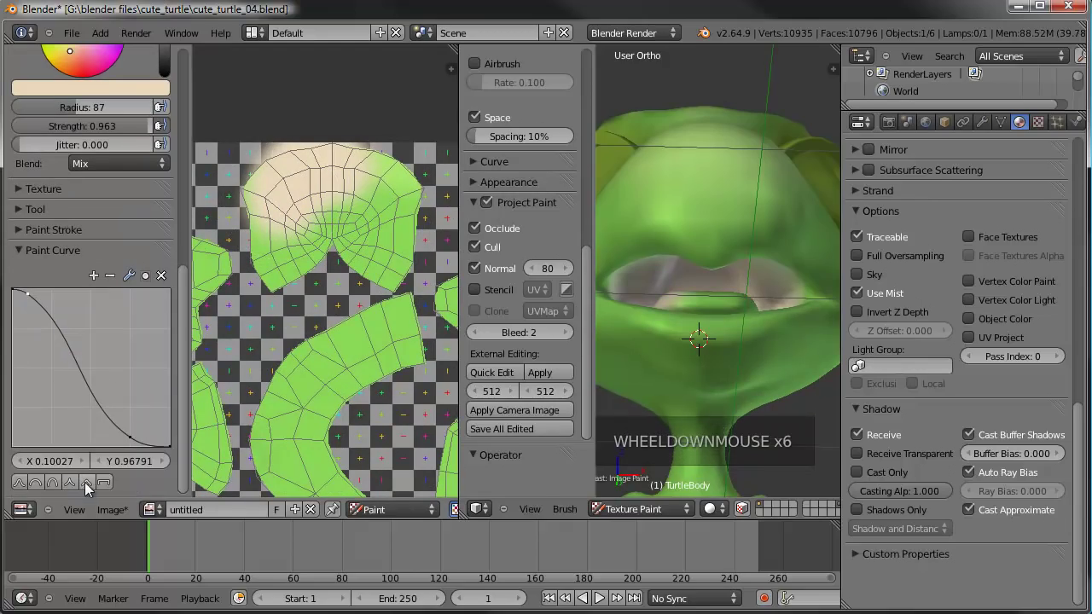
click(142, 477)
click(304, 201)
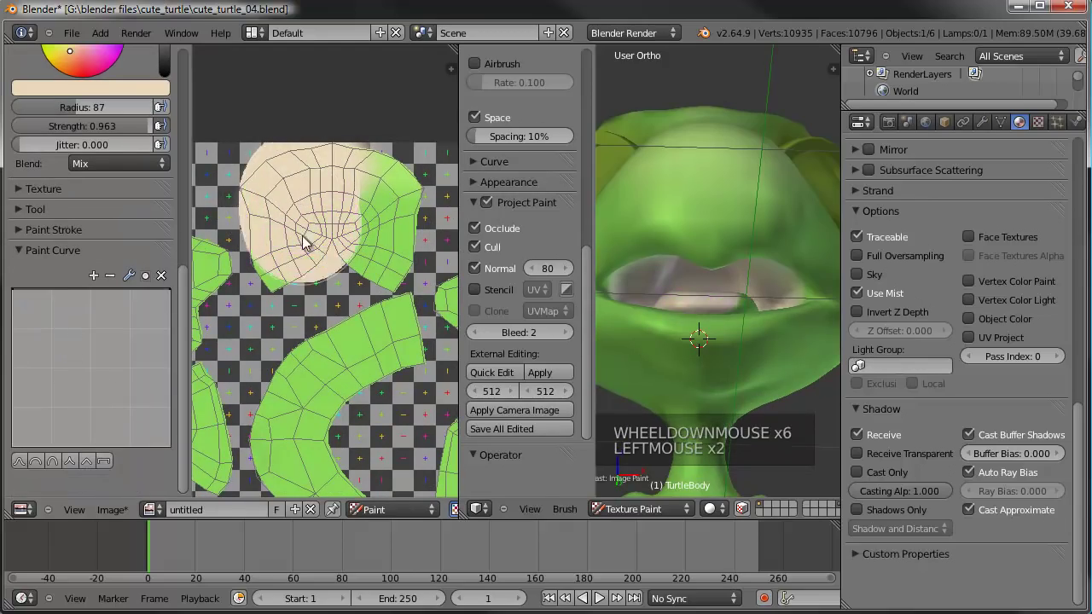
click(379, 245)
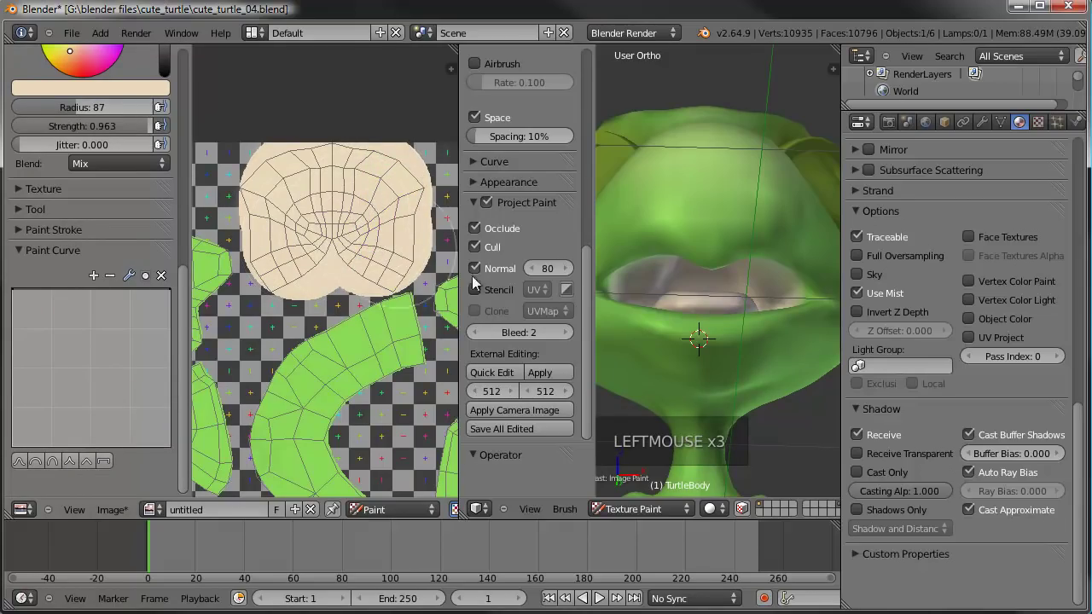
middle_click(648, 286)
middle_click(680, 333)
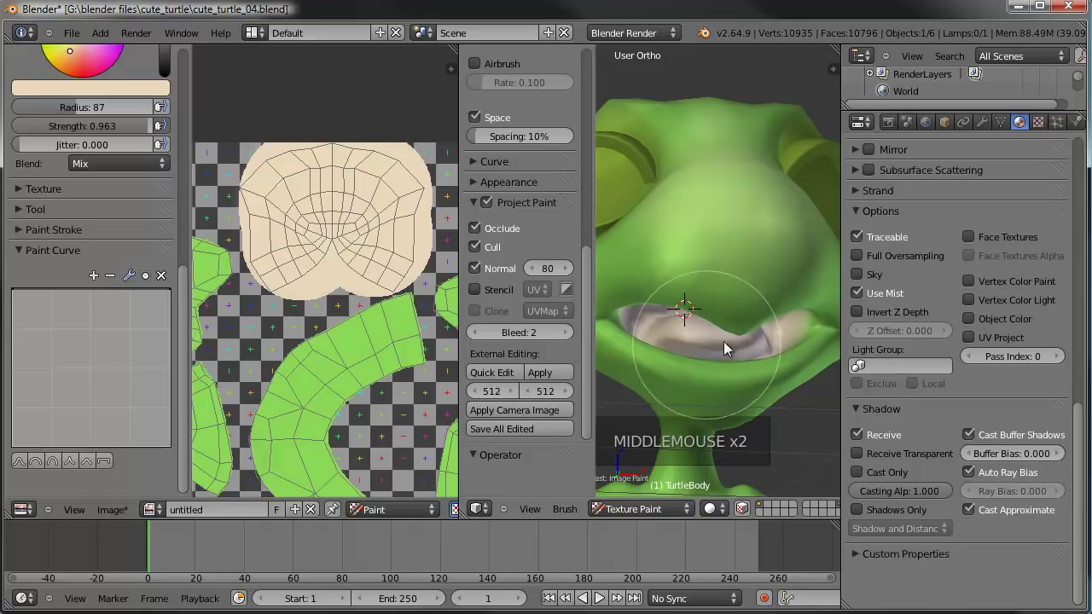
scroll(up, 3)
Pick a pink paint colour and give the brush a smooth Paint Curve falloff.
click(72, 163)
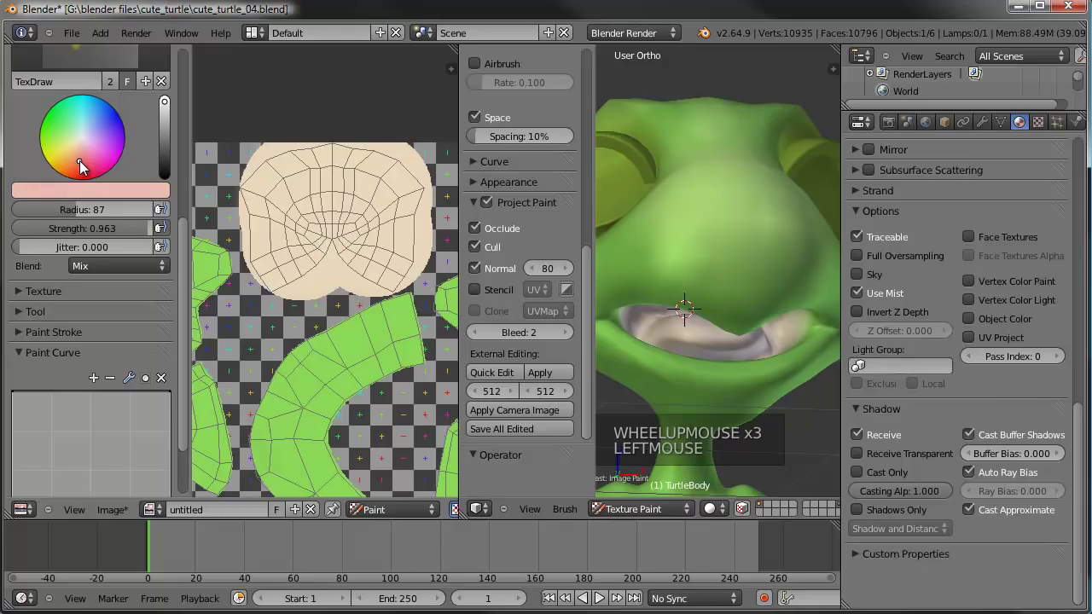
scroll(down, 3)
click(23, 485)
click(56, 329)
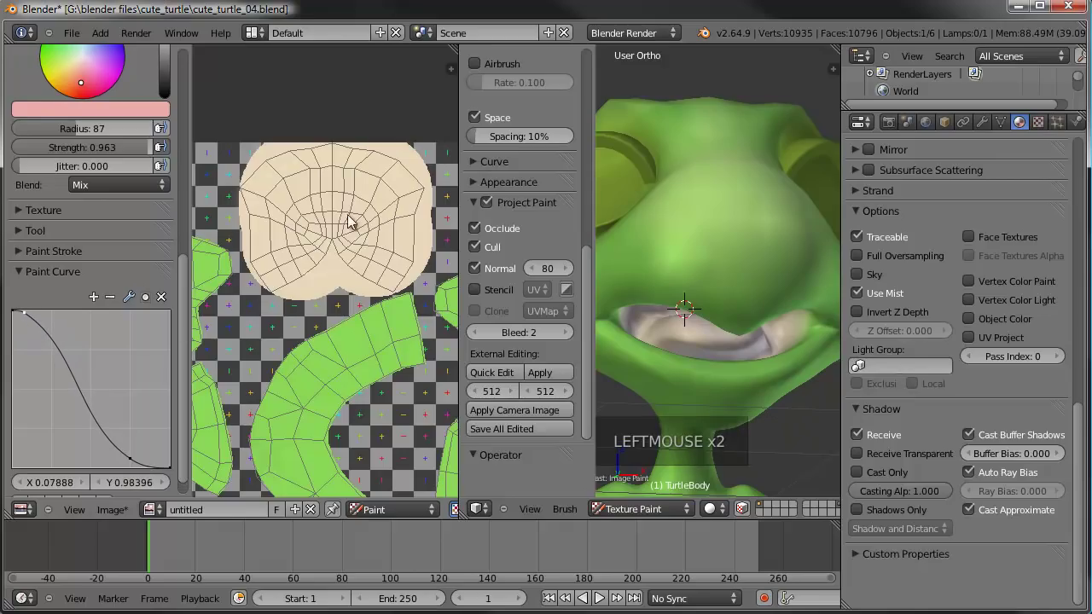
Paint soft pink shading across the centre of the face texture.
click(337, 219)
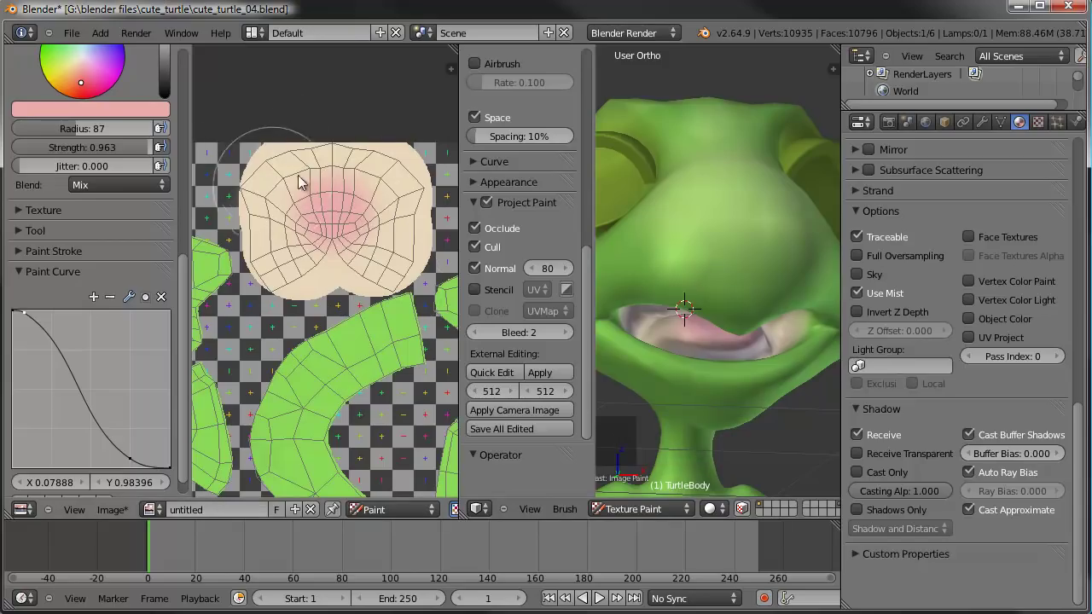
click(325, 213)
click(305, 216)
click(347, 225)
click(352, 225)
click(358, 237)
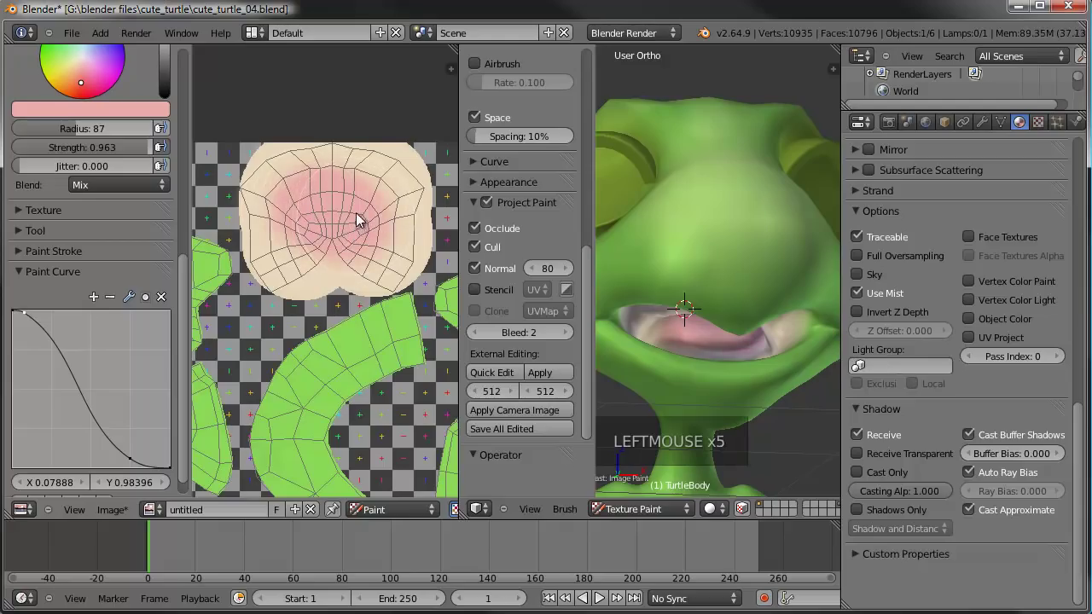
click(361, 206)
click(300, 199)
click(303, 237)
click(310, 258)
click(365, 263)
click(372, 254)
scroll(down, 3)
middle_click(693, 272)
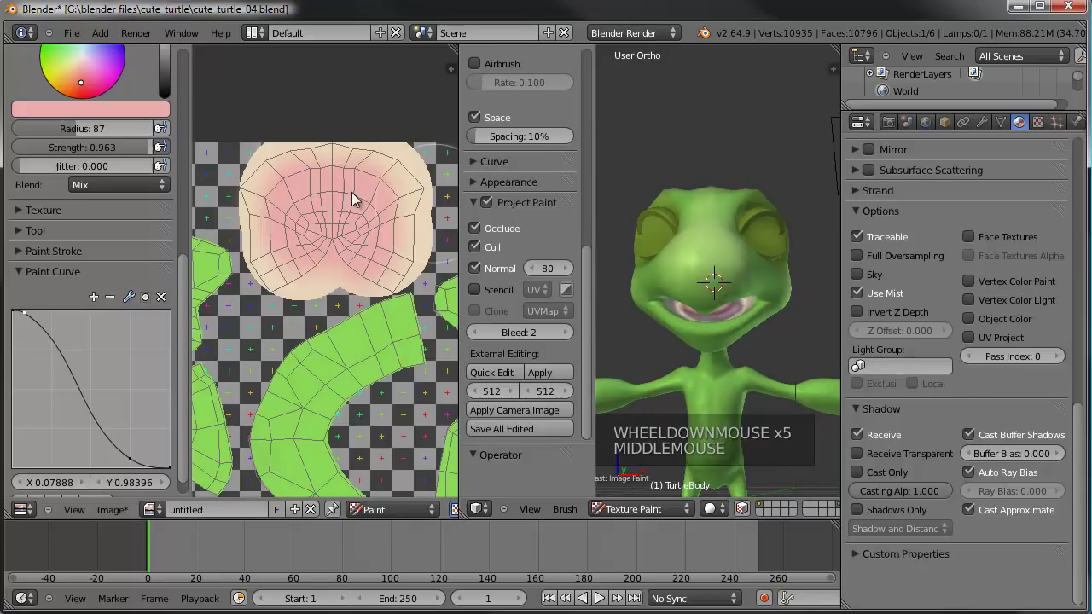
Start Image > Save As Image to bring up the save-image file browser.
click(112, 514)
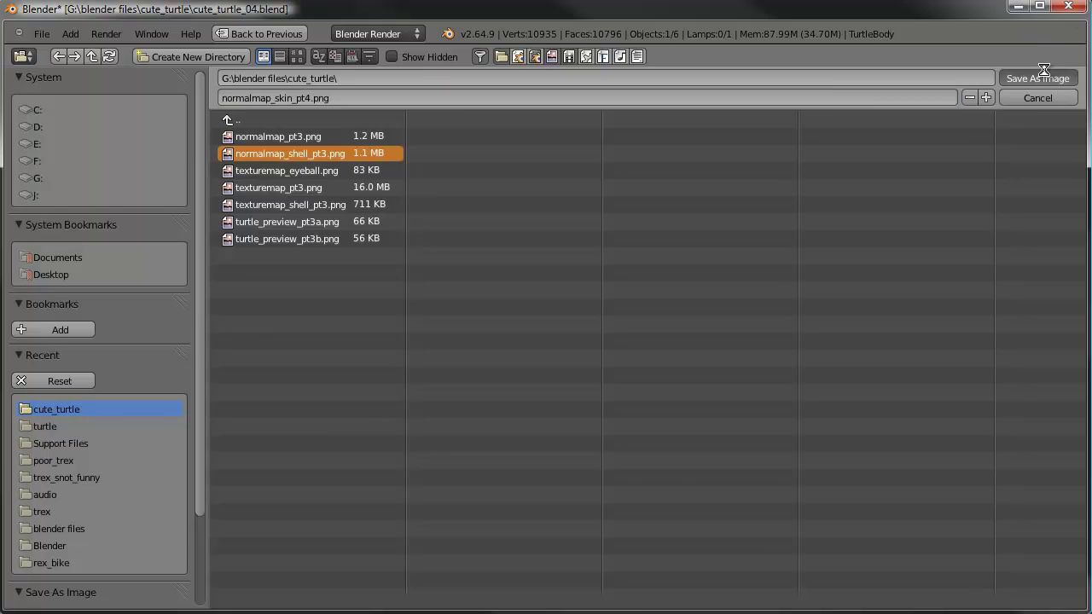
Save the texture as normalmap_skin_pt4.png in the cute_turtle folder and orbit the turtle.
click(1047, 76)
scroll(down, 3)
middle_click(691, 348)
middle_click(699, 314)
middle_click(693, 284)
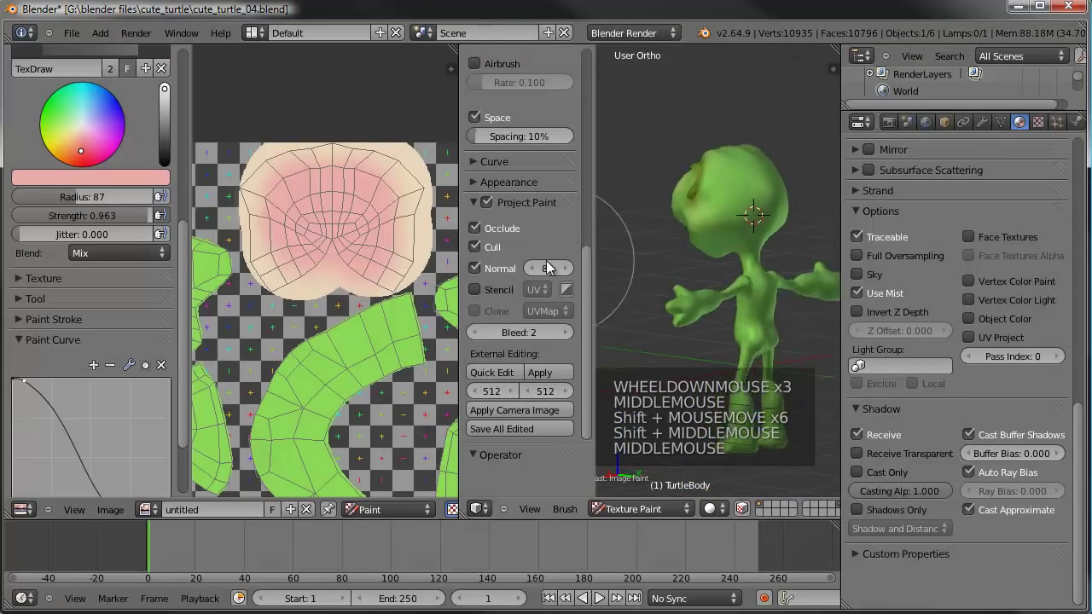
Pick a light green colour and paint a first coat over the turtle's body.
middle_click(713, 235)
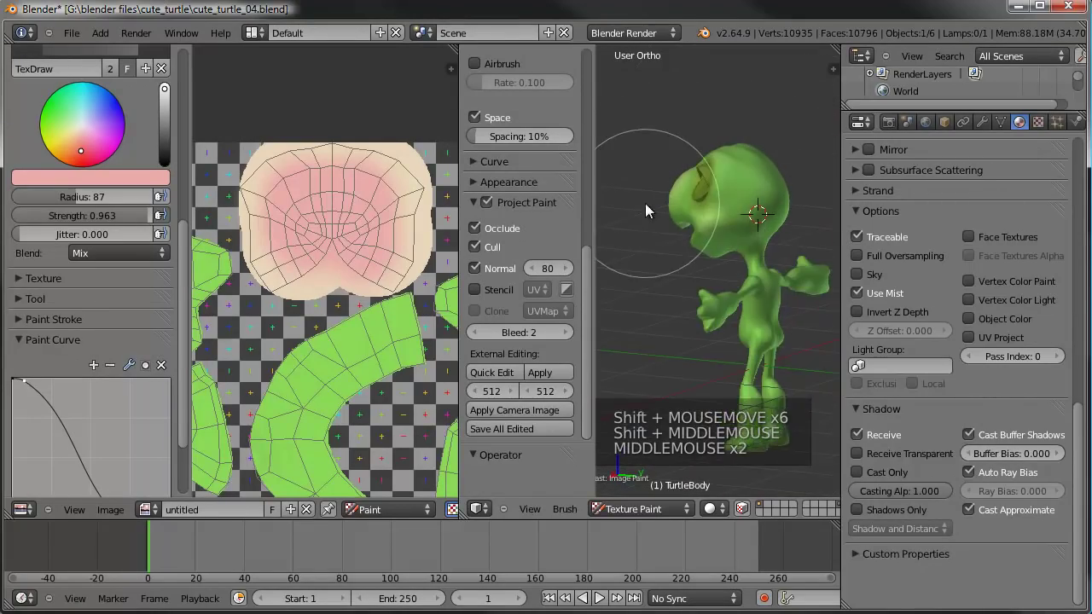
middle_click(704, 317)
middle_click(760, 339)
middle_click(737, 338)
middle_click(706, 323)
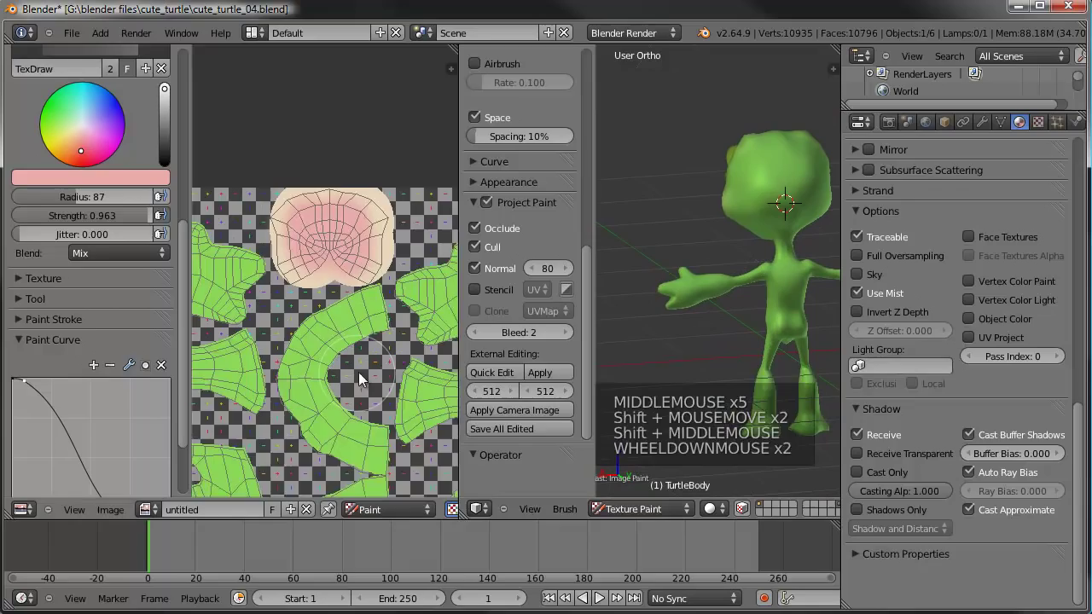
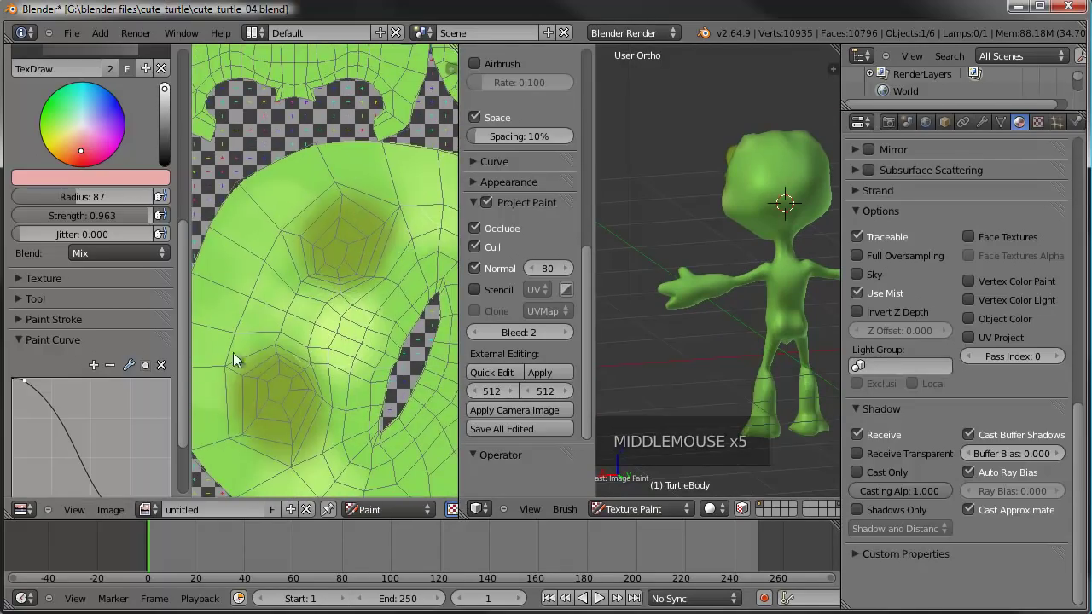
click(131, 185)
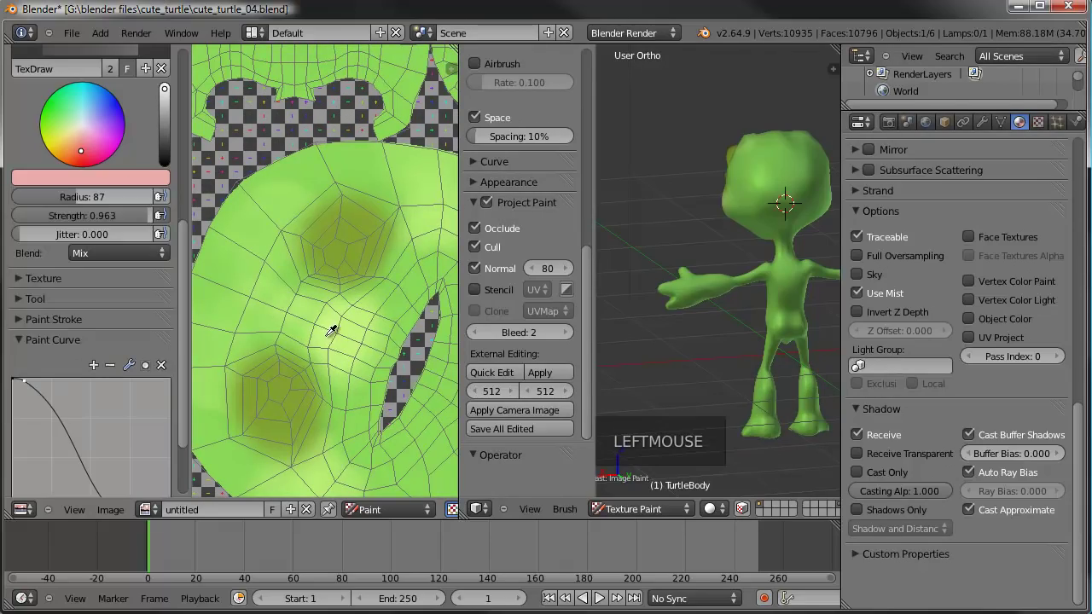
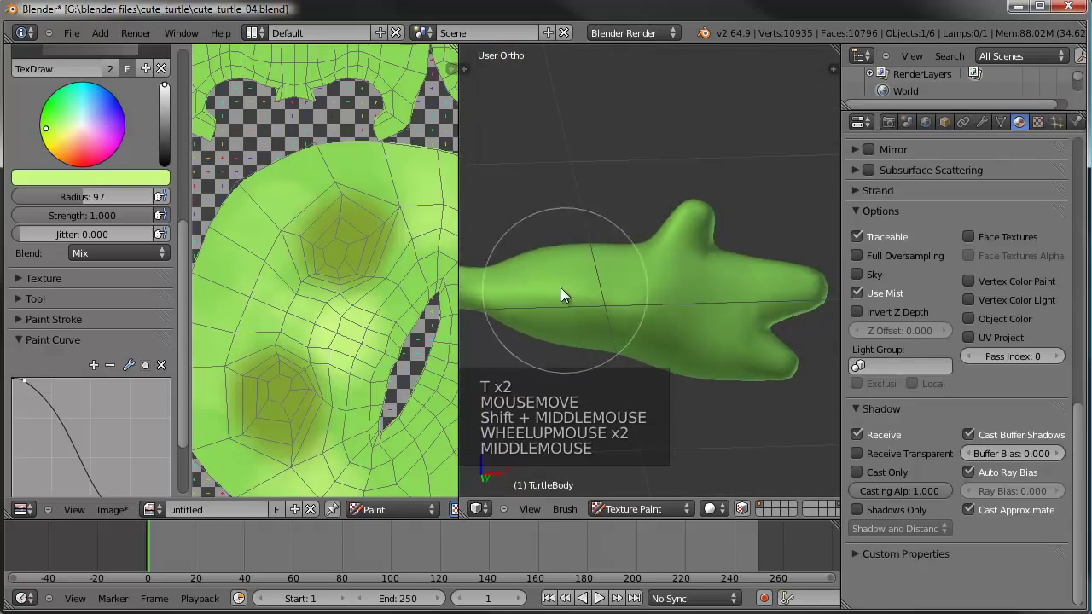
scroll(up, 3)
click(563, 302)
click(690, 330)
click(753, 350)
click(748, 305)
click(702, 266)
scroll(up, 3)
click(703, 277)
click(735, 360)
scroll(down, 3)
click(683, 345)
middle_click(709, 307)
click(586, 289)
click(730, 293)
click(706, 310)
Paint the turtle's arms light green from both sides.
scroll(down, 3)
middle_click(754, 299)
scroll(down, 3)
middle_click(768, 287)
middle_click(834, 261)
middle_click(605, 262)
scroll(up, 3)
middle_click(623, 273)
scroll(up, 3)
click(616, 234)
click(509, 233)
click(615, 303)
click(690, 273)
click(601, 302)
click(691, 211)
click(686, 218)
middle_click(599, 225)
click(639, 261)
click(755, 241)
click(692, 232)
Cover the upper and lower parts of the body with more light green strokes.
scroll(down, 3)
middle_click(716, 290)
middle_click(680, 226)
scroll(up, 3)
middle_click(694, 290)
middle_click(677, 235)
middle_click(704, 235)
click(687, 256)
scroll(up, 3)
click(708, 120)
middle_click(702, 268)
click(706, 179)
click(706, 128)
click(735, 114)
click(674, 112)
click(695, 339)
click(697, 339)
scroll(down, 3)
scroll(up, 3)
Paint light green onto the turtle's first pair of legs.
middle_click(696, 308)
scroll(down, 3)
middle_click(679, 330)
middle_click(625, 250)
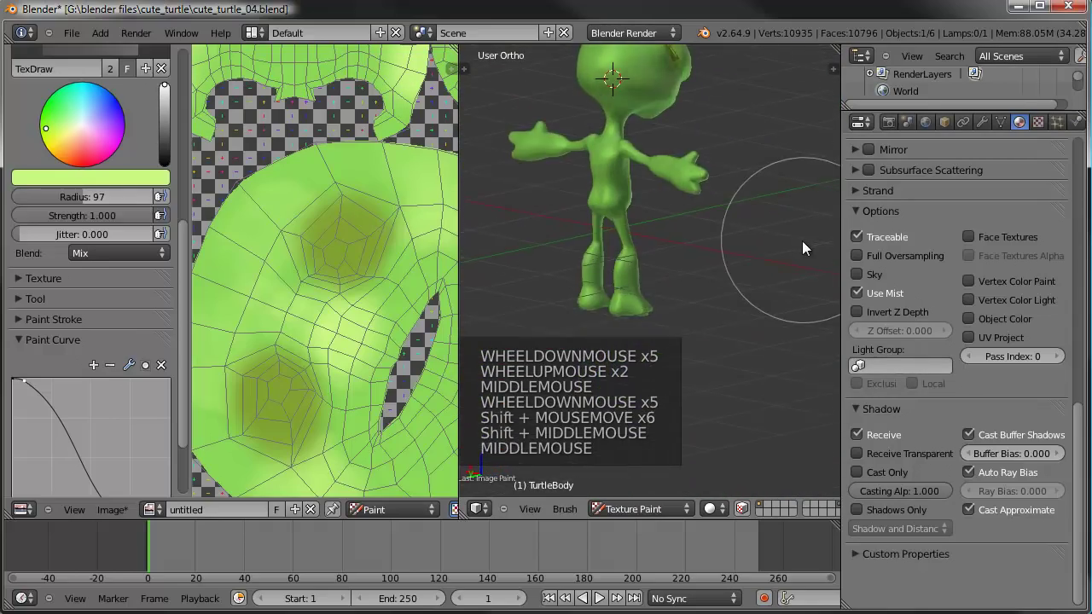
middle_click(730, 252)
middle_click(735, 253)
scroll(up, 3)
middle_click(703, 258)
scroll(up, 3)
middle_click(698, 242)
click(681, 261)
click(721, 231)
click(697, 267)
click(738, 261)
middle_click(693, 262)
click(622, 251)
click(608, 234)
click(587, 254)
Finish the remaining legs with light green skin paint from the other side.
middle_click(715, 329)
middle_click(714, 312)
middle_click(710, 284)
middle_click(730, 319)
click(705, 313)
click(716, 258)
click(714, 217)
click(701, 181)
middle_click(709, 237)
click(590, 314)
click(589, 204)
click(600, 287)
Orbit around the legs to check the green paint coverage.
scroll(down, 3)
middle_click(614, 294)
middle_click(695, 296)
scroll(up, 3)
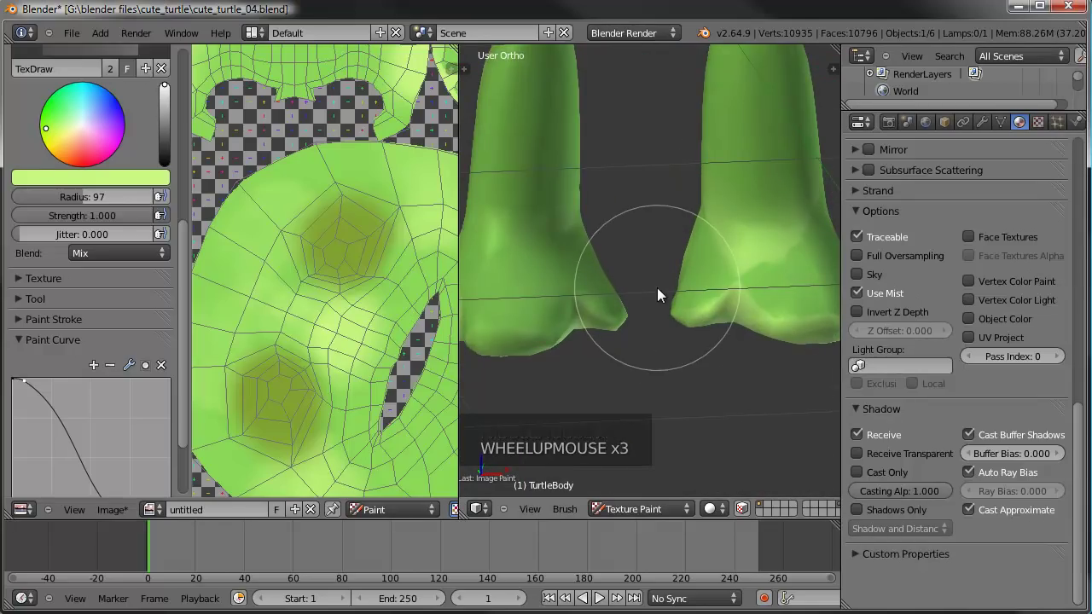
scroll(down, 3)
middle_click(686, 337)
middle_click(760, 256)
middle_click(712, 287)
scroll(down, 3)
middle_click(742, 310)
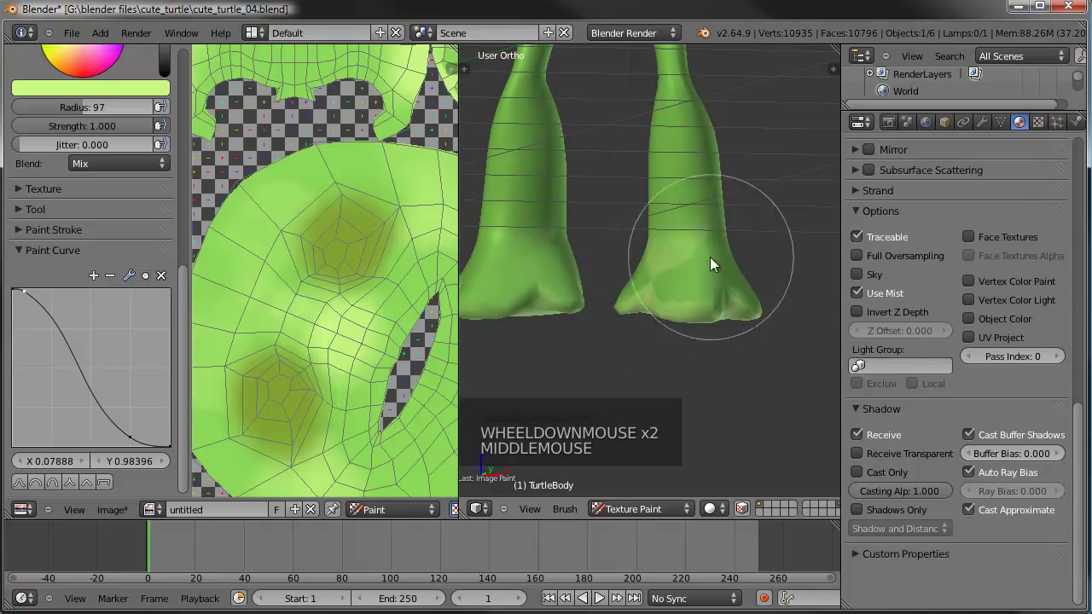
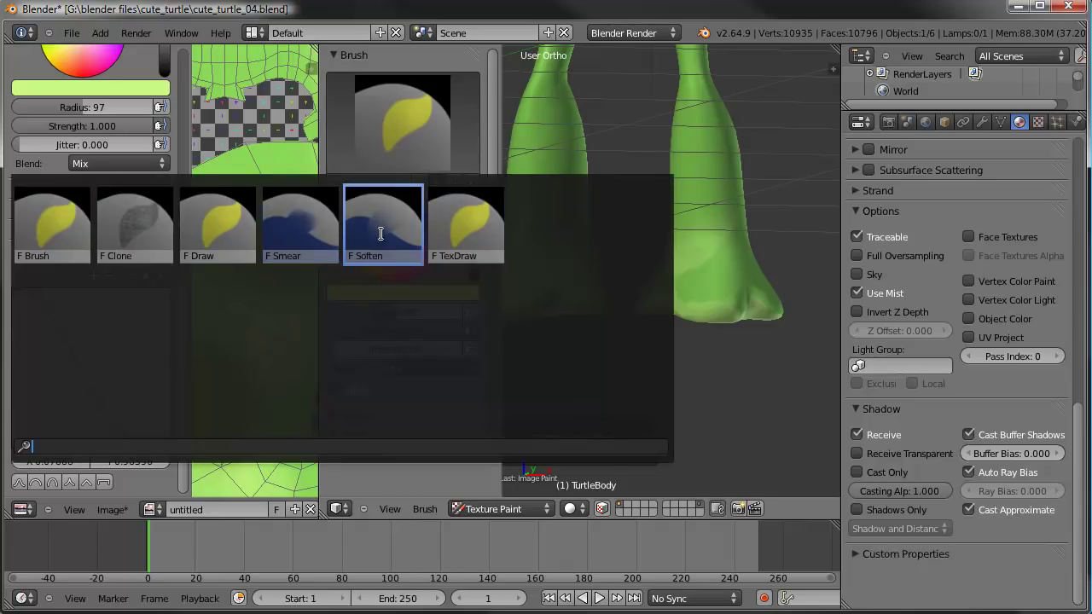
Switch to the Soften brush and blur the green paint along the turtle's leg.
click(388, 240)
scroll(up, 3)
scroll(up, 3)
click(787, 232)
click(747, 249)
click(395, 338)
click(747, 239)
click(790, 204)
click(784, 212)
click(624, 288)
click(438, 340)
click(393, 320)
click(758, 235)
click(738, 284)
click(748, 252)
click(707, 285)
Soften the green paint on the other side of the leg after orbiting around it.
middle_click(744, 298)
click(736, 315)
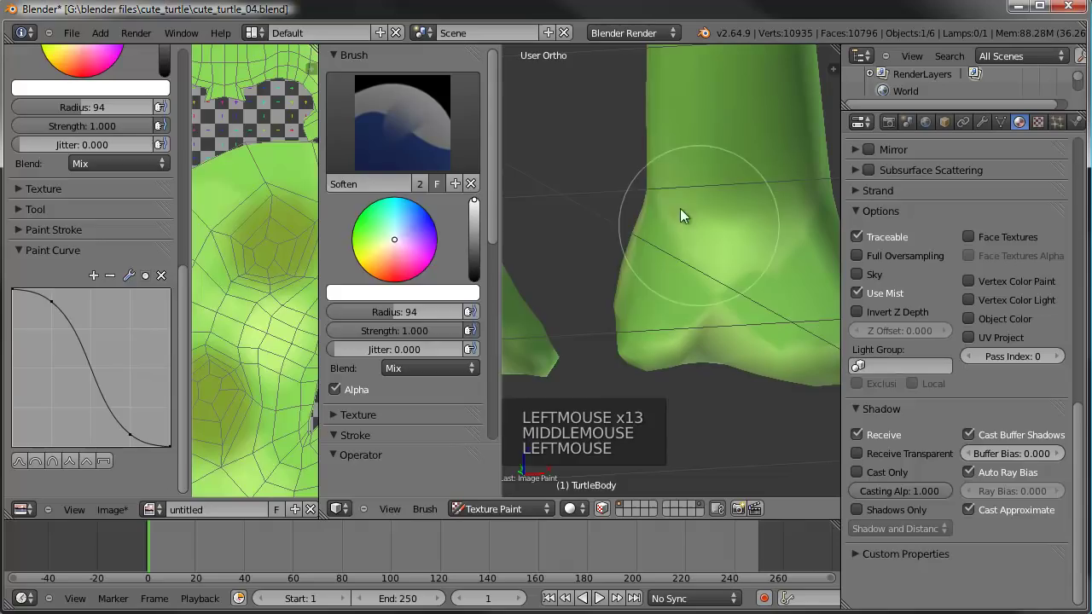
click(556, 247)
click(691, 272)
click(781, 249)
click(803, 247)
click(751, 246)
click(725, 251)
click(735, 324)
click(712, 278)
click(684, 239)
click(664, 240)
middle_click(762, 264)
click(642, 270)
Switch to the Smear brush at strength 0.2 and smear the green shading on the leg.
double_click(645, 199)
middle_click(681, 310)
click(679, 284)
double_click(676, 176)
click(681, 154)
click(653, 178)
click(682, 169)
click(687, 222)
click(714, 316)
click(713, 188)
click(694, 157)
click(684, 190)
middle_click(791, 266)
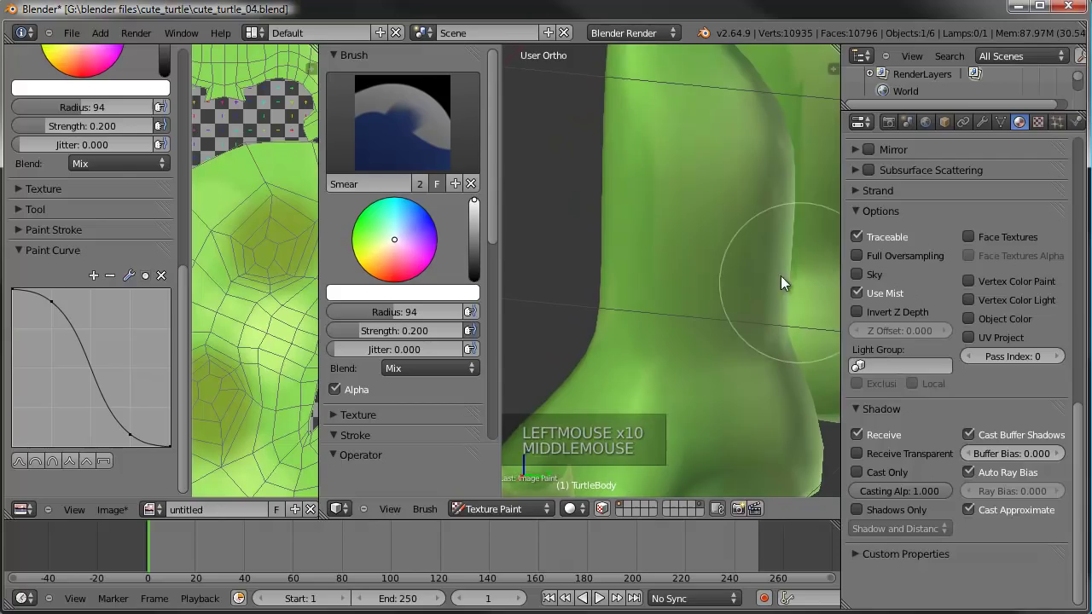
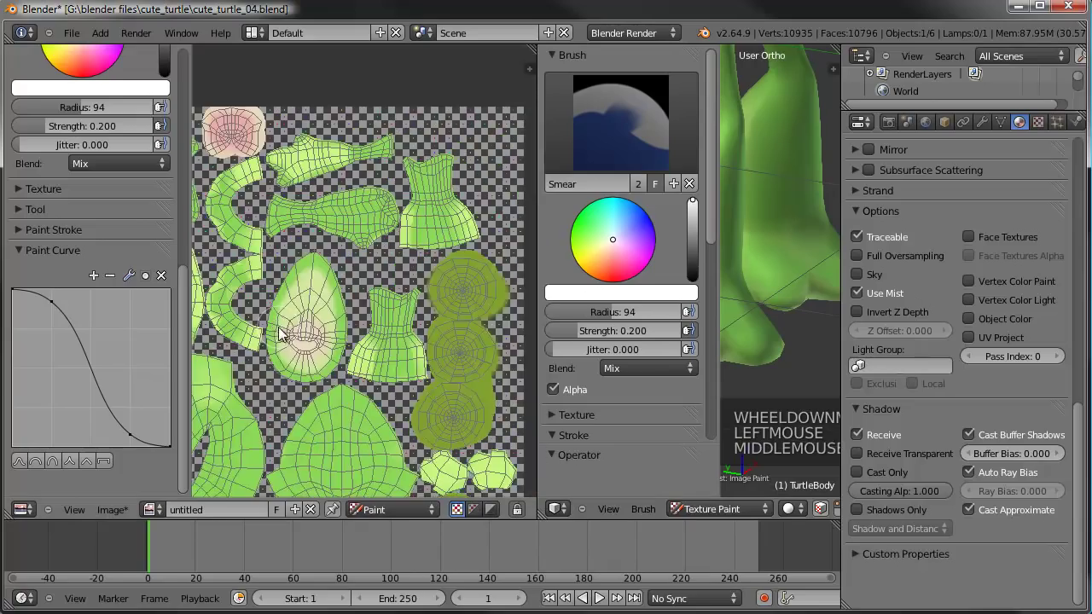
Check the UV islands in the image editor and save the painted skin texture image.
click(435, 228)
middle_click(435, 227)
middle_click(459, 174)
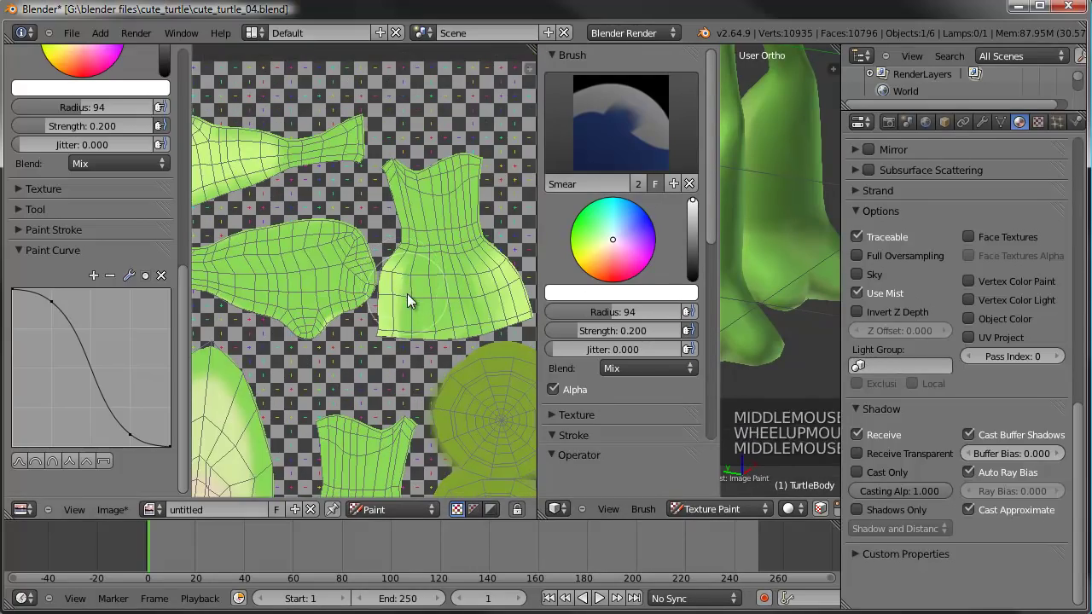
click(412, 315)
key(m)
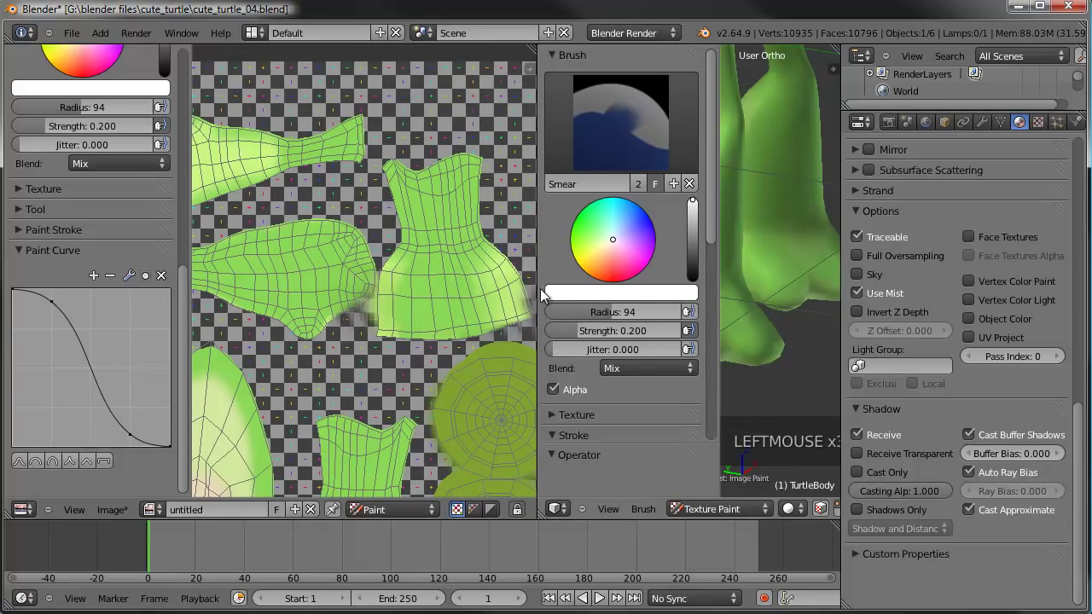
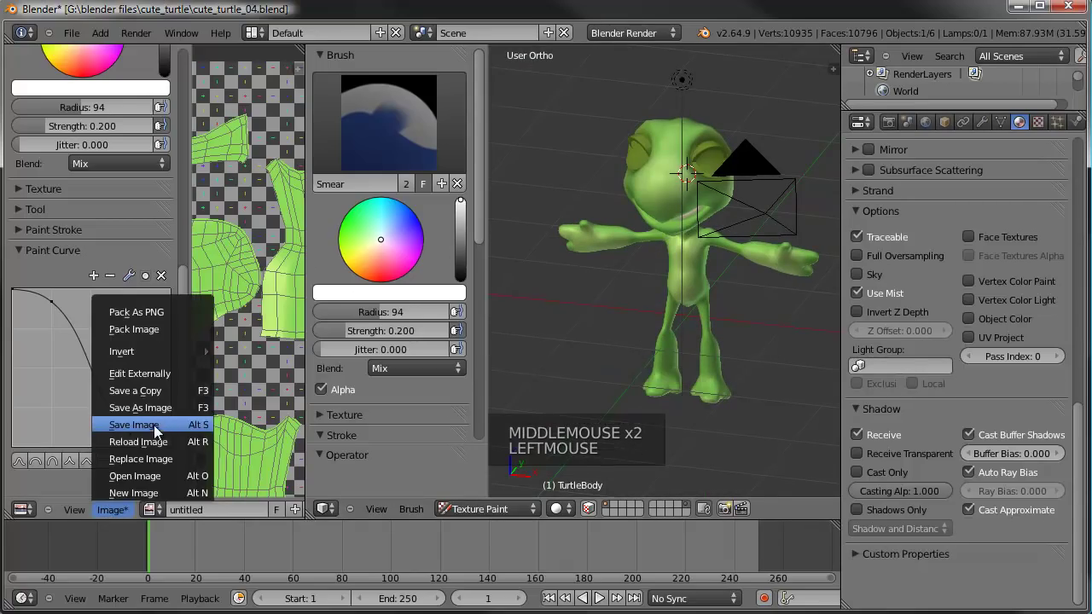
click(158, 434)
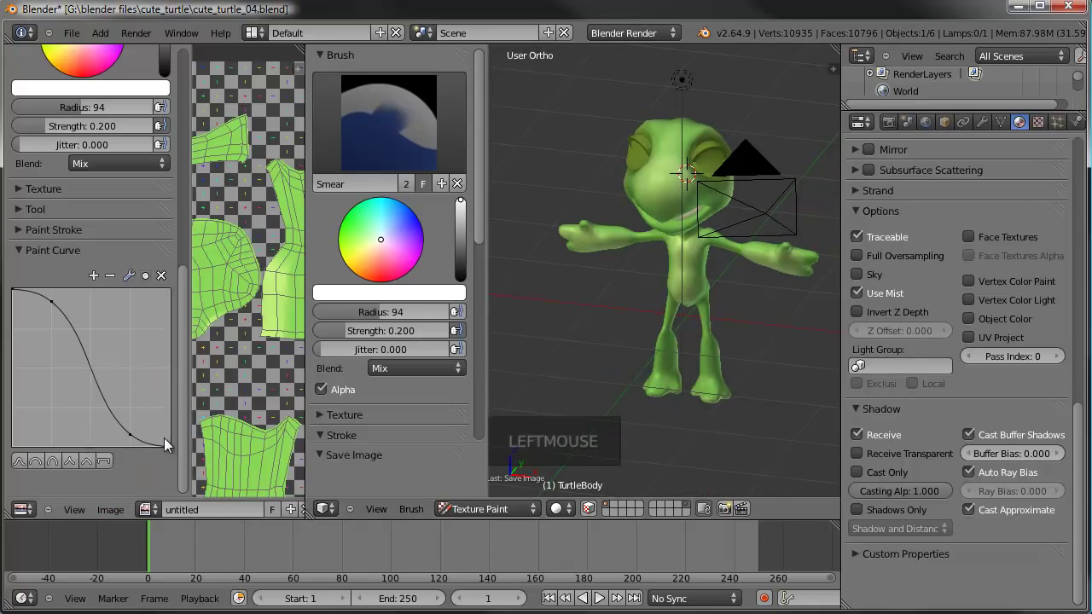
middle_click(735, 283)
Return to Object Mode, reveal all objects with Alt+H and select the turtle body.
click(504, 510)
middle_click(698, 376)
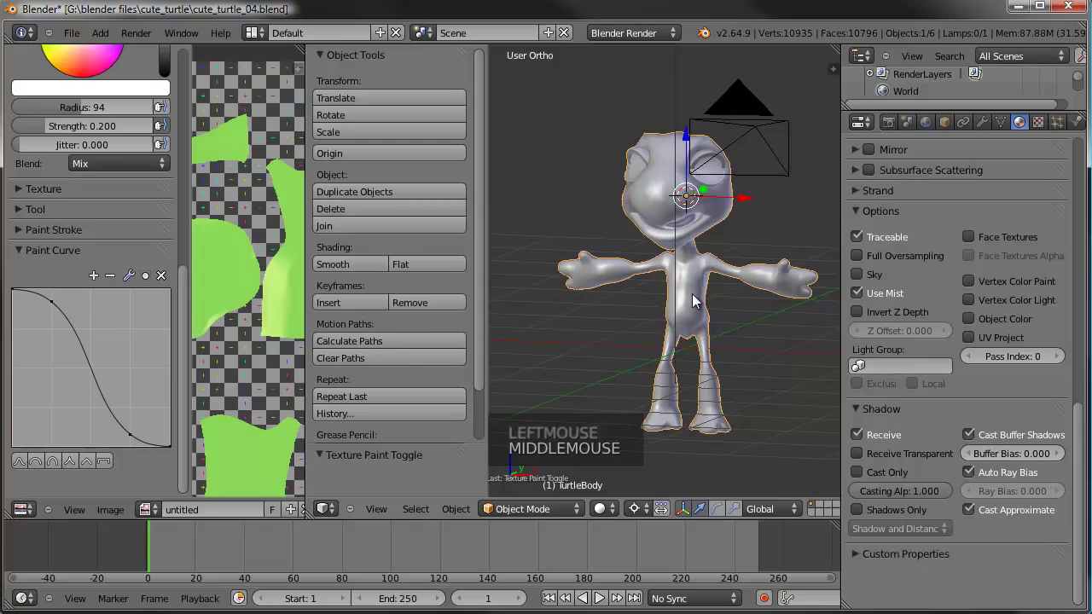
key(alt+h)
key(a)
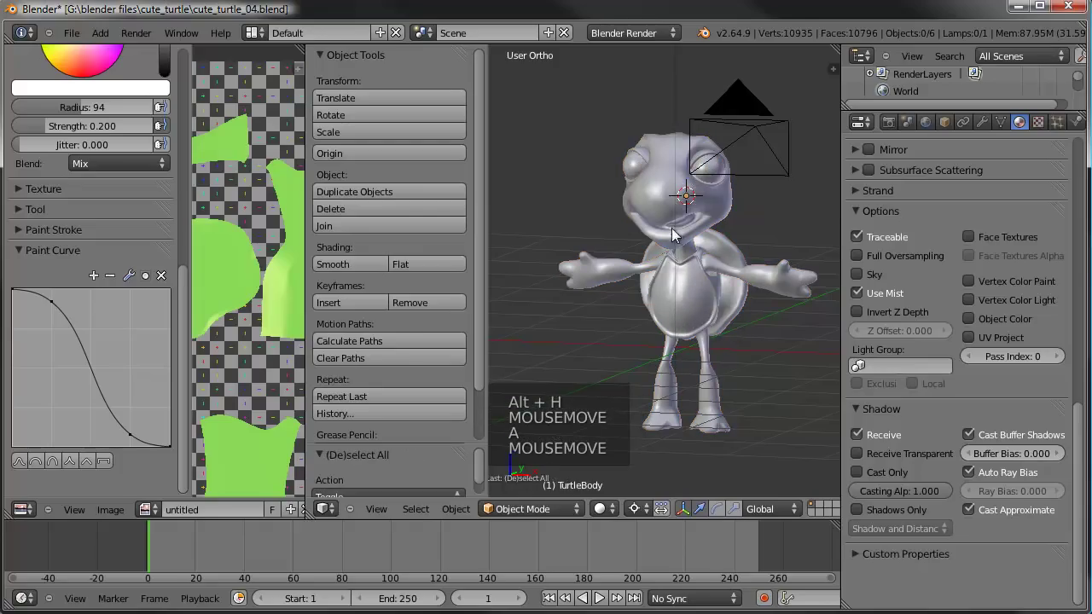
right_click(709, 207)
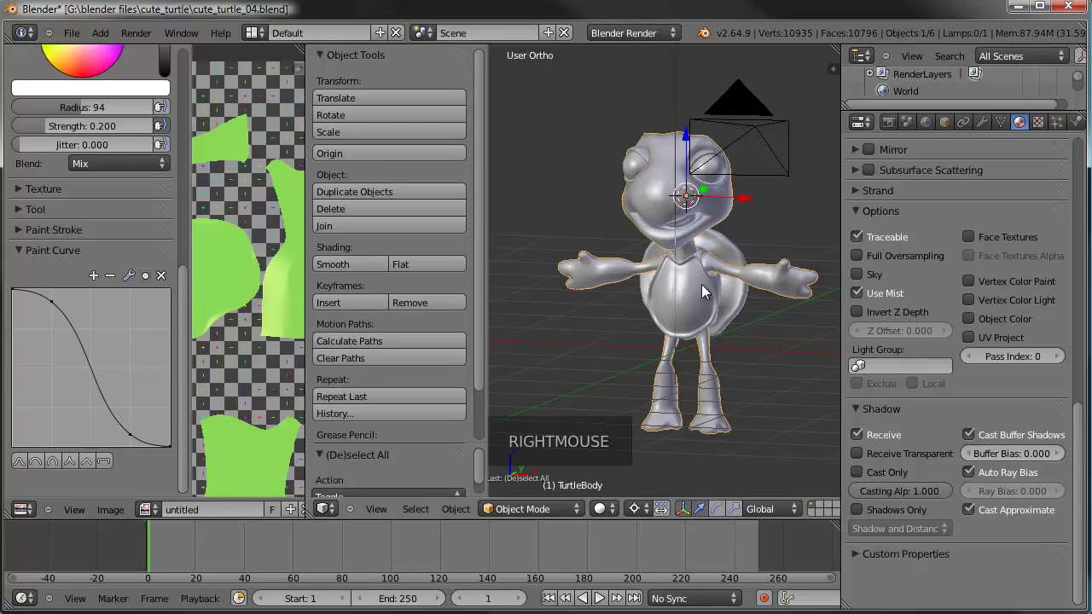
scroll(up, 3)
middle_click(703, 224)
middle_click(657, 235)
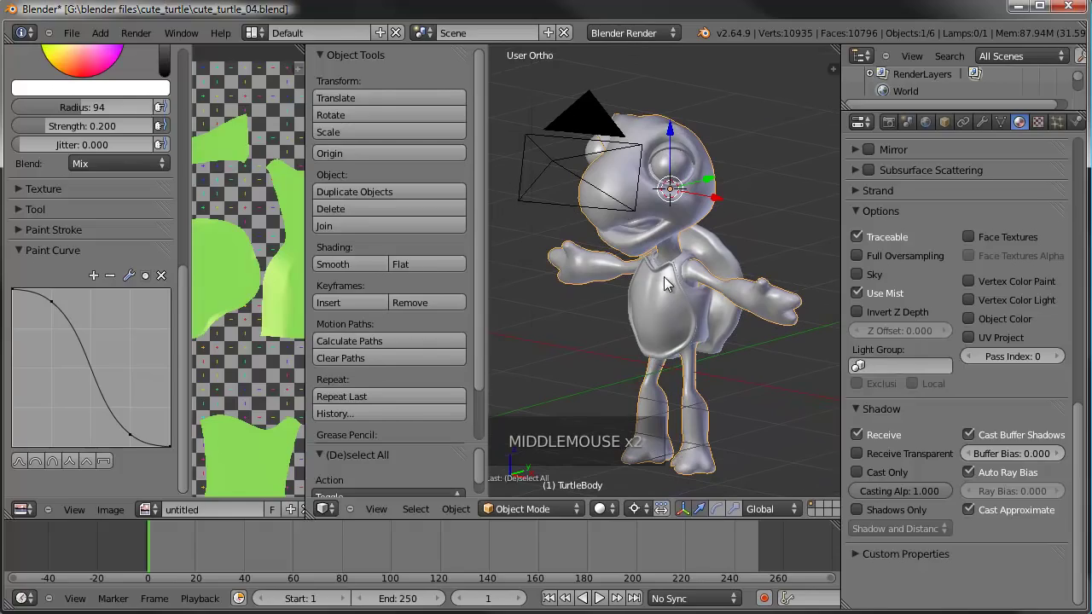
key(h)
Select the turtle shell object and frame it in the 3D view.
right_click(662, 182)
right_click(626, 186)
key(h)
middle_click(740, 327)
right_click(680, 282)
middle_click(672, 289)
scroll(up, 3)
middle_click(694, 269)
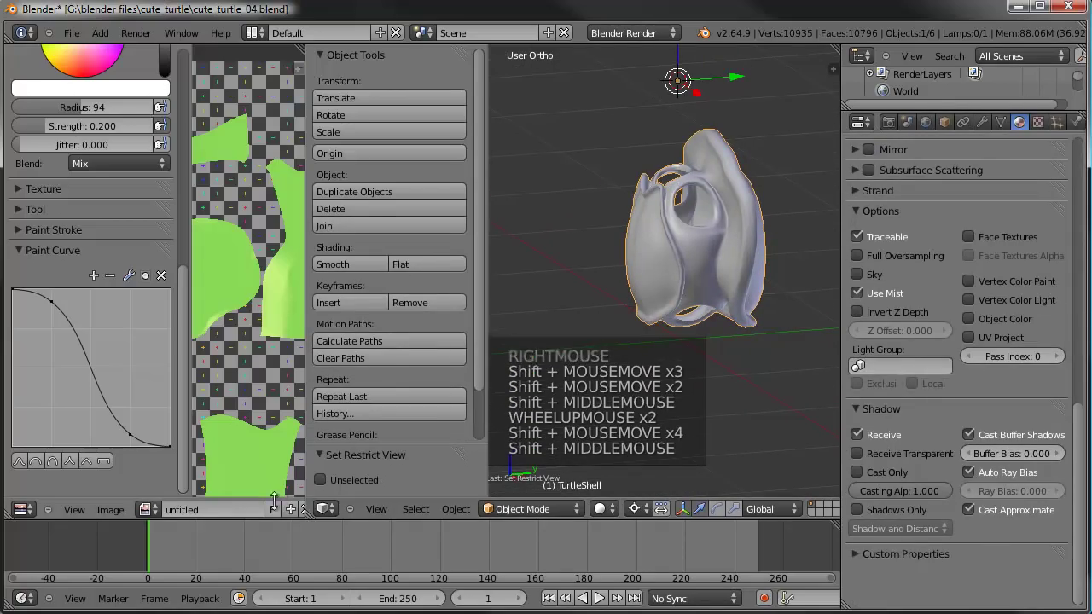
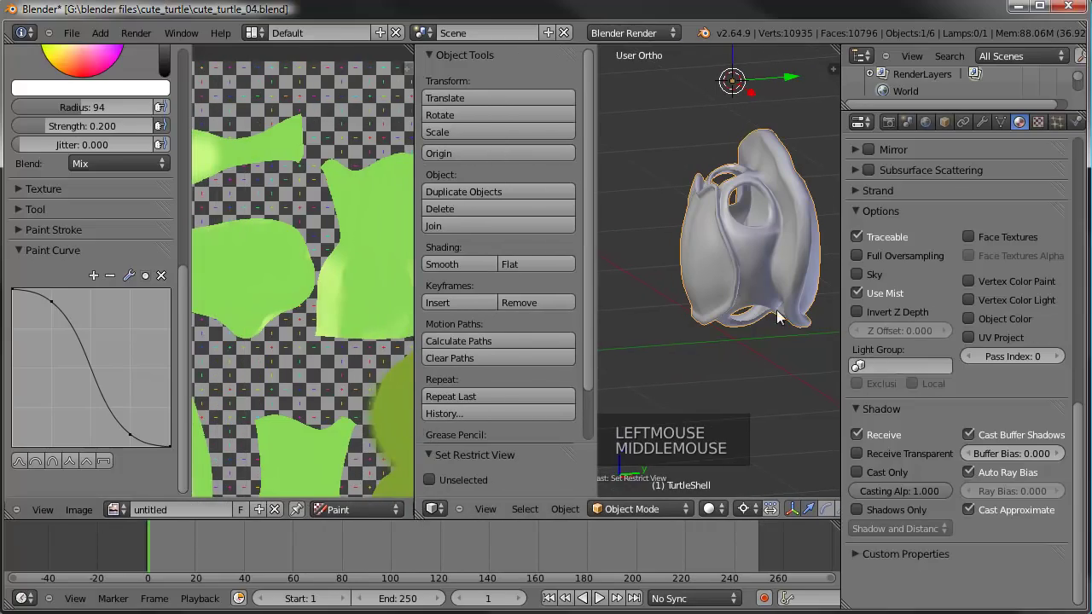
Enter Edit Mode on the shell and select all its geometry so its UVs appear in the image editor.
key(Tab)
key(a)
key(a)
scroll(down, 3)
middle_click(316, 427)
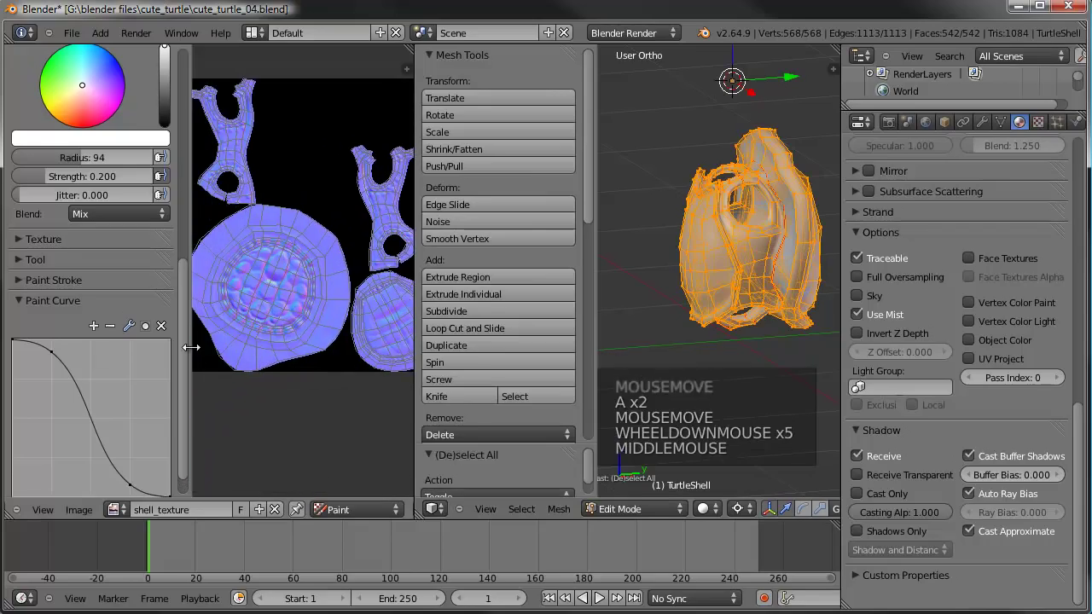
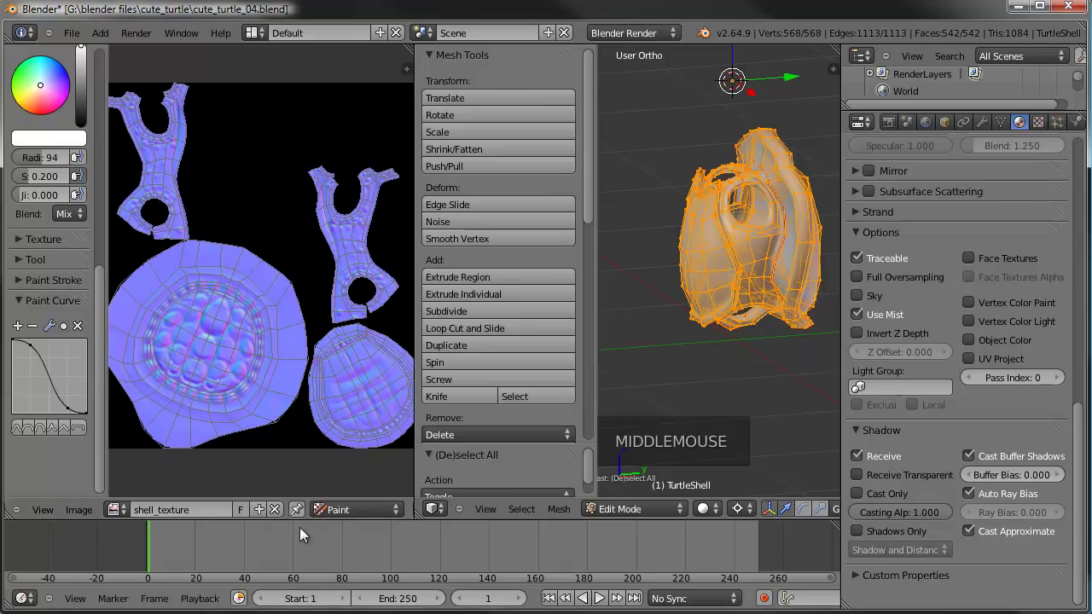
Create a new olive-green shell image named texturemap_shell_pt4 and switch the shell into Texture Paint.
click(273, 511)
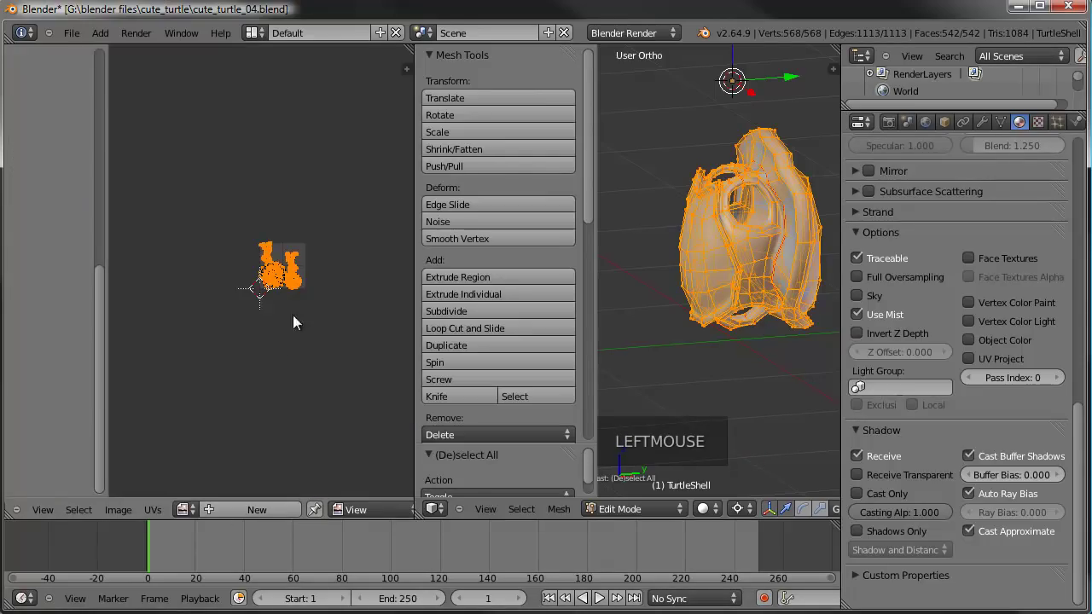
click(246, 518)
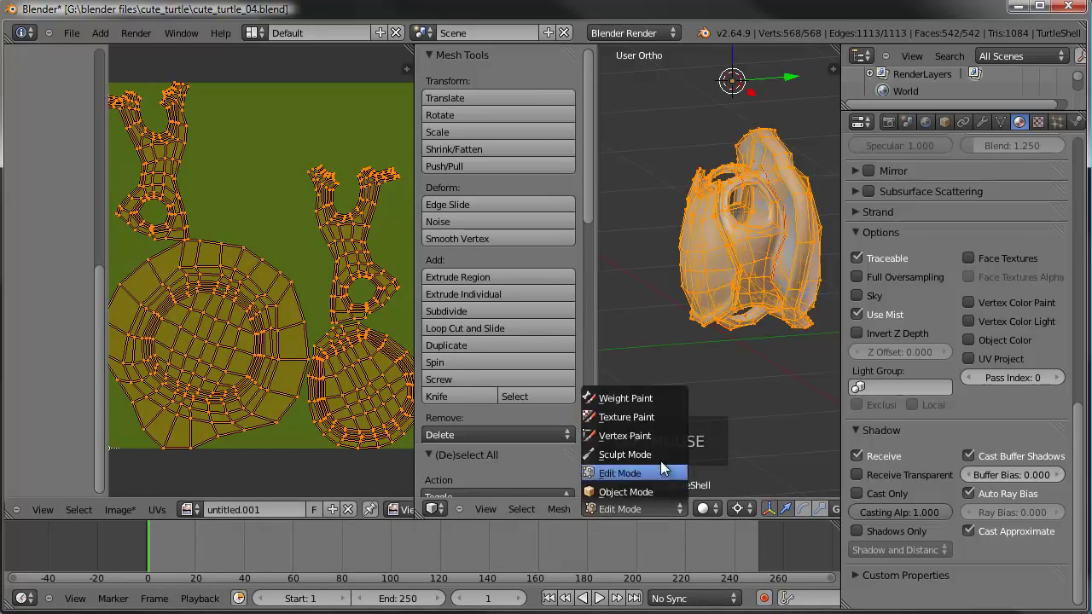
click(276, 564)
click(238, 524)
click(239, 521)
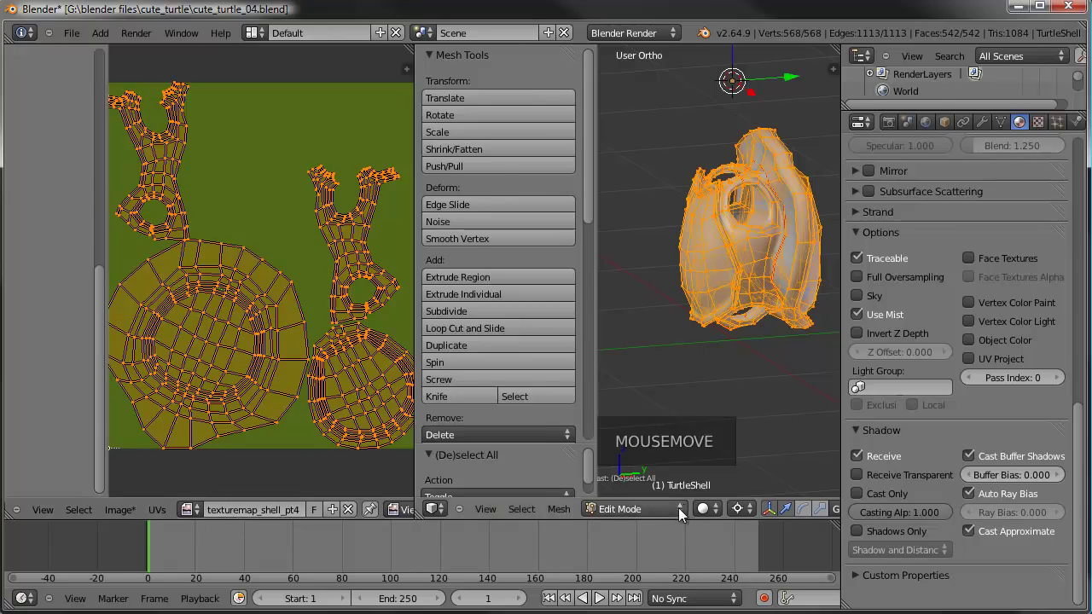
click(663, 429)
Adjust the Smear brush settings in the Tool Shelf and smear paint along the shell's edge.
middle_click(742, 361)
middle_click(762, 351)
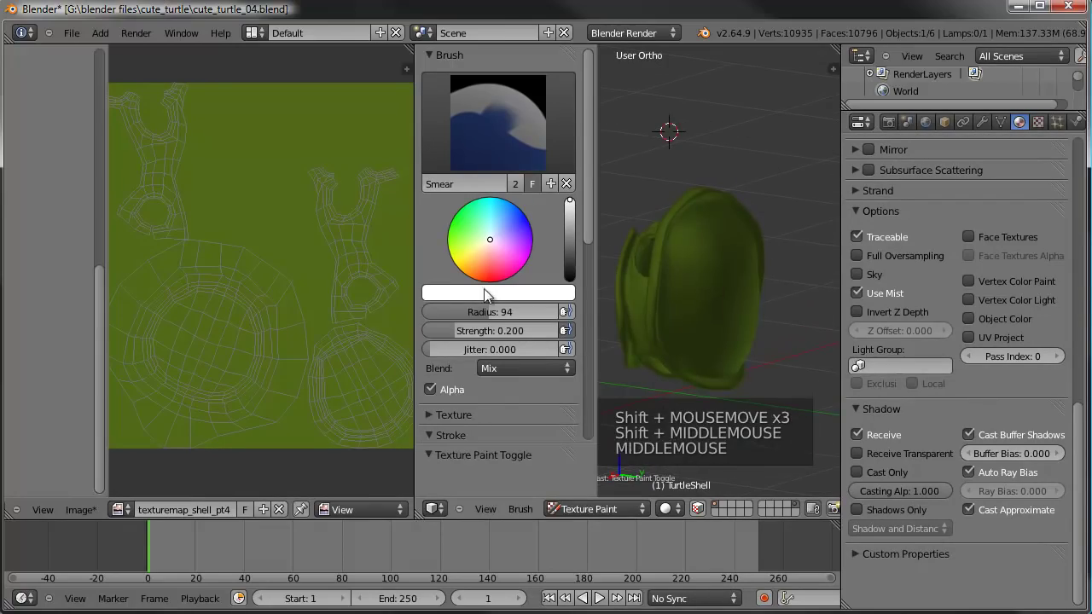
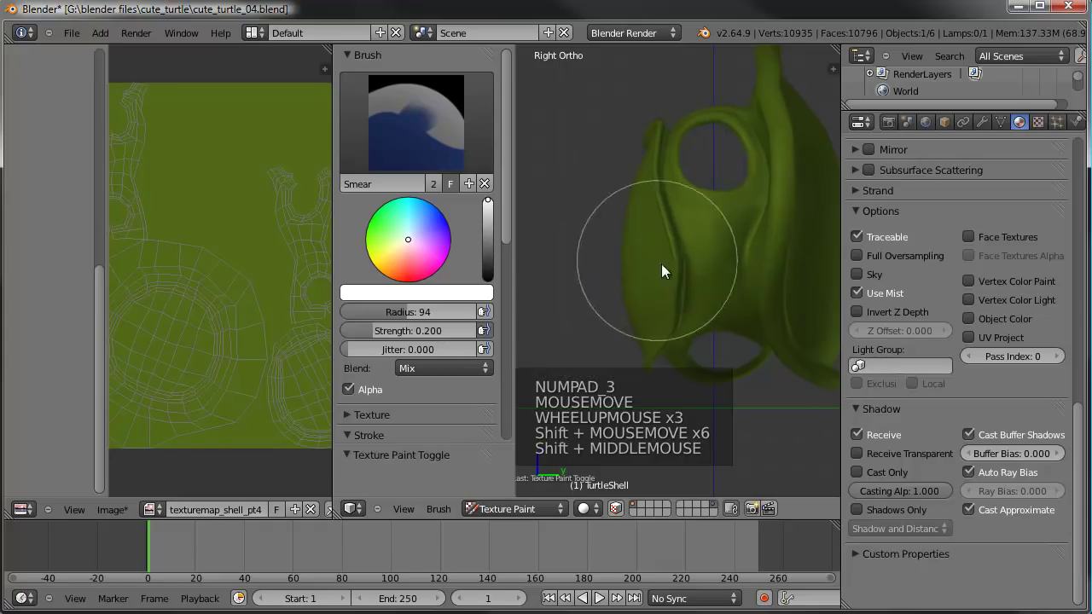
scroll(down, 3)
scroll(down, 3)
click(355, 257)
click(352, 280)
click(353, 297)
middle_click(622, 214)
scroll(up, 3)
click(400, 254)
click(495, 213)
click(390, 265)
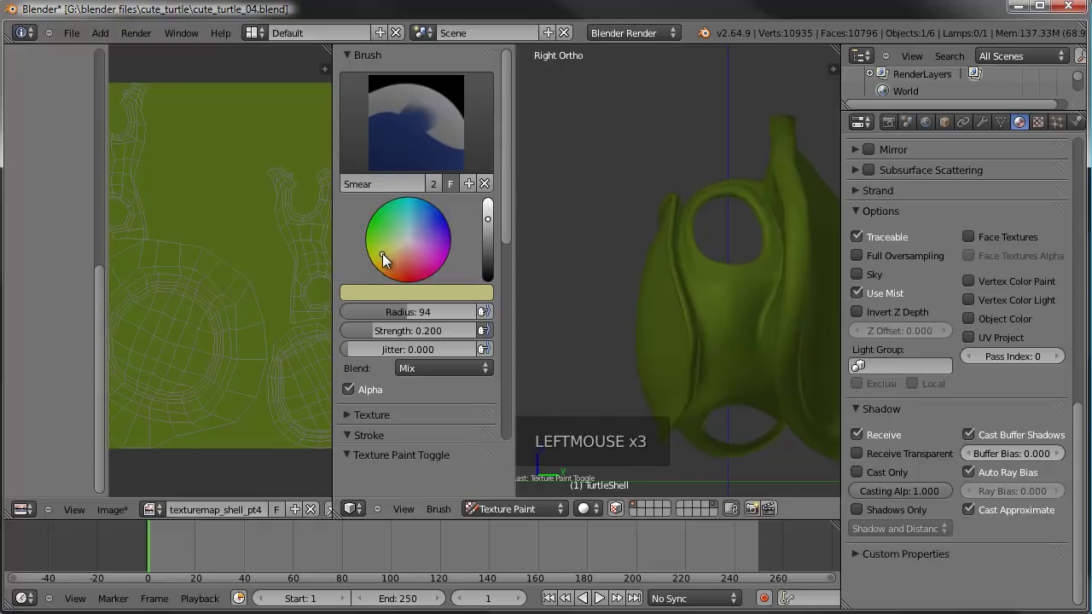
click(414, 322)
click(396, 341)
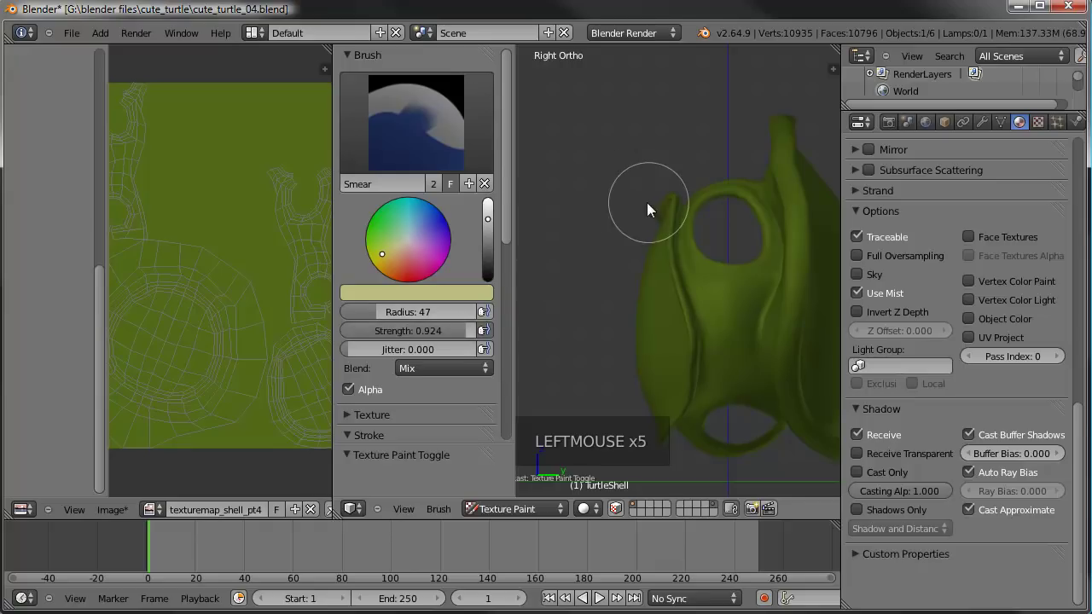
click(648, 227)
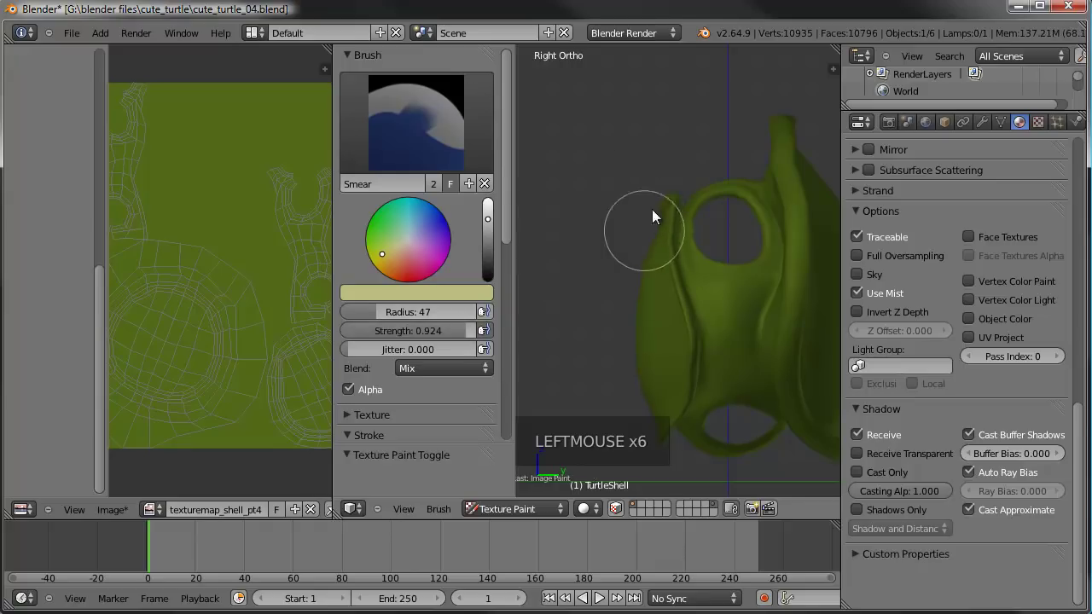
click(665, 234)
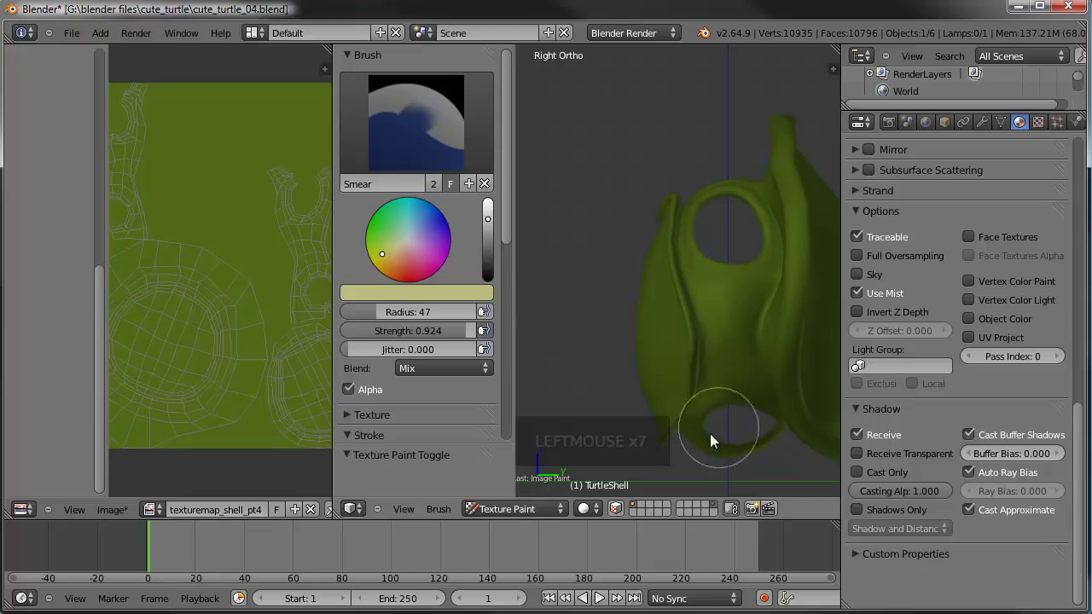
click(689, 287)
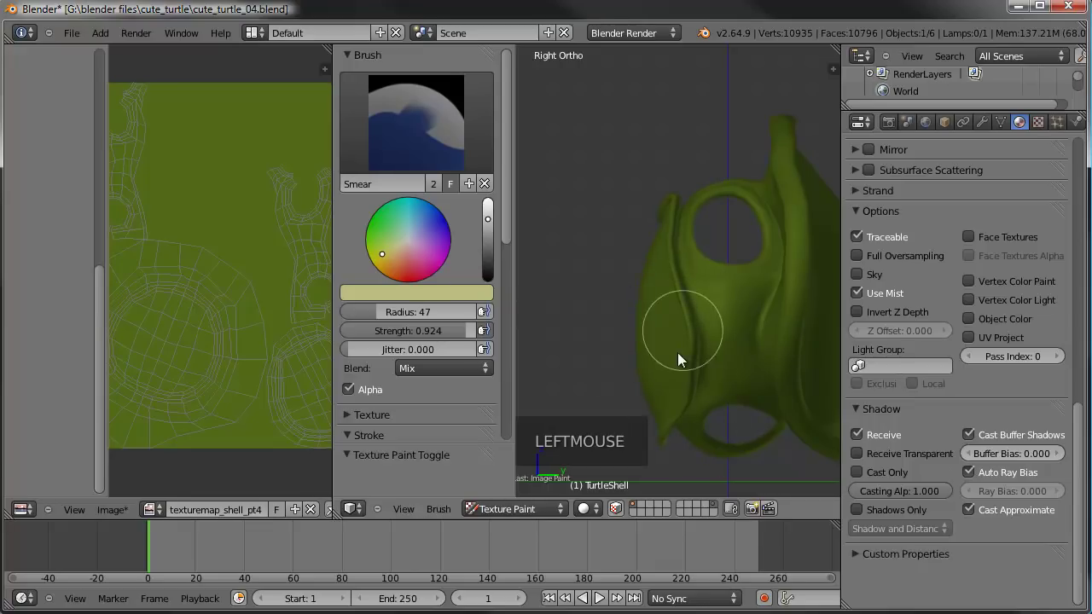
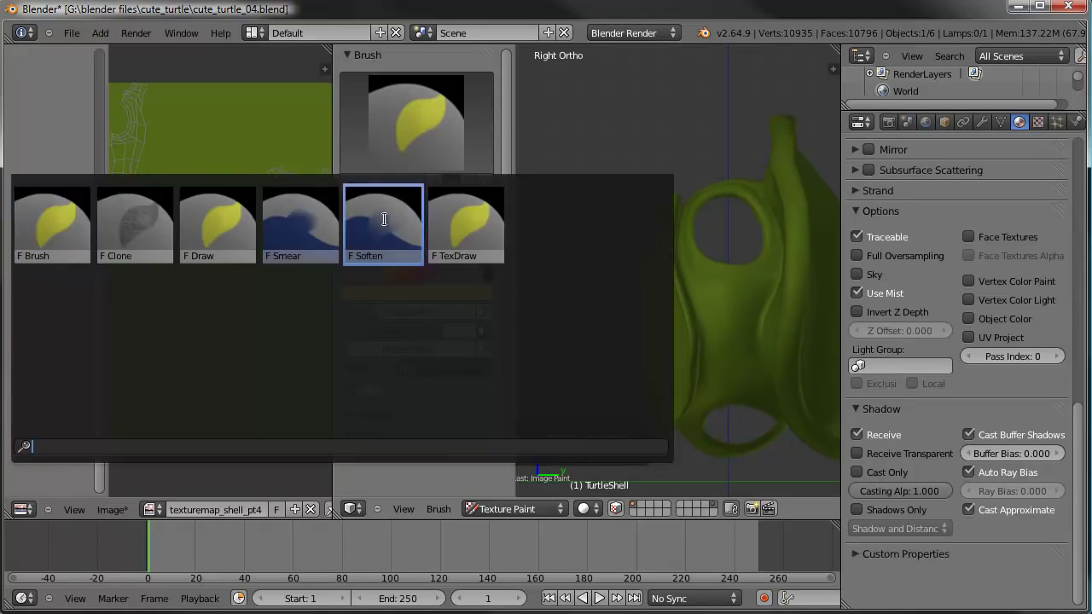
Switch from Smear to the normal paint Brush and dab light paint on the shell edge.
click(359, 313)
click(440, 297)
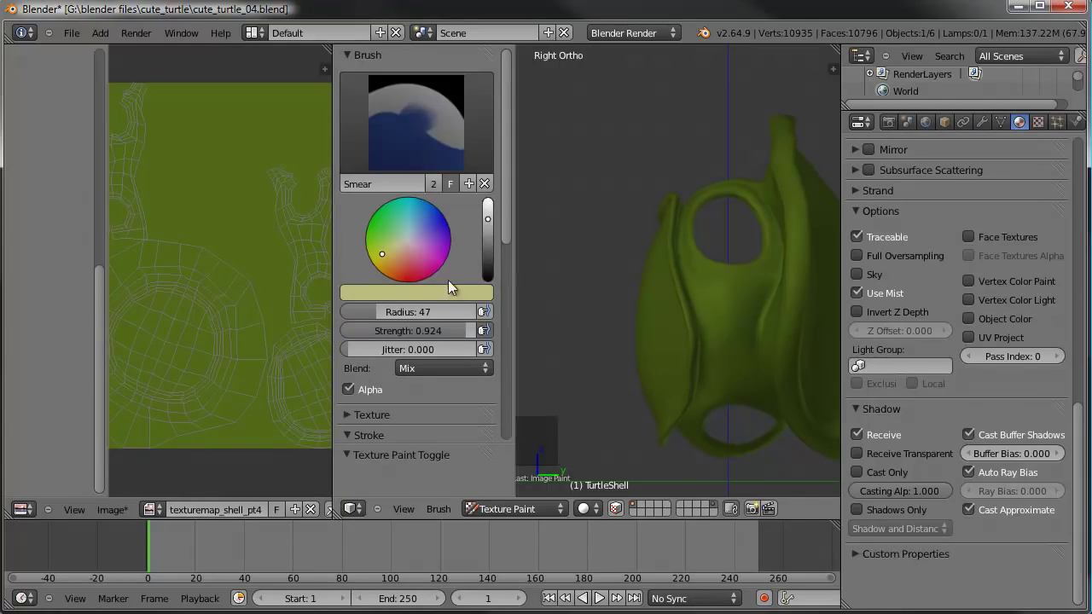
click(313, 306)
click(443, 299)
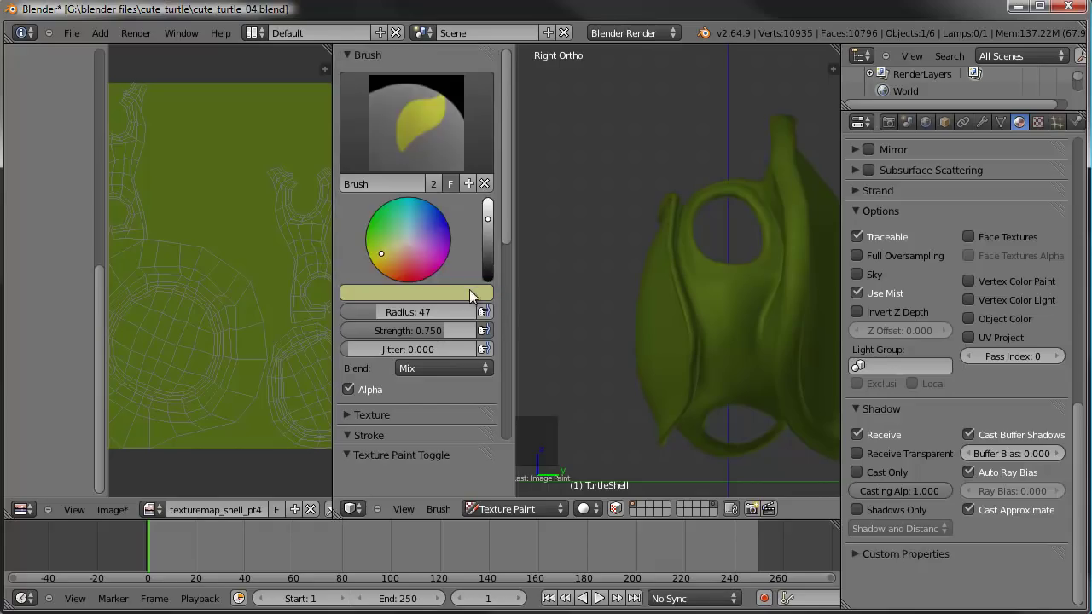
click(459, 293)
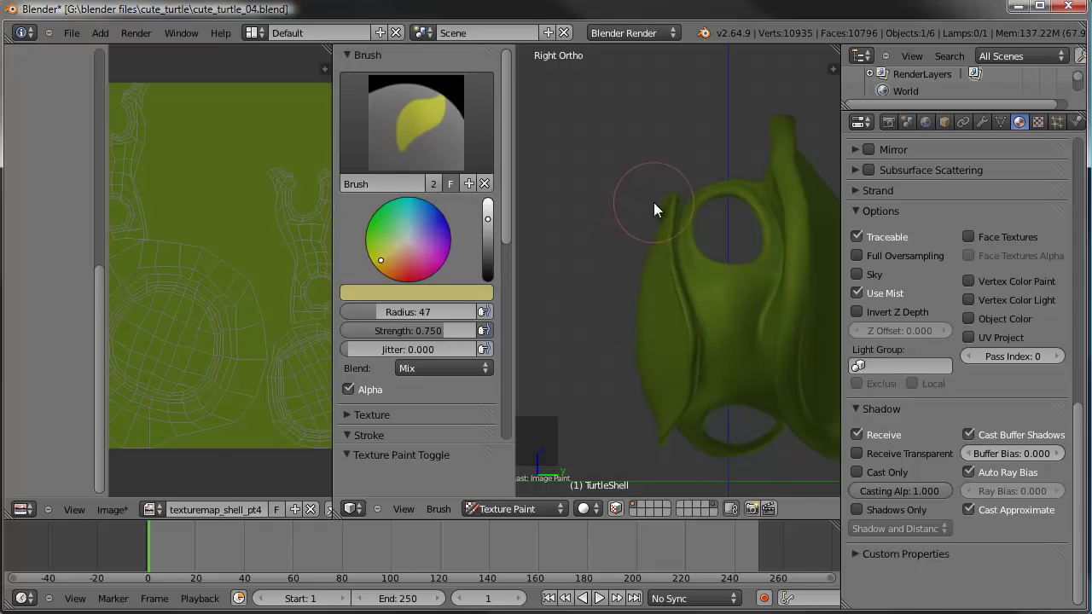
click(660, 210)
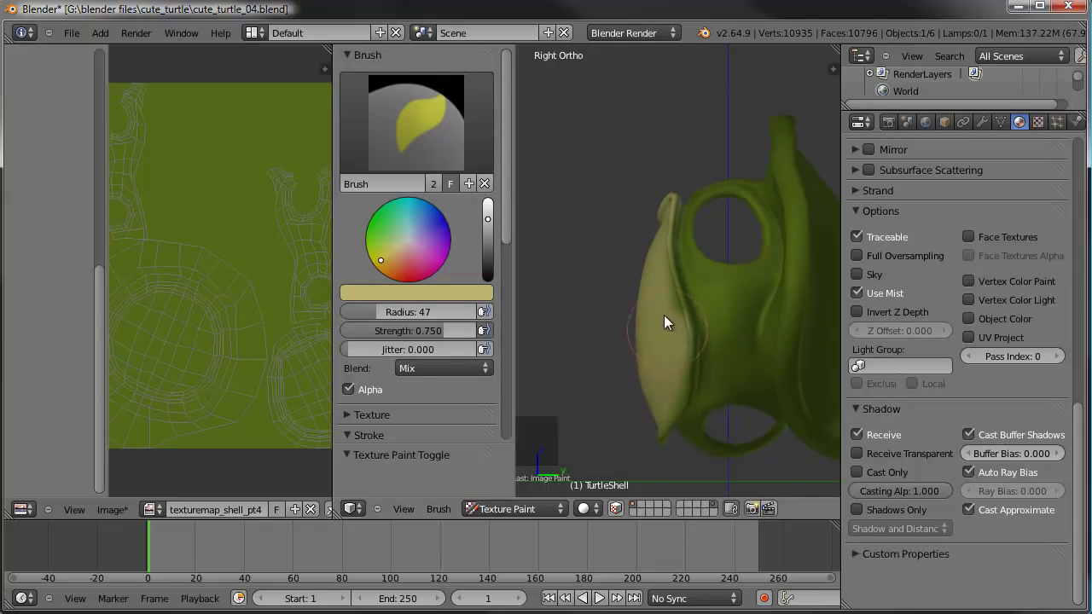
Paint a pale highlight along the shell rim from the side view and inspect it around the shell.
scroll(down, 3)
middle_click(713, 347)
key(KP_3)
click(438, 340)
click(654, 229)
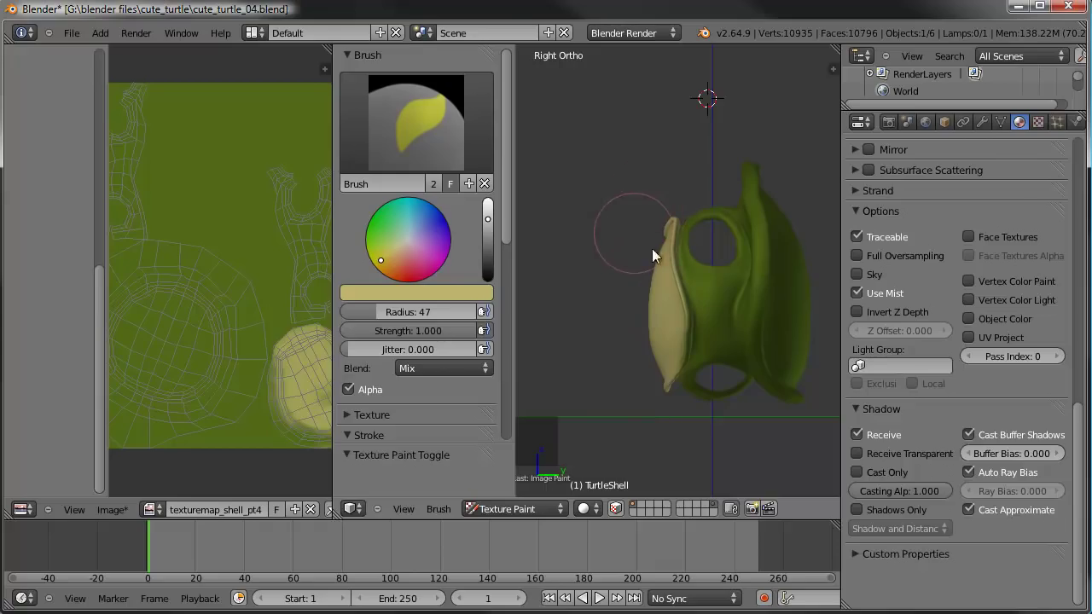
middle_click(646, 250)
middle_click(619, 260)
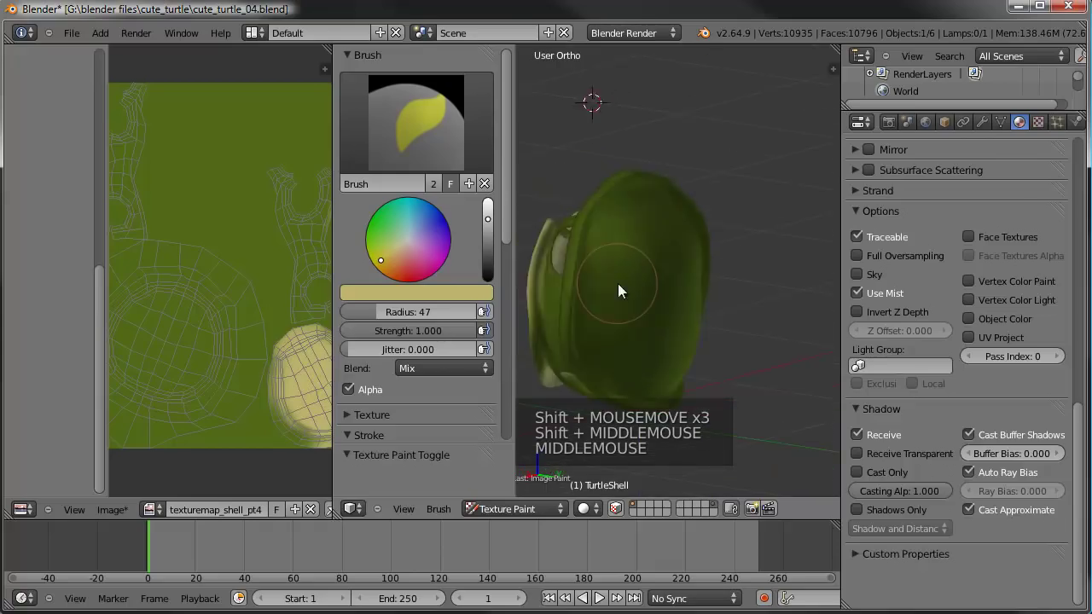
middle_click(701, 273)
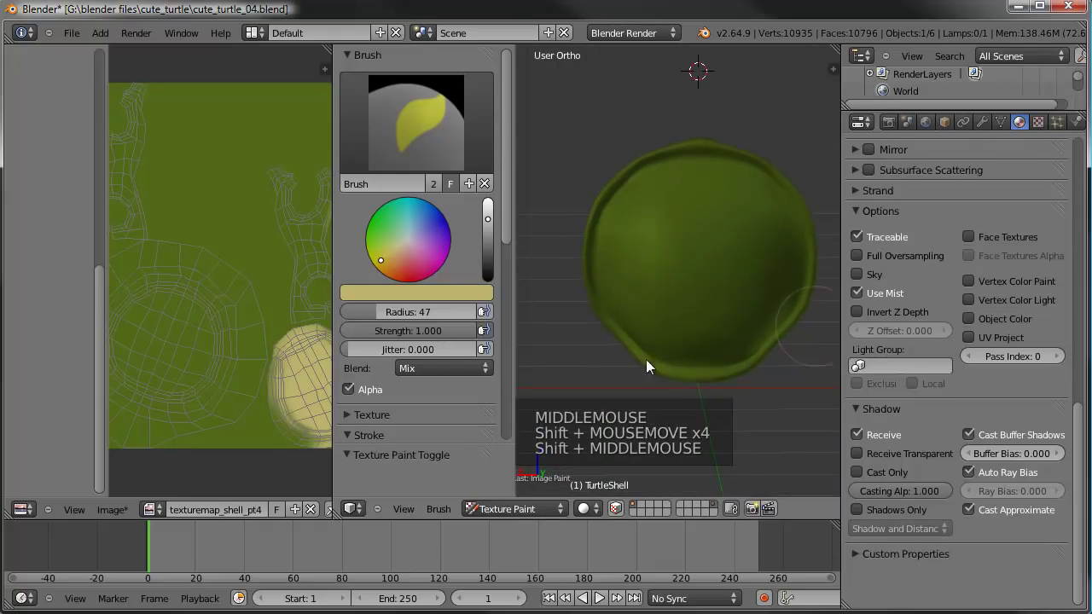
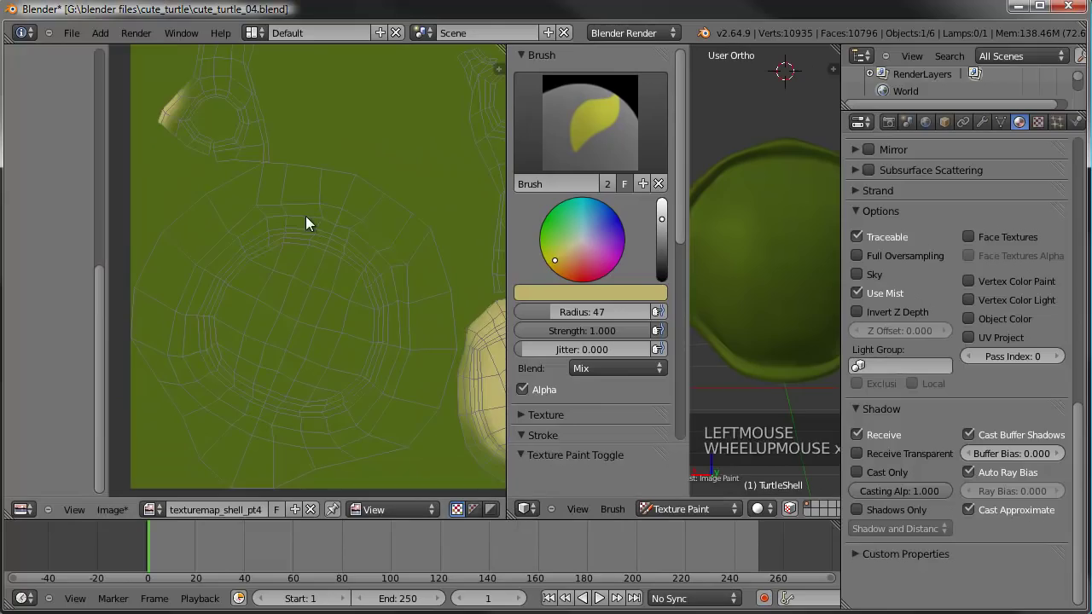
middle_click(366, 353)
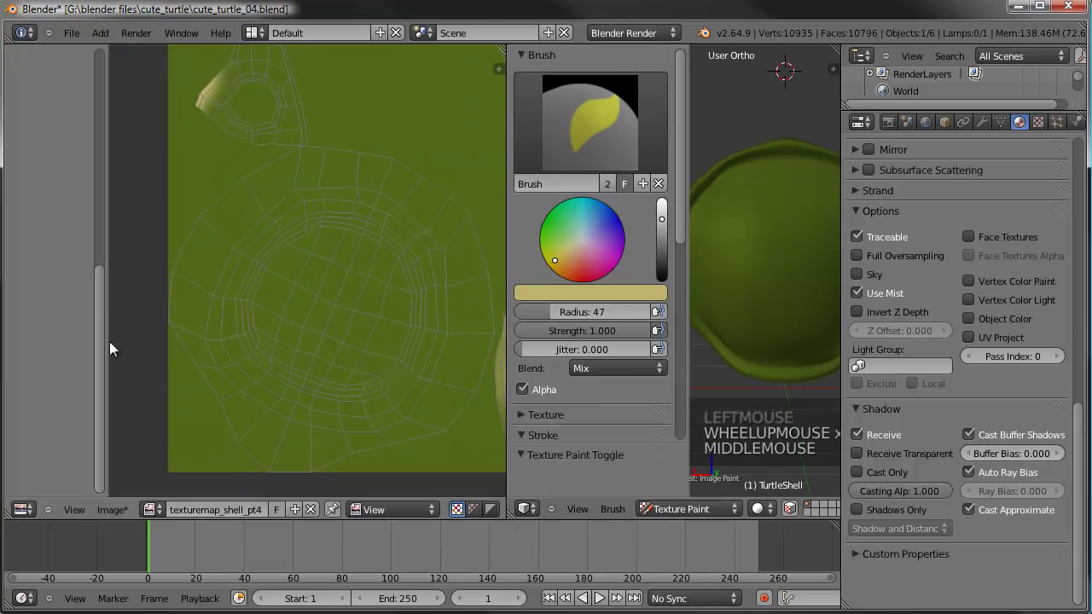
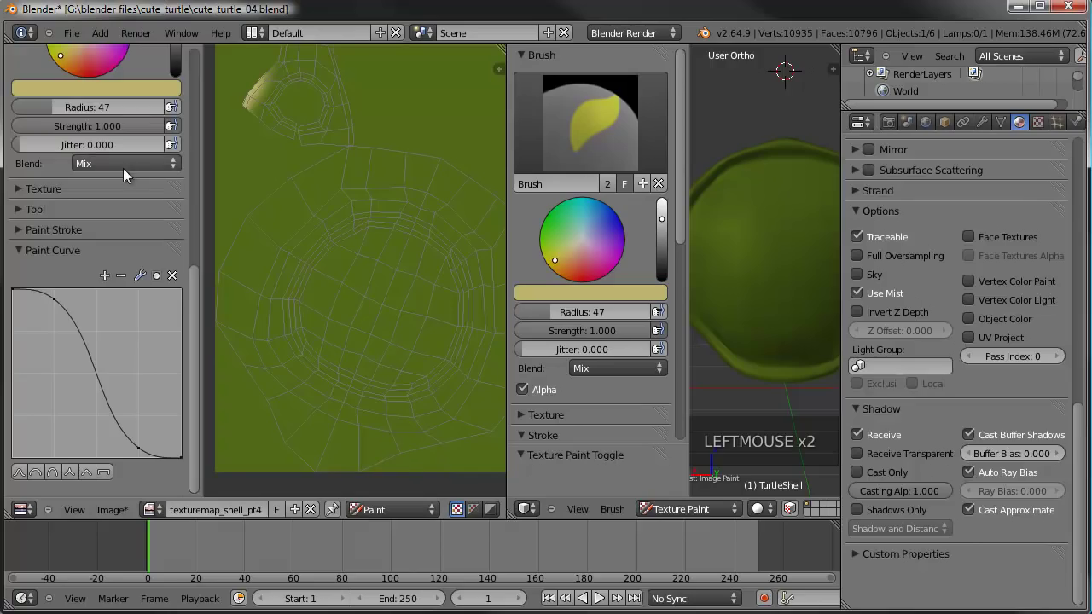
Pick a darker olive colour, enlarge the brush and paint shading around the shell's ring in the image editor.
click(128, 195)
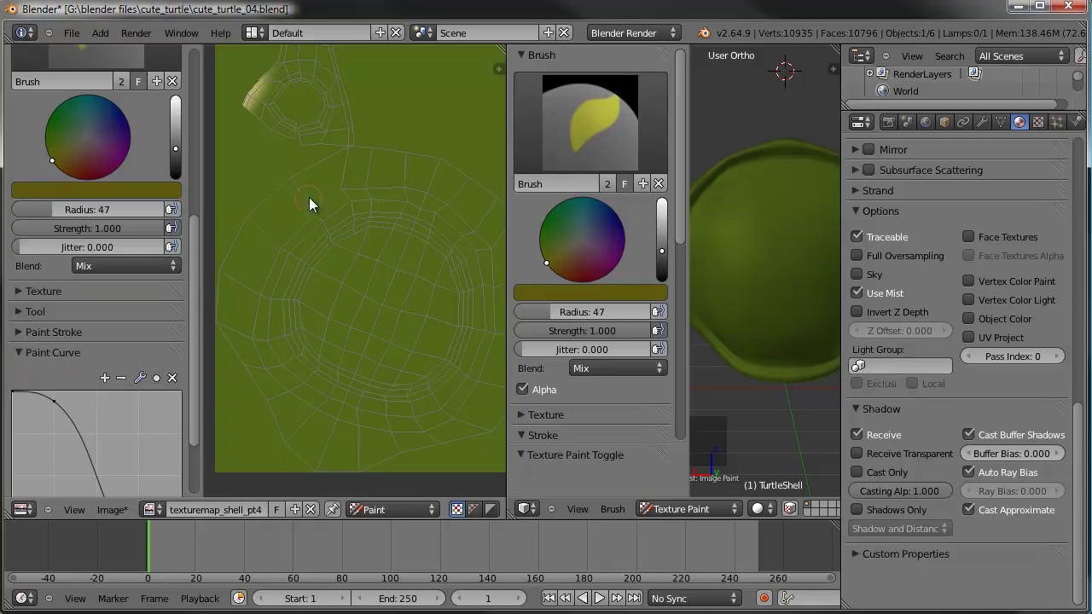
click(287, 247)
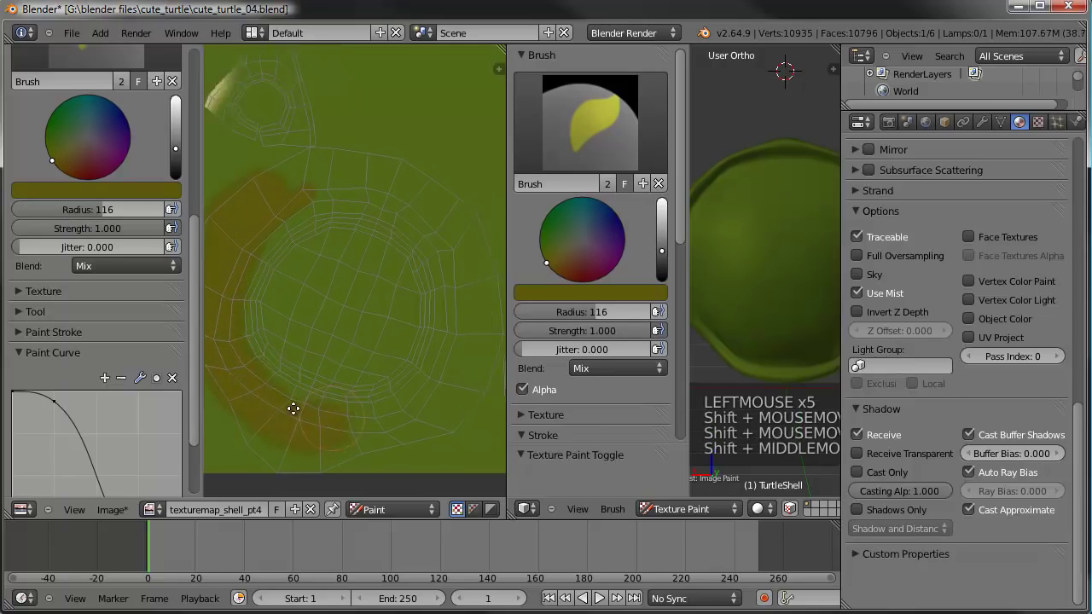
click(315, 419)
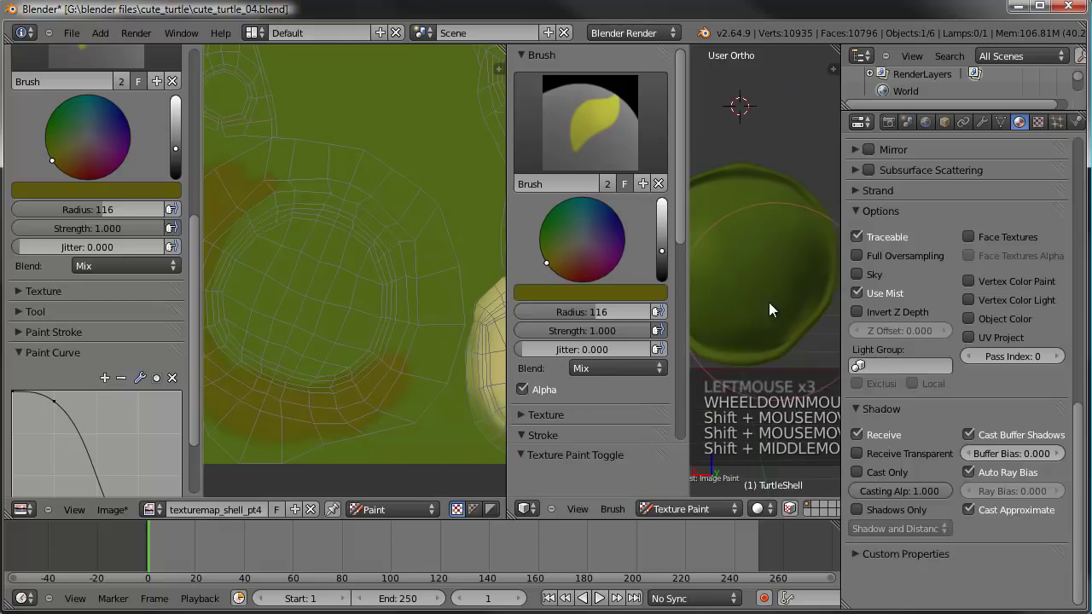
click(362, 393)
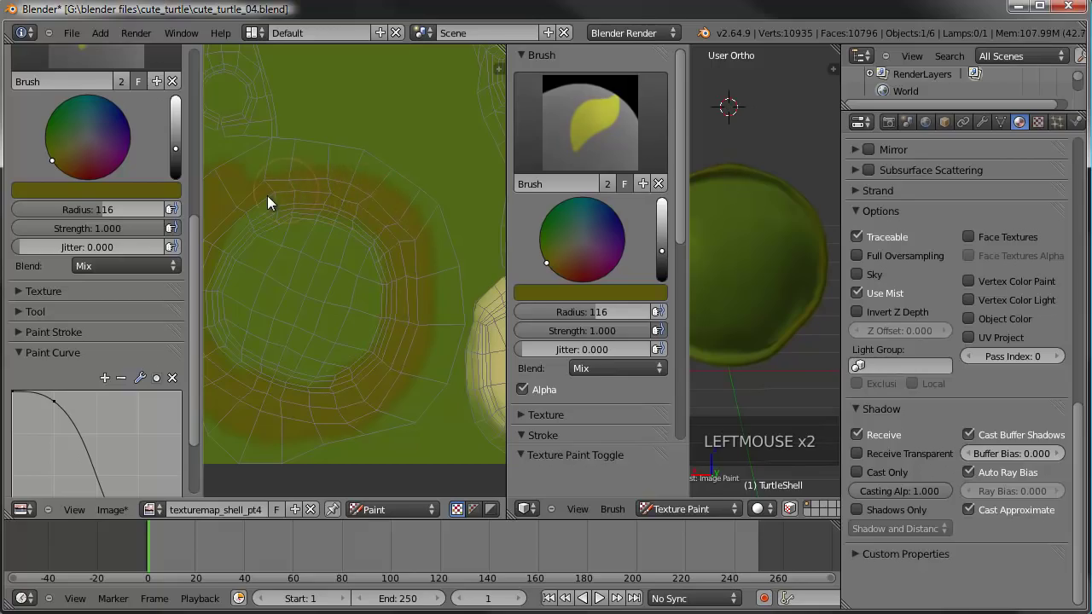
click(347, 197)
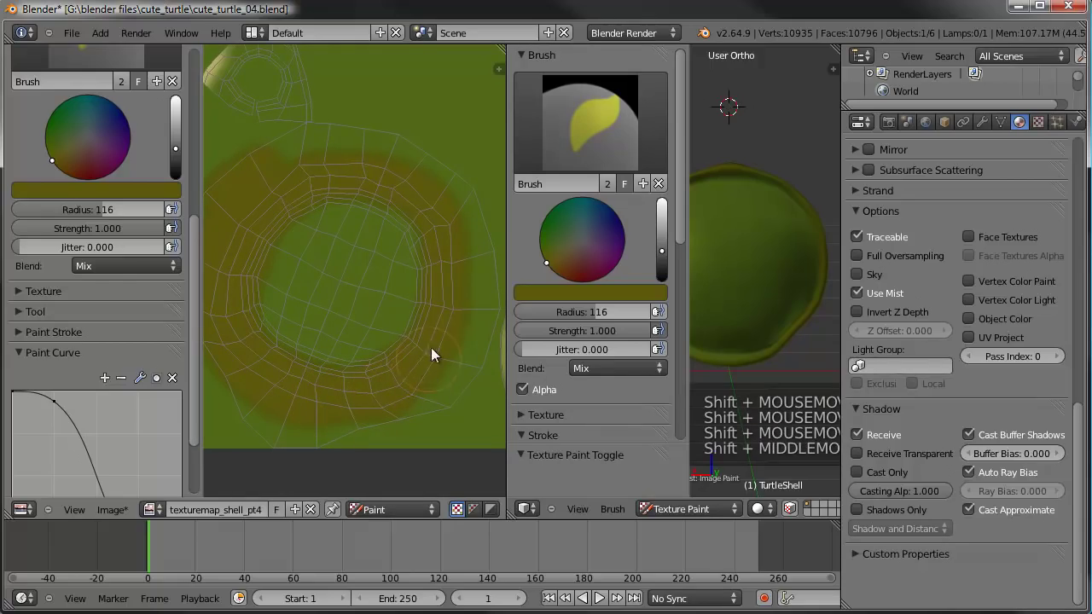
click(443, 325)
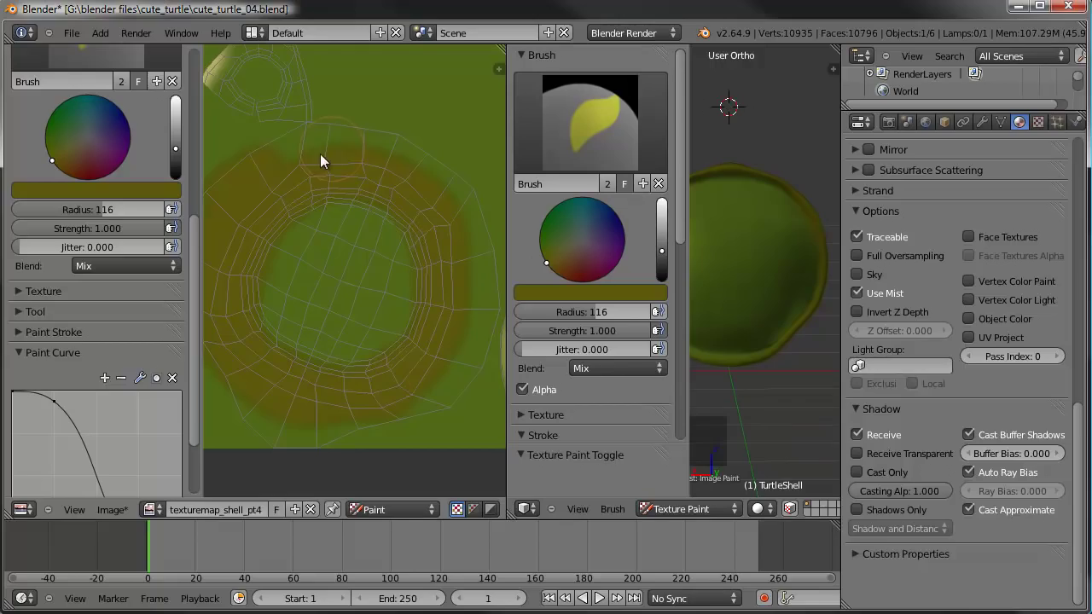
click(290, 161)
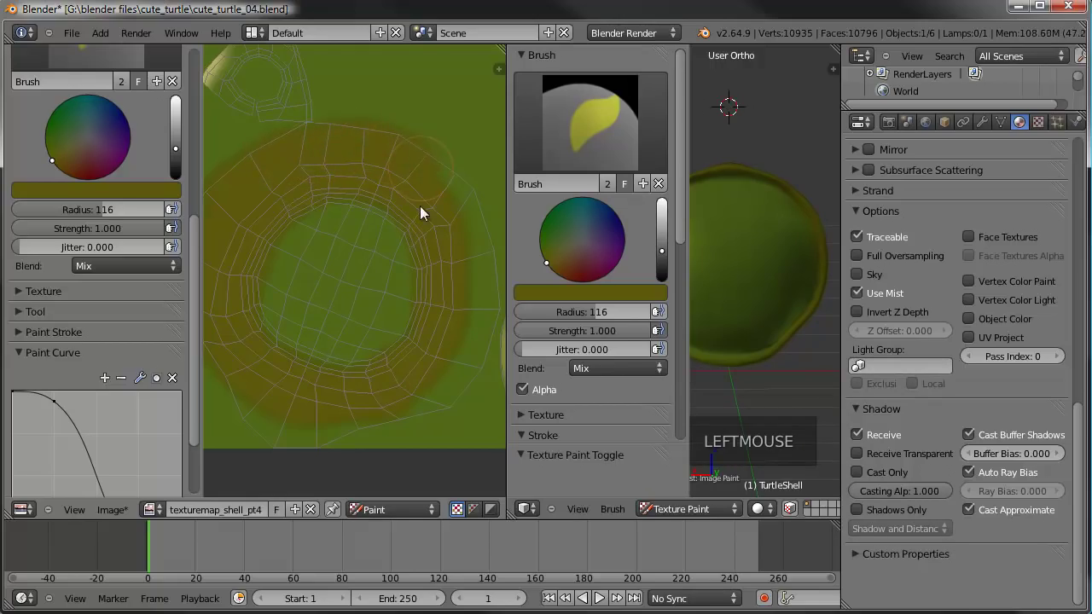
click(418, 160)
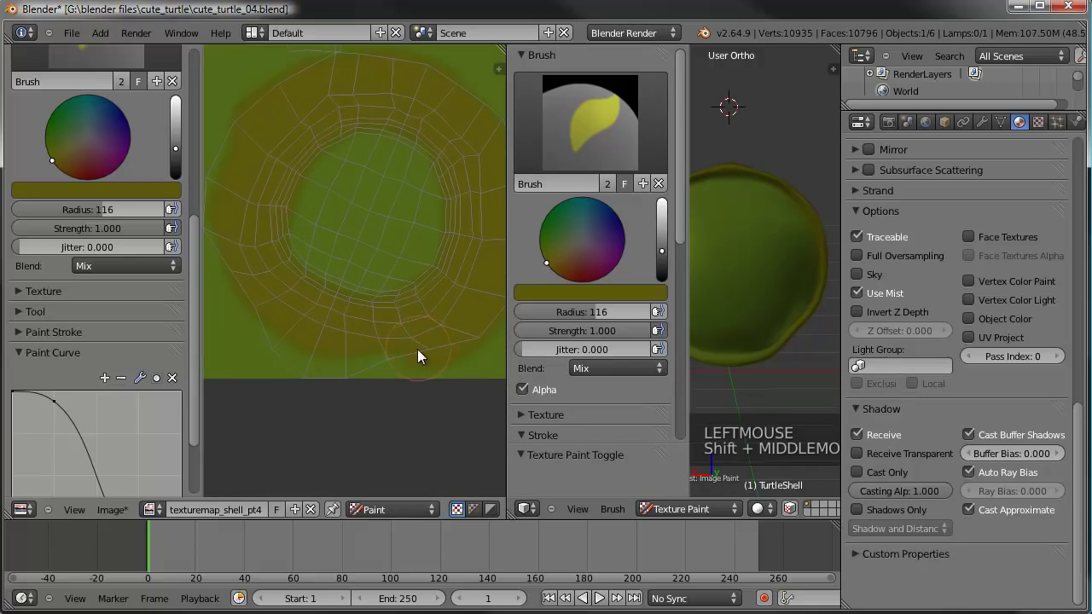
click(366, 365)
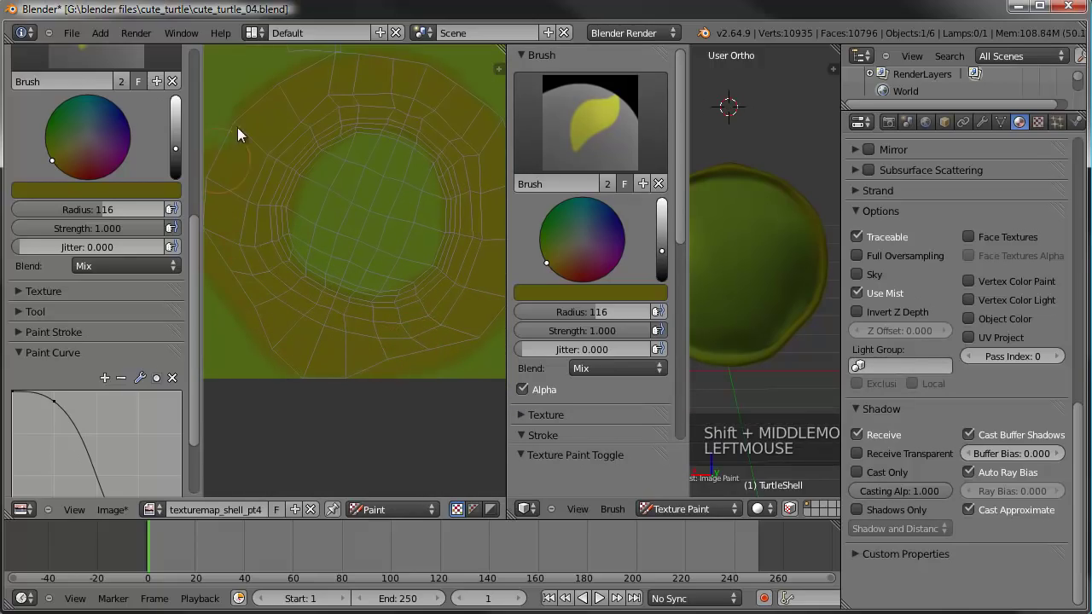
Add more olive shading, set a smoother falloff curve and enlarge the brush radius to 152.
middle_click(807, 297)
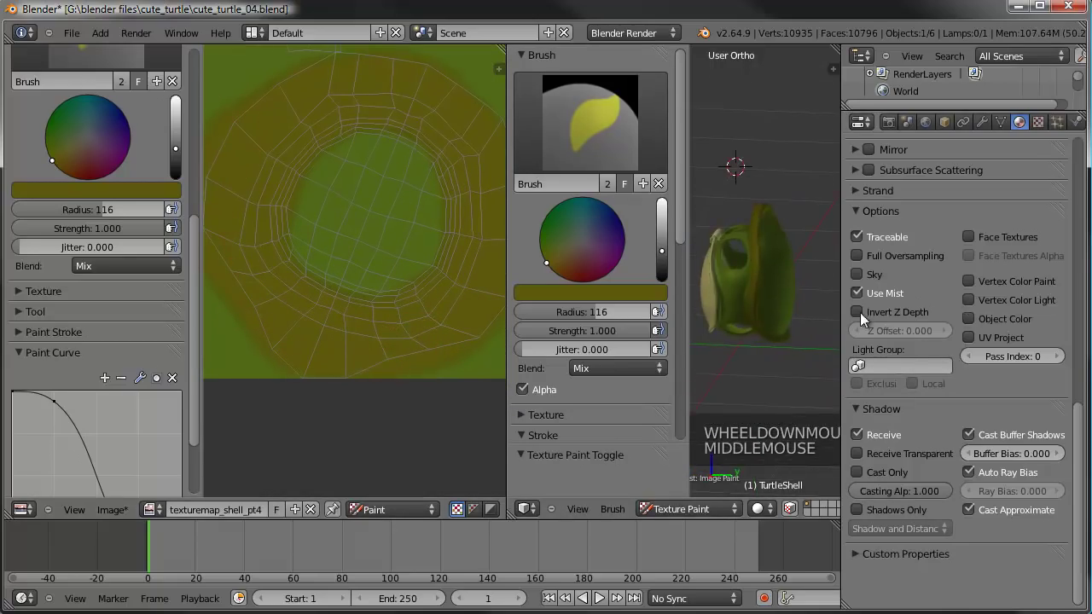
middle_click(759, 313)
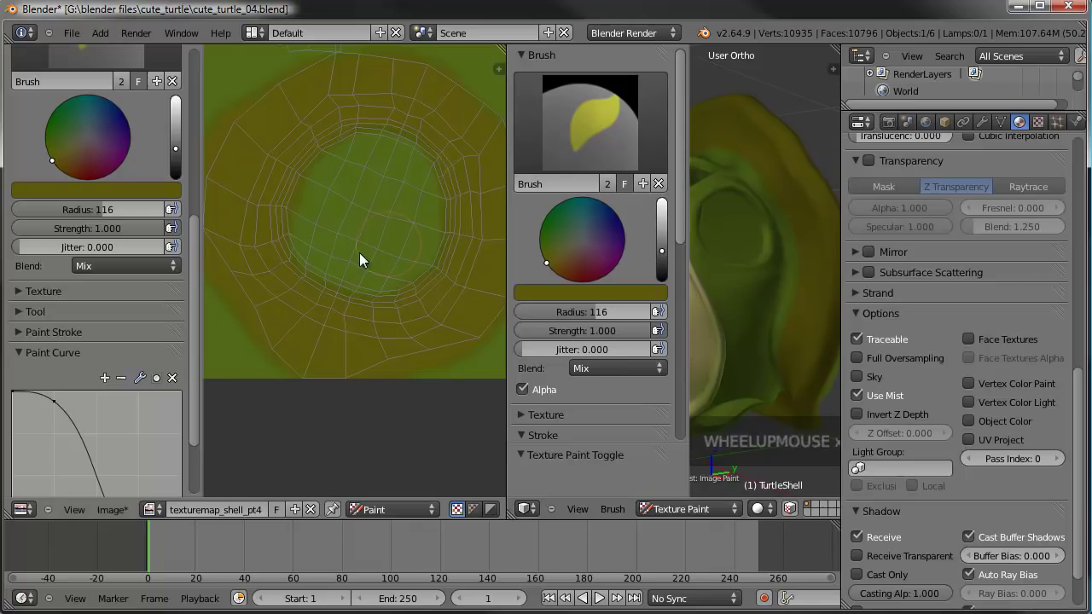
click(142, 195)
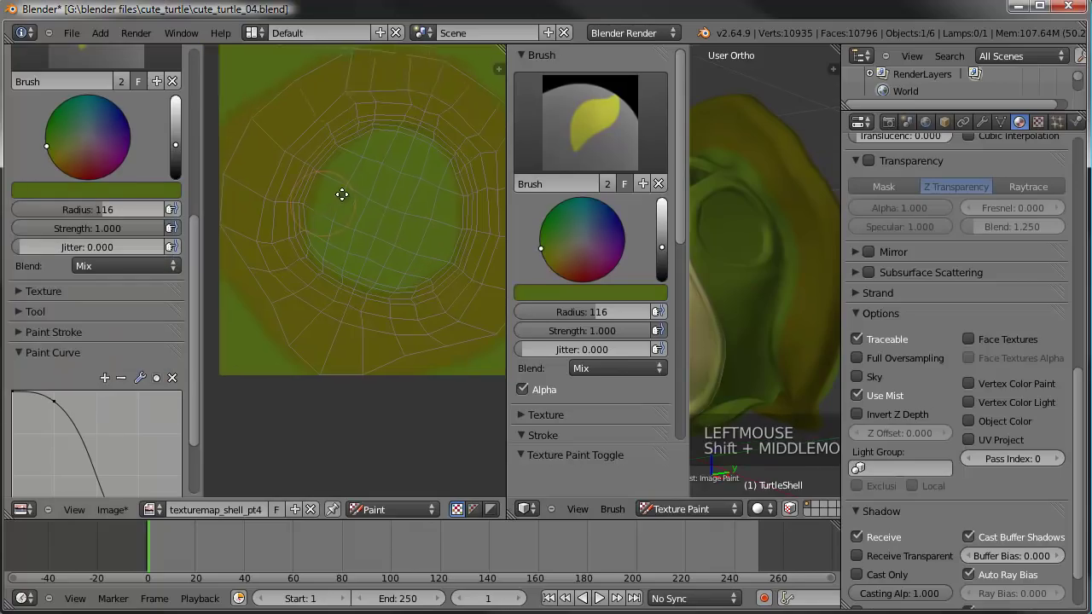
click(261, 139)
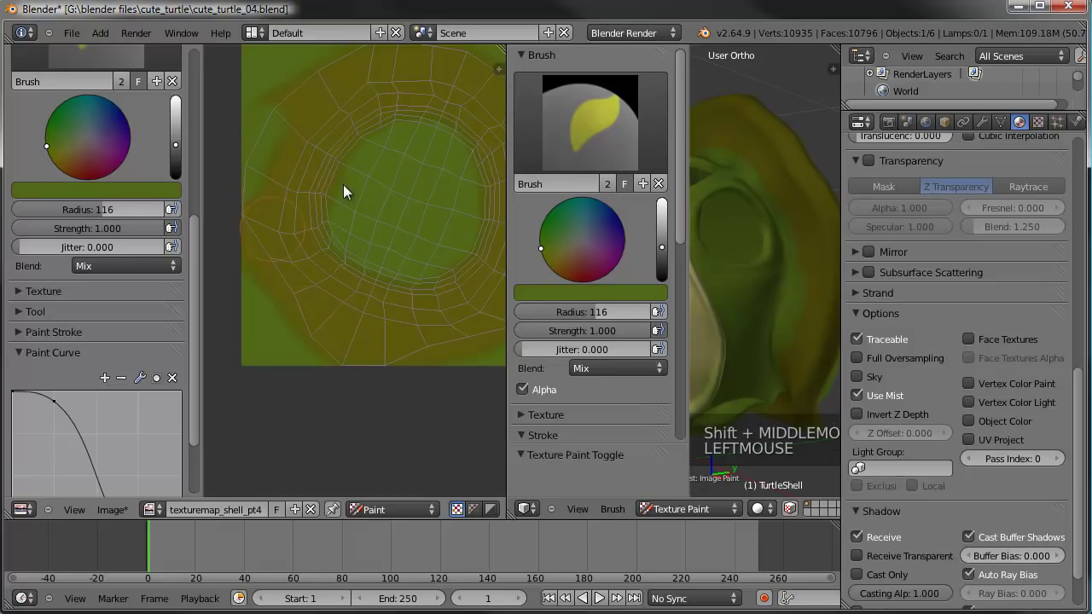
click(55, 341)
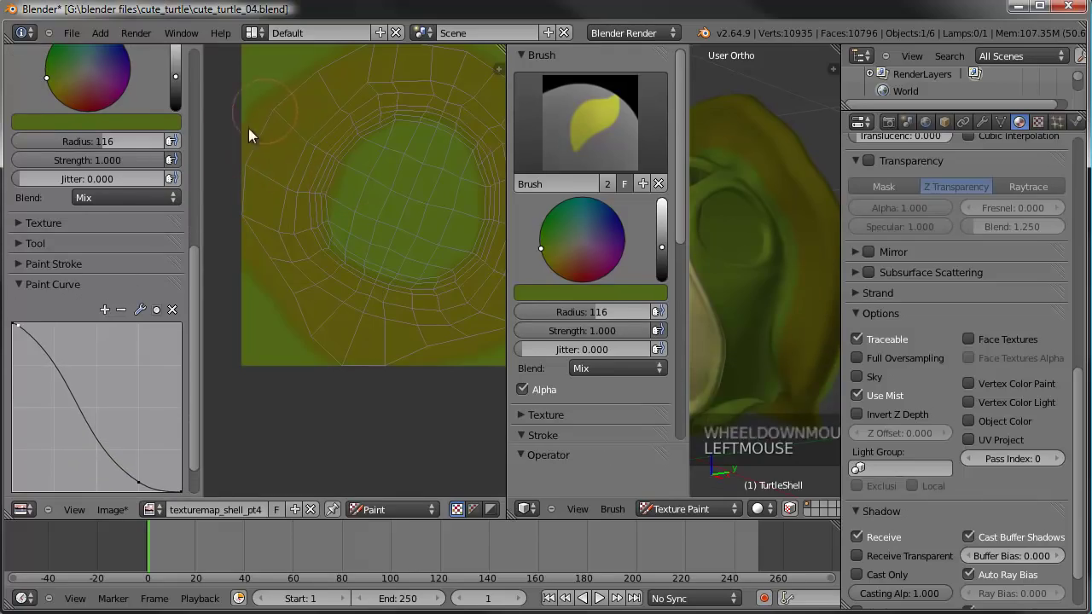
click(112, 150)
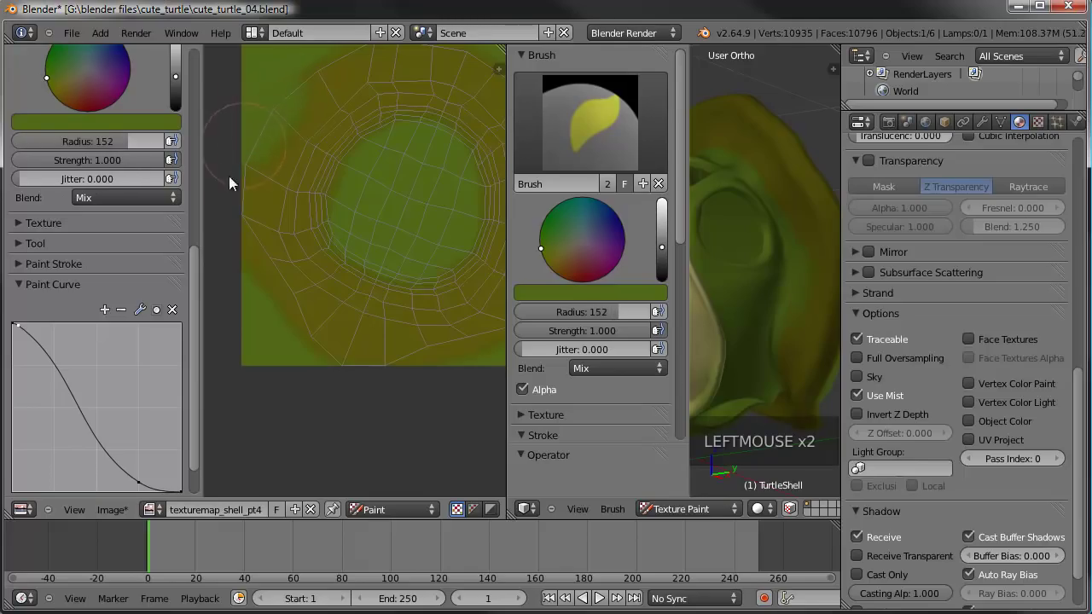
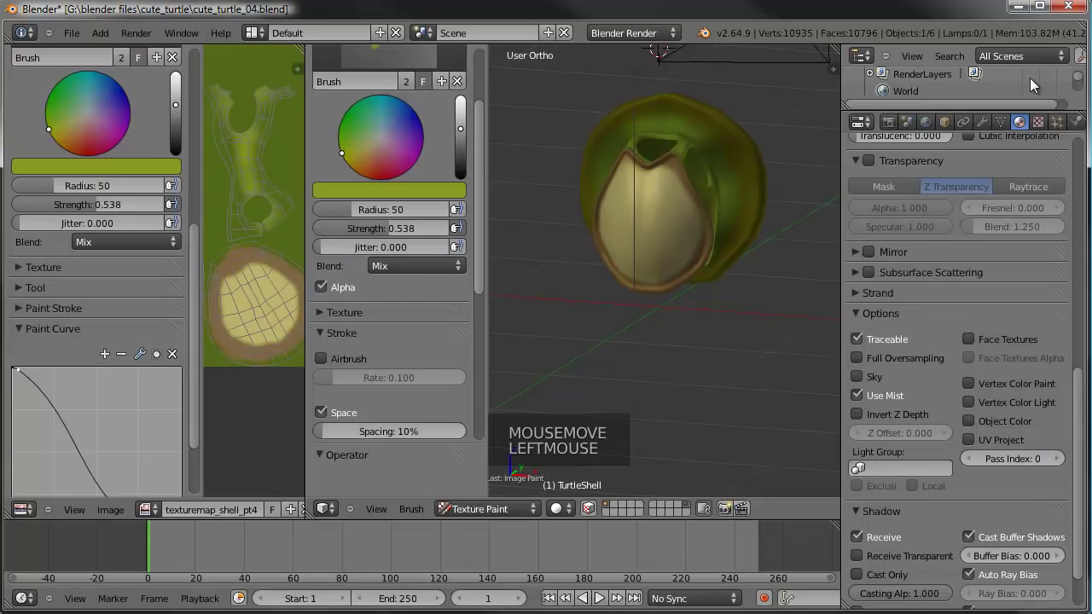
Orbit the 3D view around the turtle to inspect the finished olive shading on shell and skin.
middle_click(746, 342)
middle_click(713, 266)
middle_click(737, 315)
middle_click(731, 324)
middle_click(752, 324)
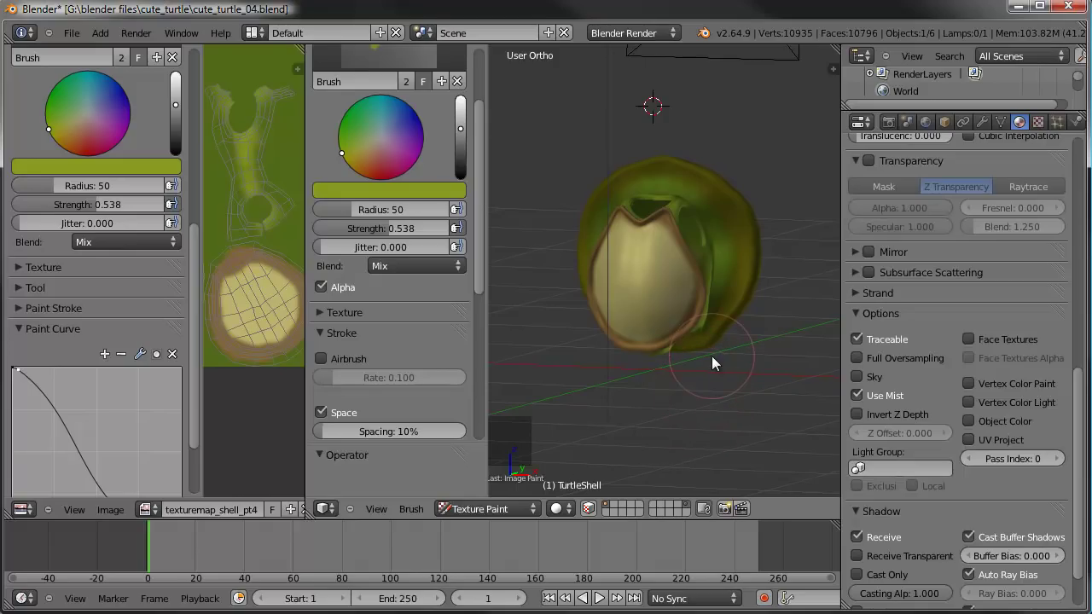
middle_click(711, 365)
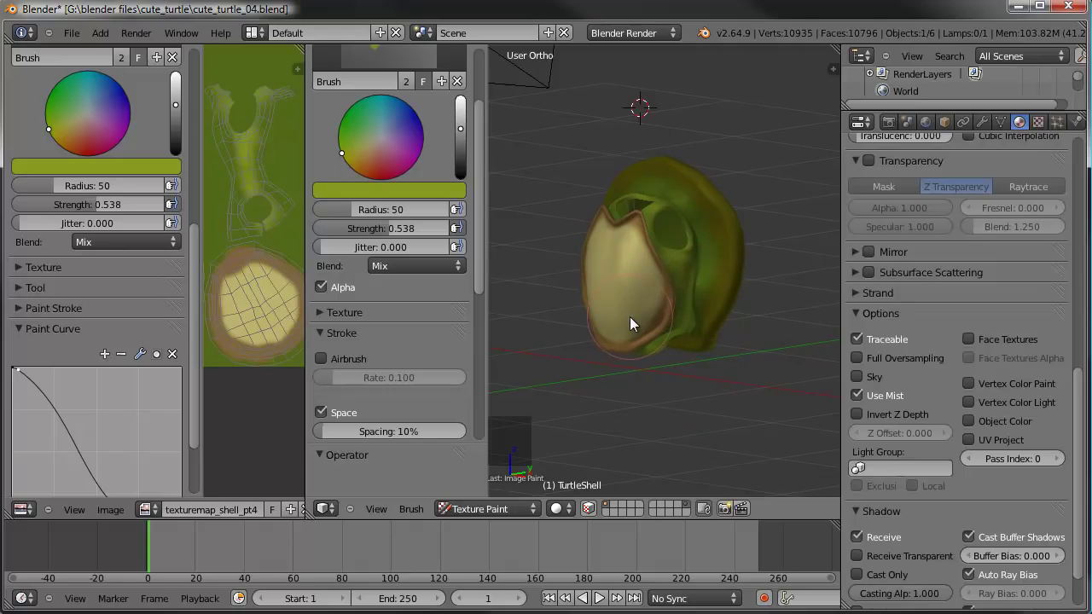
middle_click(671, 326)
scroll(up, 3)
middle_click(678, 307)
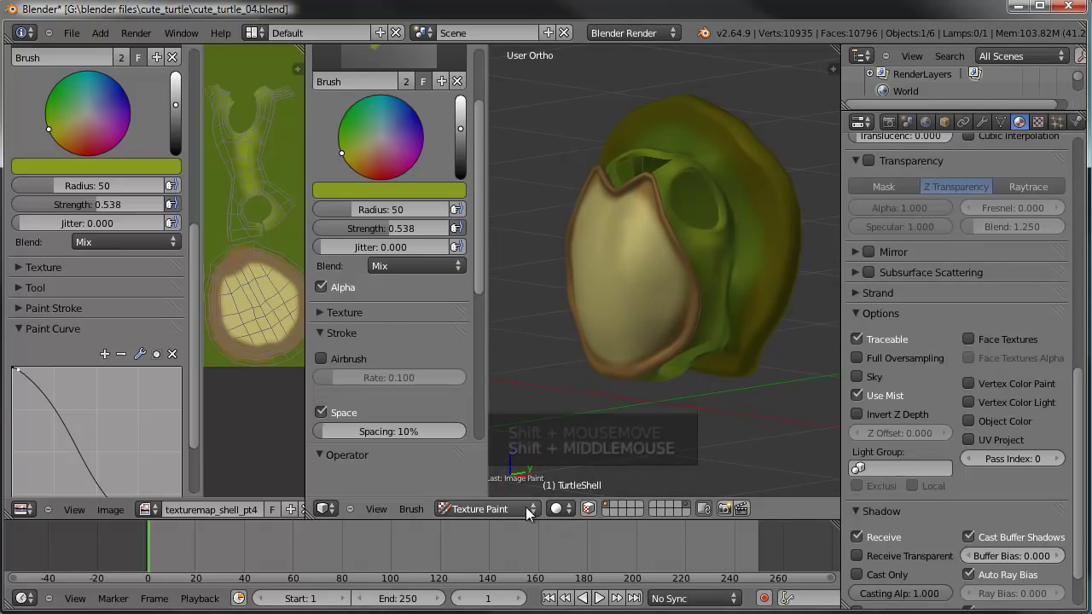
Return to Object Mode and select the turtle body object.
click(529, 514)
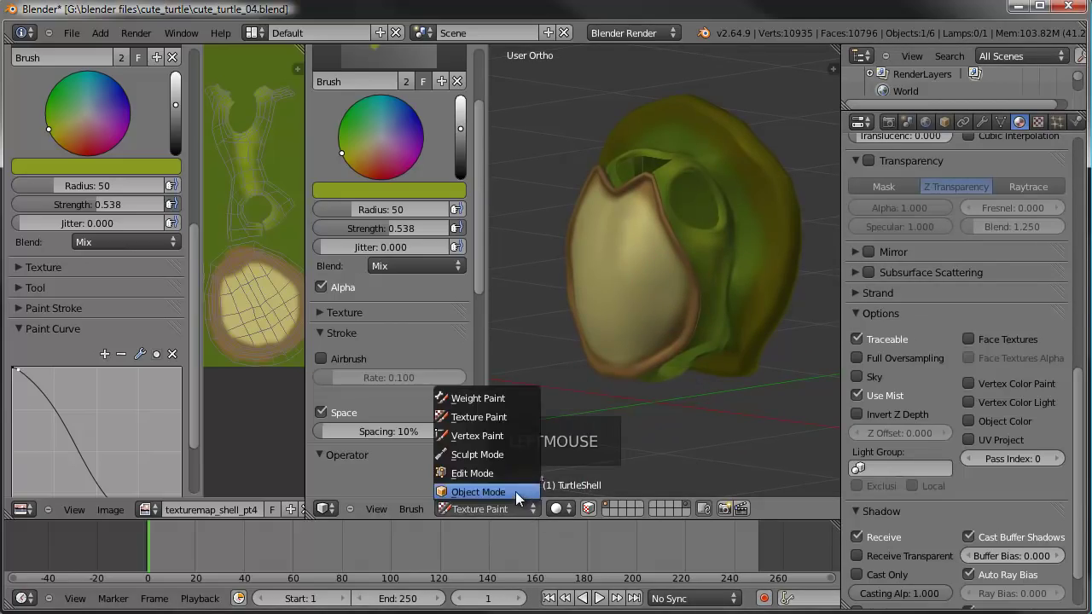
key(alt+h)
scroll(down, 3)
key(a)
middle_click(729, 329)
right_click(686, 229)
Add a new texture slot to the TurtleBody material.
scroll(up, 3)
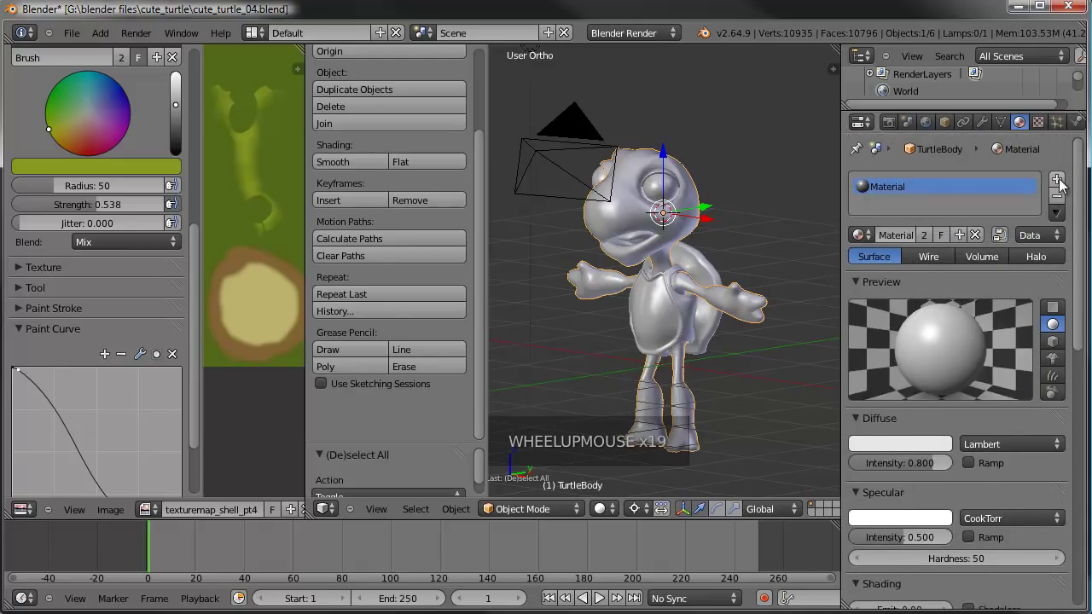
click(1047, 132)
scroll(up, 3)
scroll(up, 3)
Make the body texture a hard Clouds pattern with a Voronoi noise basis.
click(949, 331)
scroll(up, 3)
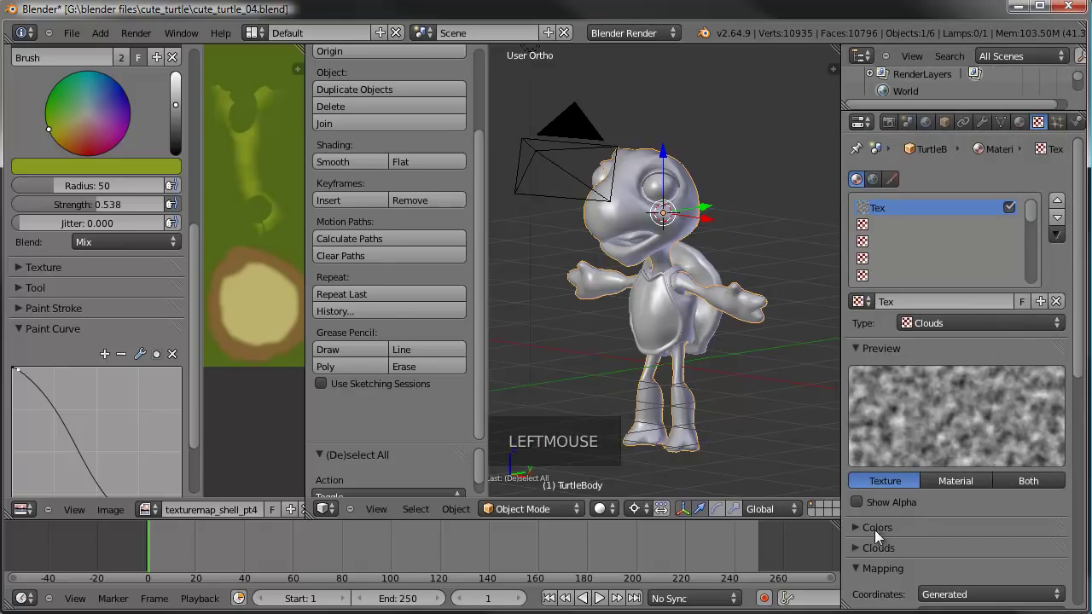
click(861, 557)
scroll(down, 3)
click(964, 539)
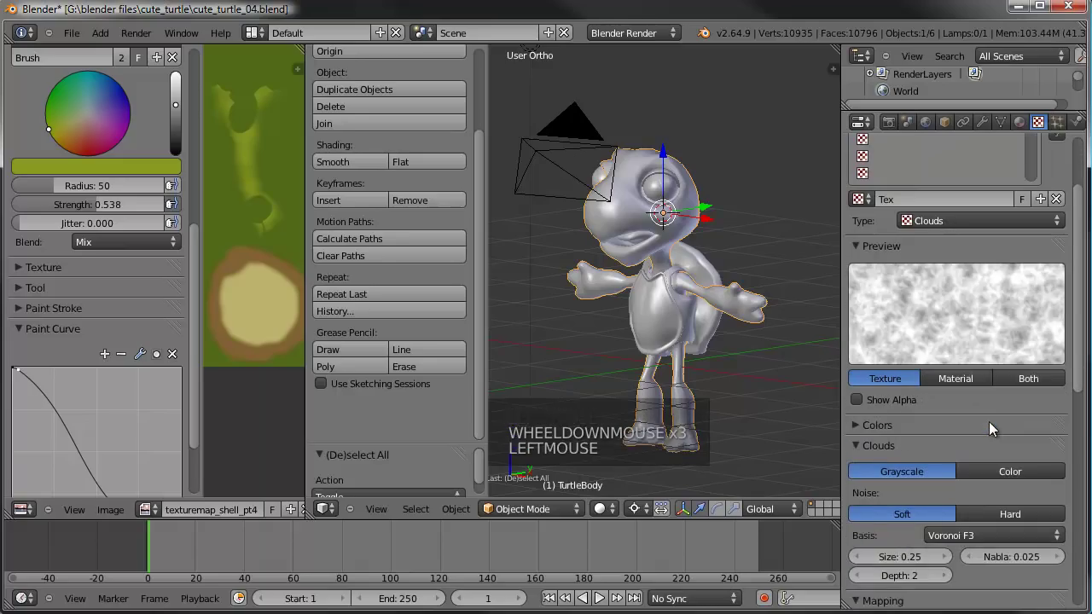
click(1023, 521)
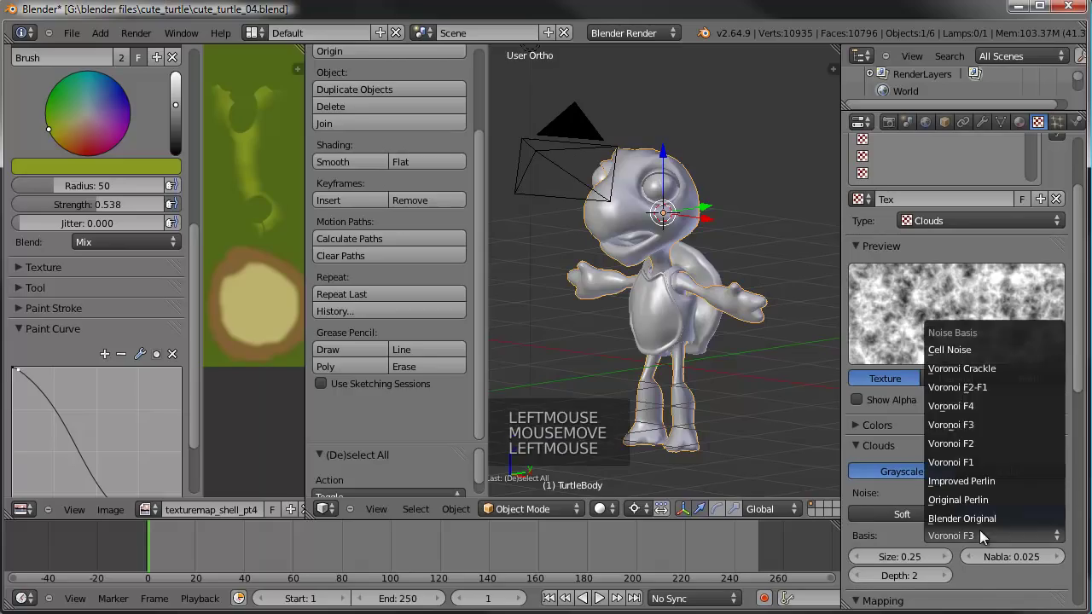